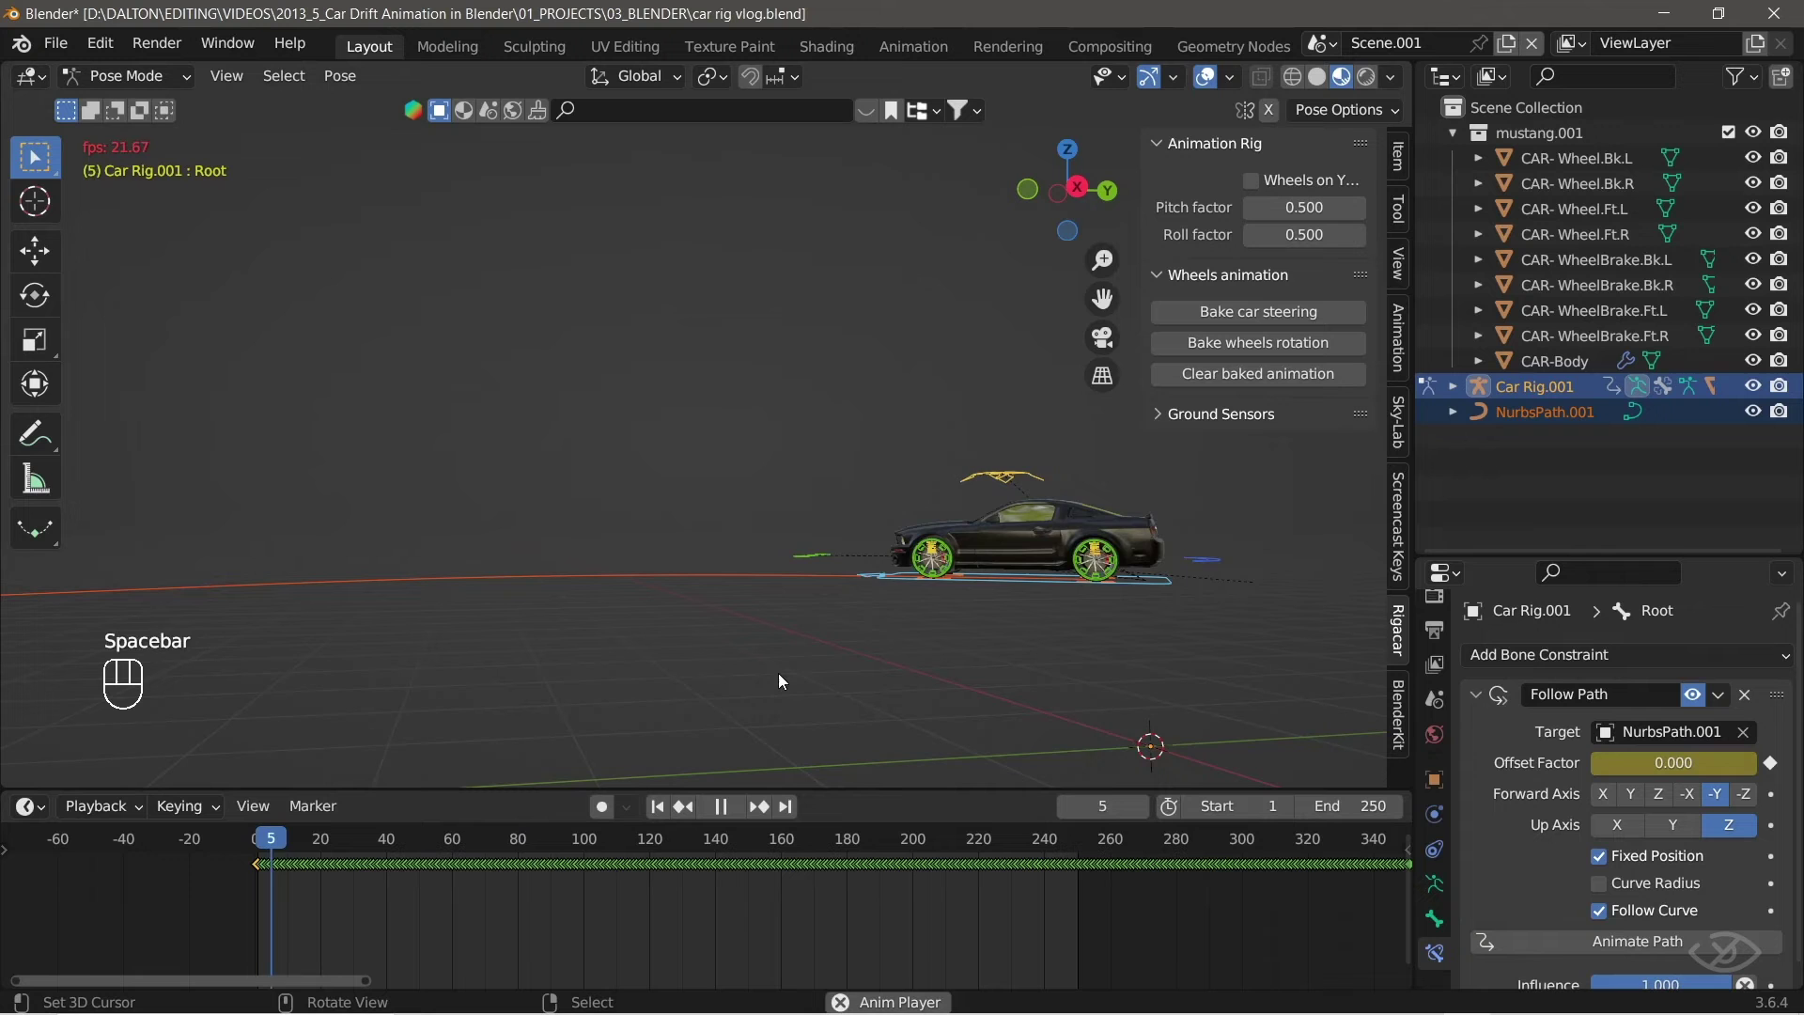
Play back the animation while orbiting around the car and the curved path to review it.
drag(1002, 623, 986, 506)
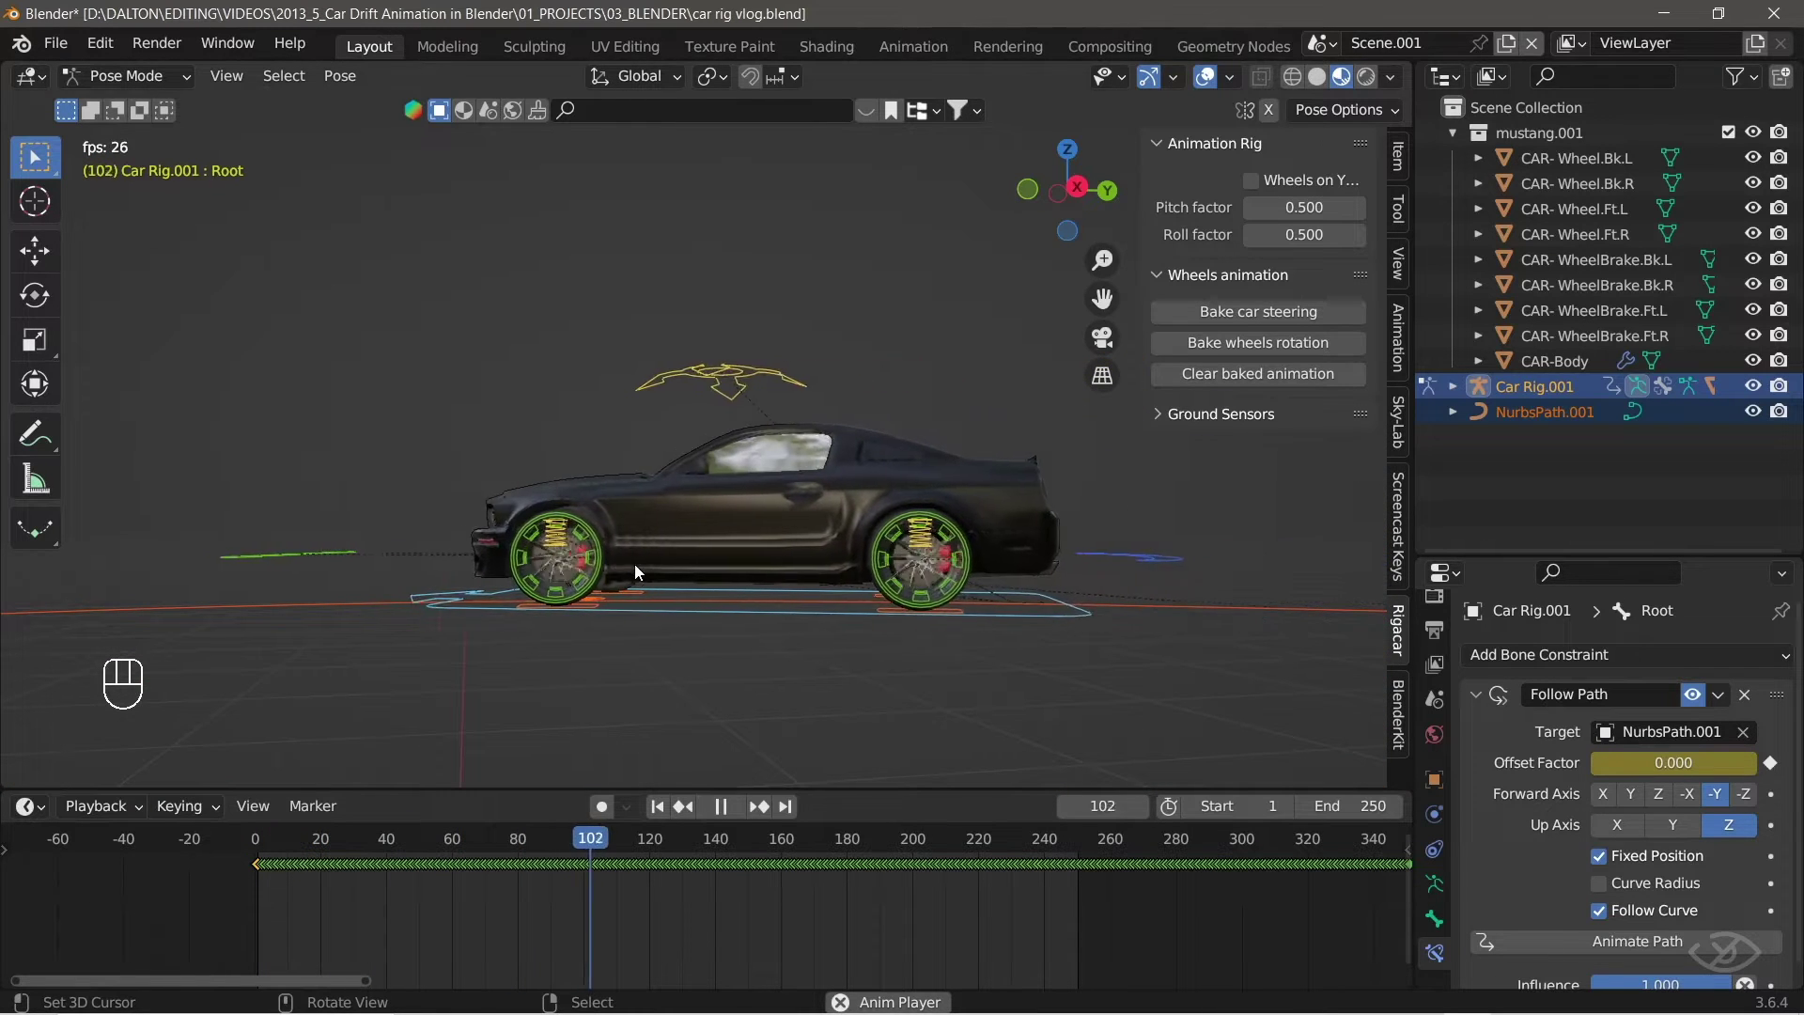
key(space)
drag(419, 620, 667, 609)
drag(673, 624, 568, 661)
key(space)
key(space)
key(space)
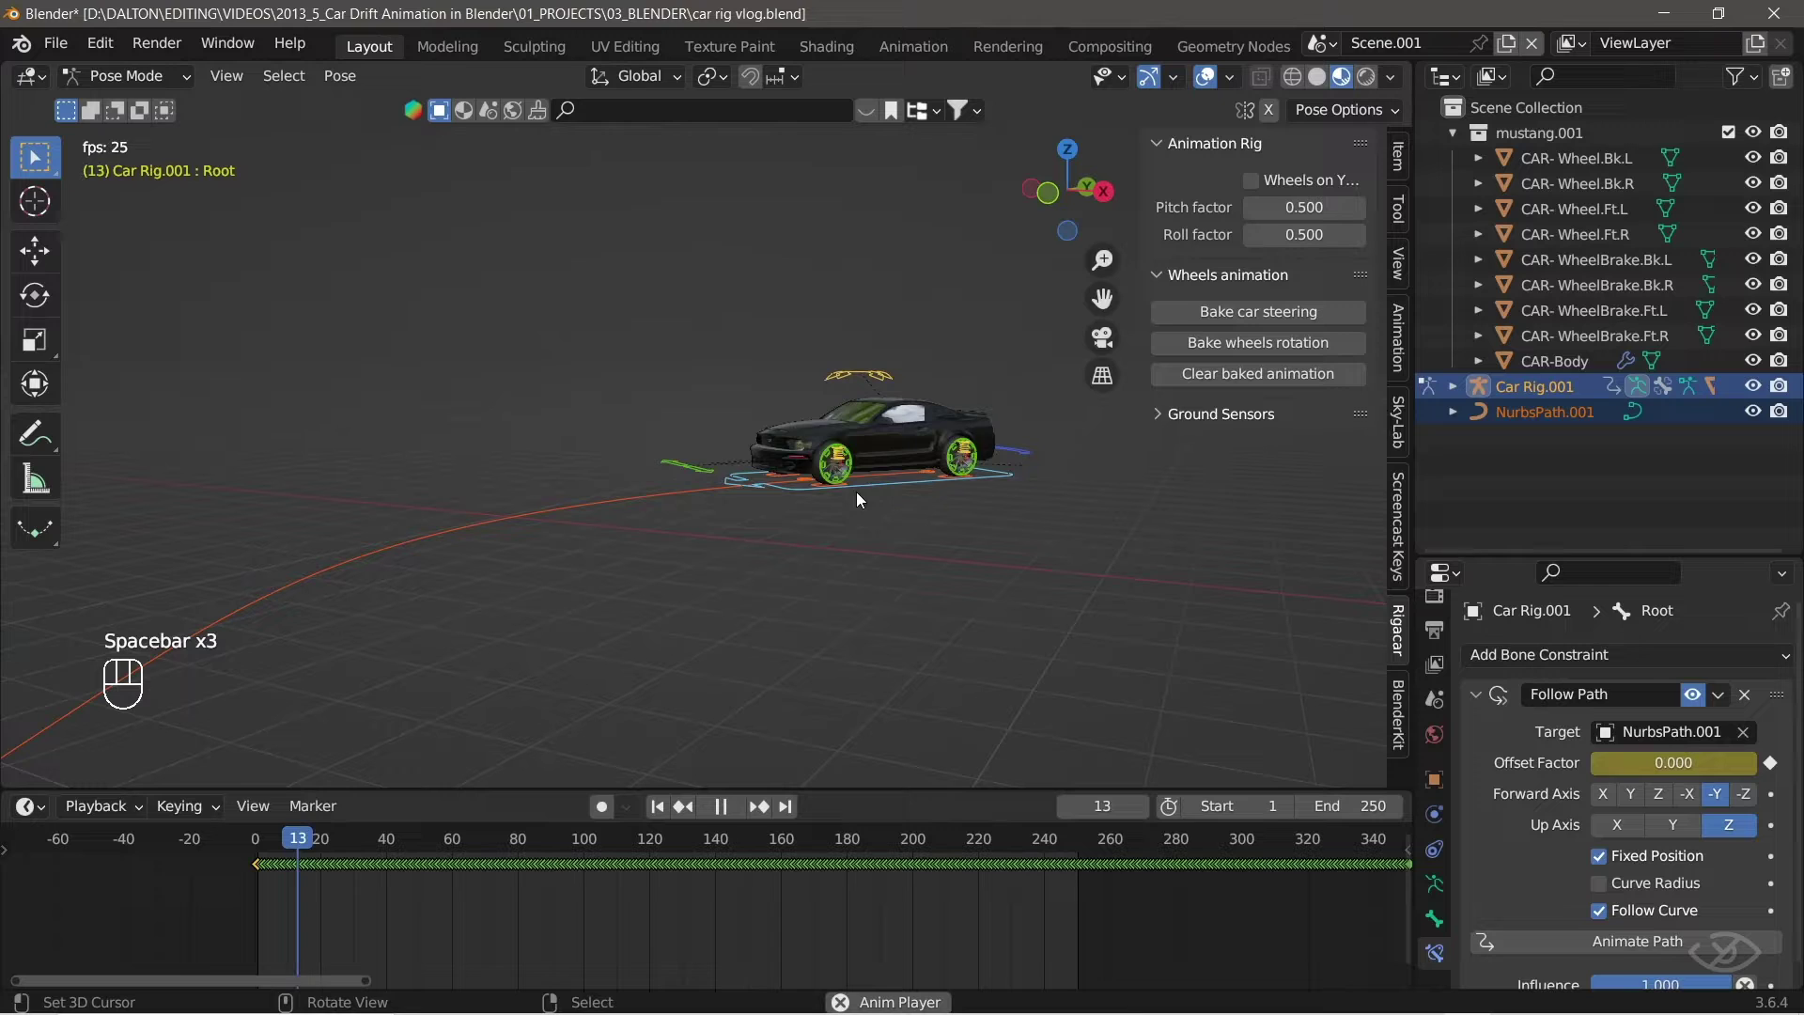
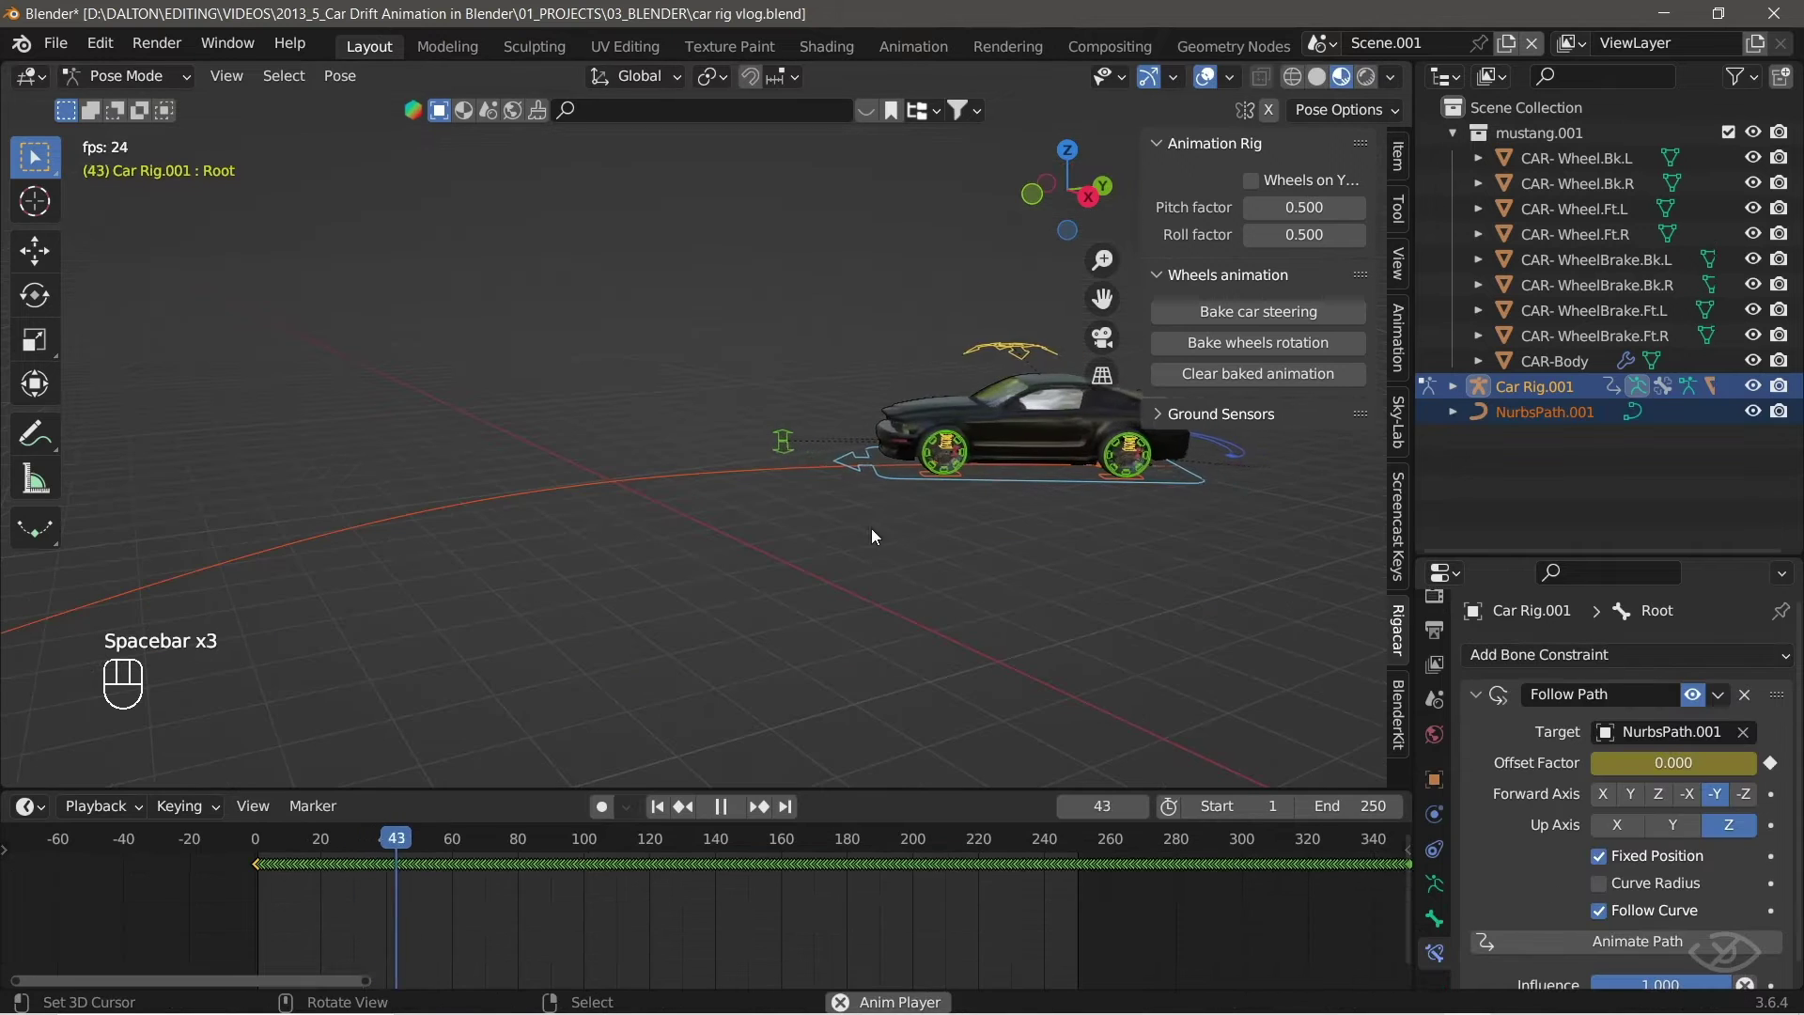
drag(869, 536, 1030, 507)
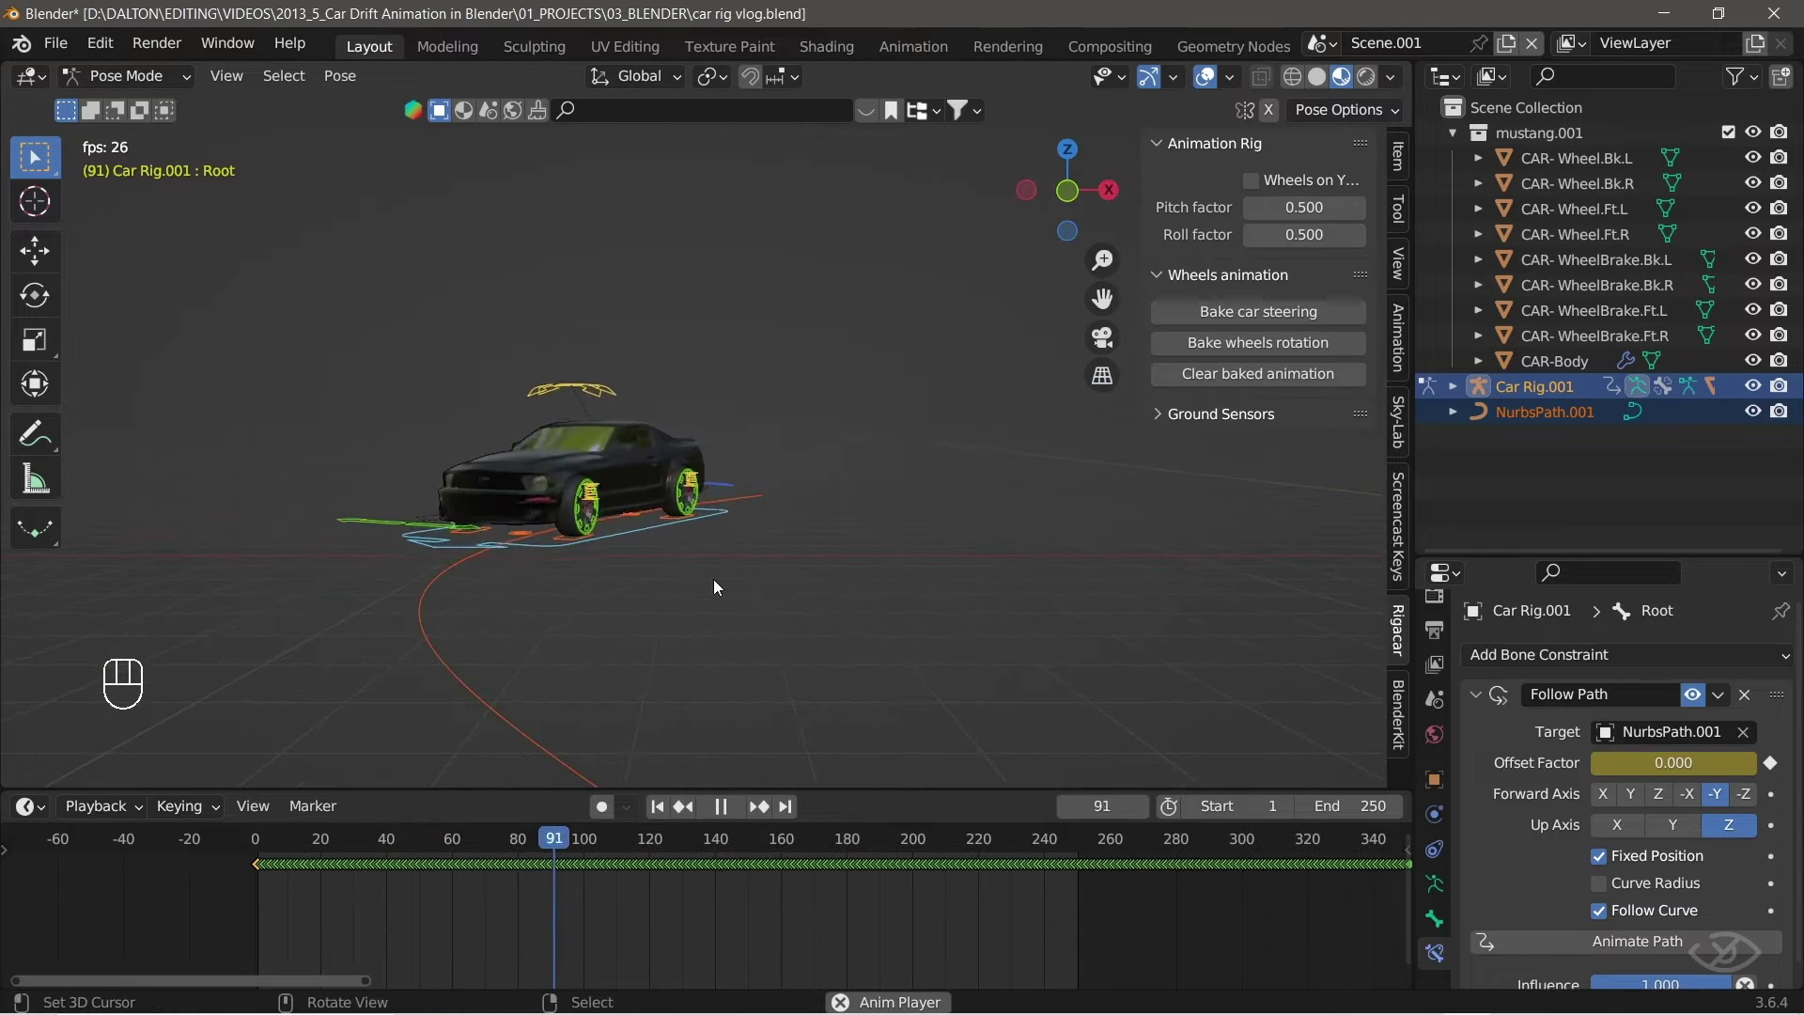
click(536, 582)
drag(709, 622, 898, 508)
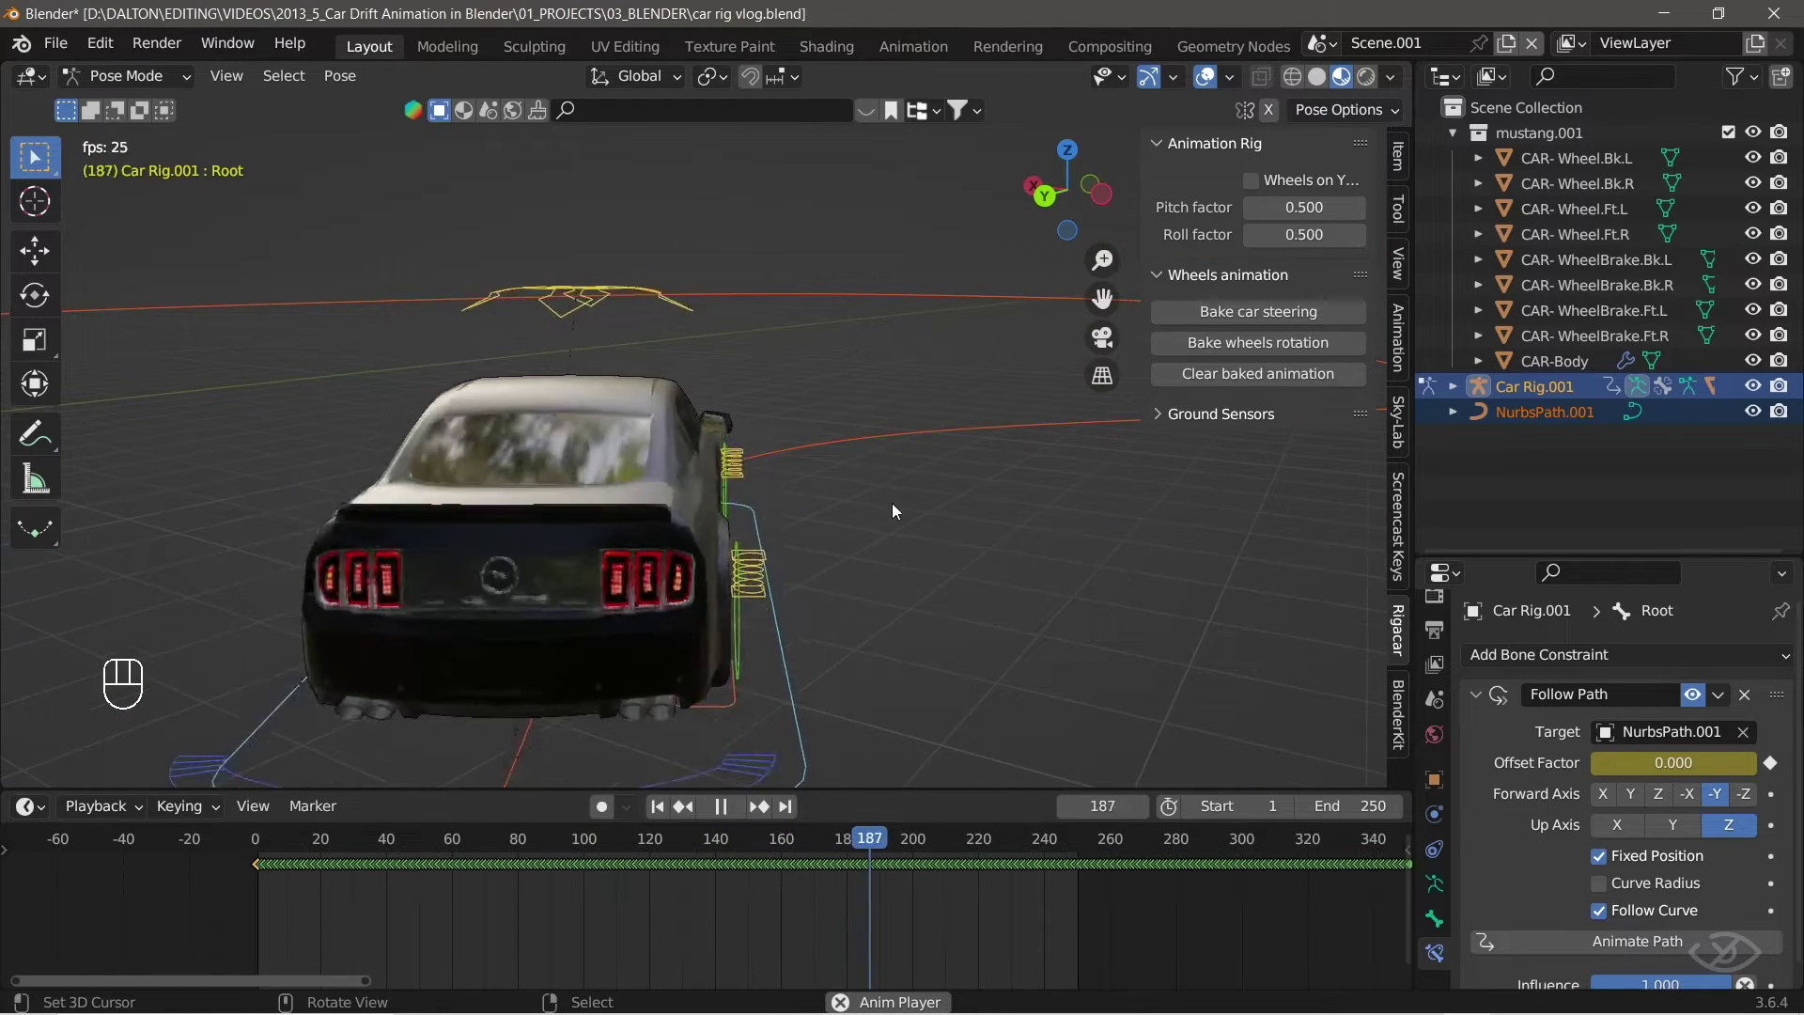
drag(840, 440, 887, 475)
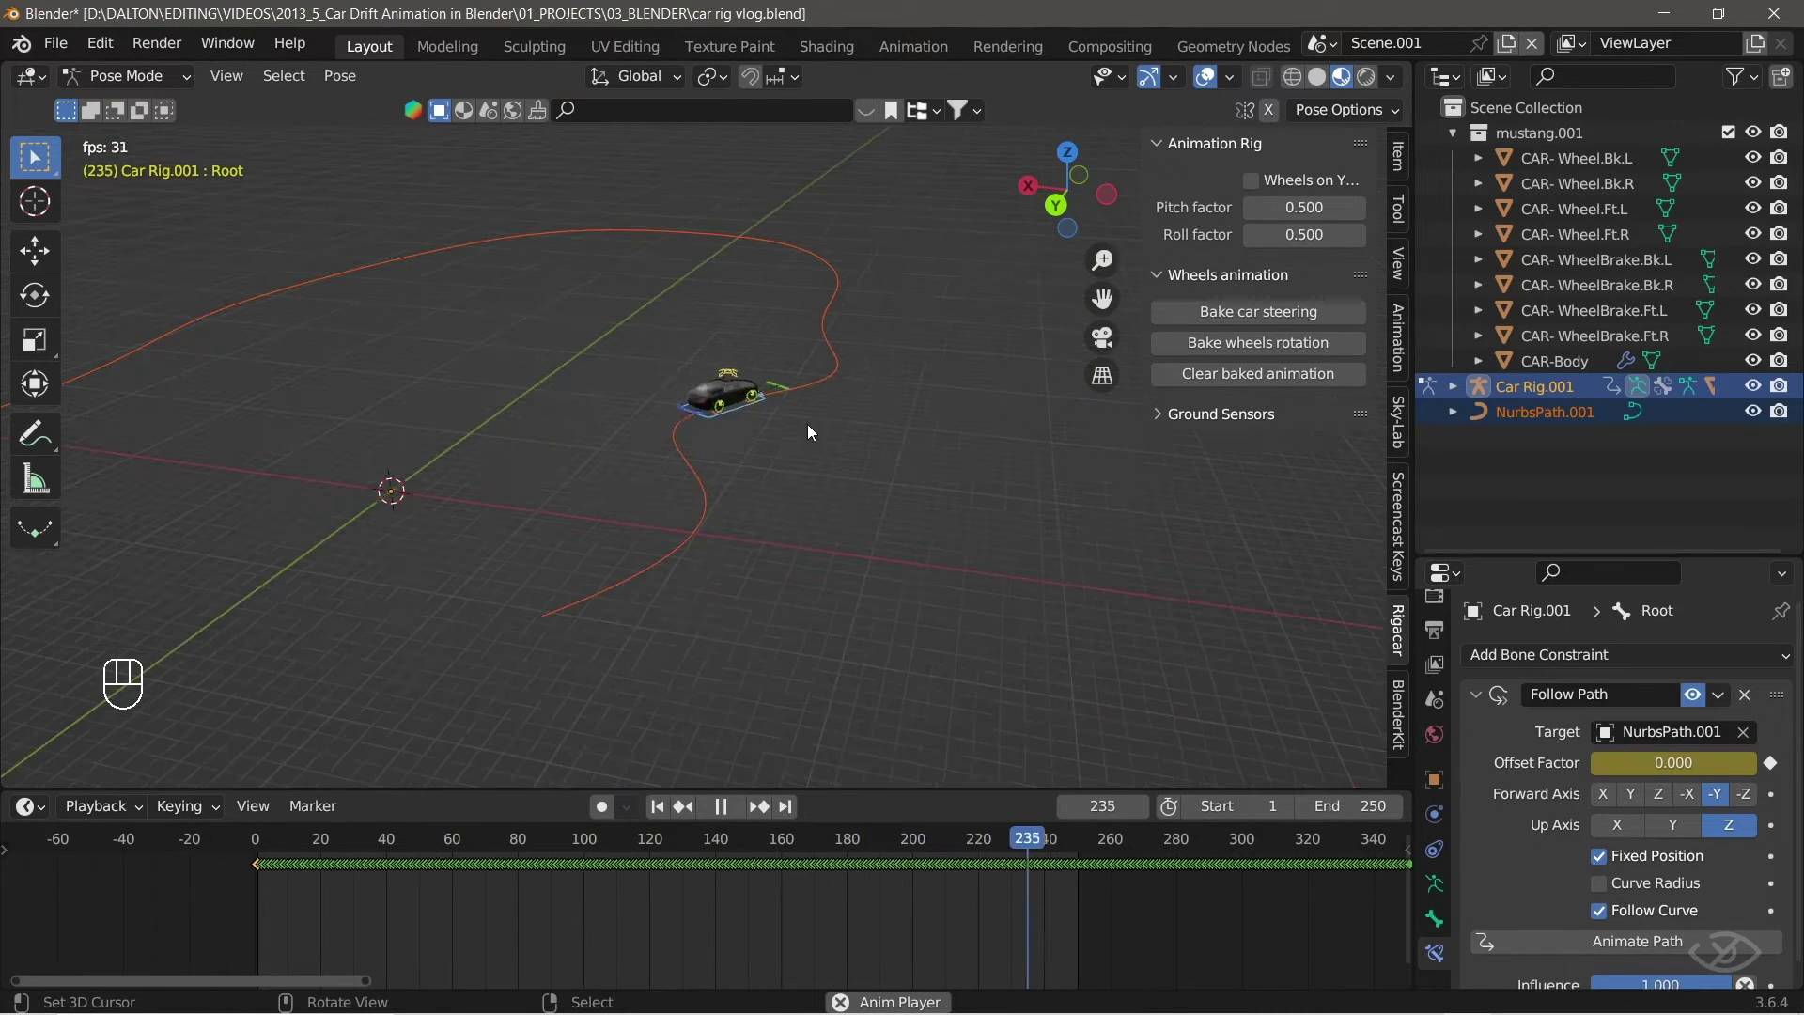
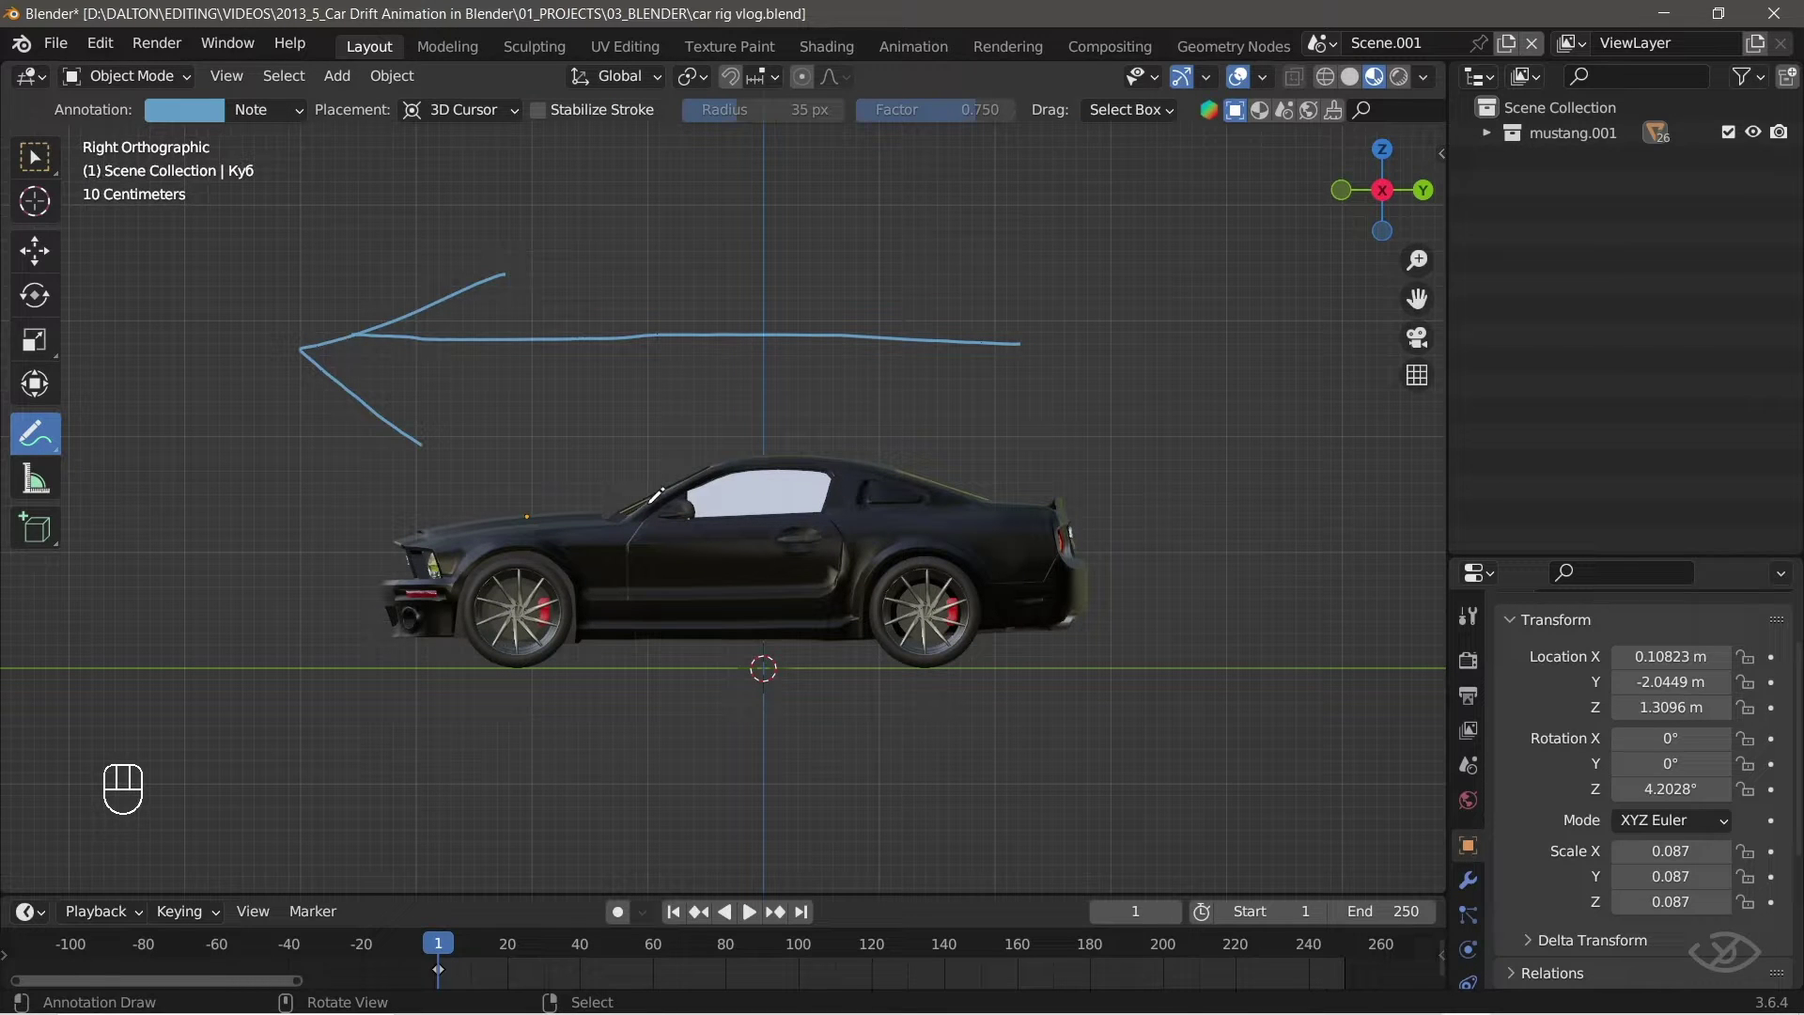
Undo the last changes, select the front wheel and test-move it with G, then cancel.
key(ctrl+z)
key(ctrl+z)
drag(597, 523, 748, 543)
middle_click(698, 587)
drag(667, 639, 822, 626)
drag(873, 689, 833, 683)
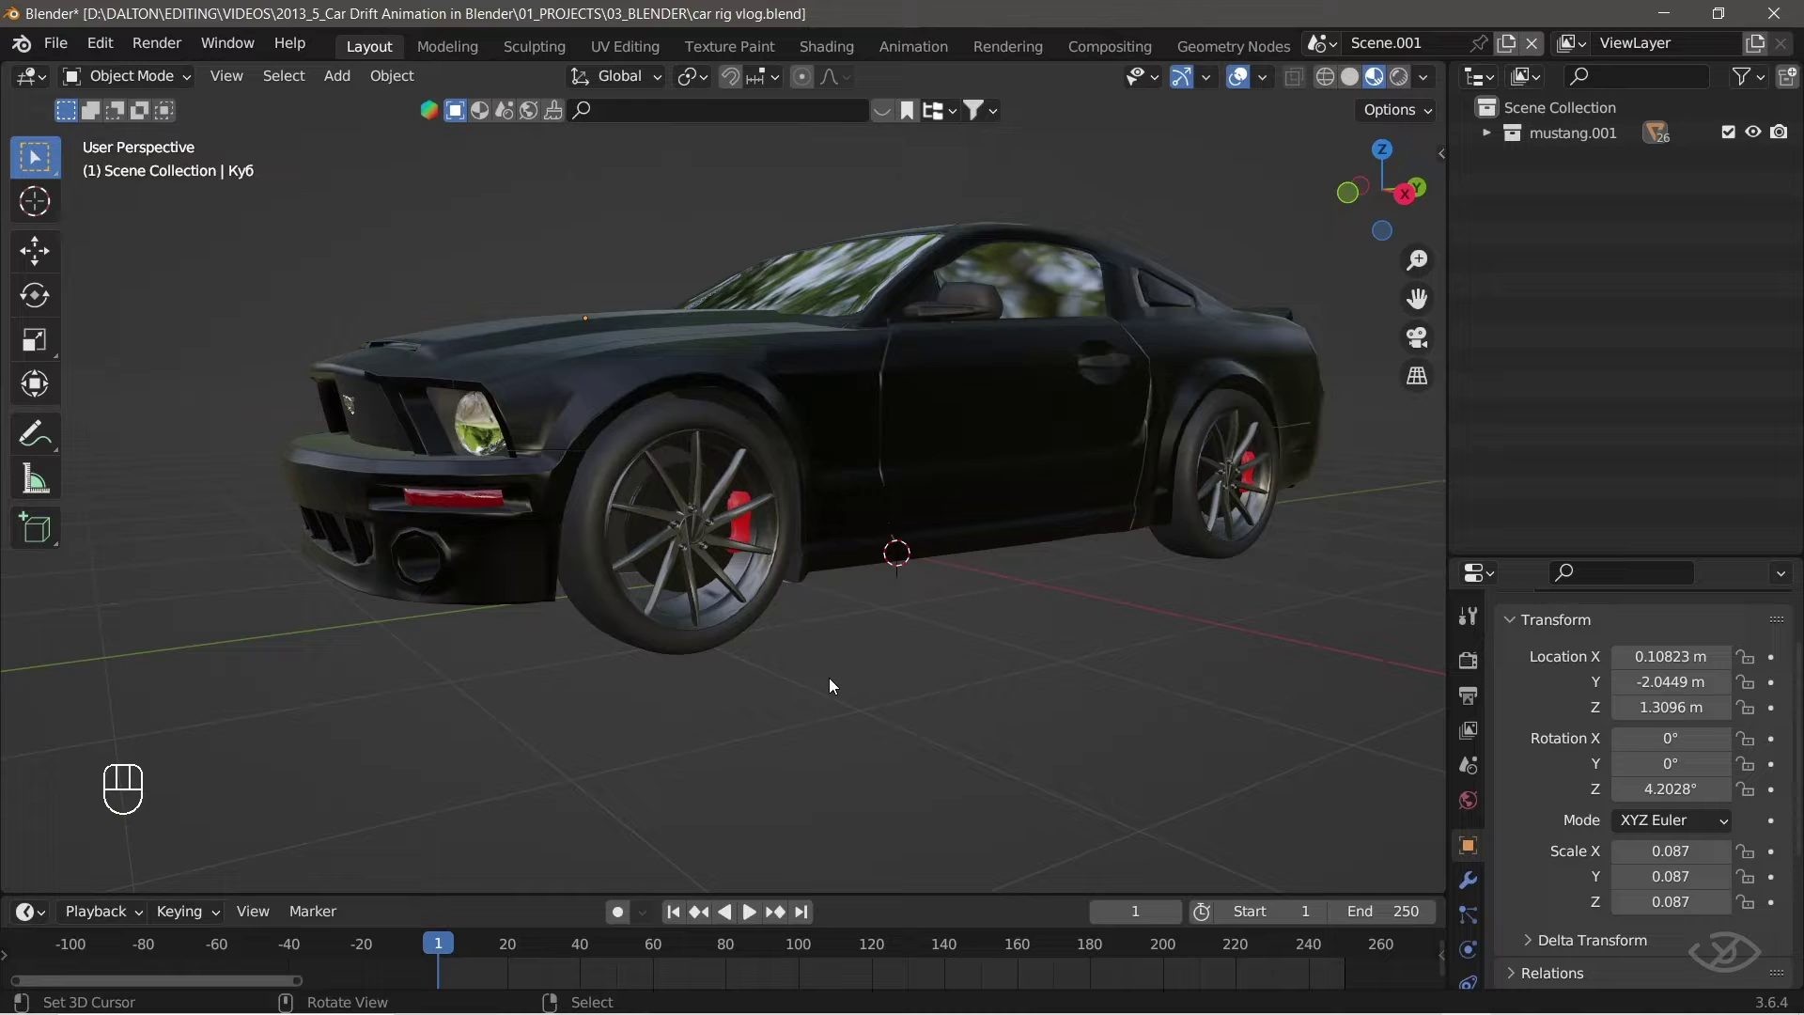
right_click(713, 615)
middle_click(880, 714)
key(g)
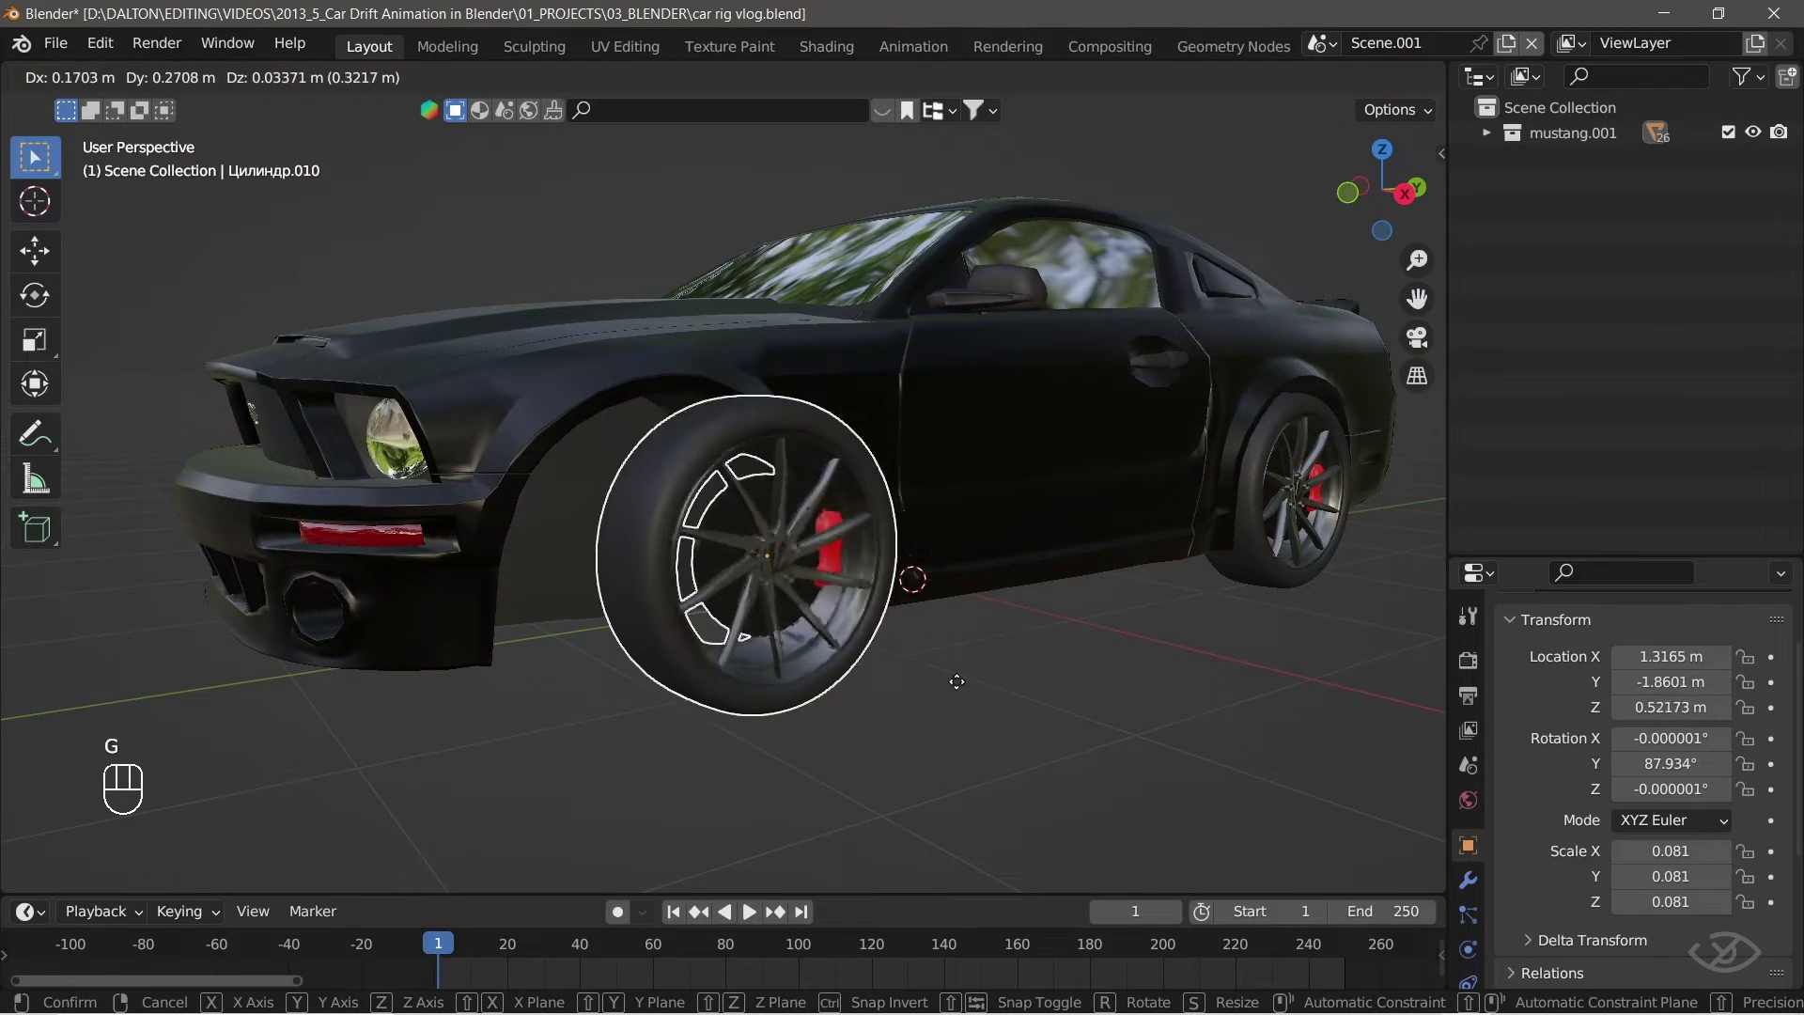
key(g)
drag(804, 673, 874, 589)
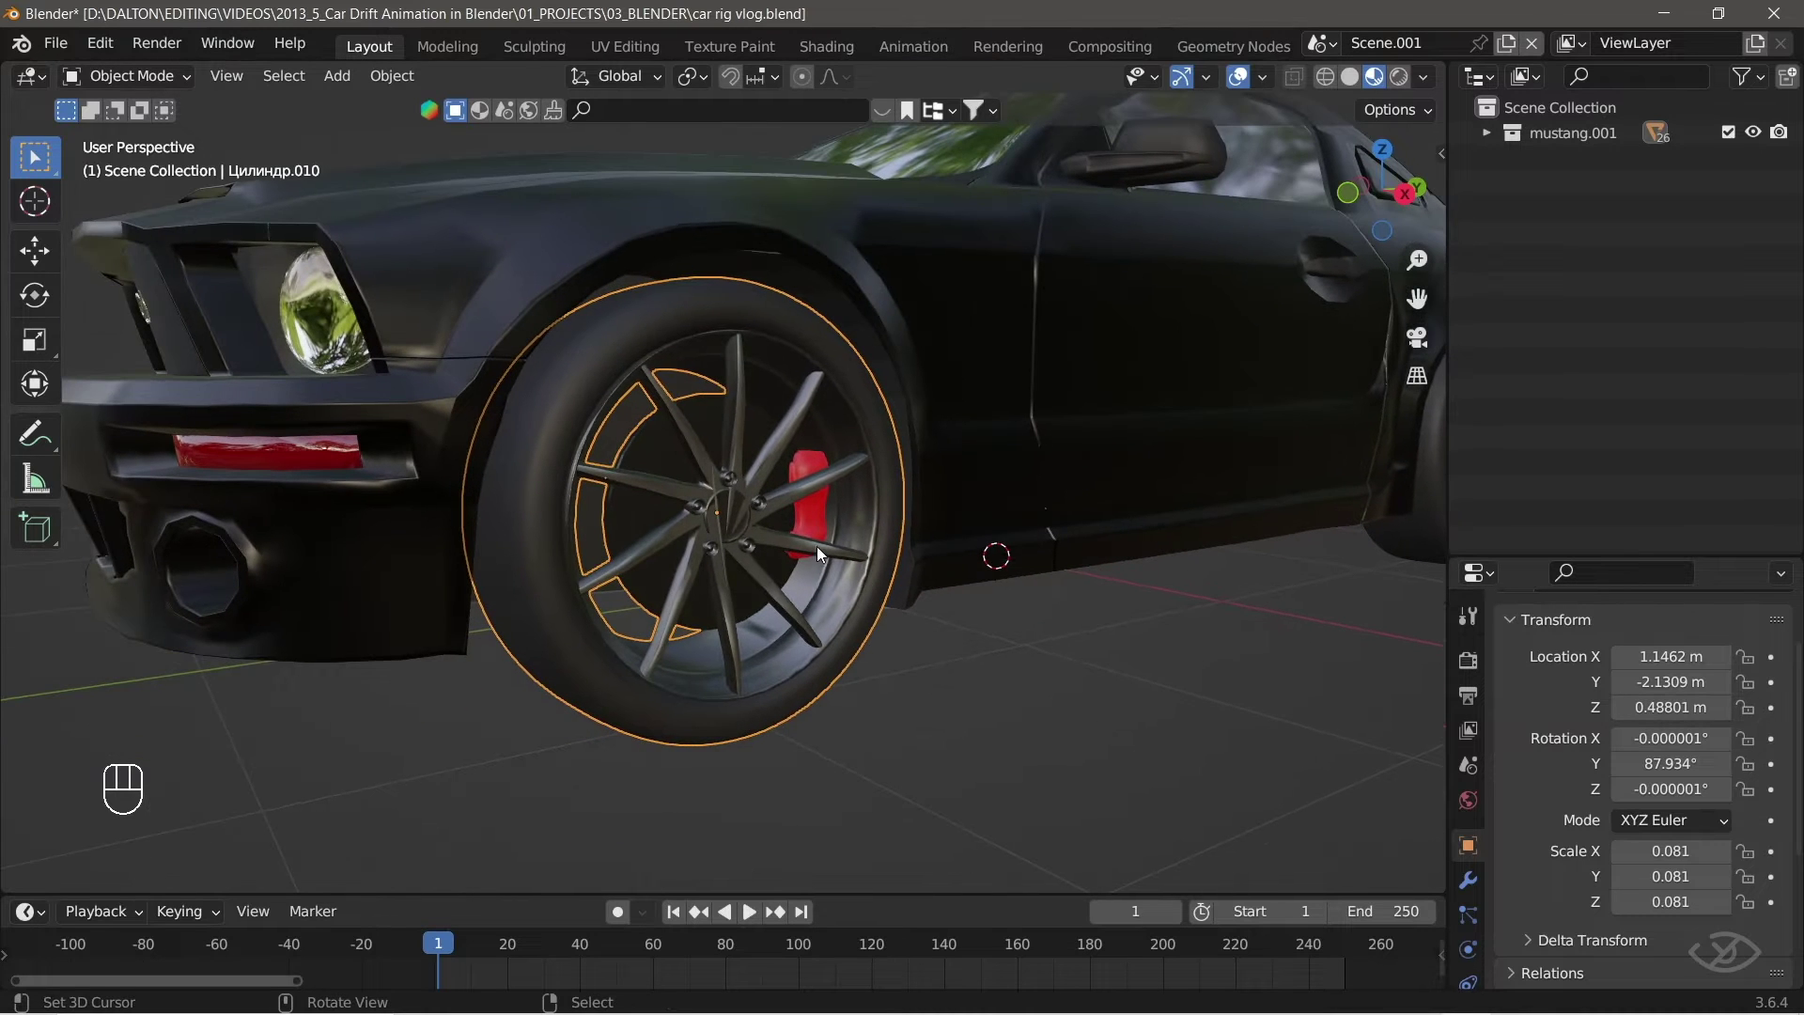
In Edit Mode select the wheel's linked geometry and separate it by Selection into a new object.
key(Tab)
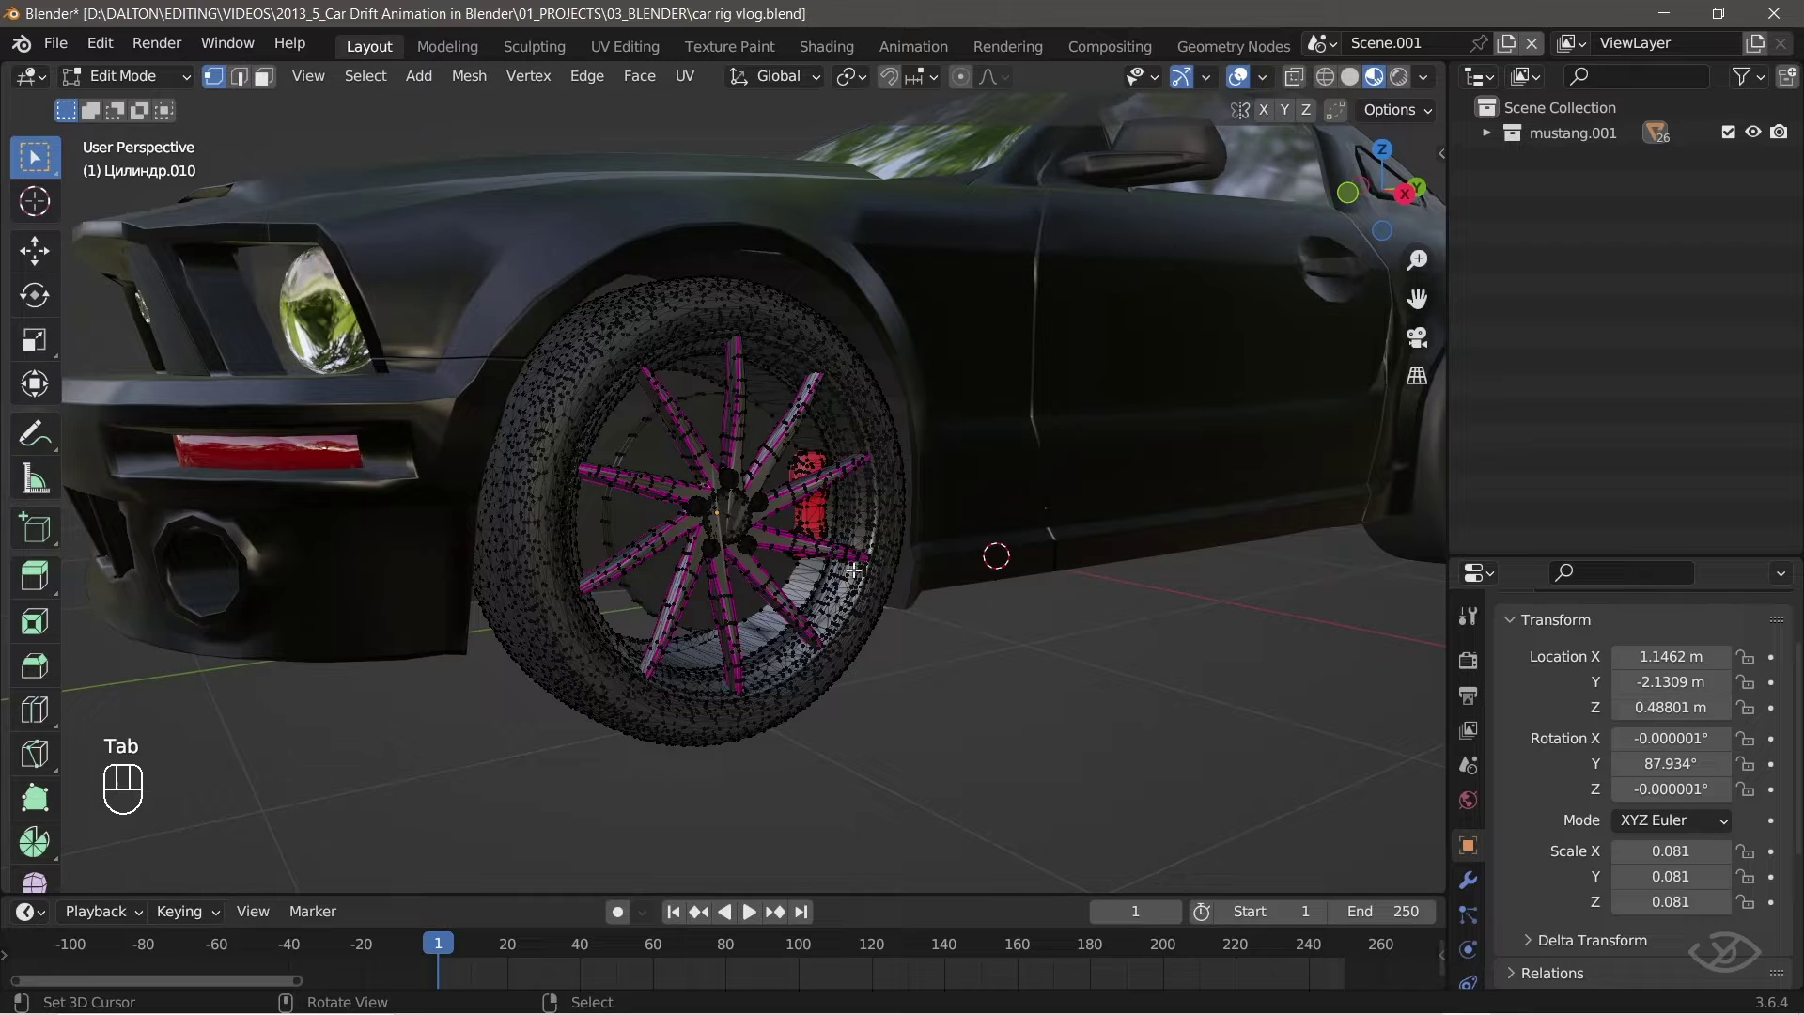
drag(901, 592, 780, 596)
click(267, 84)
key(ctrl+l)
key(p)
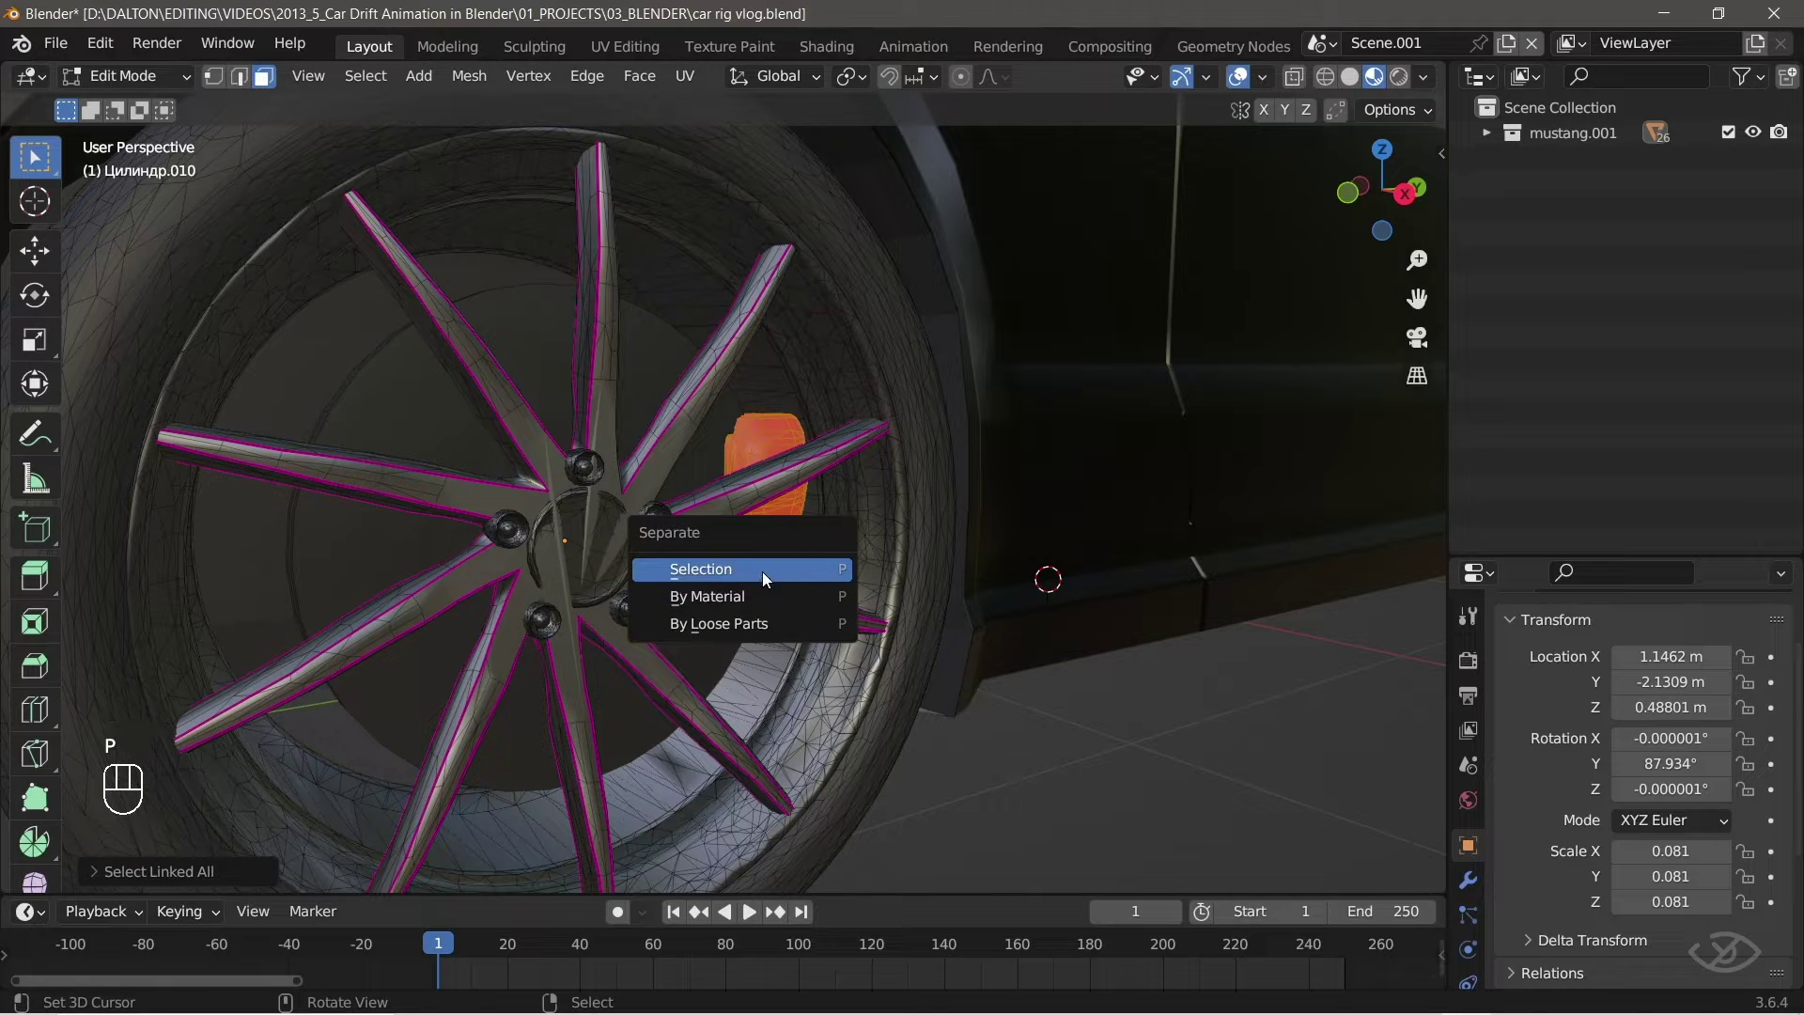
key(Tab)
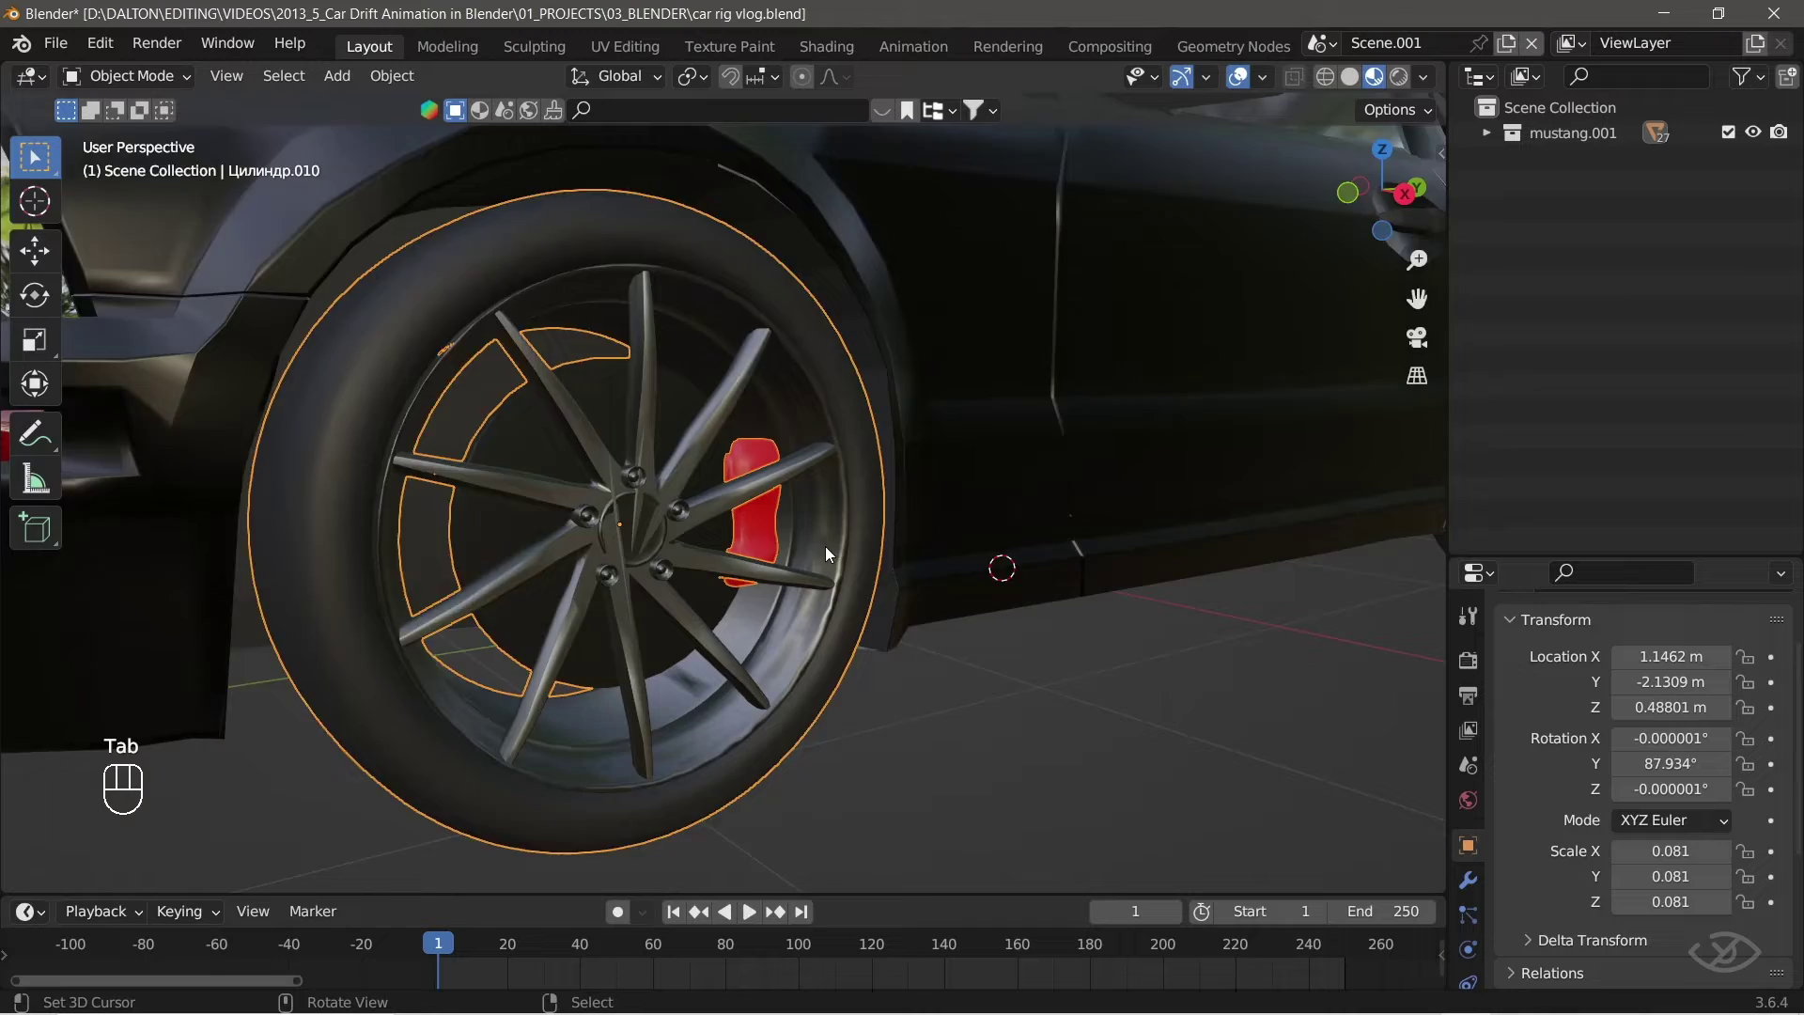
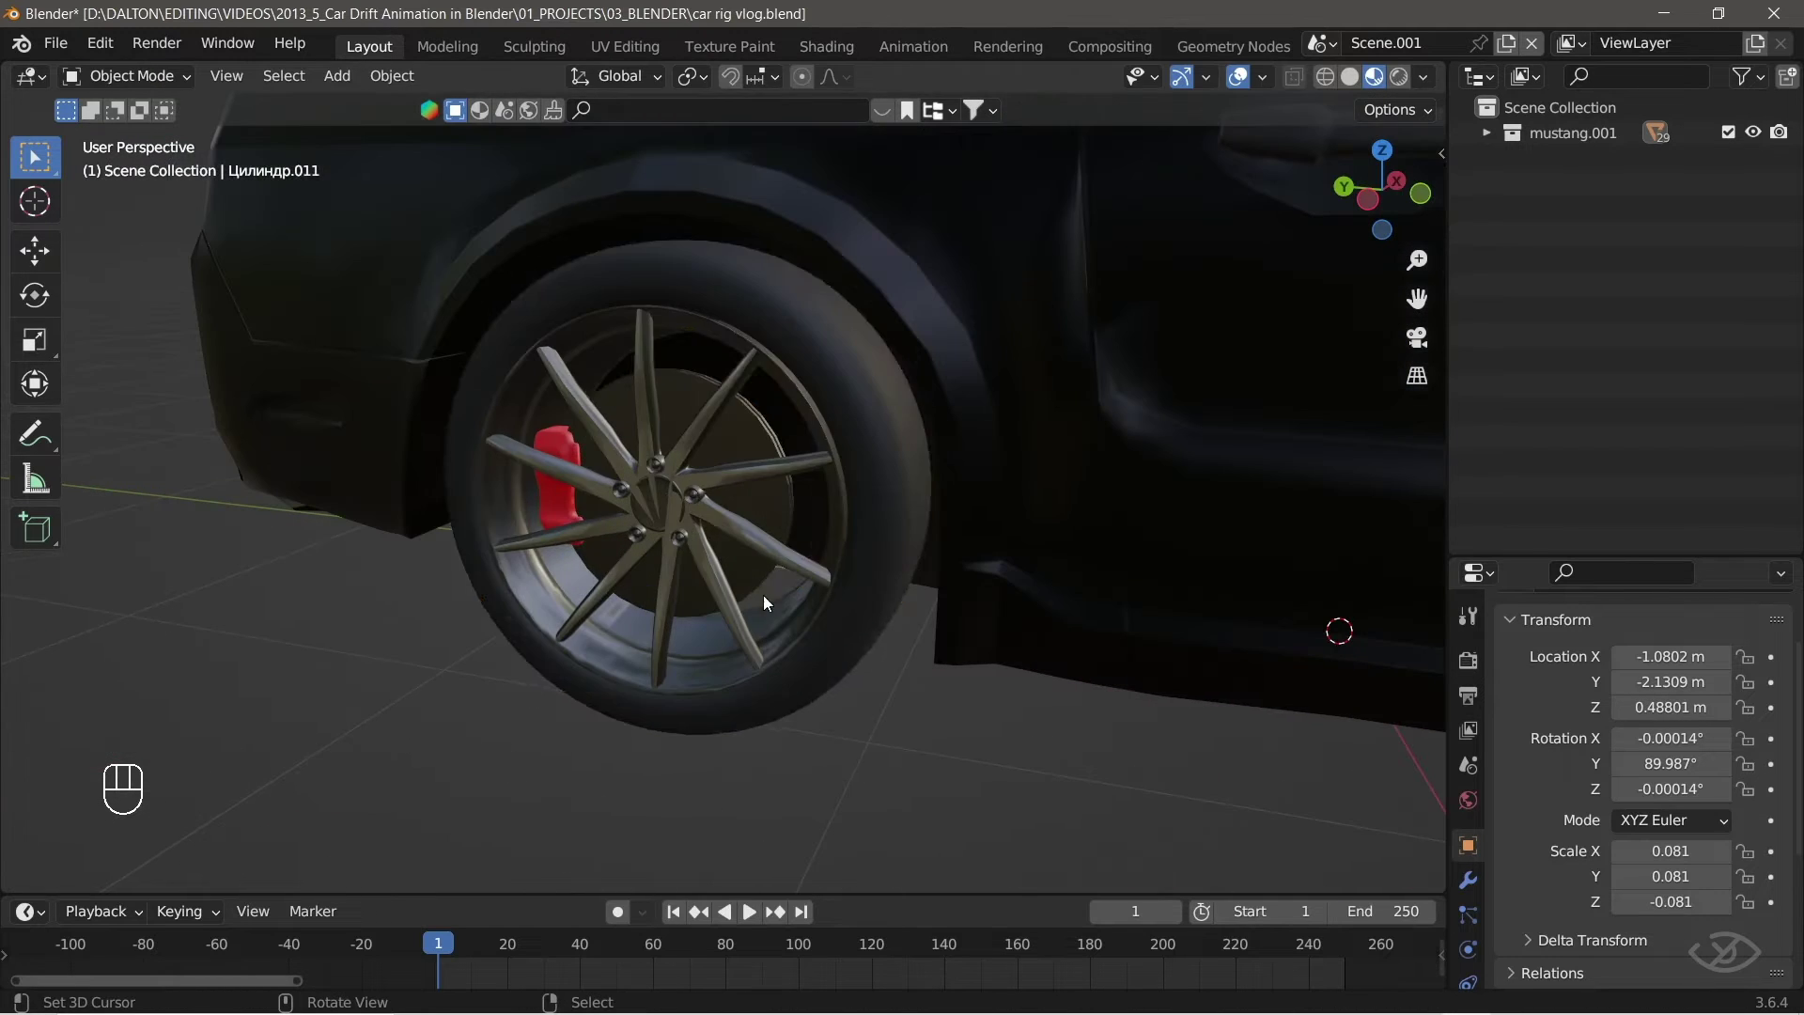
Separate the next wheel's linked geometry into its own object and test-move it with G.
key(Tab)
key(ctrl+l)
key(p)
key(Tab)
middle_click(564, 501)
key(g)
middle_click(716, 570)
middle_click(842, 669)
Test-move the separated wheels with G to confirm they come off the brake calipers.
drag(919, 665, 849, 665)
middle_click(848, 665)
middle_click(608, 598)
key(g)
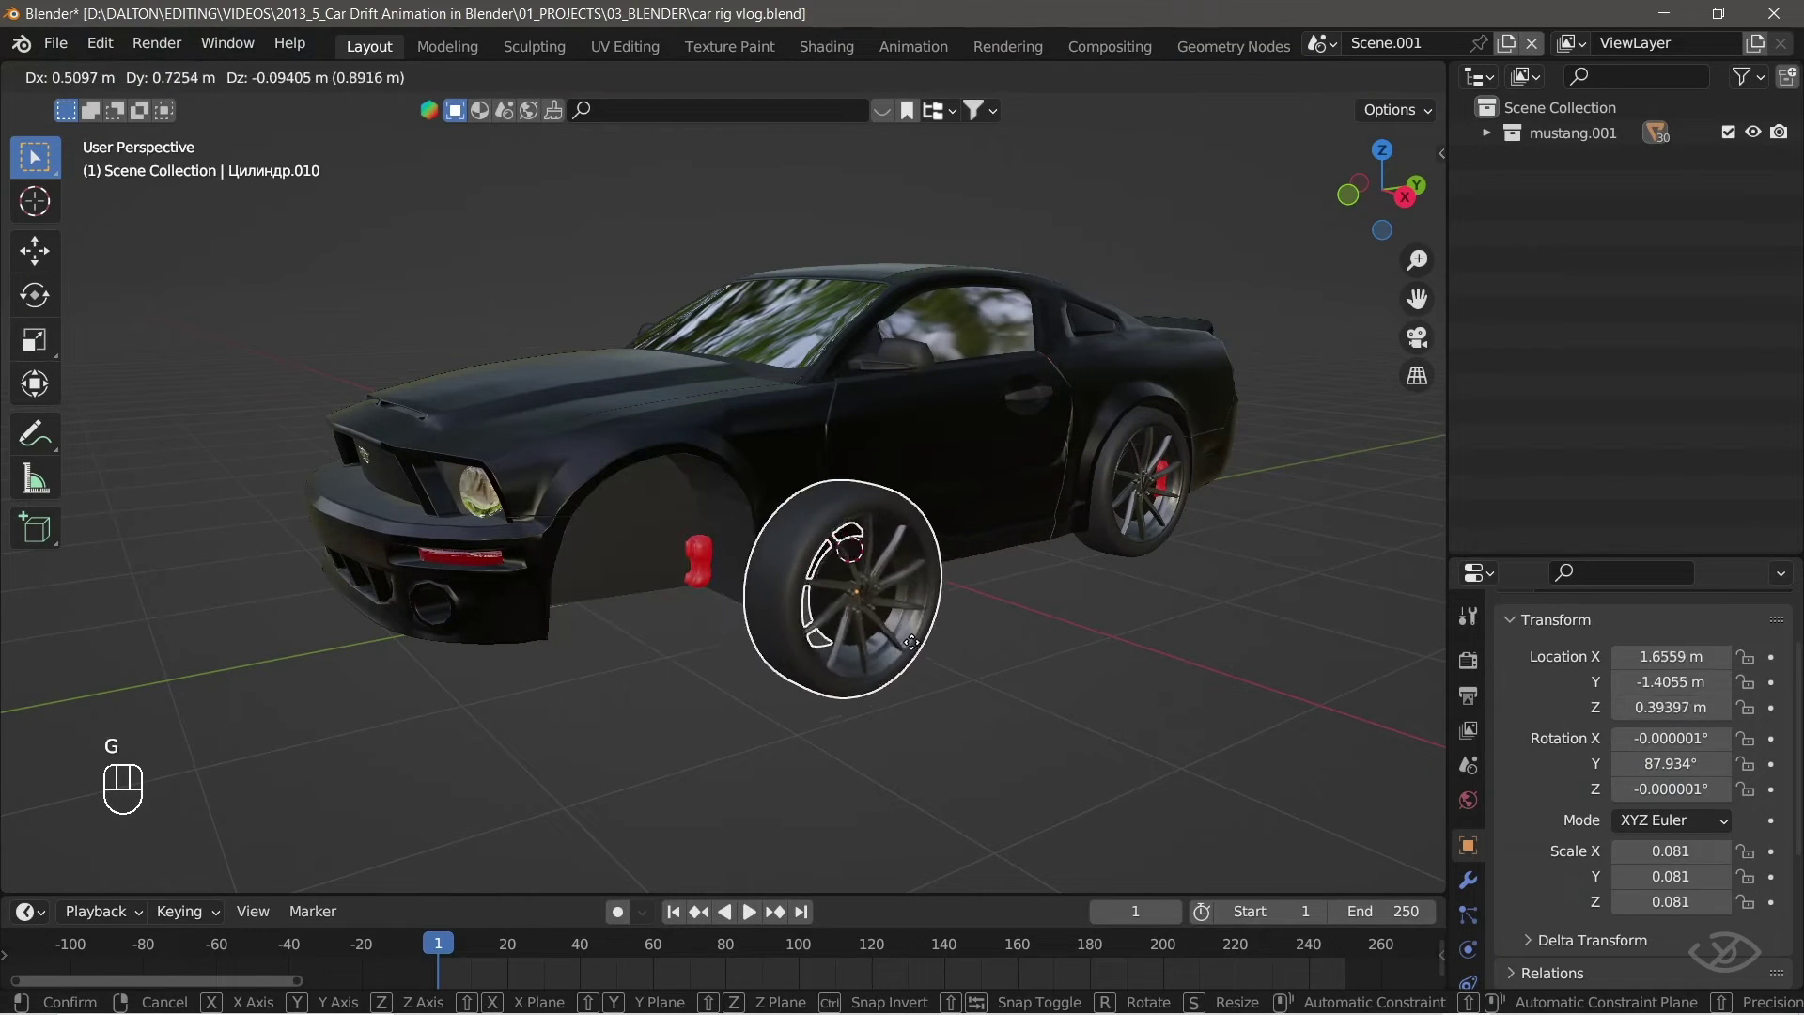
middle_click(715, 563)
key(g)
drag(896, 559, 854, 603)
key(g)
click(812, 576)
key(g)
Select the last wheel and test-move it too, checking from other angles.
middle_click(1099, 671)
middle_click(857, 678)
middle_click(911, 663)
middle_click(695, 674)
middle_click(702, 688)
key(g)
click(826, 624)
key(g)
middle_click(560, 561)
middle_click(590, 606)
middle_click(494, 546)
Test-move the wheels once more and bring the whole car into view.
key(g)
middle_click(449, 523)
key(g)
middle_click(1034, 566)
middle_click(1026, 557)
middle_click(898, 570)
middle_click(1076, 560)
drag(626, 570, 648, 588)
drag(955, 685, 978, 691)
middle_click(943, 692)
middle_click(524, 645)
Hide each wheel with H so only the car body pieces remain visible.
key(h)
middle_click(579, 596)
key(h)
middle_click(834, 683)
middle_click(894, 682)
drag(932, 612, 960, 625)
key(h)
middle_click(990, 599)
key(h)
middle_click(893, 676)
click(548, 660)
middle_click(766, 644)
middle_click(743, 689)
key(h)
key(h)
middle_click(606, 676)
key(h)
key(h)
middle_click(1015, 595)
middle_click(1127, 546)
middle_click(883, 559)
Select all visible body pieces and join them into one body object with Ctrl+J.
key(a)
drag(543, 714, 592, 675)
drag(610, 655, 962, 536)
key(ctrl+j)
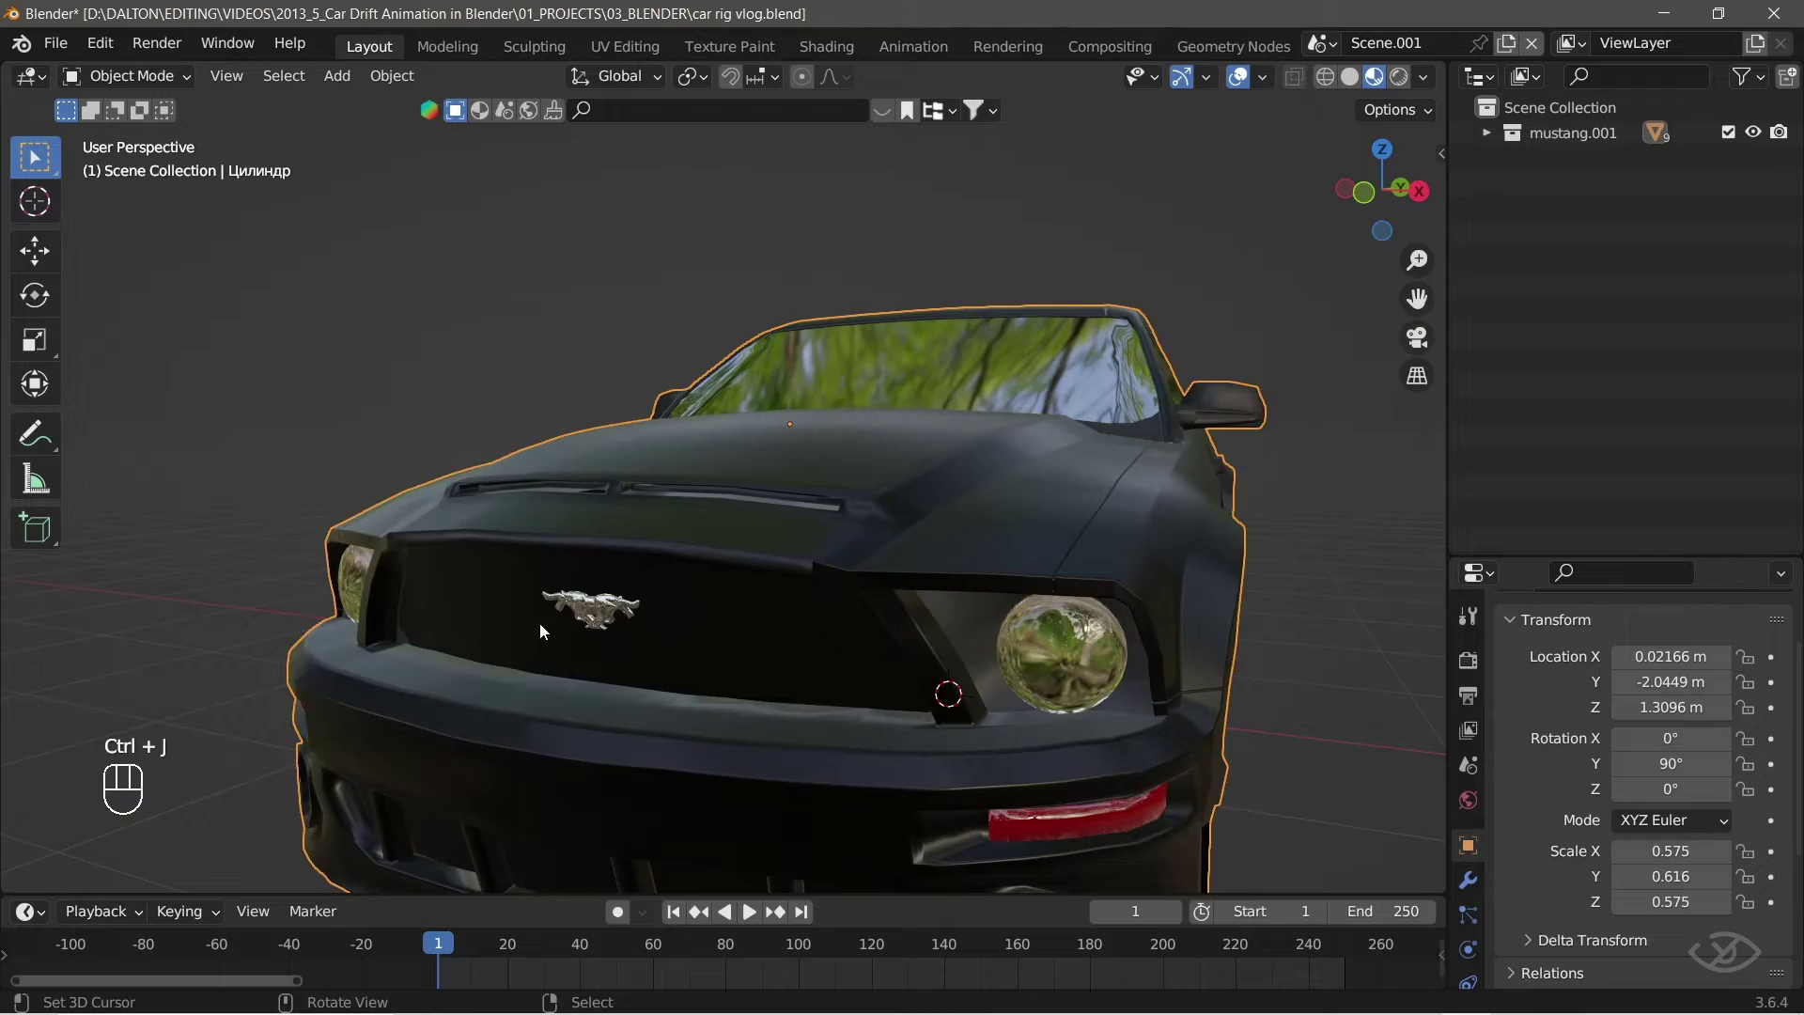
Inspect the joined body from all sides and show its modifier stack in Modifier Properties.
middle_click(589, 679)
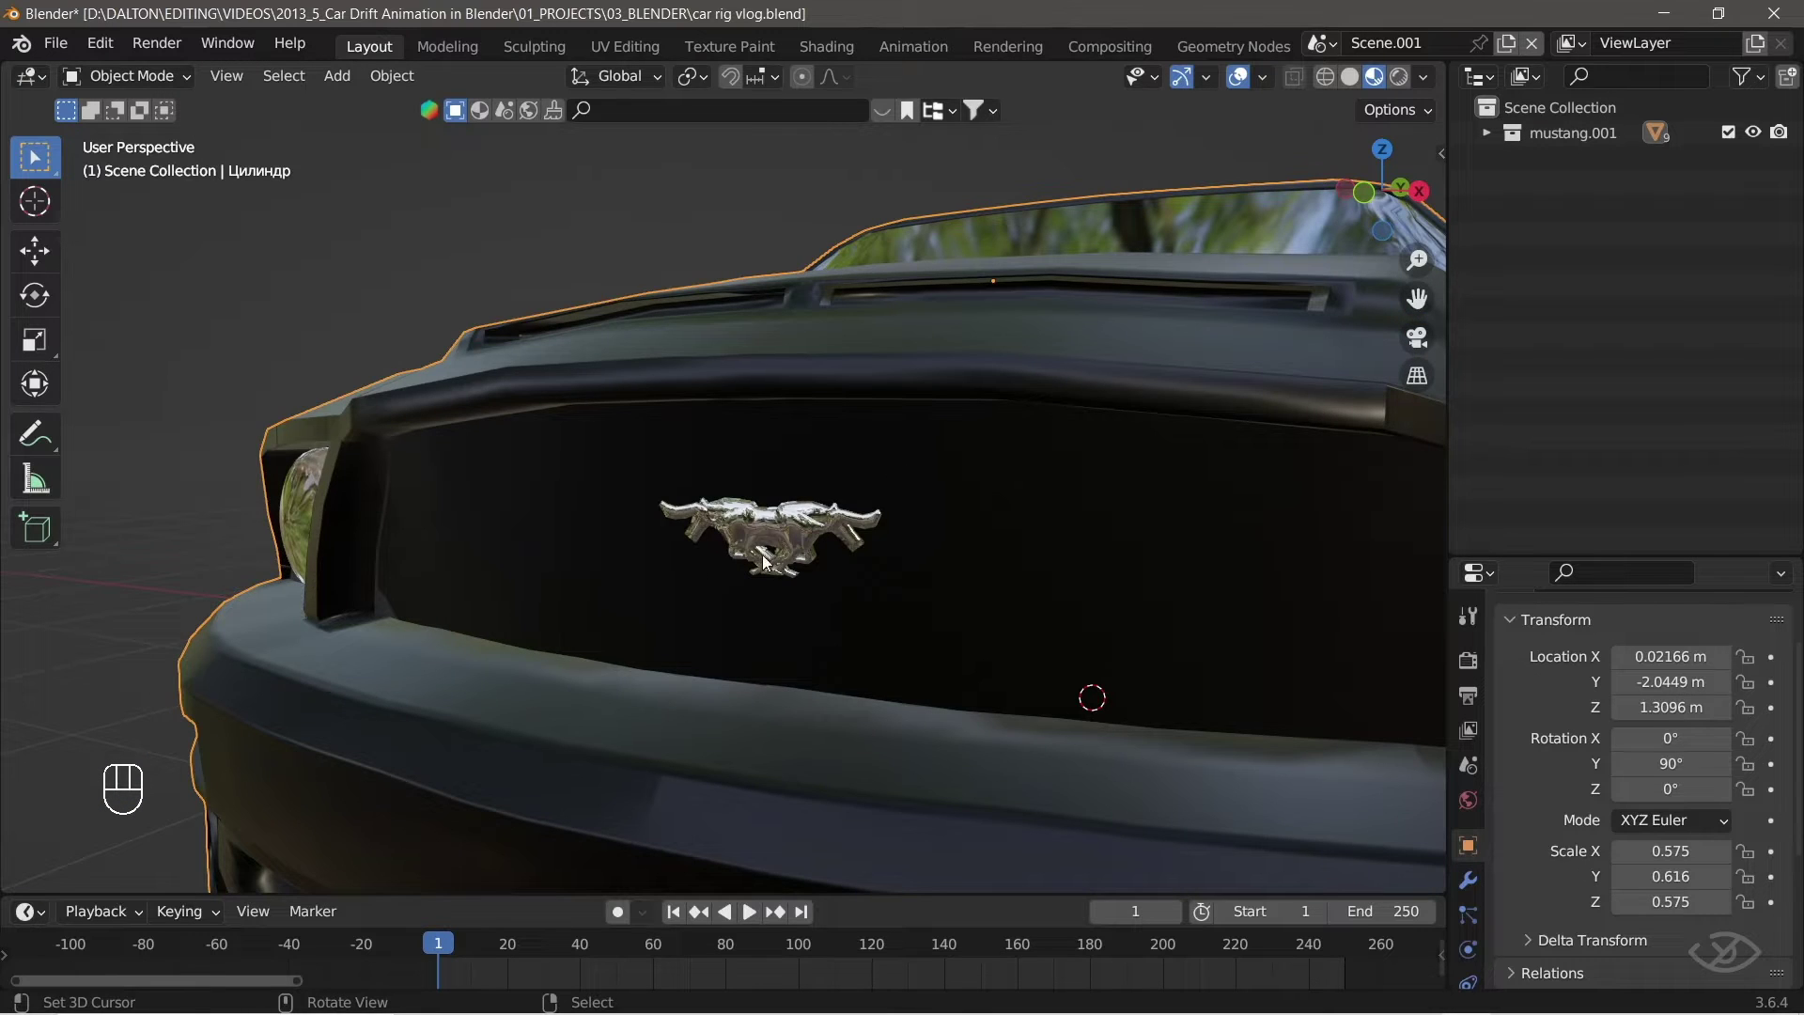
middle_click(1060, 465)
middle_click(1017, 546)
middle_click(1077, 539)
middle_click(1186, 470)
drag(1234, 494, 613, 454)
drag(1226, 438, 938, 450)
drag(980, 403, 1064, 398)
middle_click(696, 411)
middle_click(483, 523)
drag(513, 546, 678, 518)
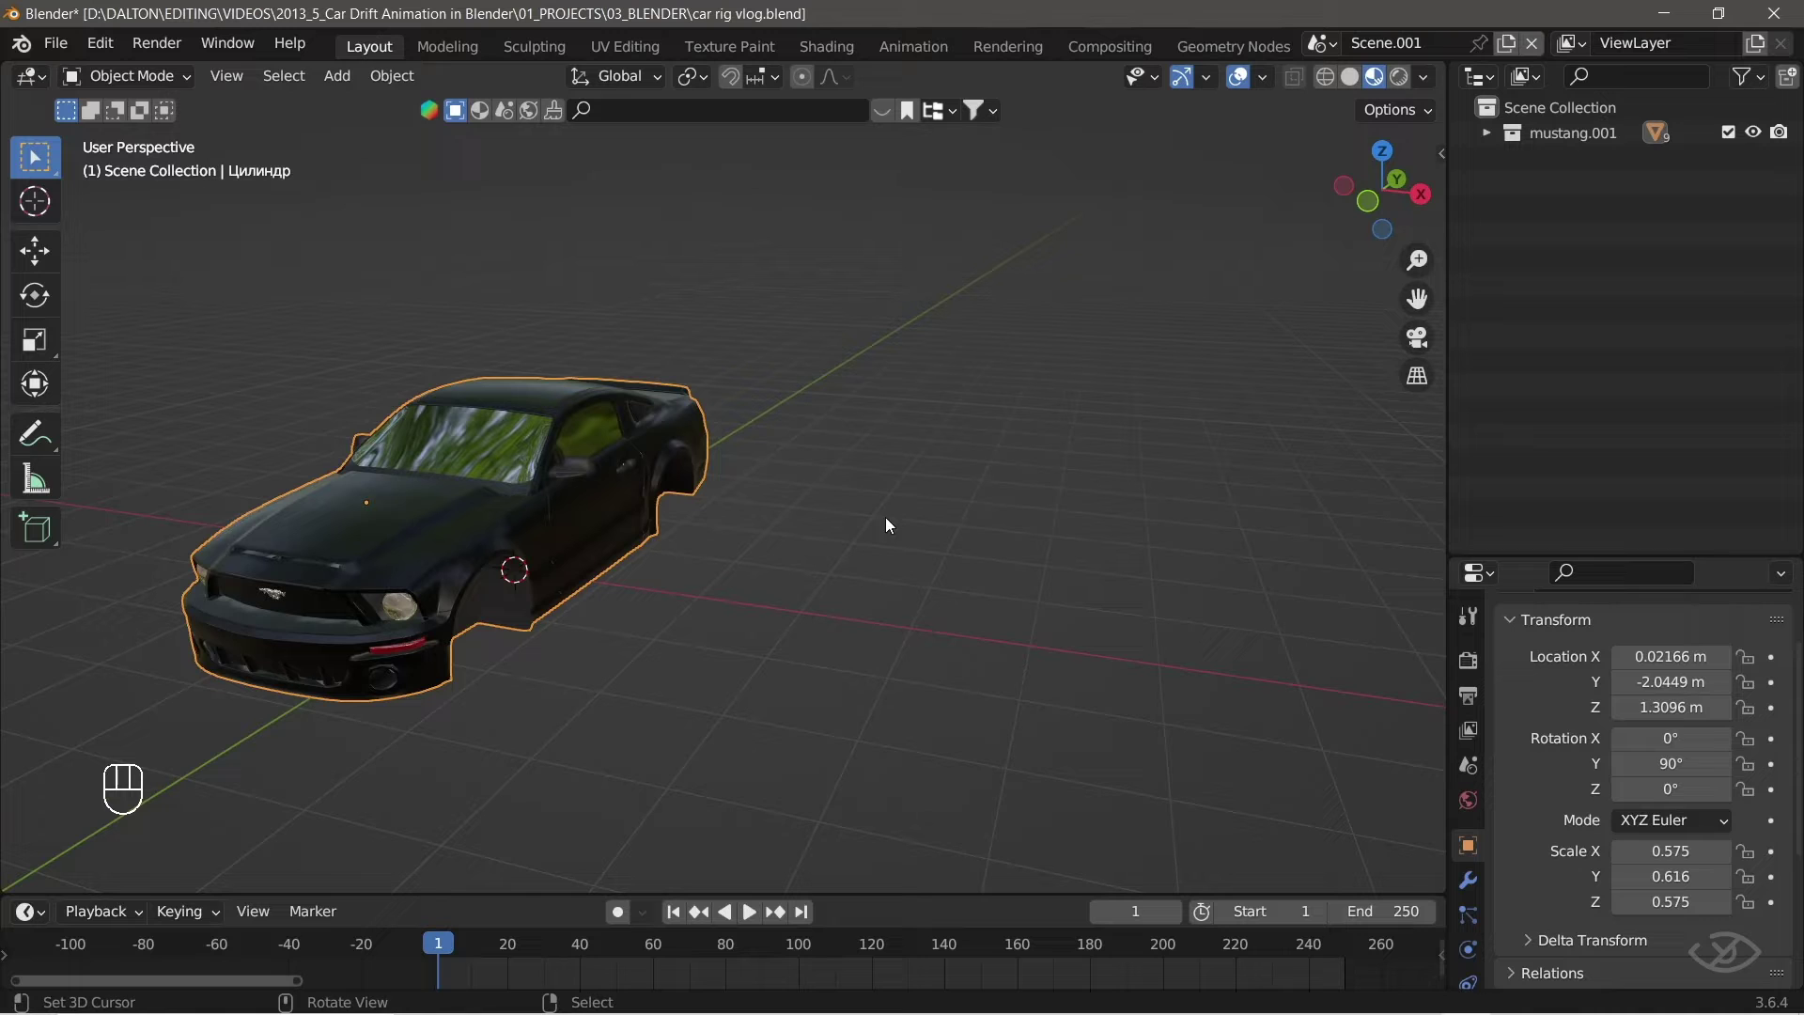
click(1477, 880)
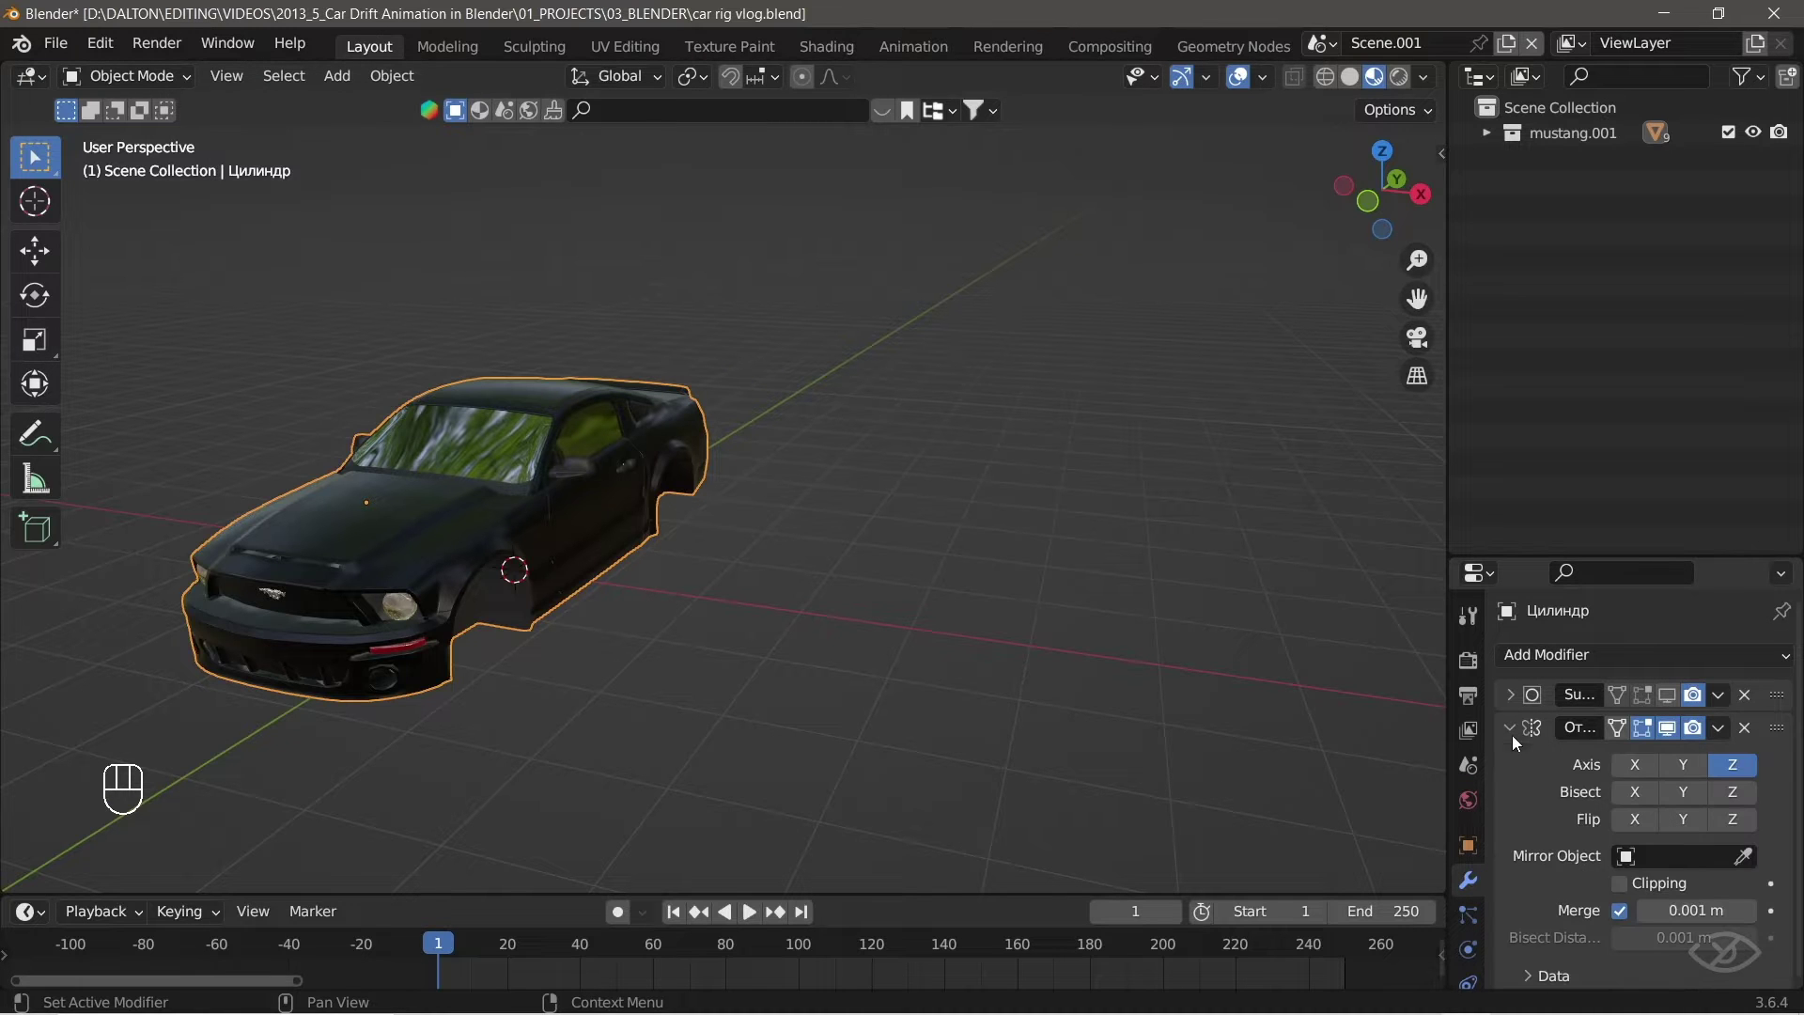
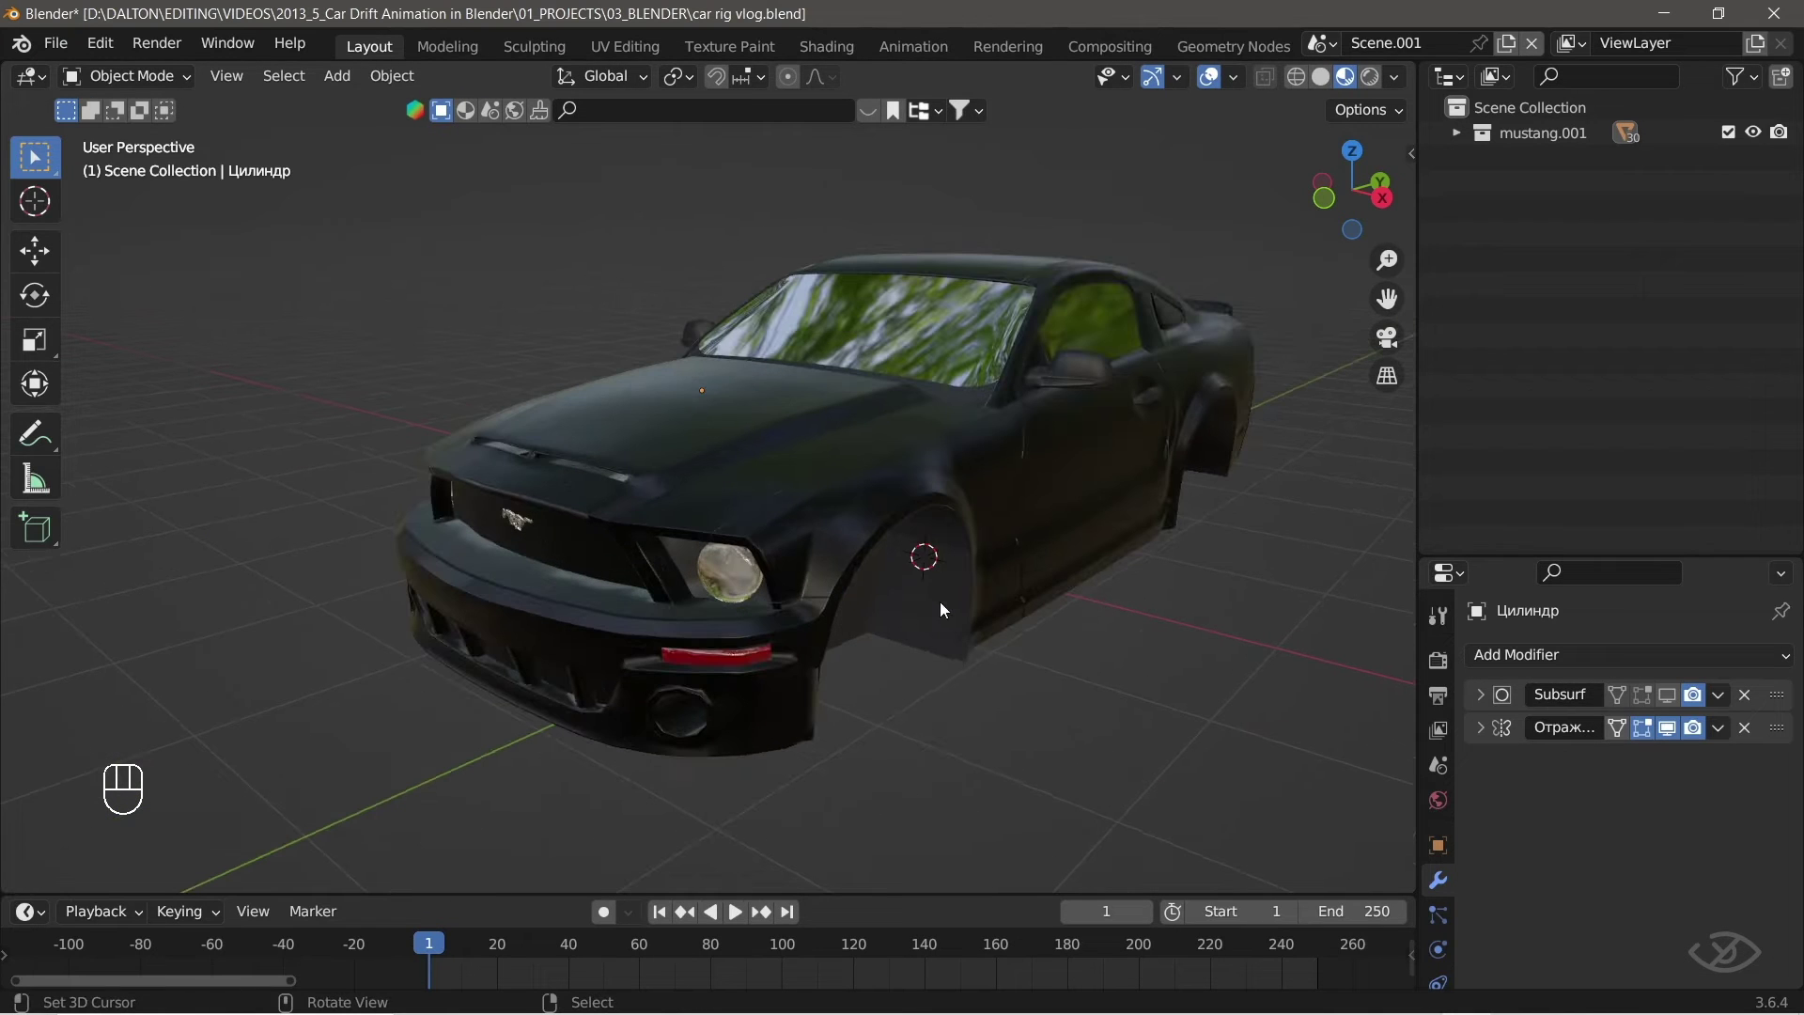
Select all remaining visible parts together with the car body.
middle_click(885, 479)
key(a)
drag(680, 634, 533, 635)
drag(864, 591, 776, 557)
drag(937, 608, 797, 503)
middle_click(1042, 465)
middle_click(786, 518)
middle_click(932, 517)
middle_click(860, 446)
middle_click(656, 386)
middle_click(986, 506)
click(748, 465)
Join the leftover parts into the car body with Ctrl+J.
middle_click(713, 442)
middle_click(494, 557)
middle_click(1060, 468)
middle_click(1076, 581)
middle_click(794, 669)
middle_click(848, 400)
middle_click(637, 652)
middle_click(520, 733)
drag(793, 619, 652, 608)
key(ctrl+j)
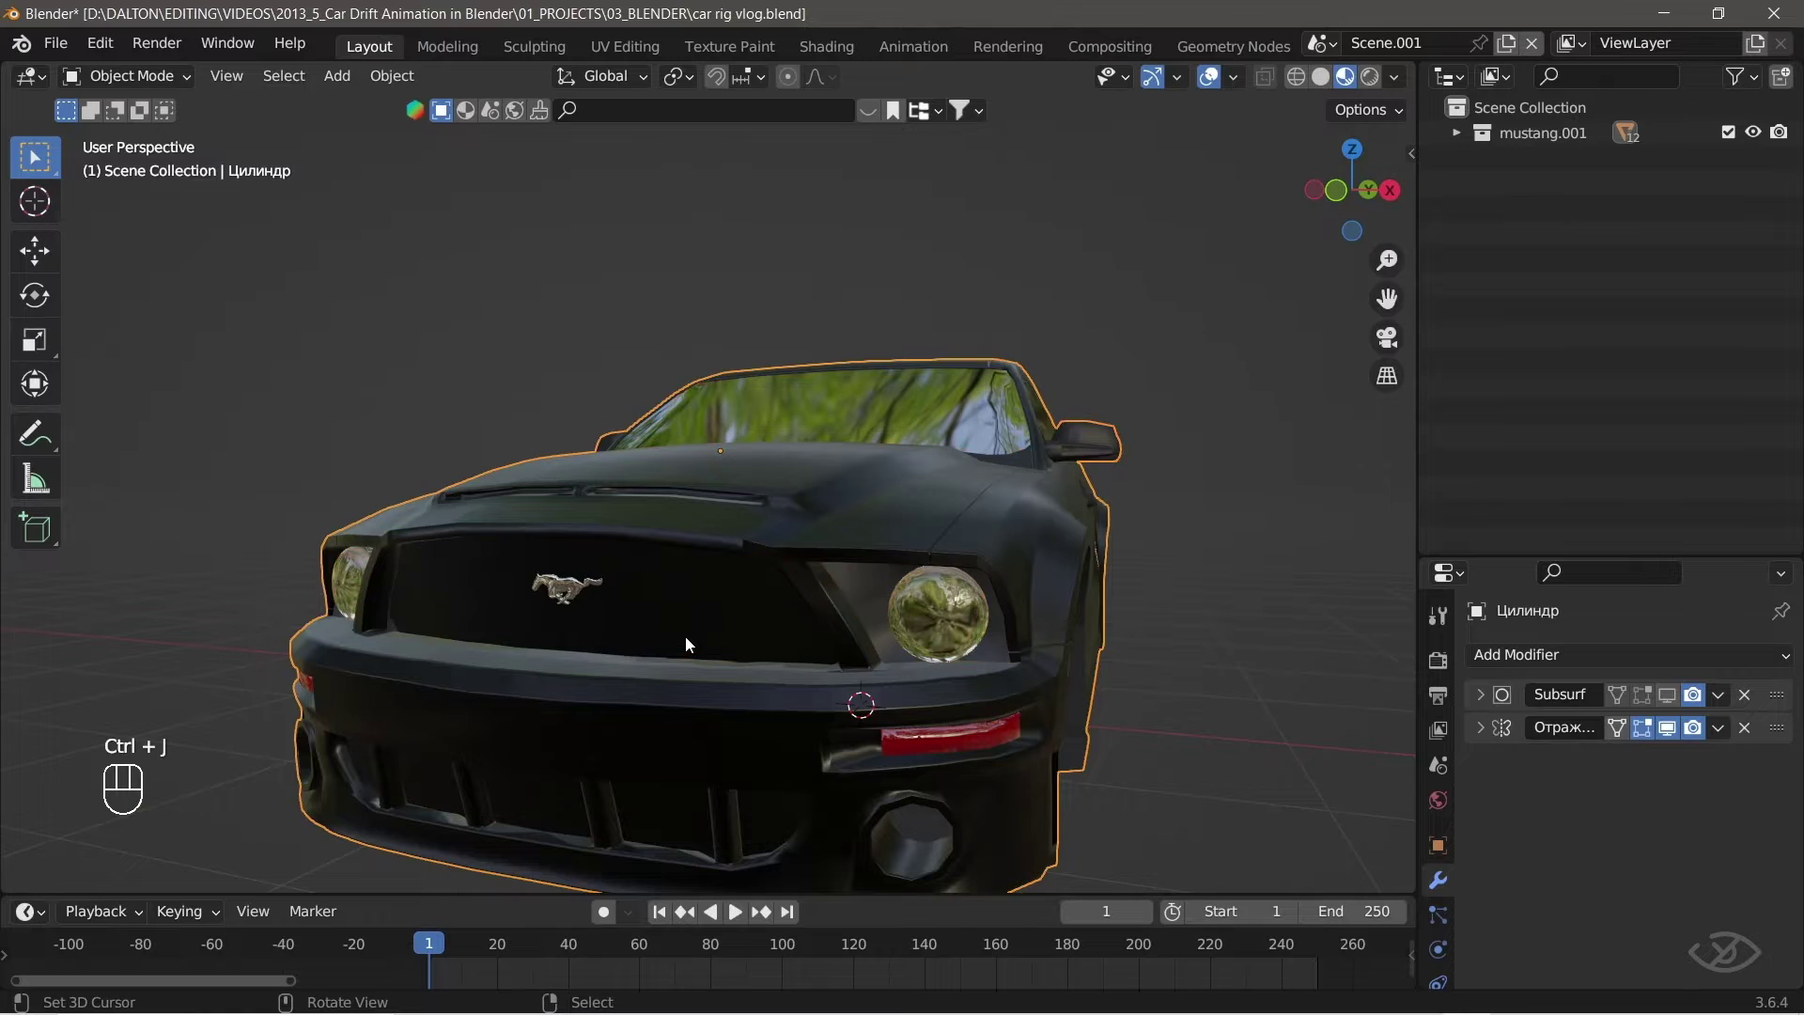
Remove the Mirror modifier from the body, leaving only the Subdivision Surface modifier.
middle_click(785, 613)
middle_click(1020, 545)
middle_click(933, 496)
middle_click(1121, 437)
middle_click(745, 499)
middle_click(614, 458)
middle_click(528, 494)
middle_click(572, 541)
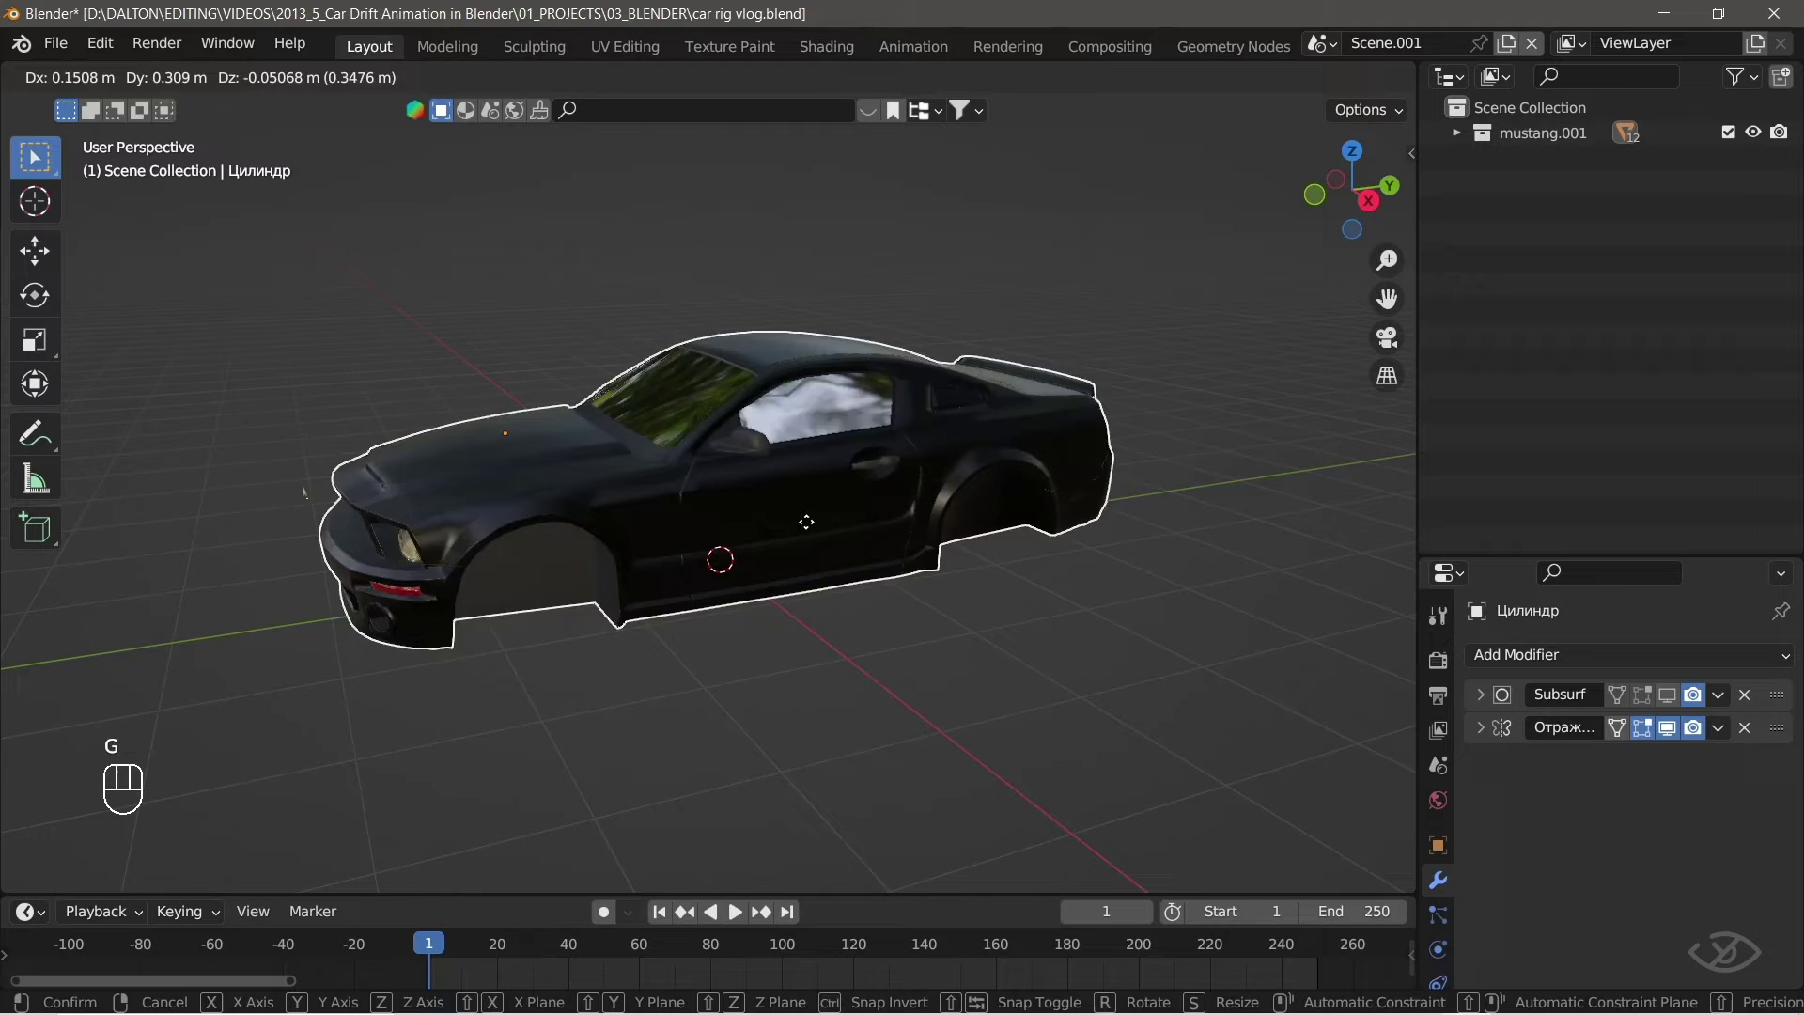
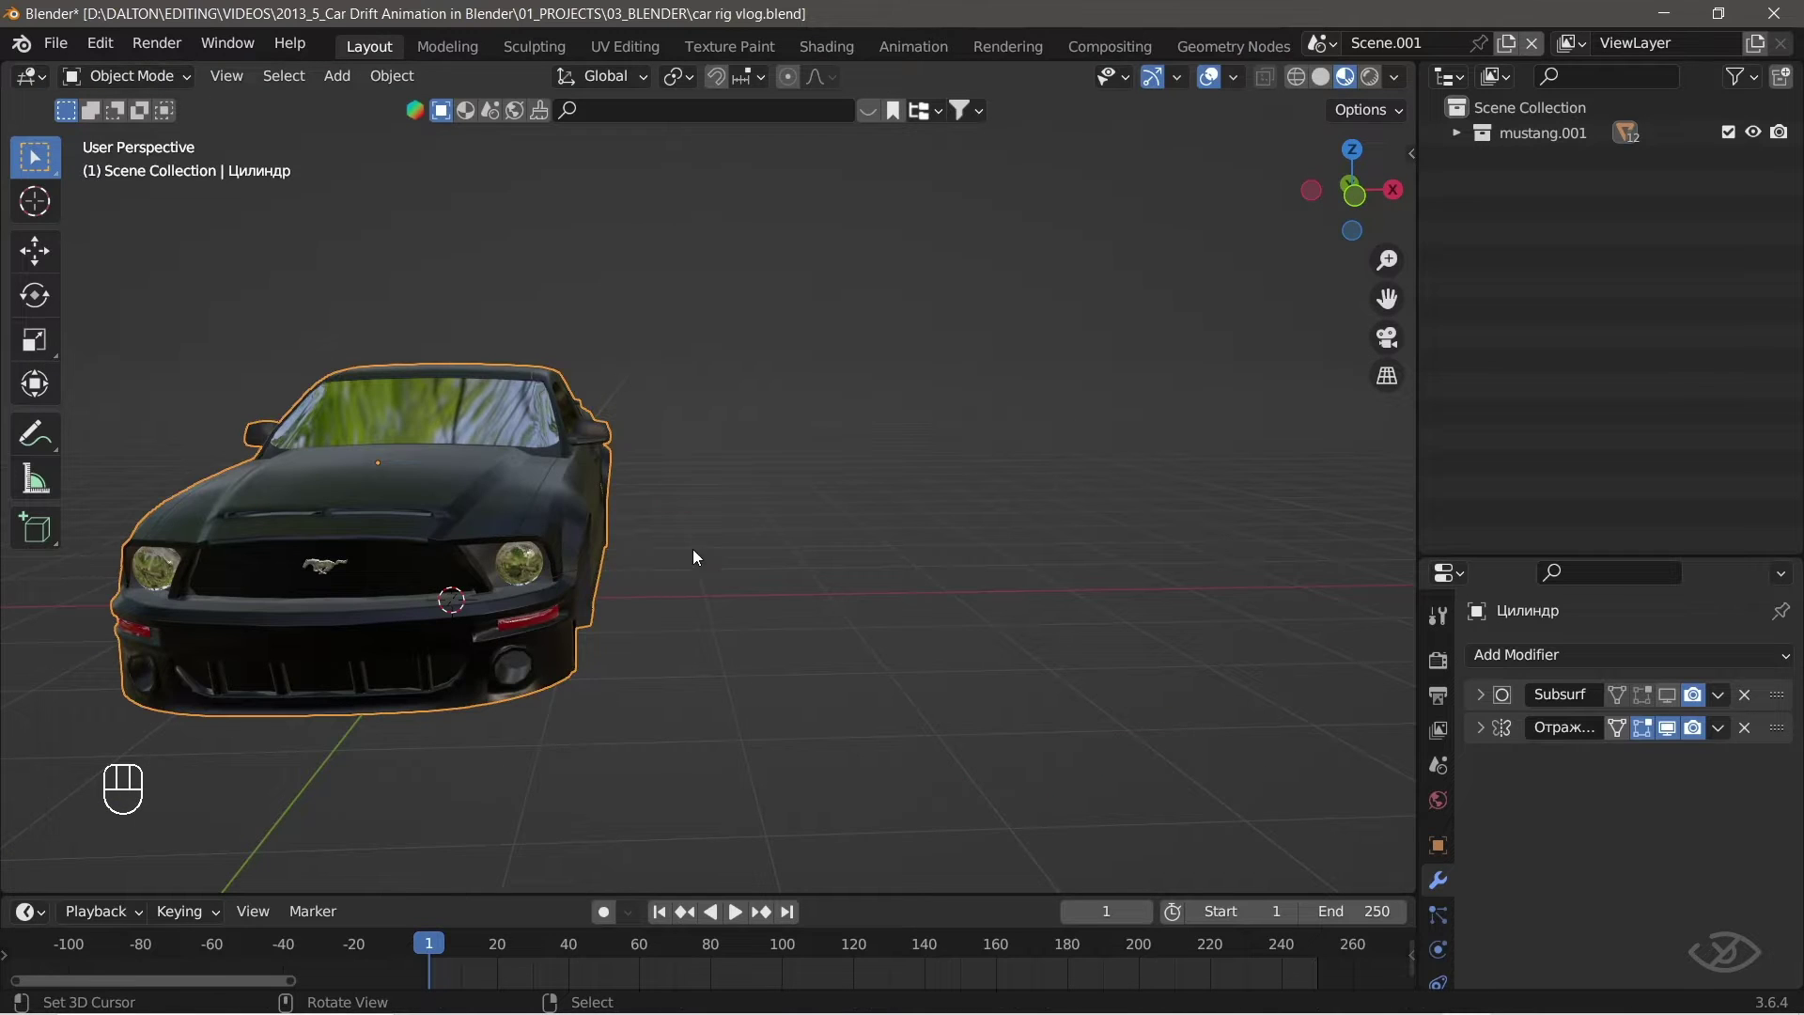
drag(659, 587, 634, 592)
drag(601, 577, 771, 593)
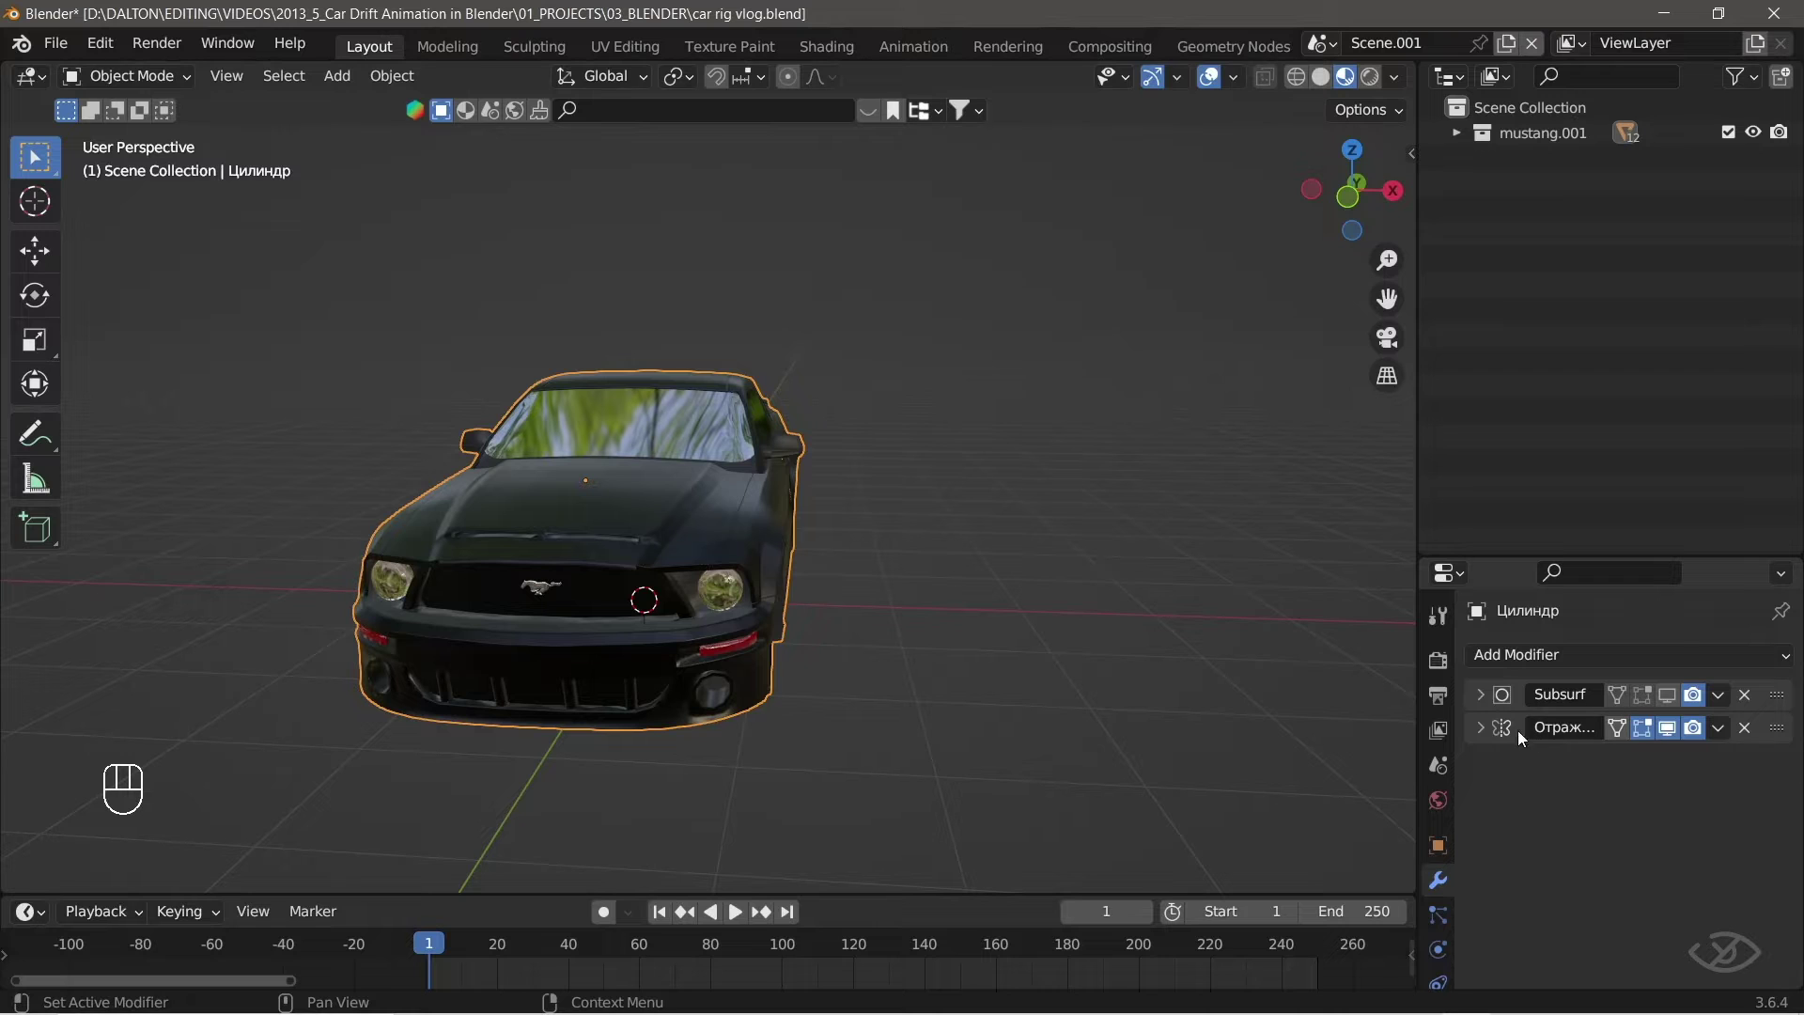
click(1482, 734)
drag(1722, 729, 554, 586)
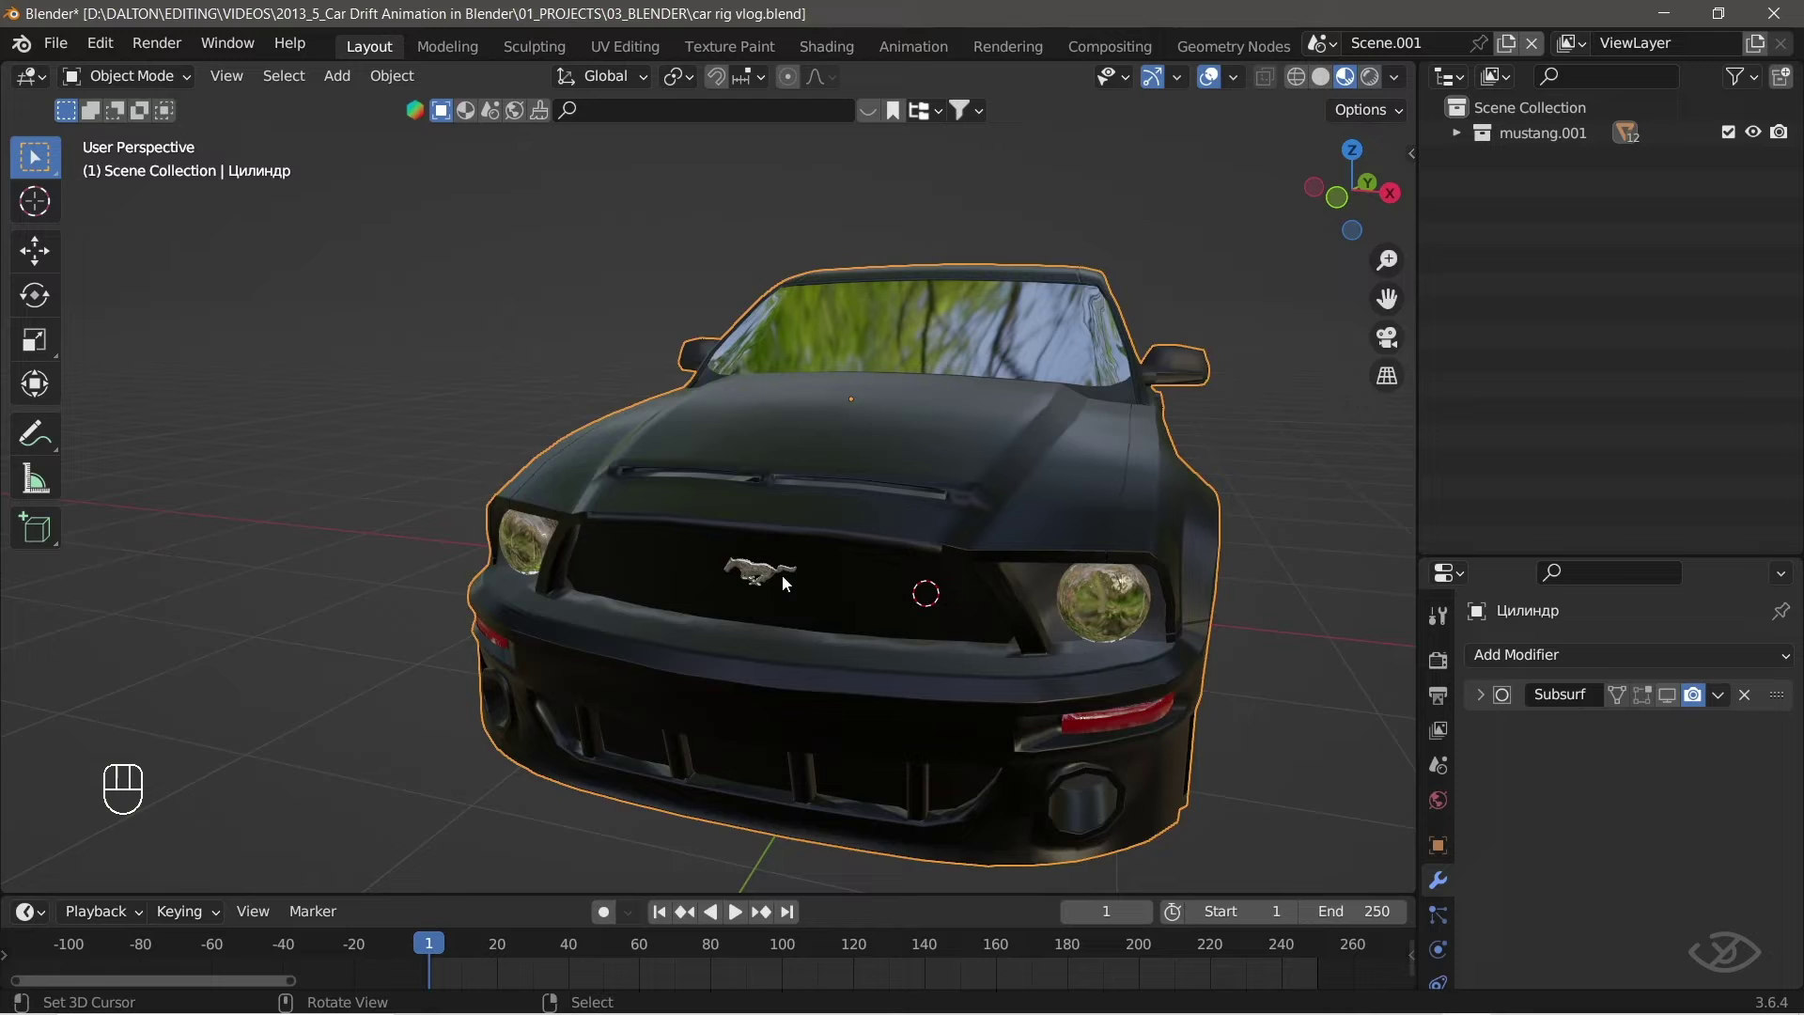
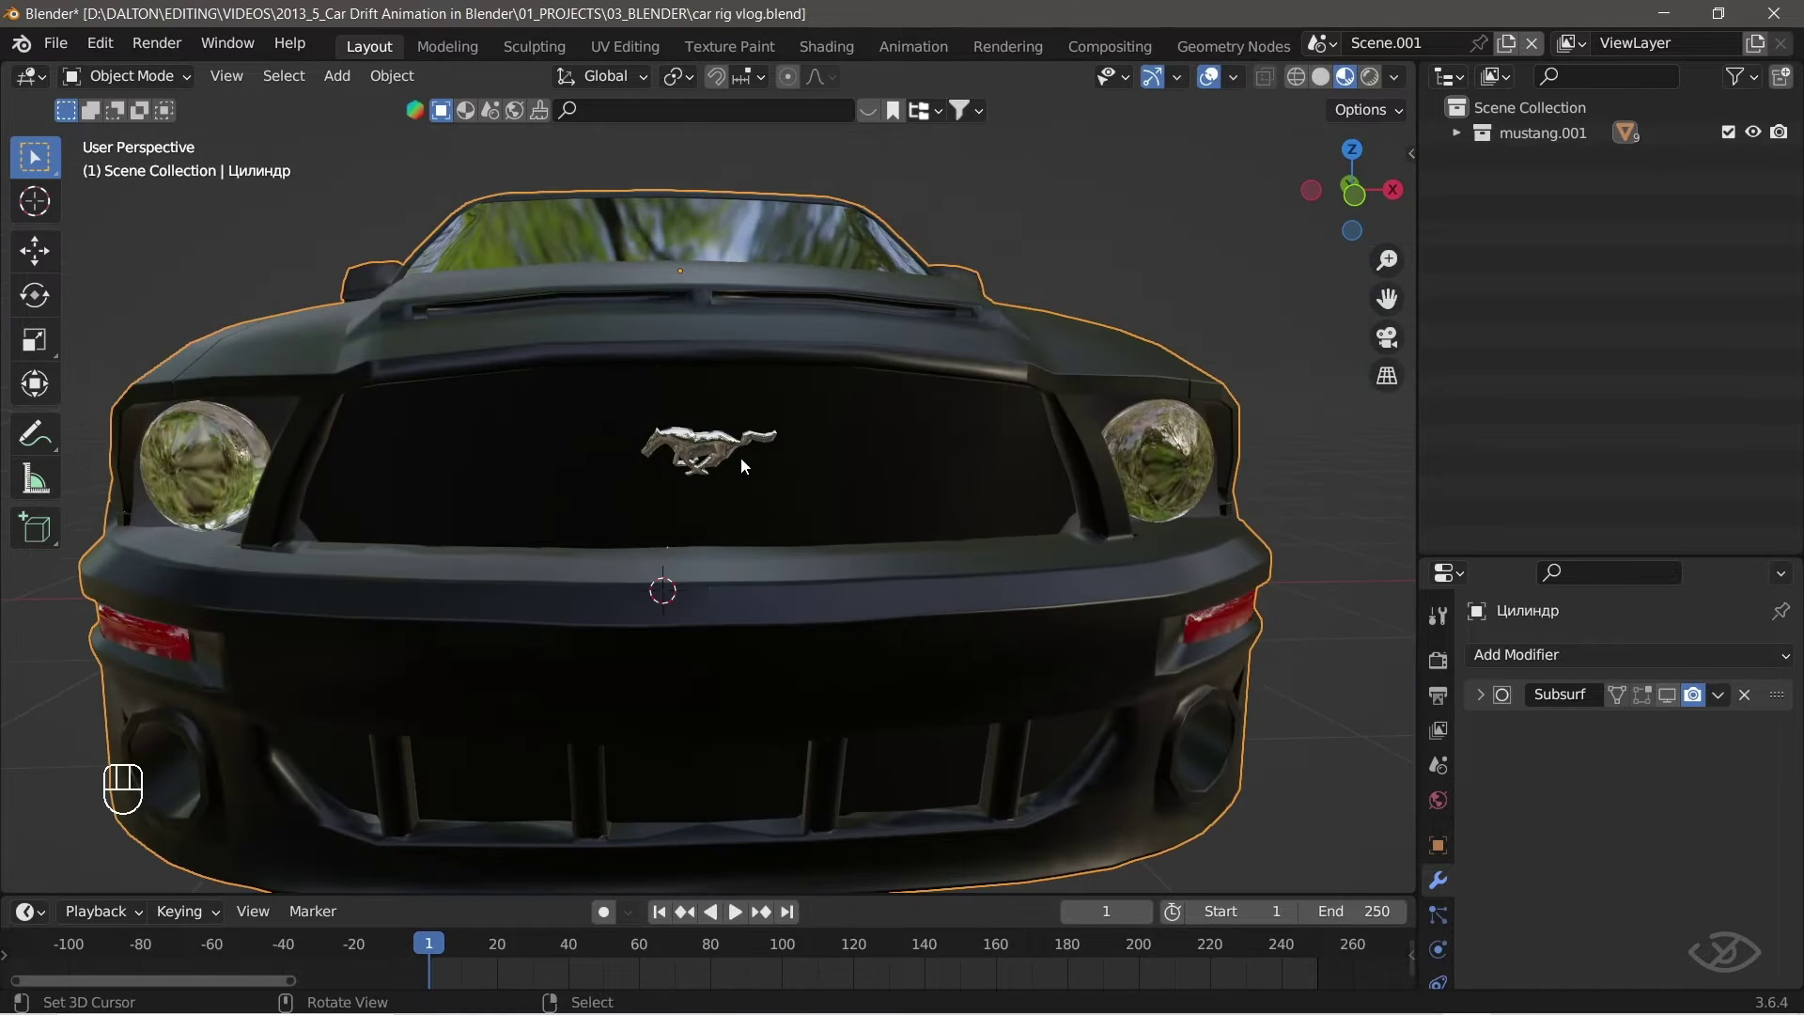
Nudge the car body into place and bring the hidden wheels back into view (Alt+H).
middle_click(931, 434)
middle_click(1079, 461)
drag(529, 518, 343, 482)
middle_click(555, 468)
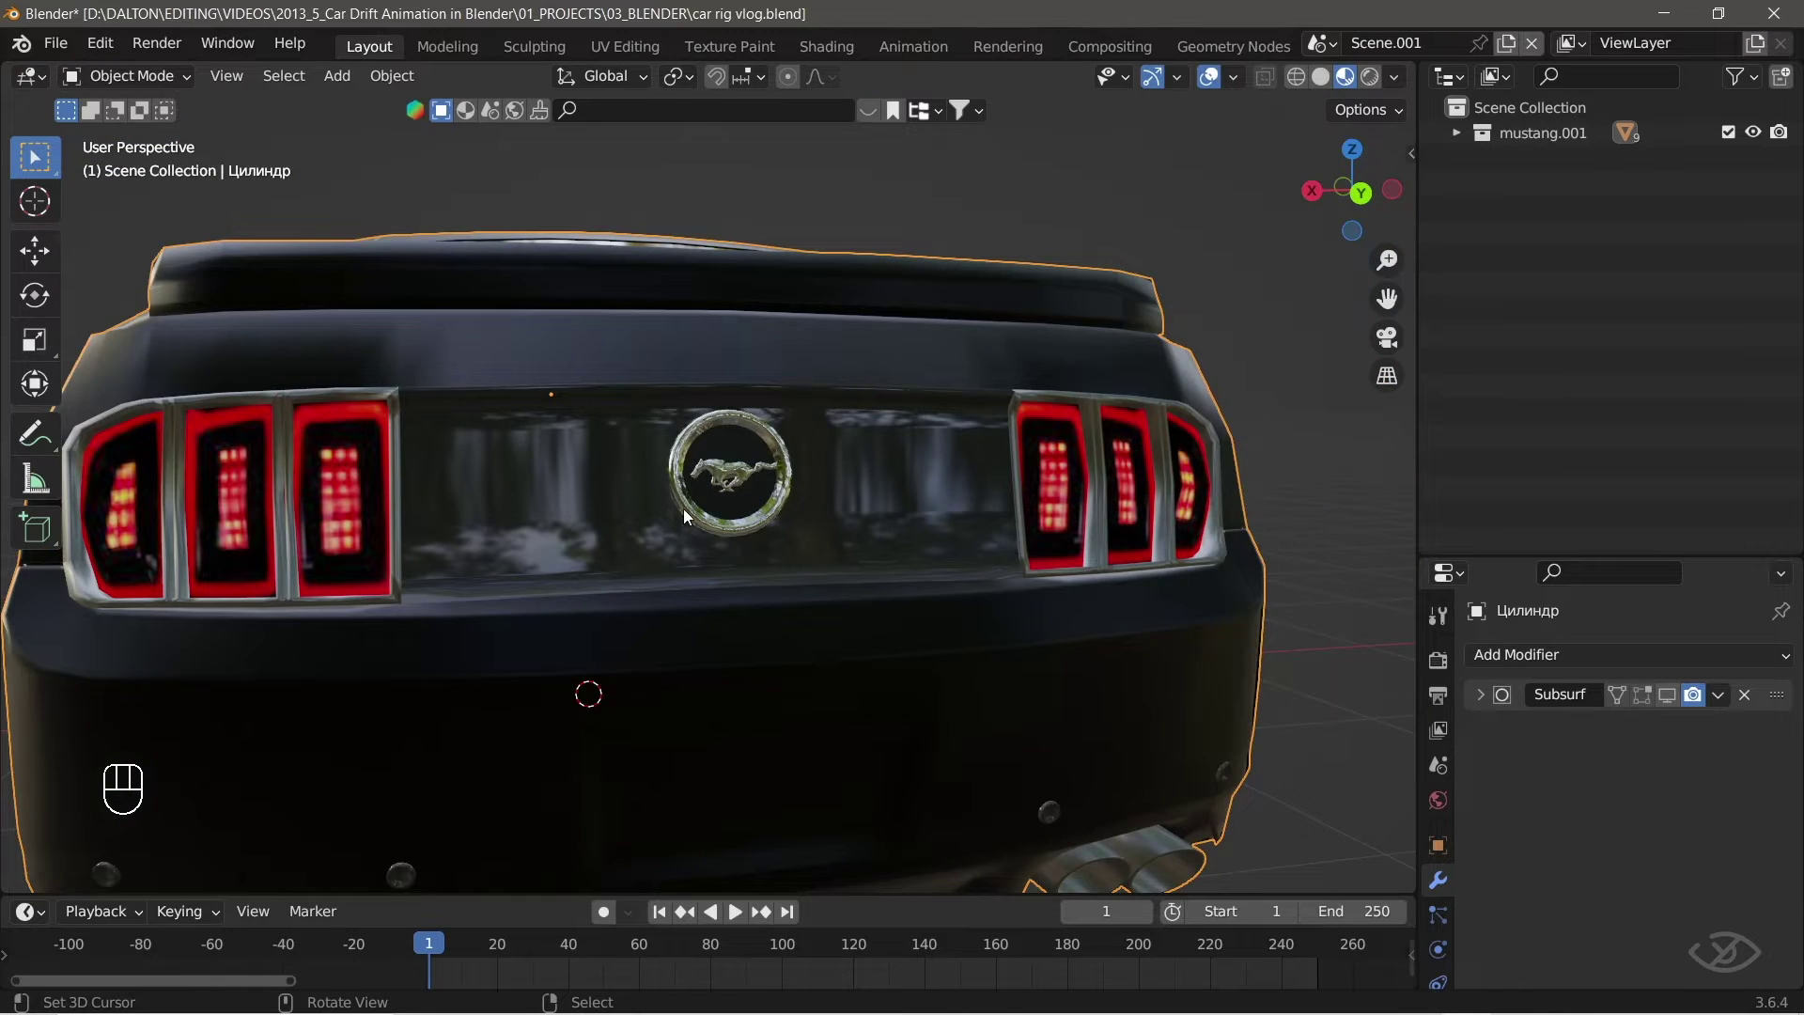
drag(584, 488, 840, 516)
middle_click(560, 597)
middle_click(664, 598)
middle_click(606, 592)
key(g)
middle_click(898, 514)
key(g)
middle_click(911, 512)
middle_click(943, 492)
drag(673, 717, 849, 719)
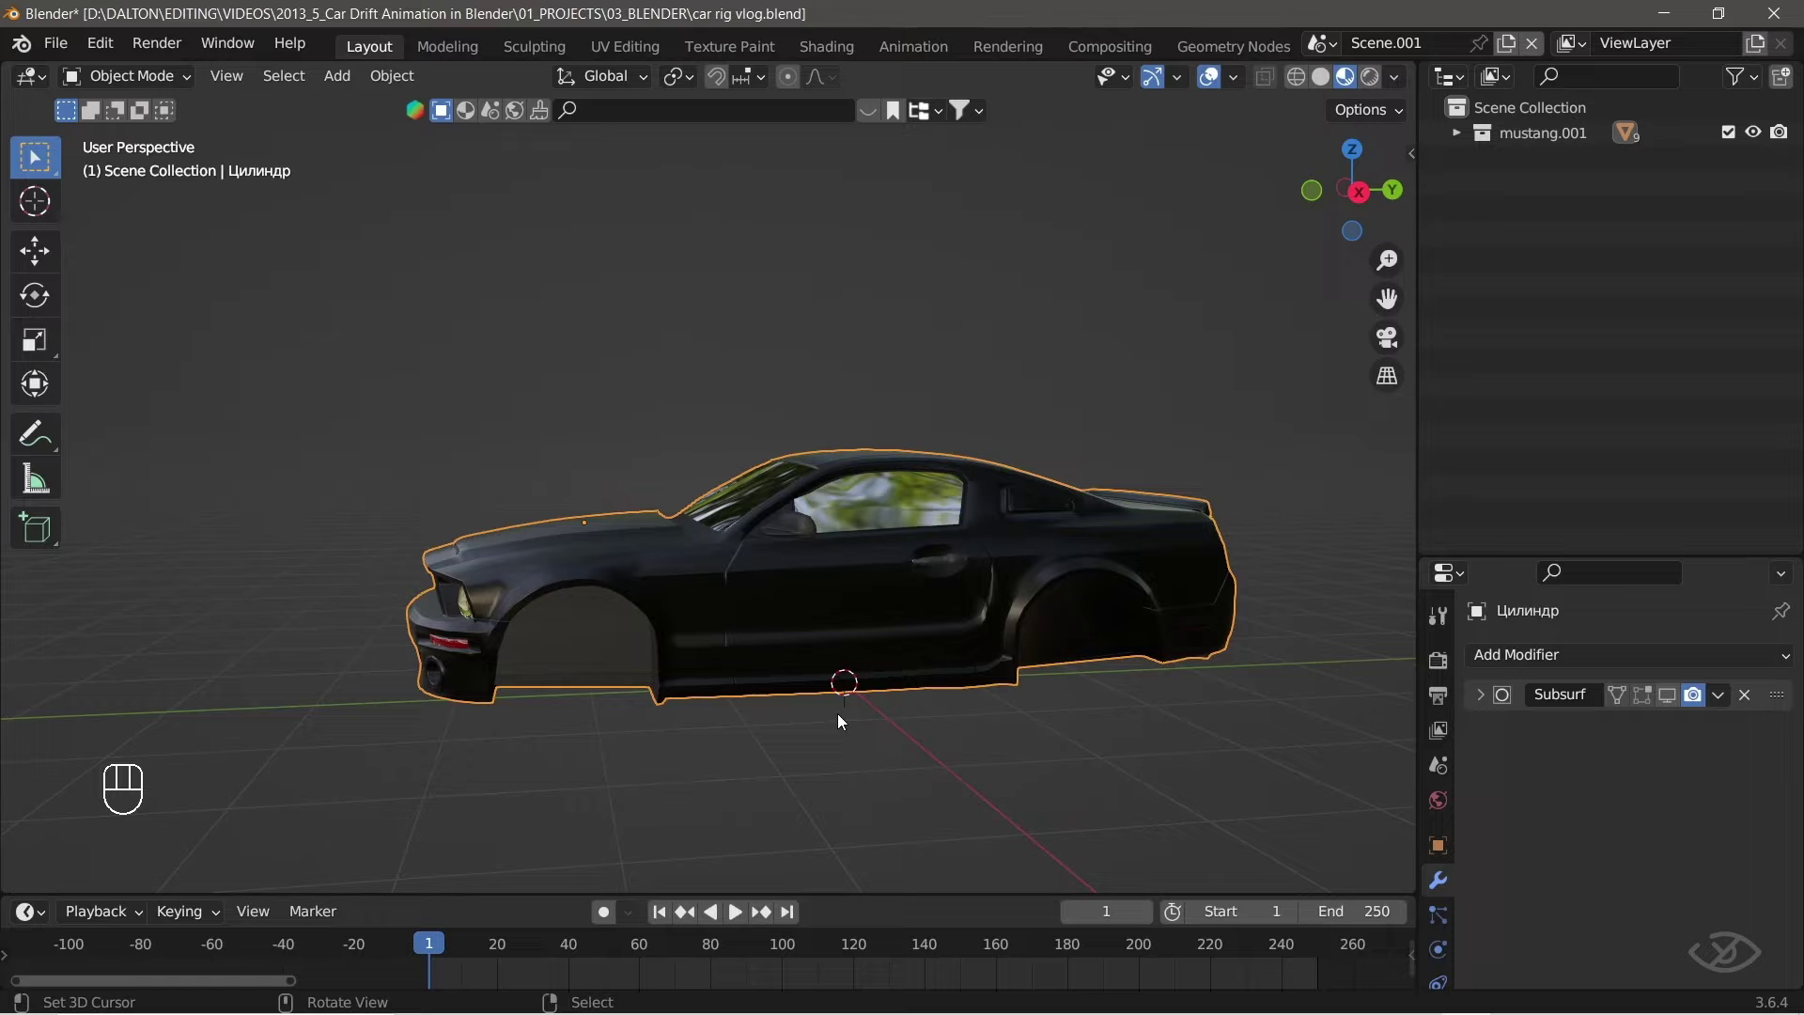
key(alt+h)
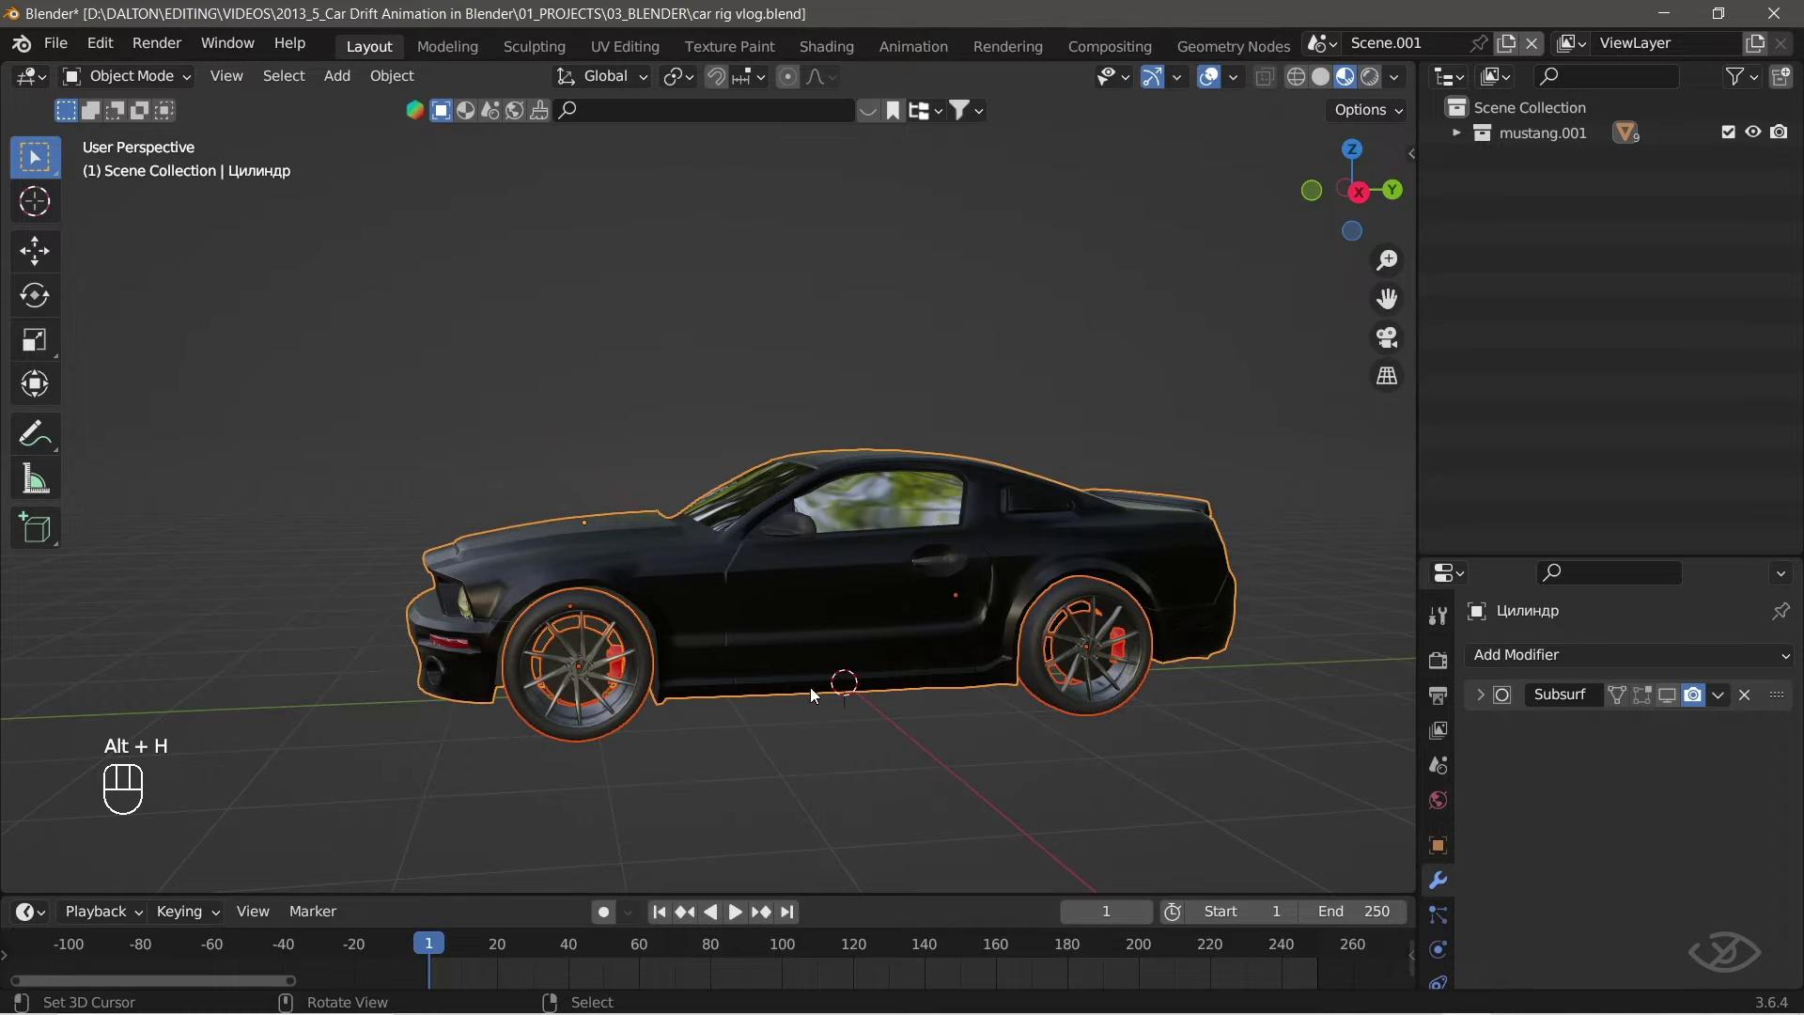
Inspect the body's 0.575–0.616 scale in the N panel and bring up the Apply transform options.
drag(739, 681, 1157, 663)
drag(670, 689, 414, 90)
drag(490, 136, 724, 163)
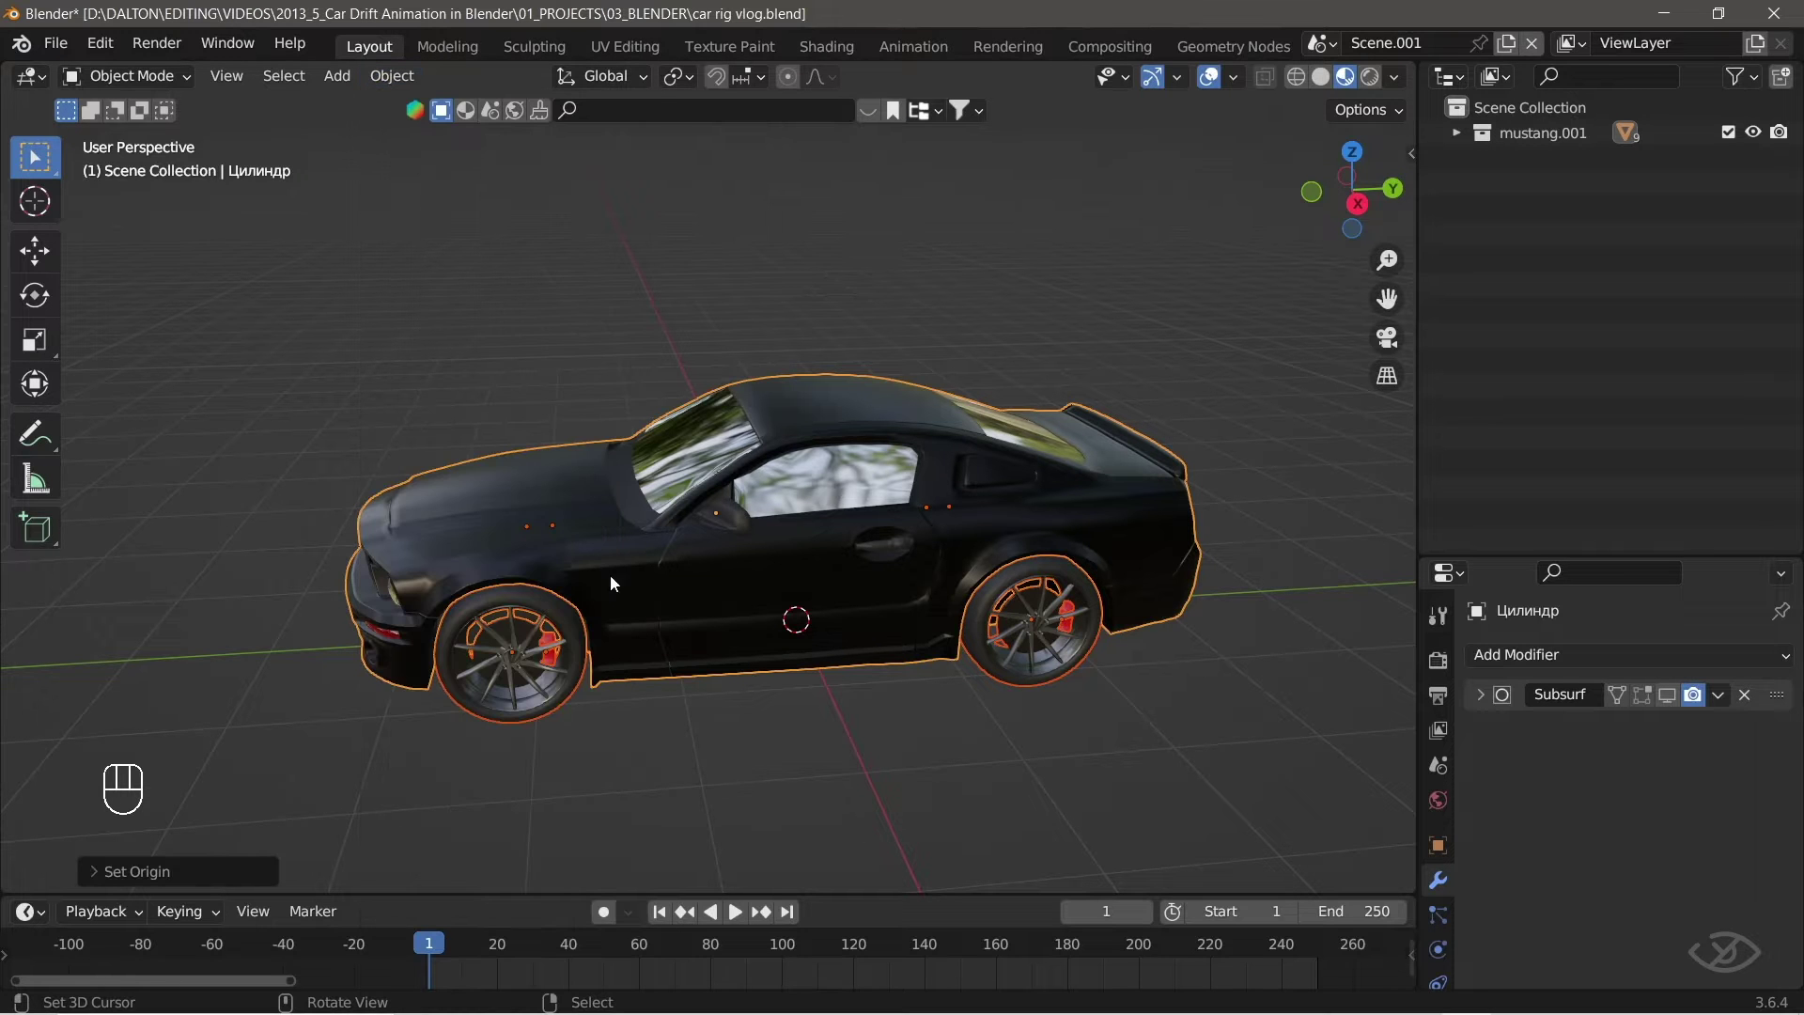
drag(573, 557, 603, 565)
drag(691, 631, 640, 549)
drag(640, 549, 700, 596)
key(n)
click(1409, 166)
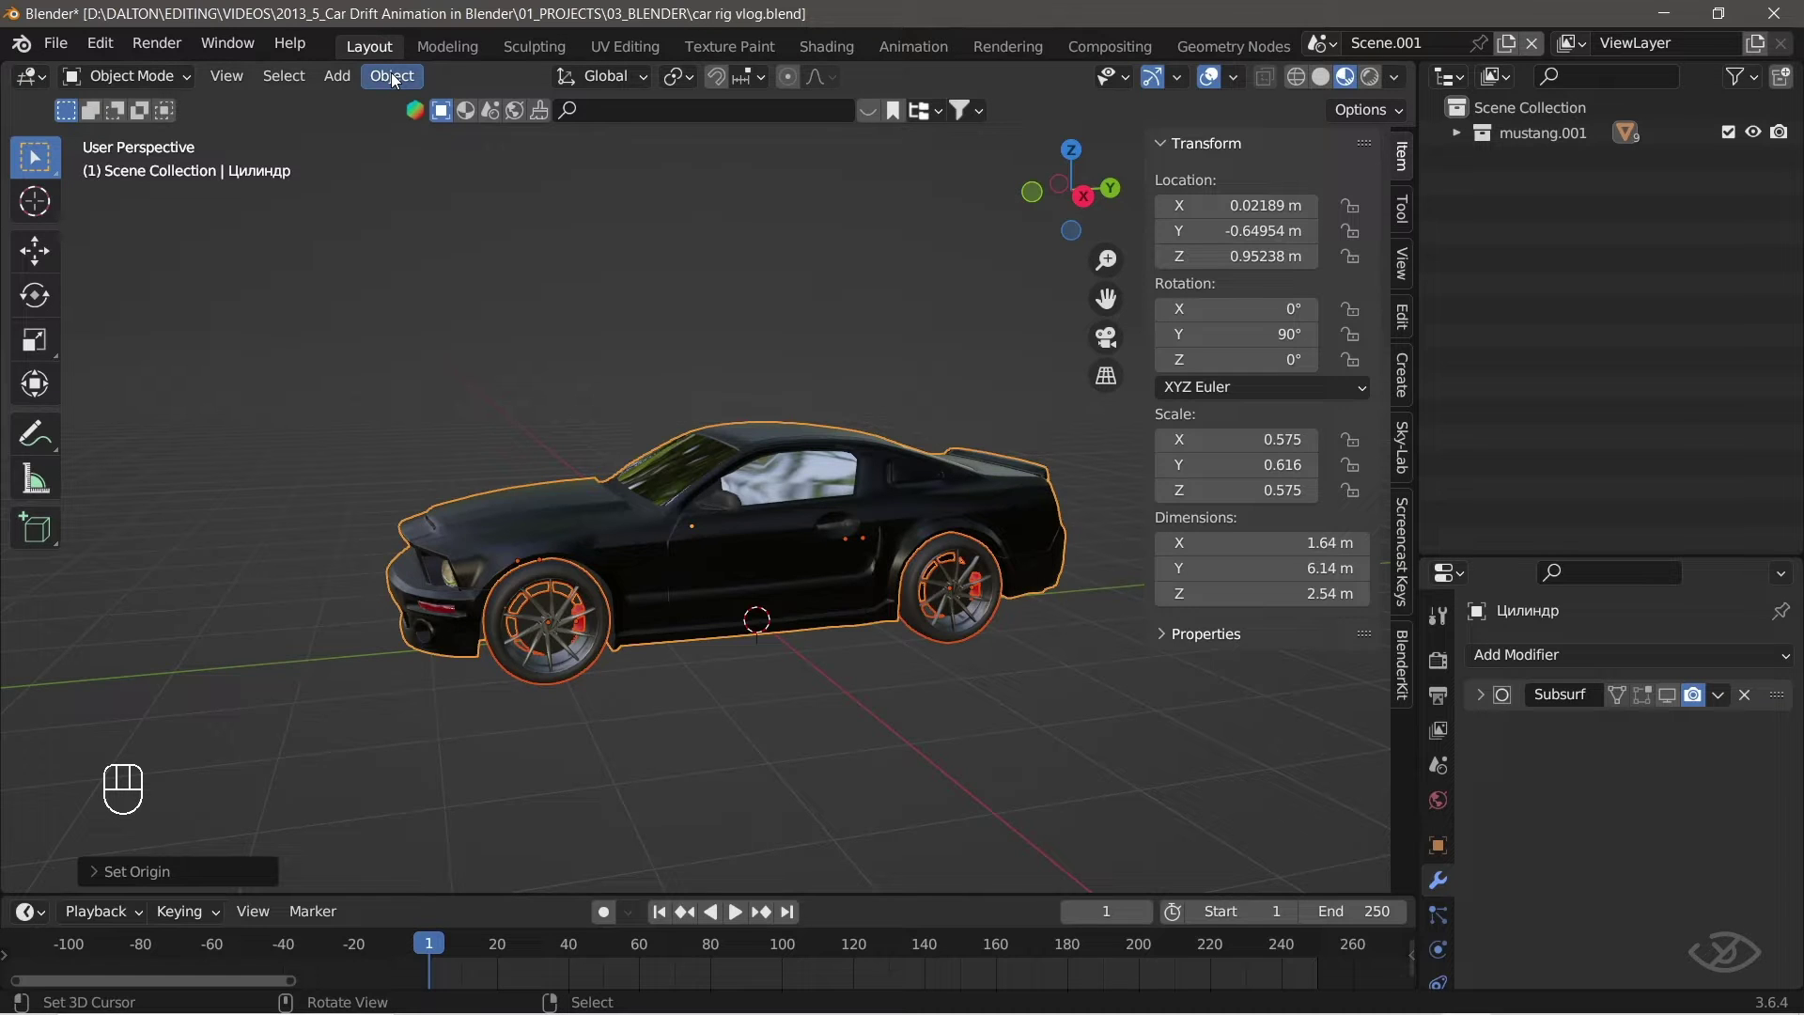
drag(396, 78, 773, 347)
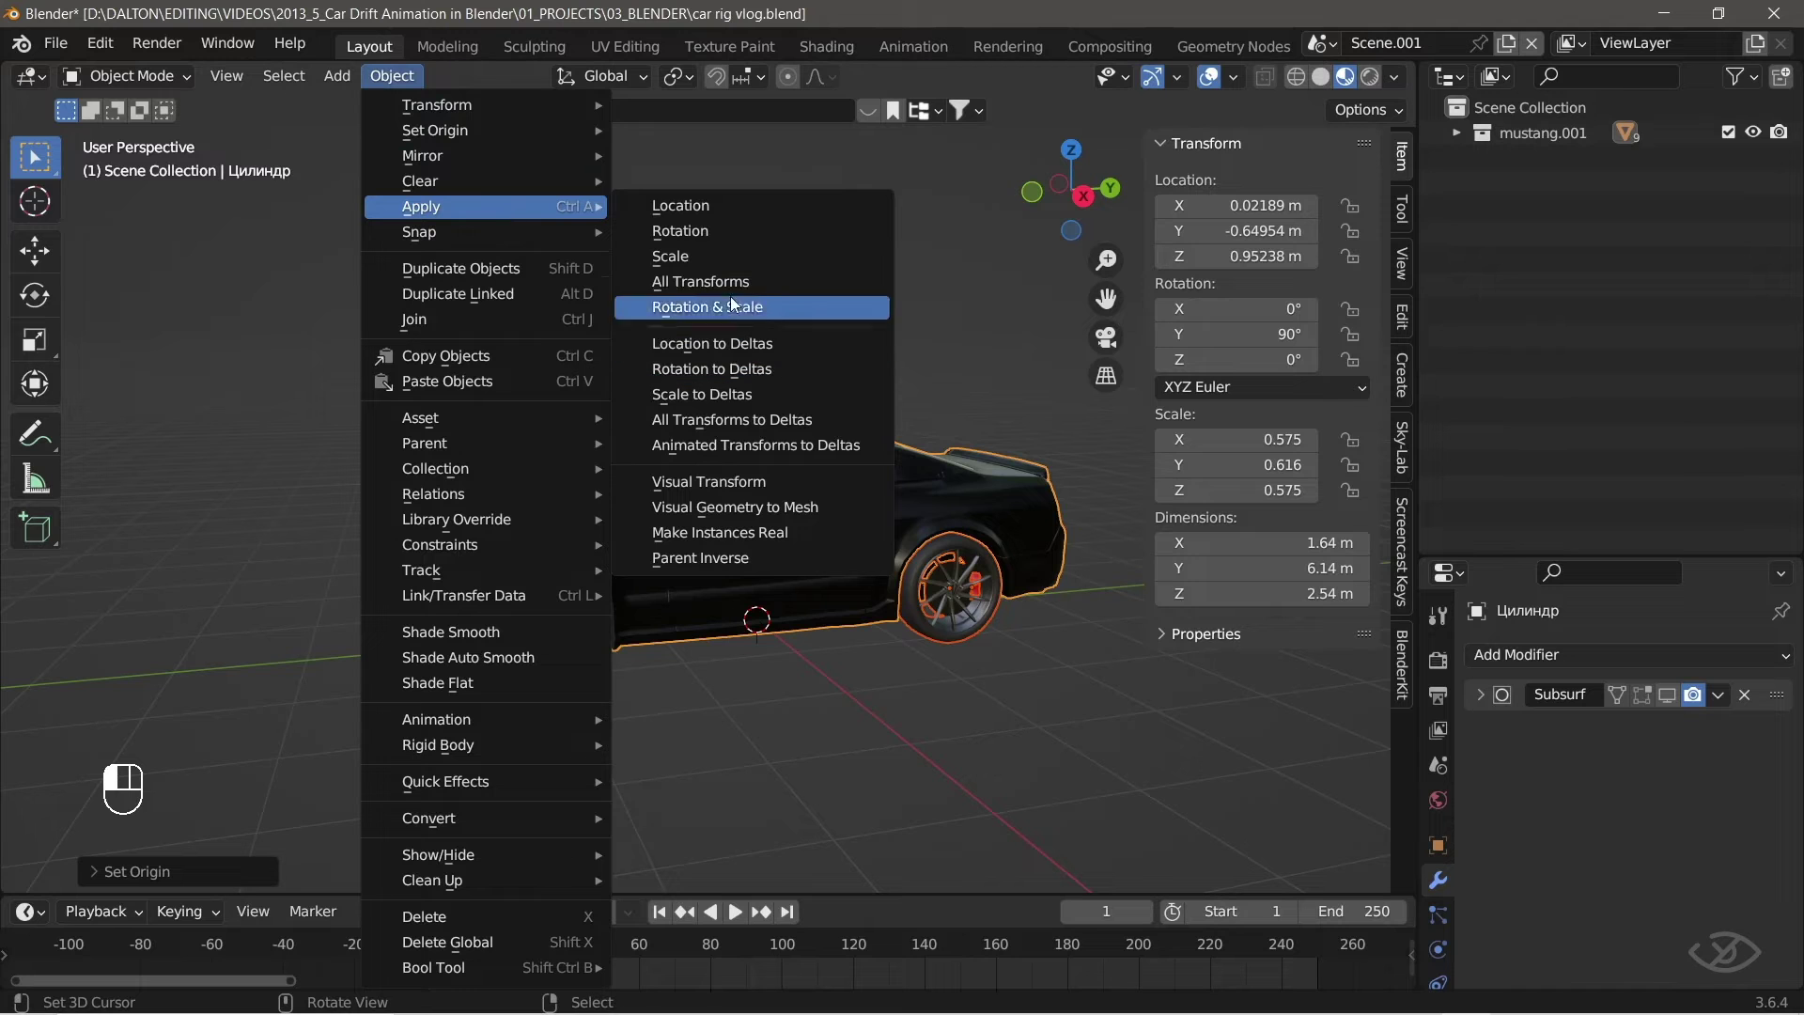
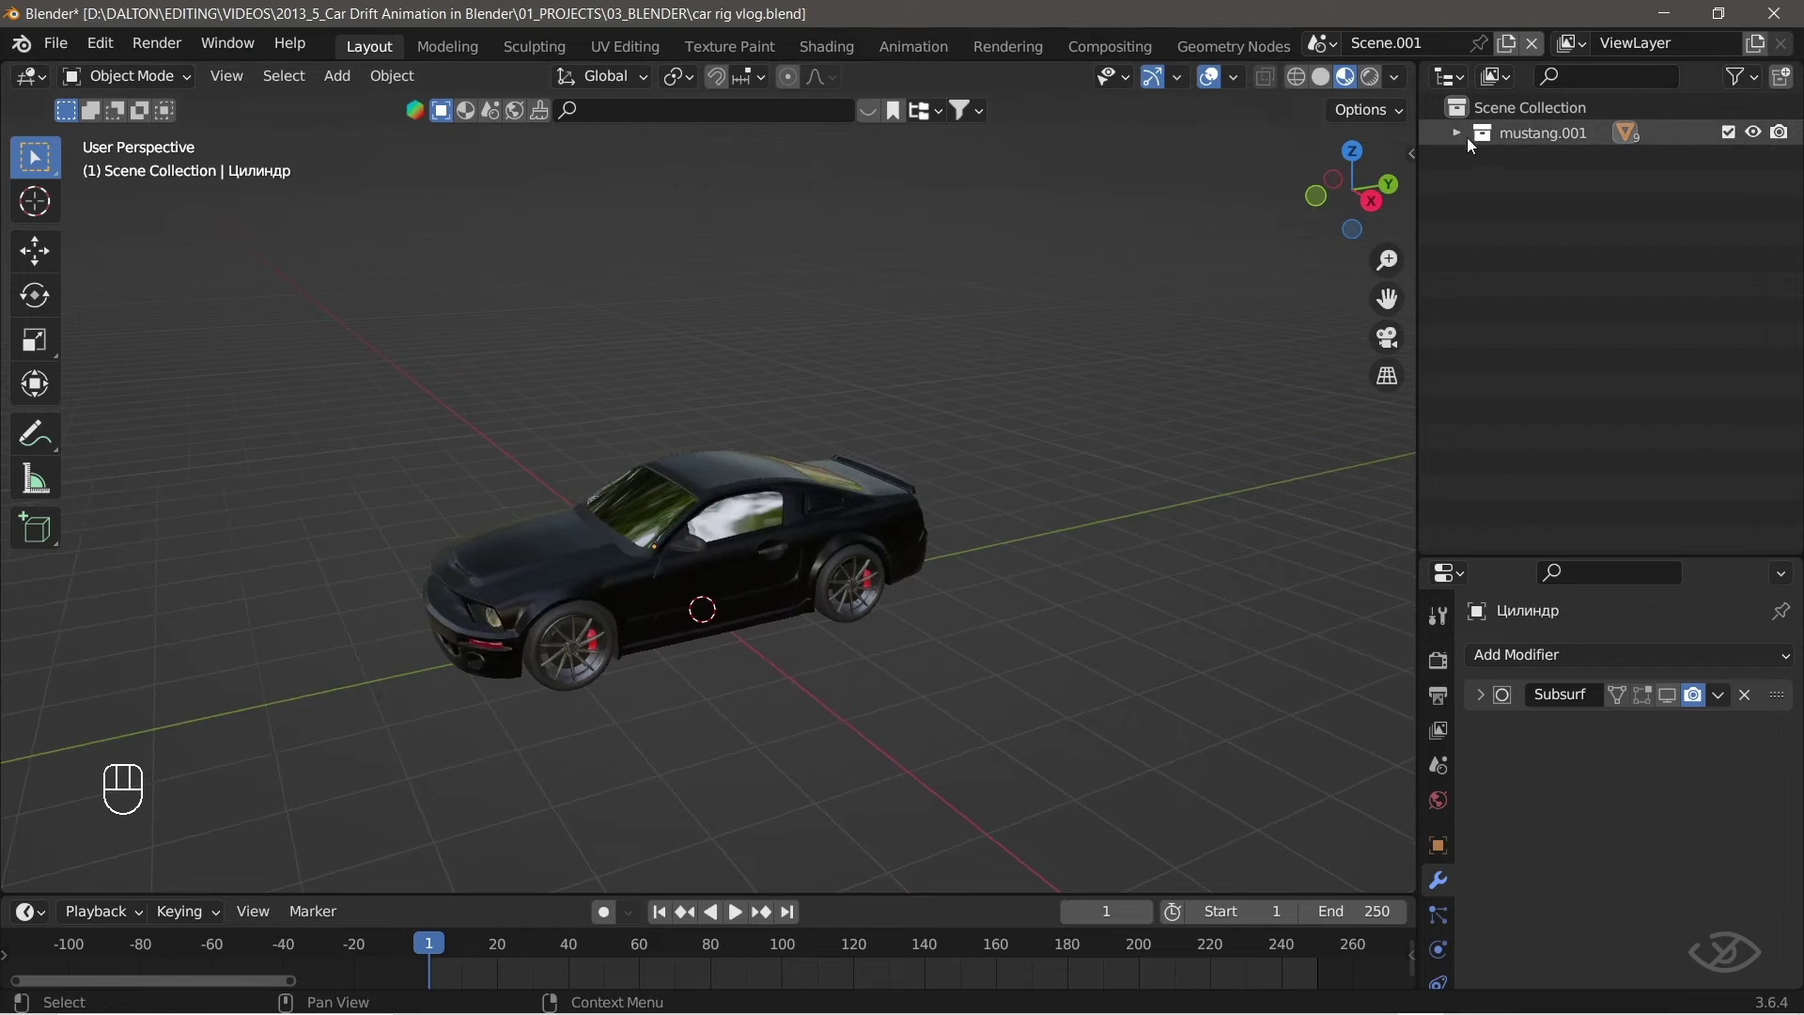
Expand the mustang.001 collection and identify the body and wheel parts in the viewport.
click(1461, 132)
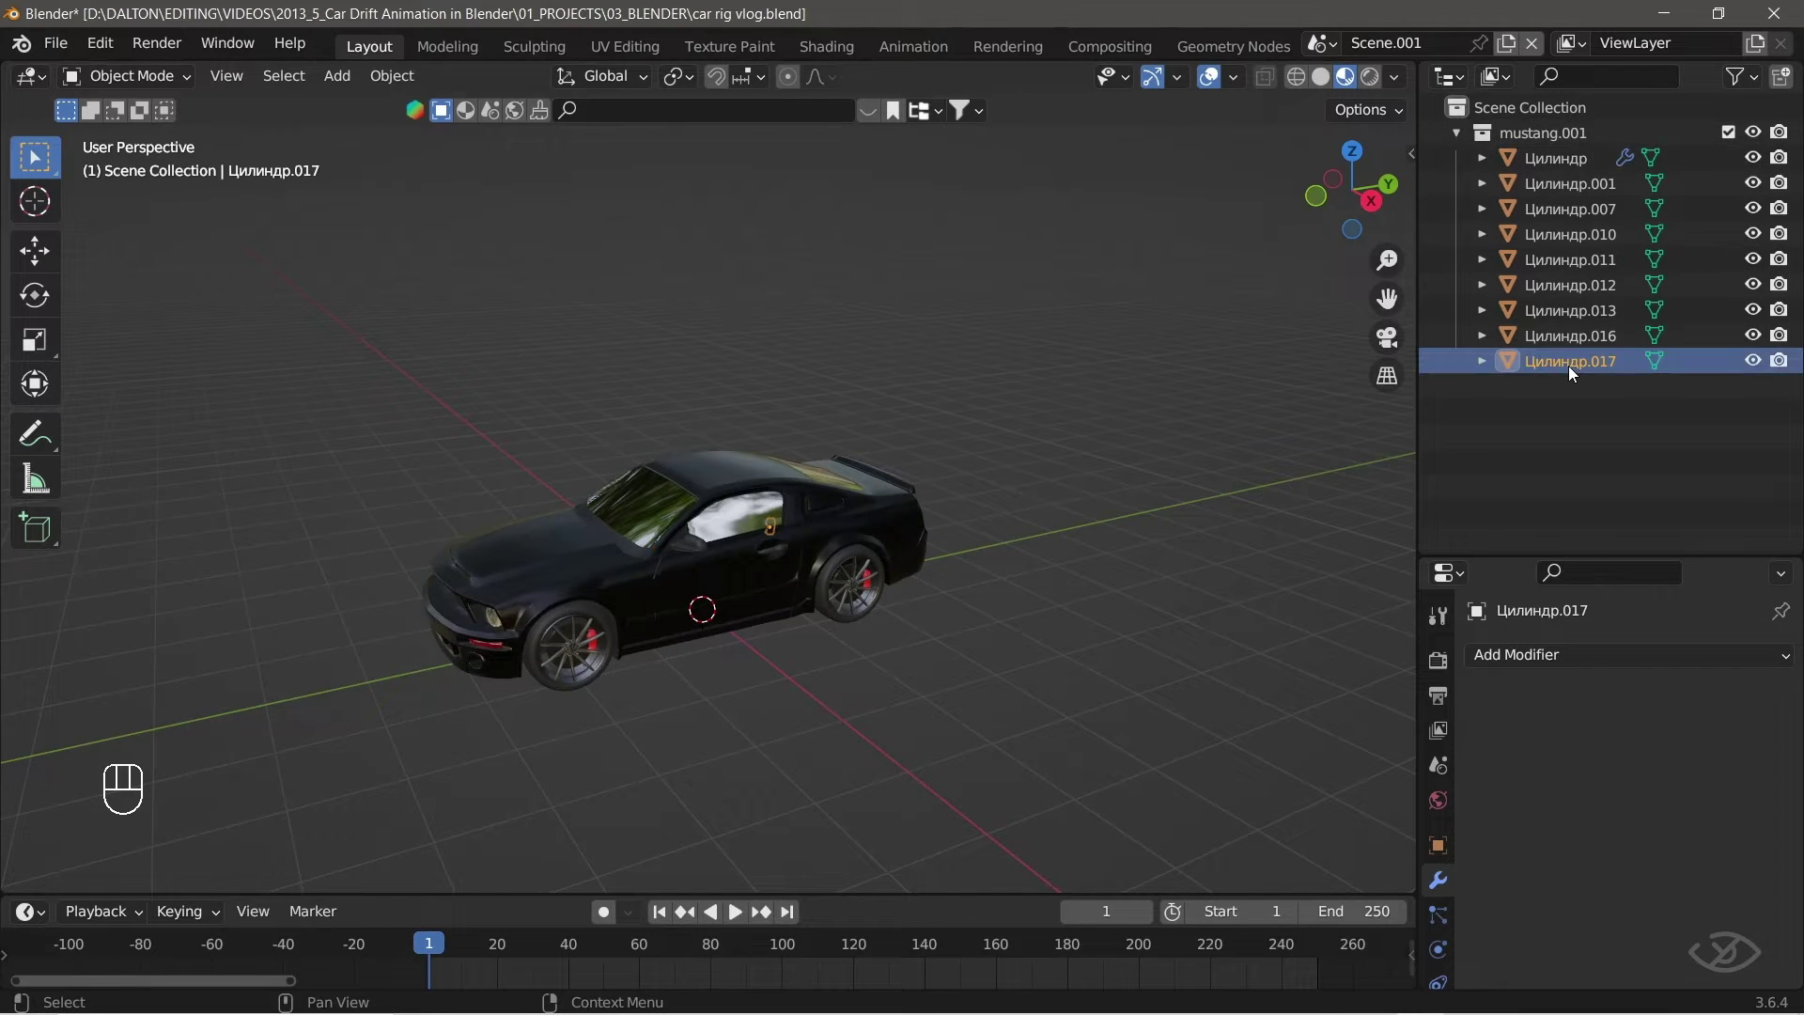
click(1552, 307)
drag(1557, 284, 674, 519)
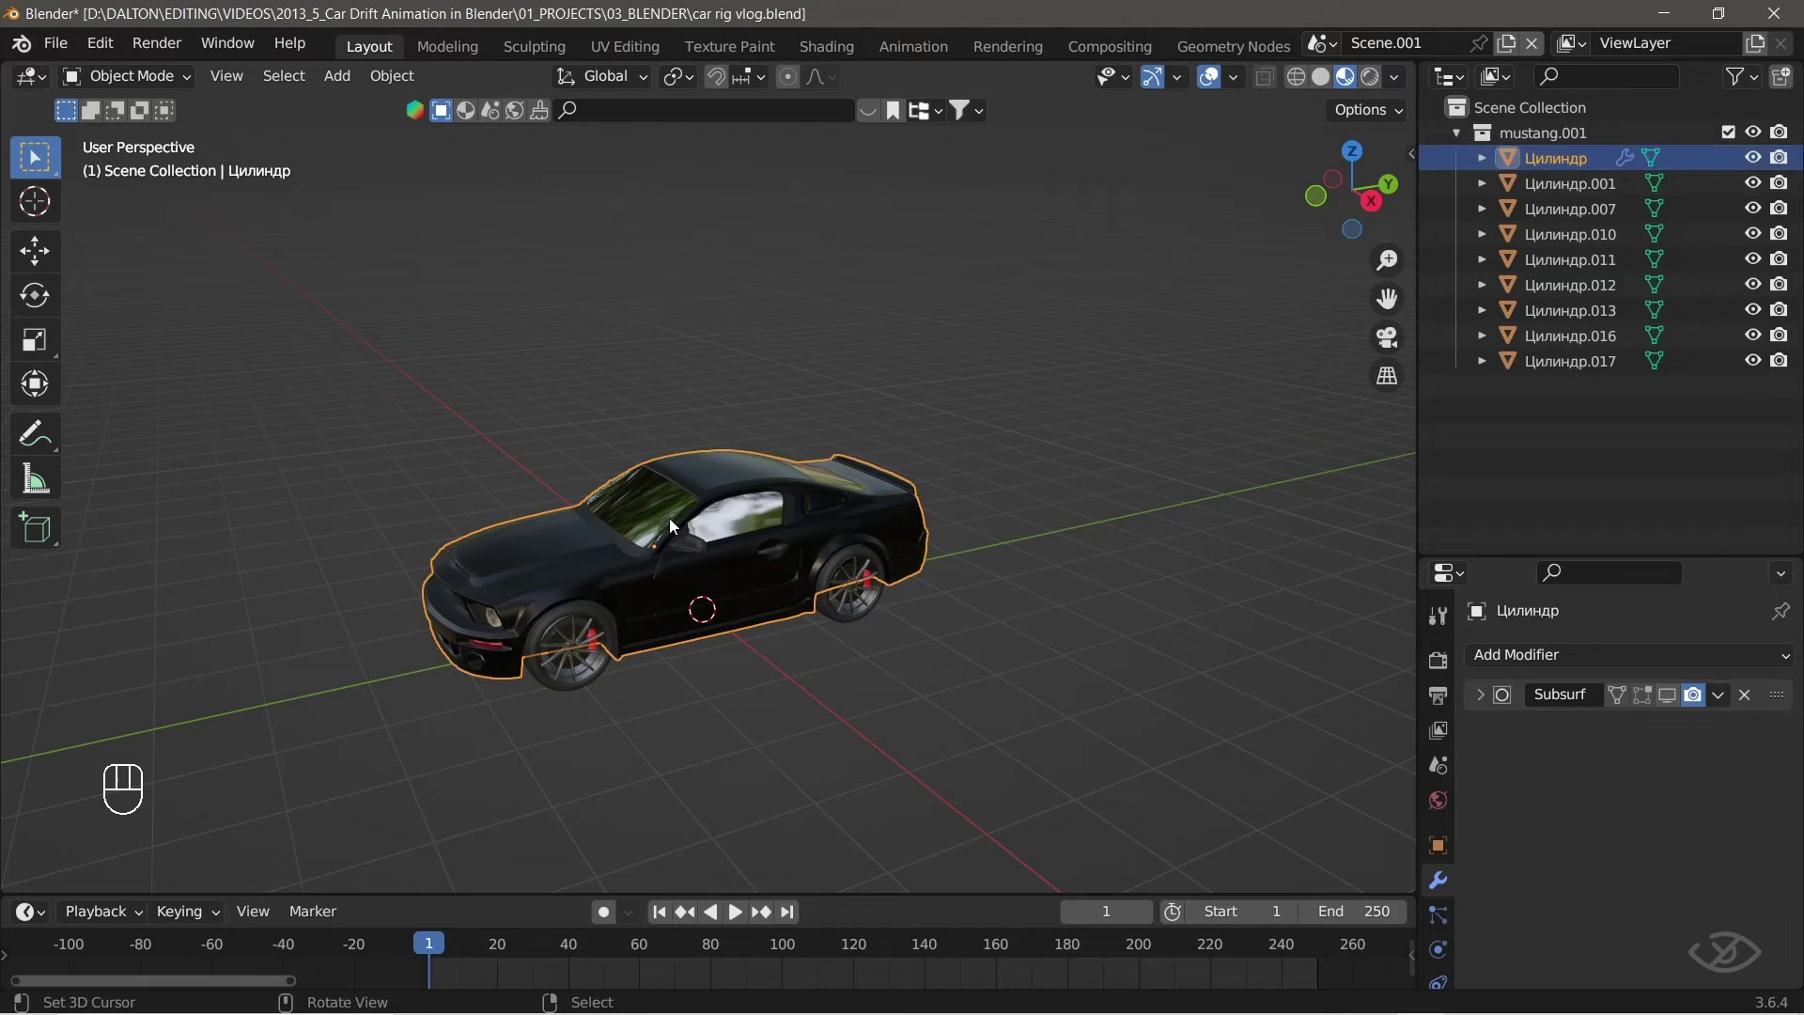
drag(1584, 218, 1585, 238)
middle_click(1585, 238)
drag(900, 592, 1295, 84)
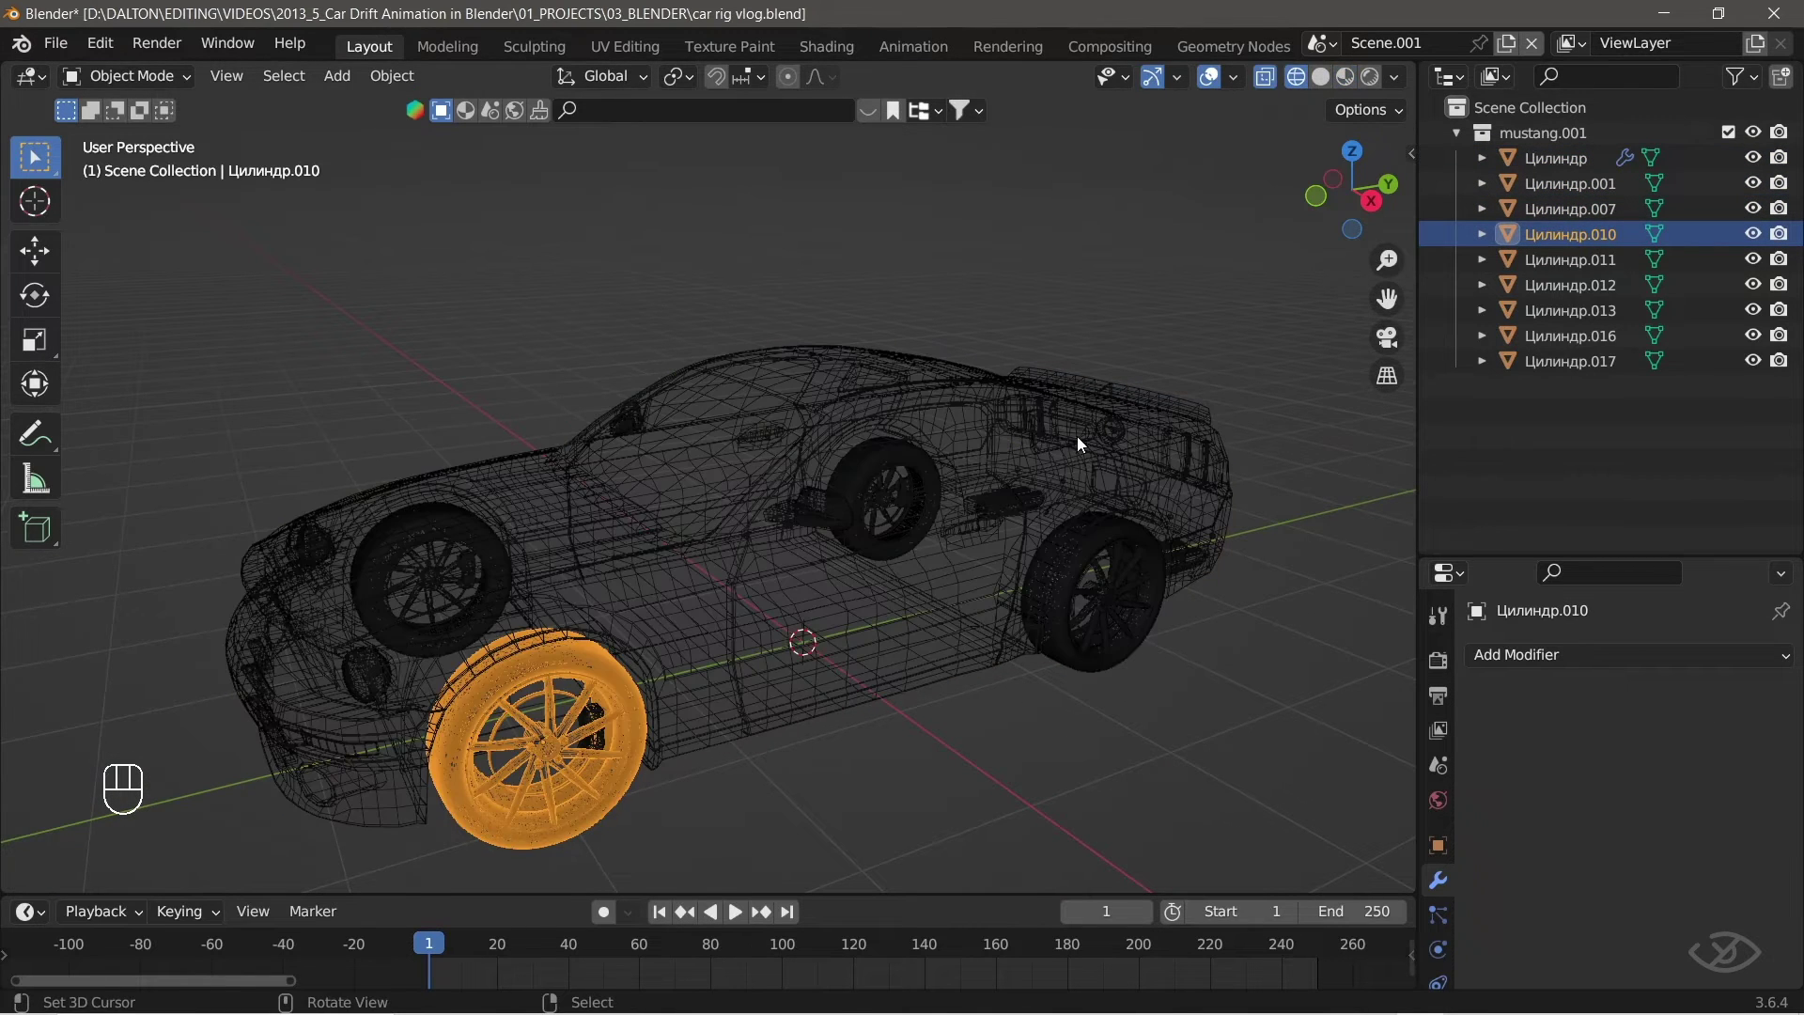
click(1558, 171)
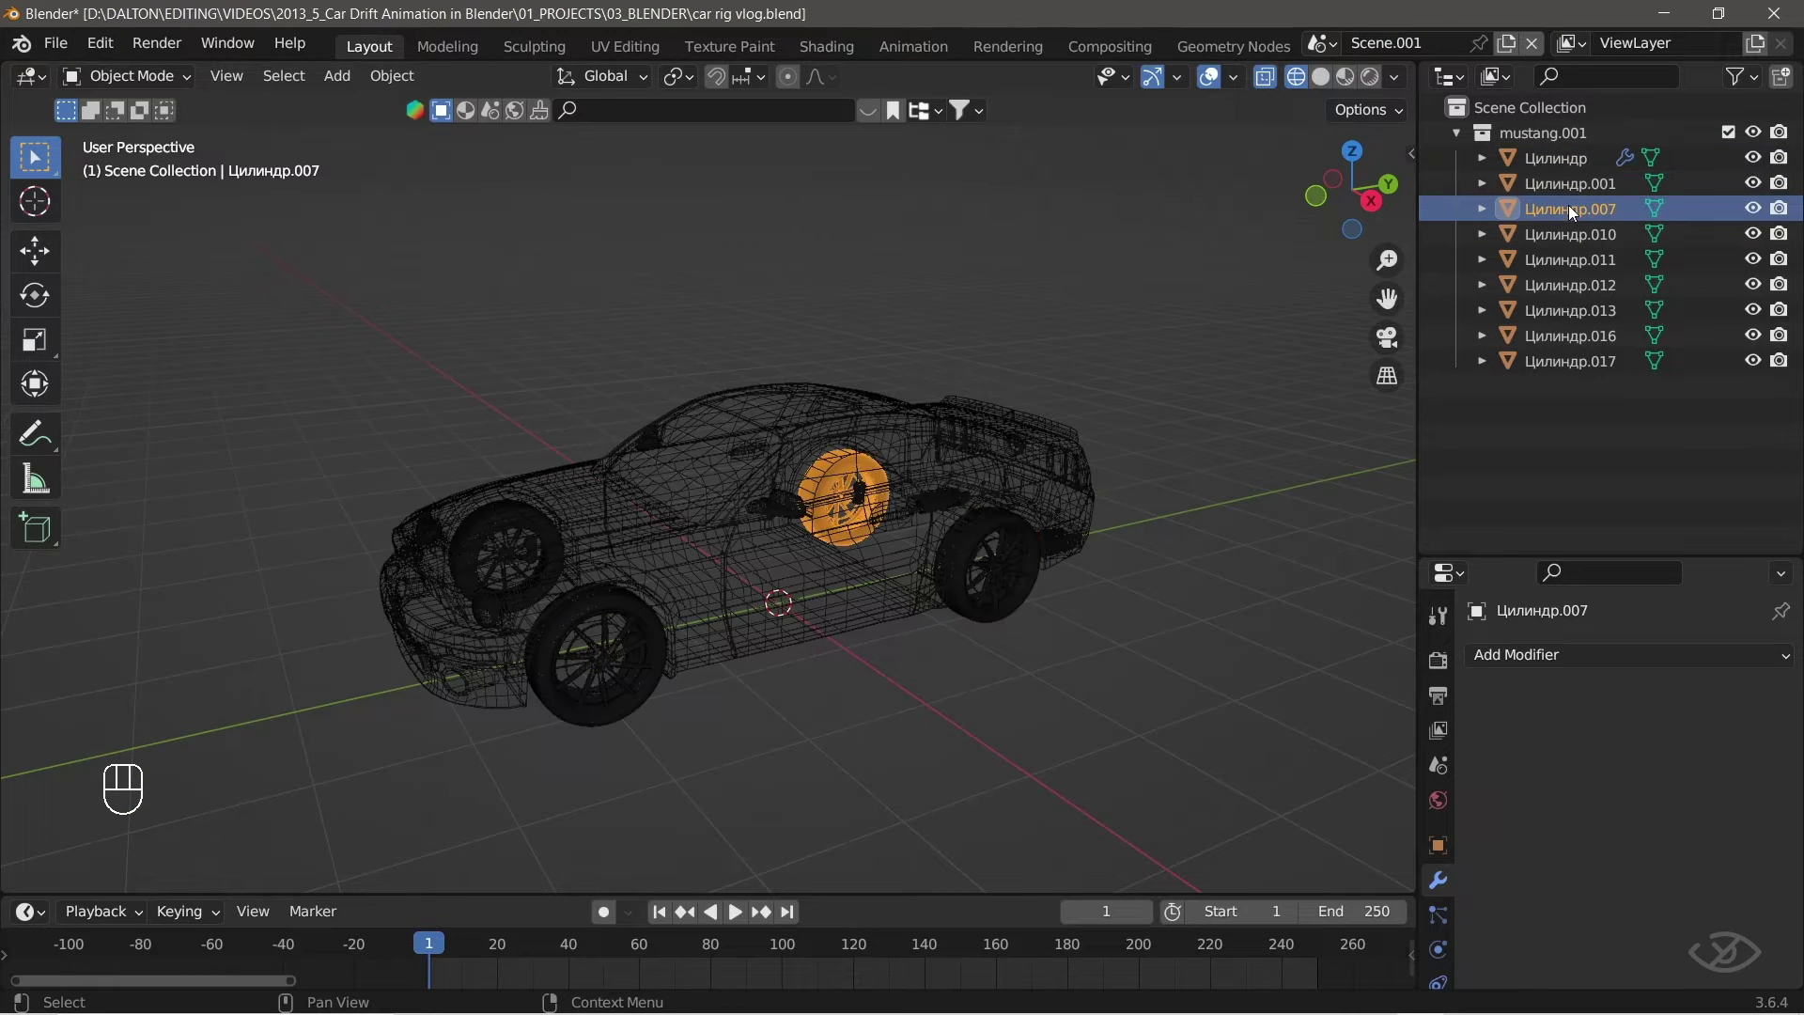
drag(1569, 237, 919, 583)
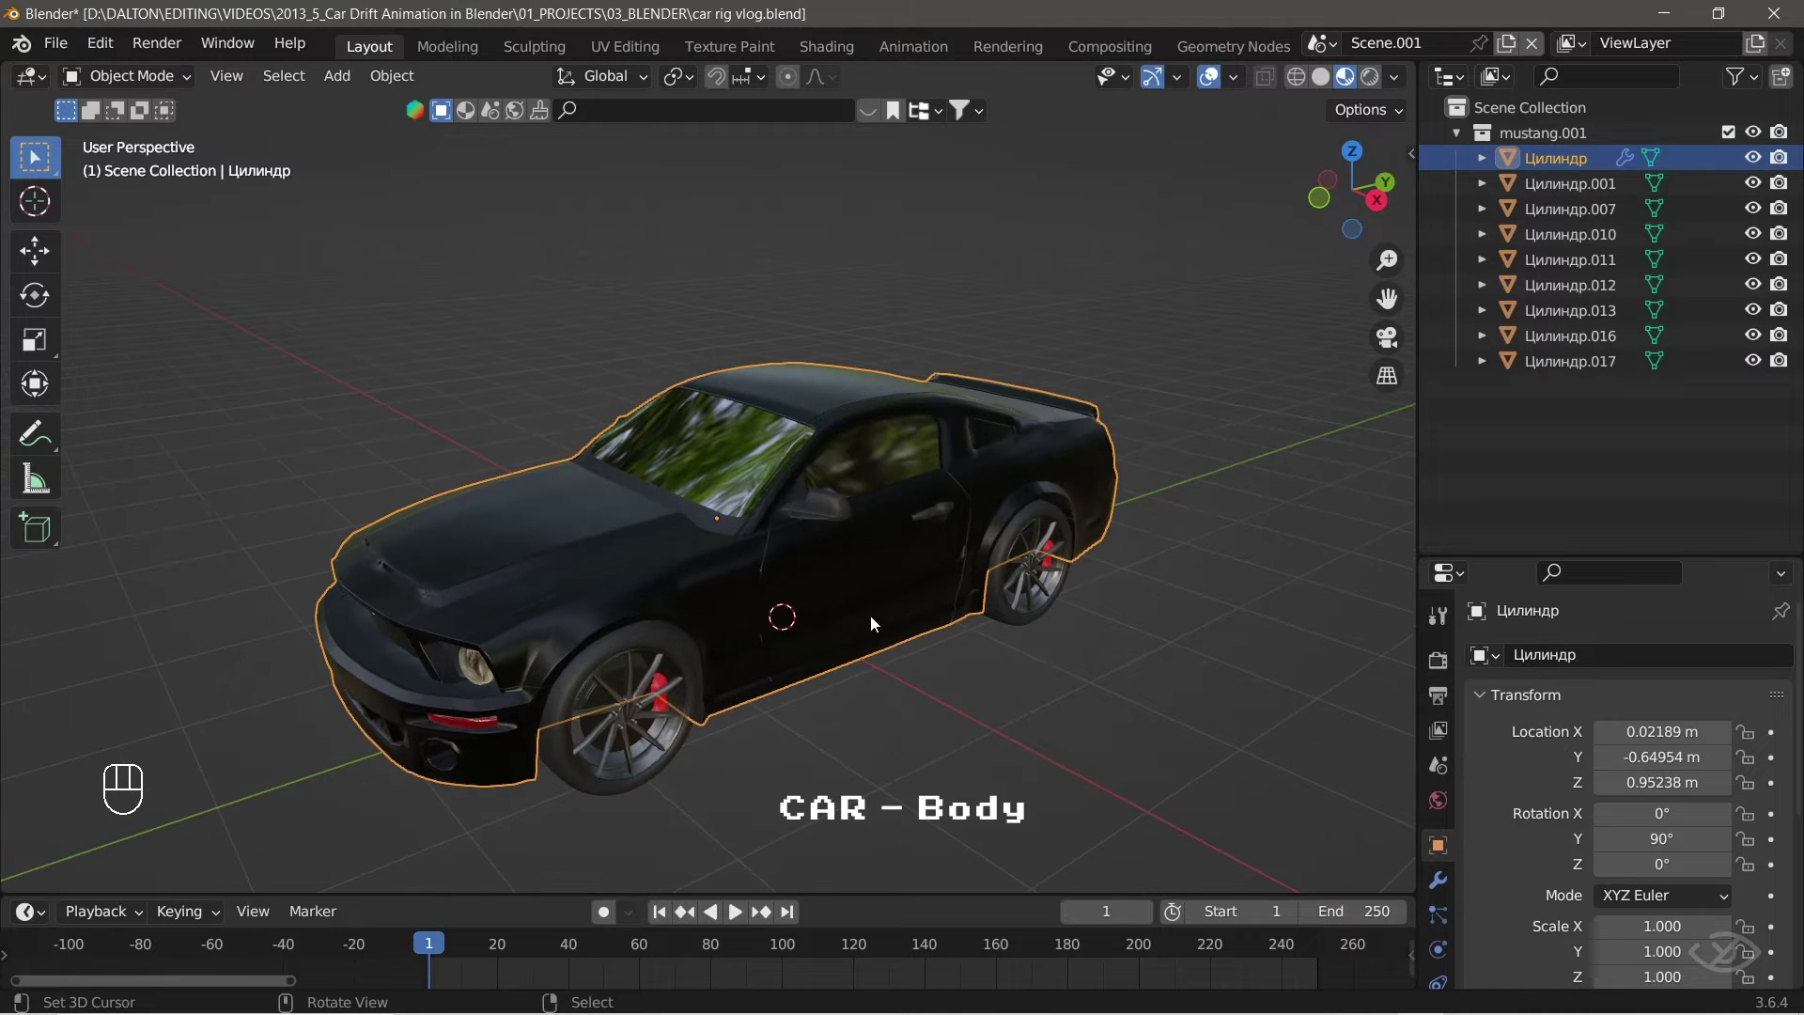
Rename the body to CAR-Body and the front wheels to CAR- Wheel.Ft.L and CAR- Wheel.Ft.R.
key(F2)
key(F2)
key(F2)
drag(790, 616, 849, 507)
middle_click(690, 514)
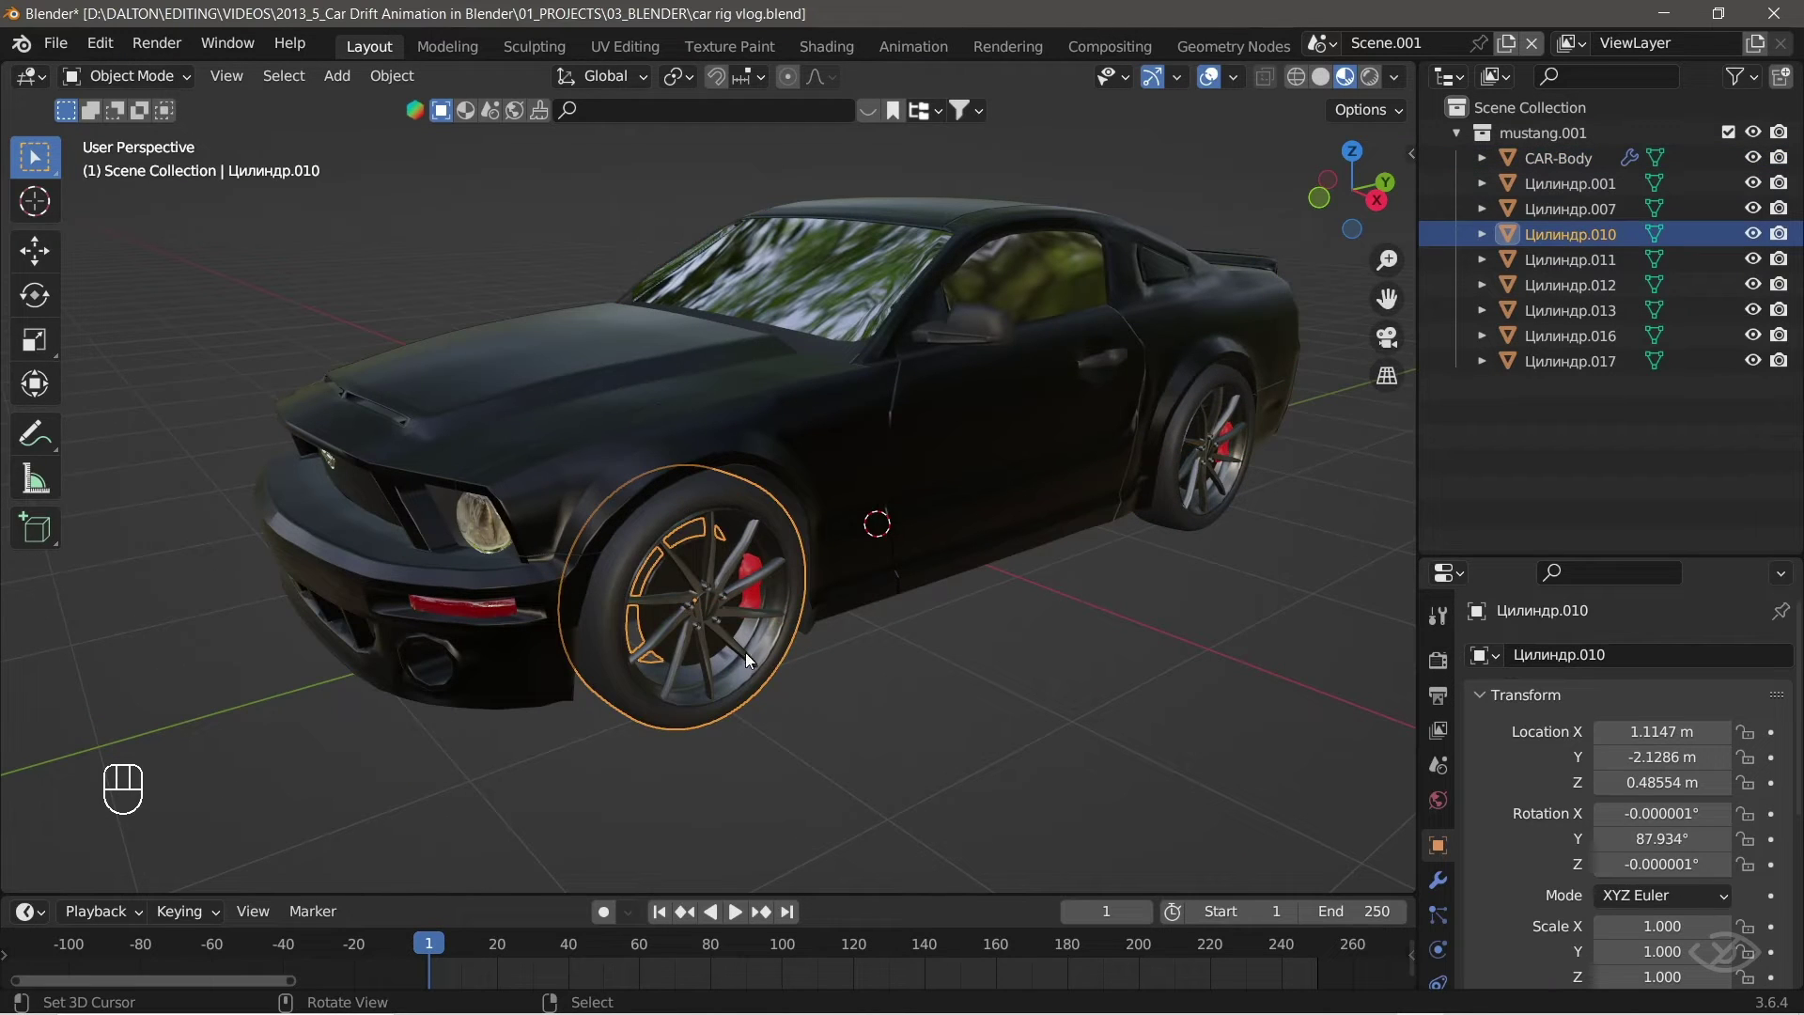
key(F2)
drag(625, 507, 740, 507)
middle_click(451, 557)
drag(481, 557, 641, 543)
middle_click(373, 598)
middle_click(682, 560)
key(F2)
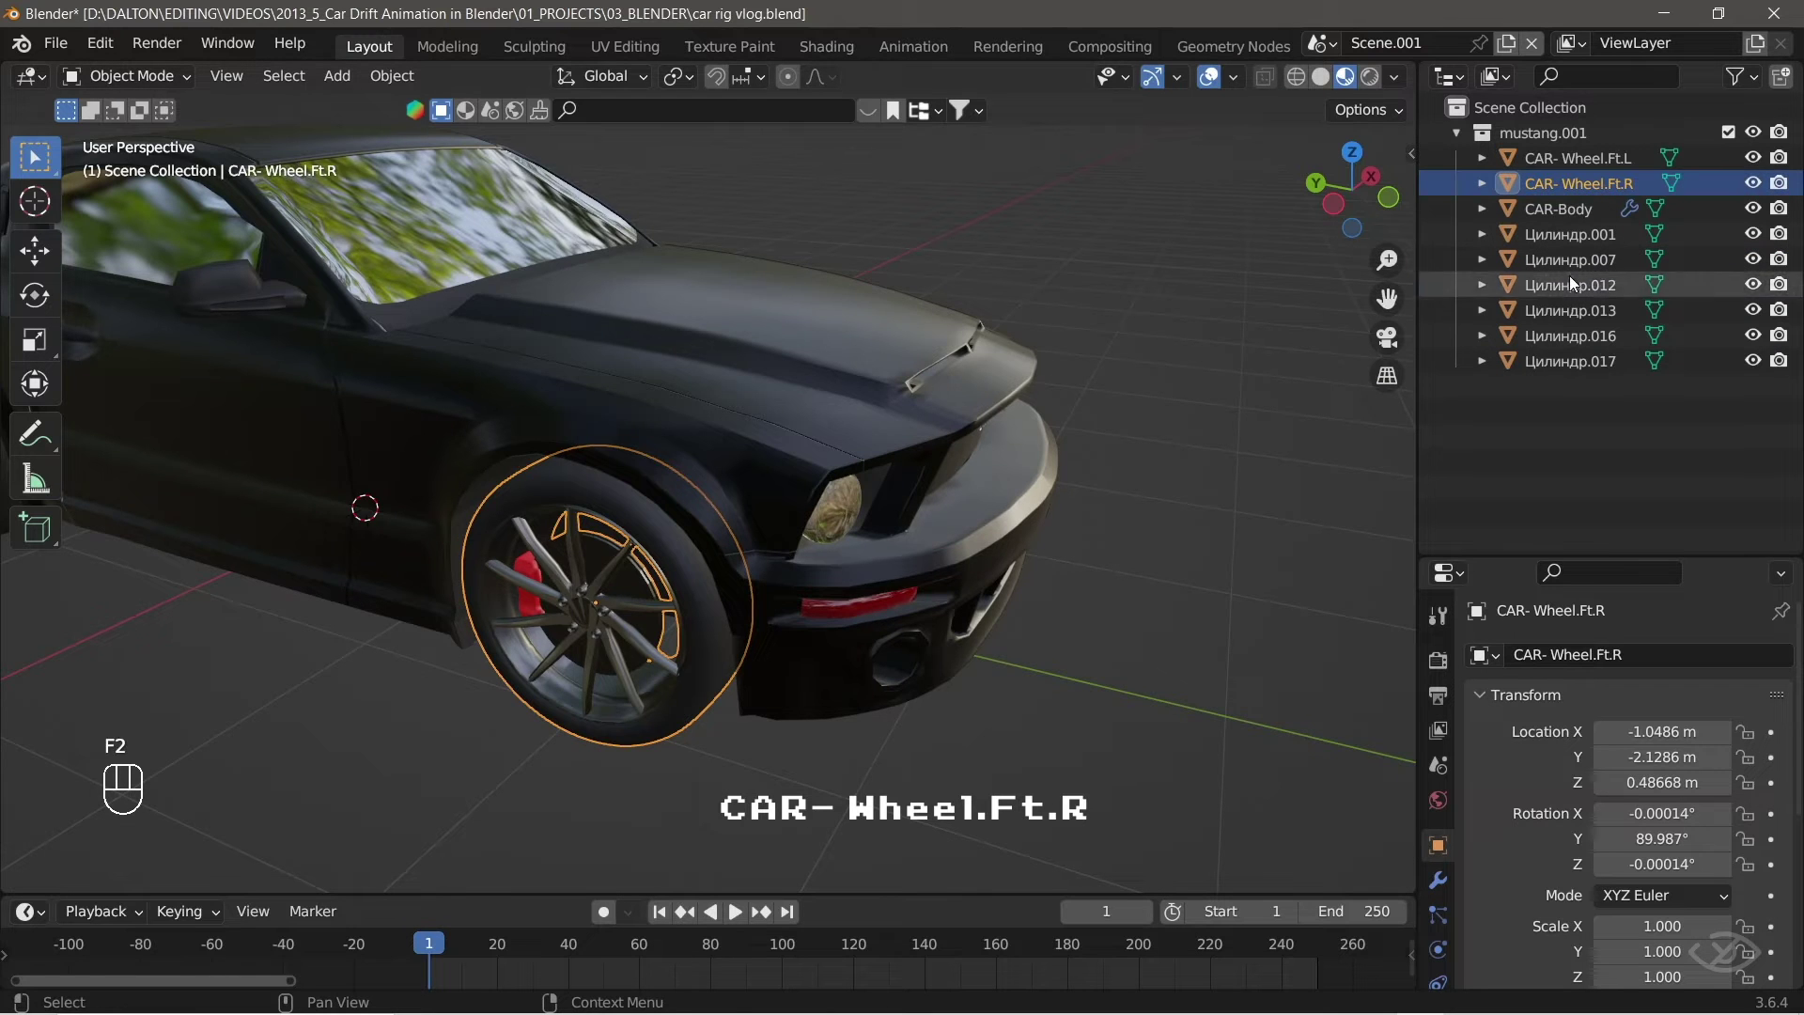
Rename the rear wheels to CAR- Wheel.Bk.L and CAR- Wheel.Bk.R.
middle_click(956, 391)
middle_click(1148, 402)
middle_click(1006, 391)
middle_click(948, 401)
drag(702, 478, 821, 470)
drag(669, 392, 745, 426)
middle_click(790, 442)
middle_click(801, 435)
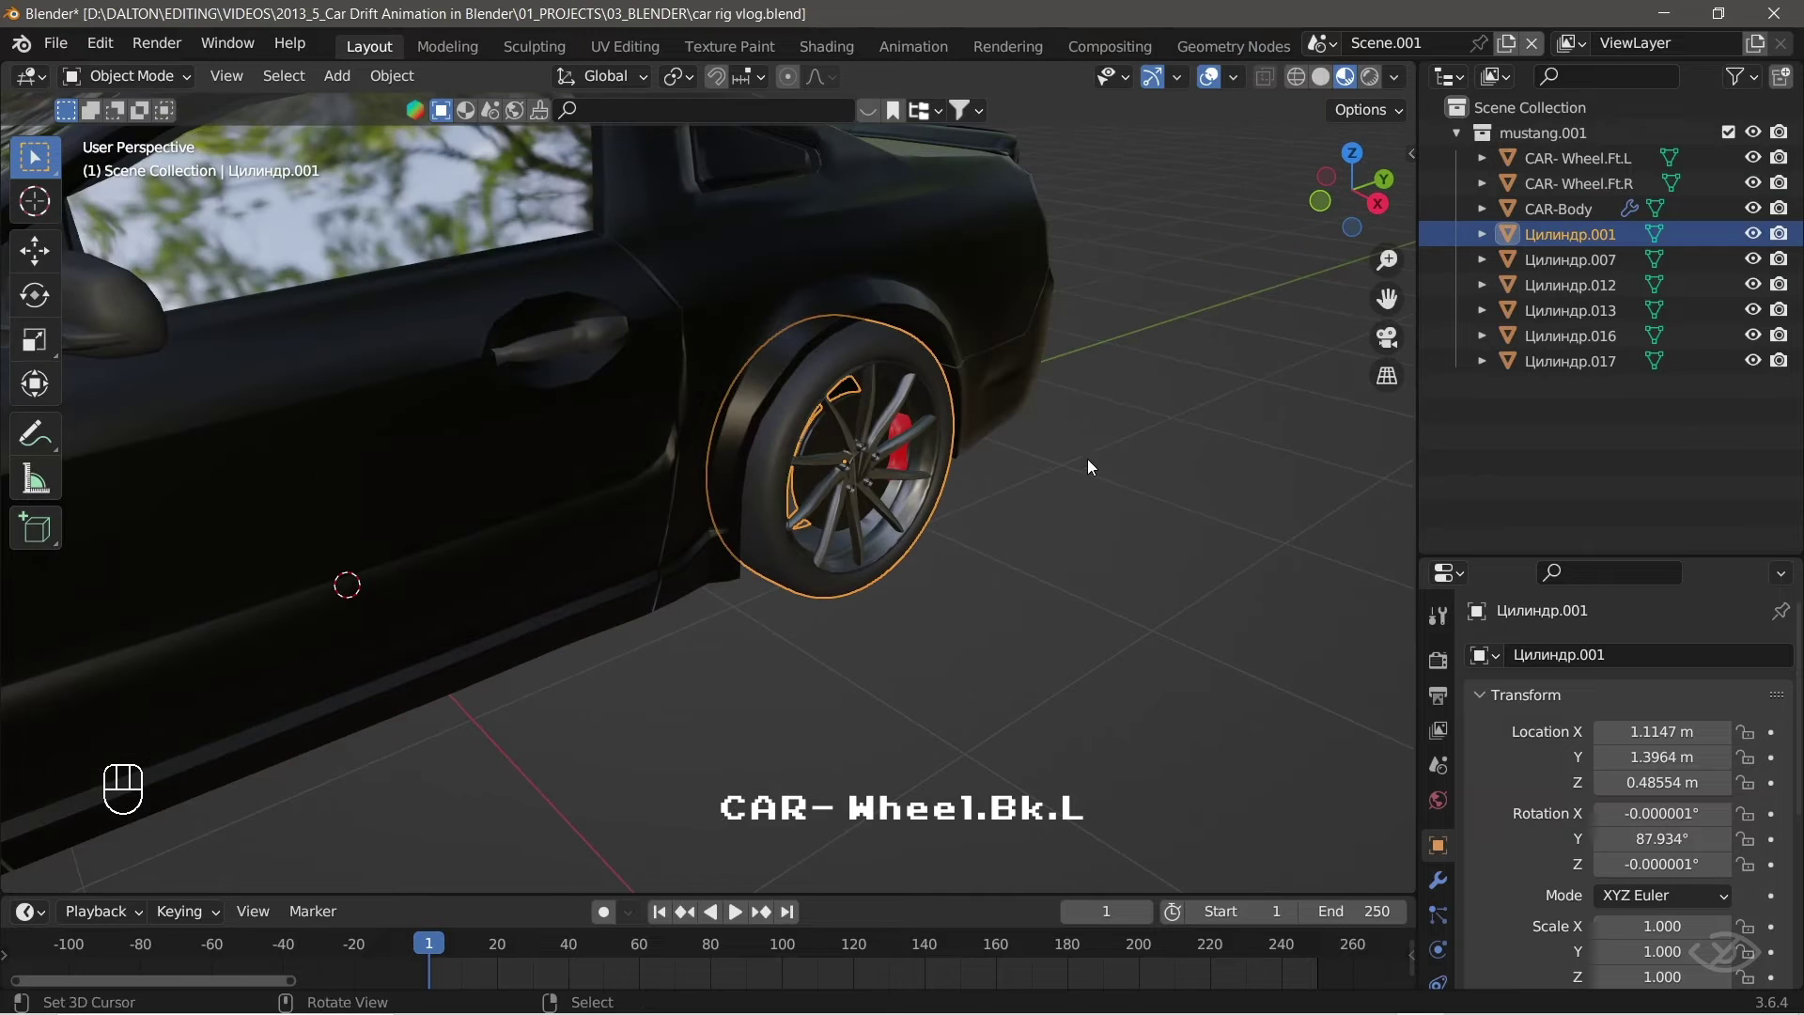
key(F2)
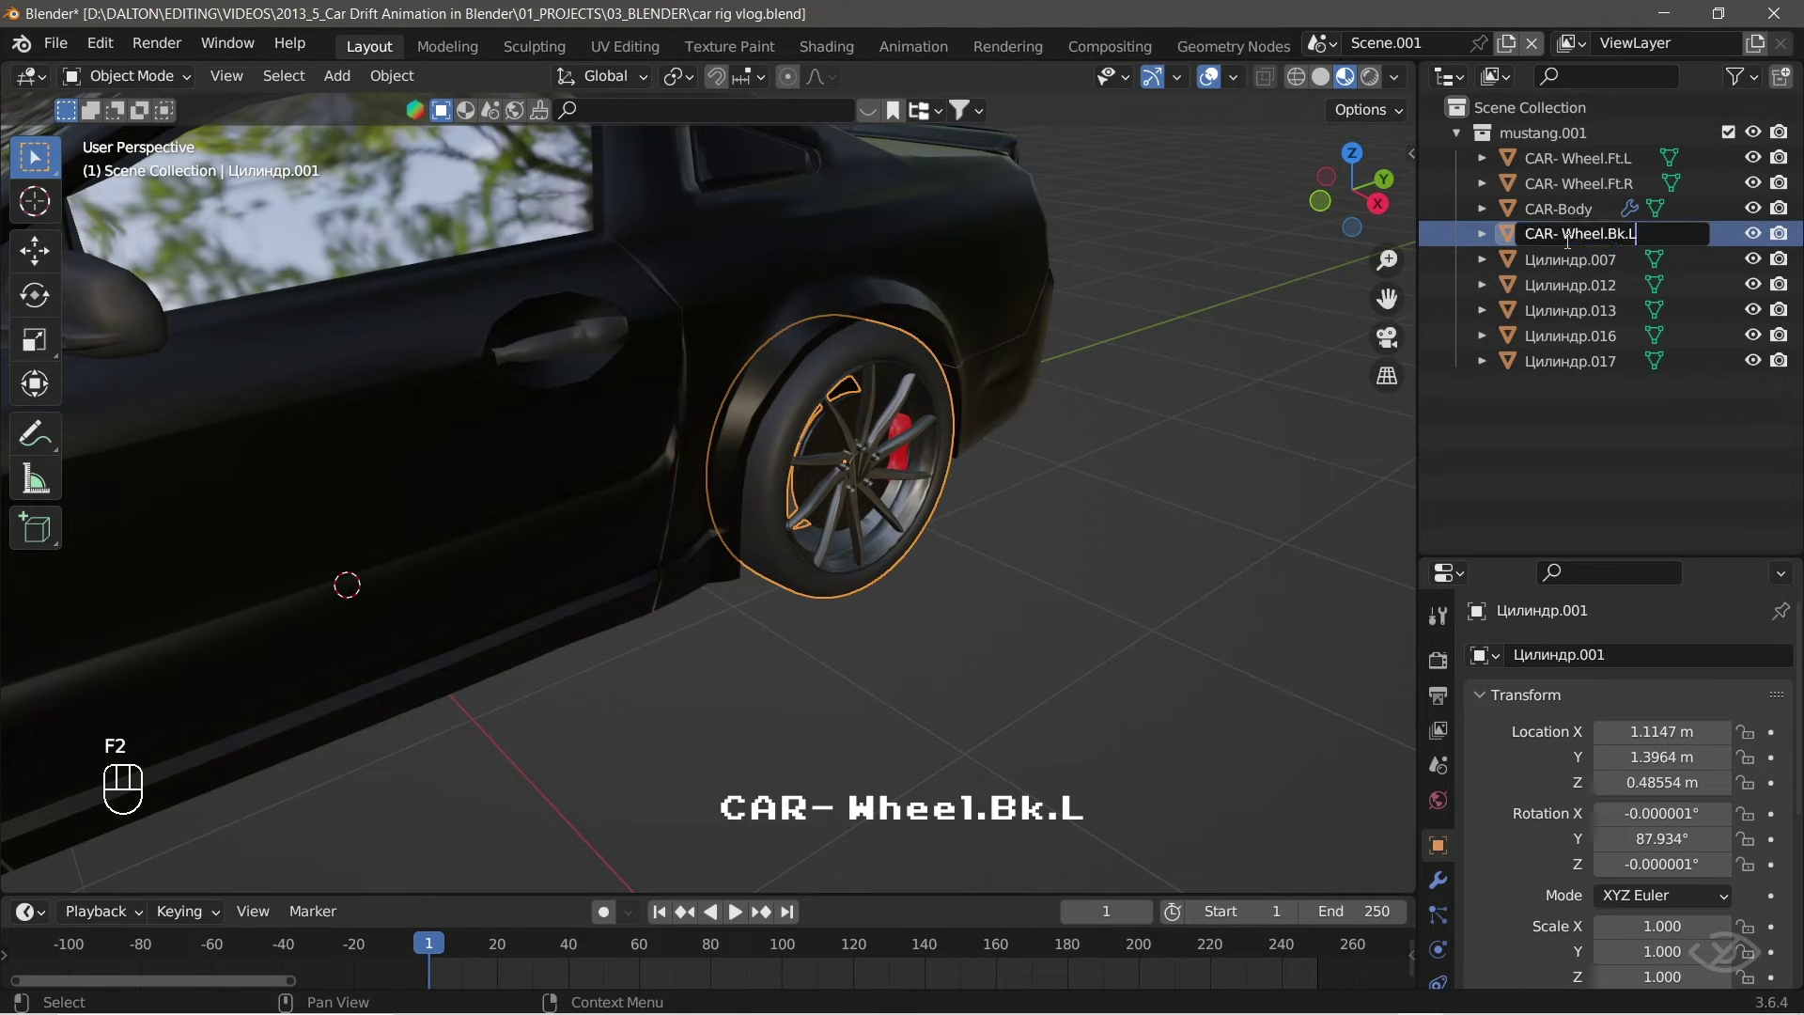
drag(632, 666, 732, 593)
key(F2)
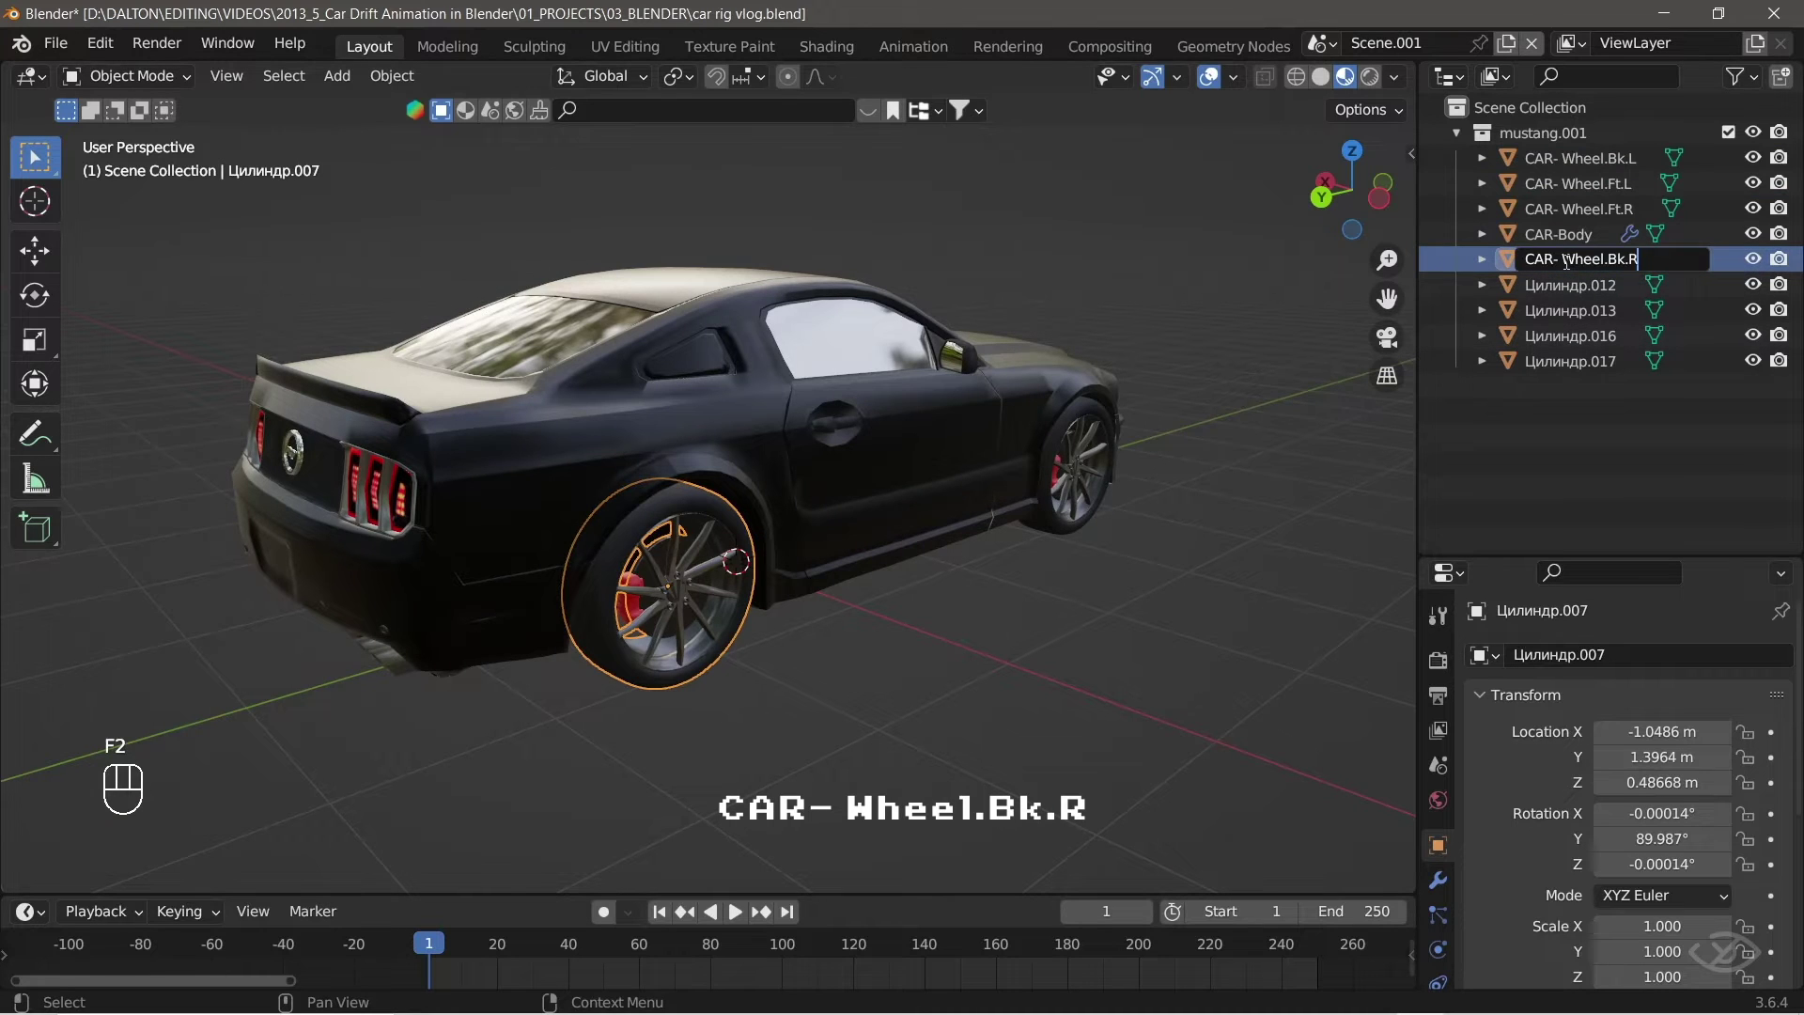
Rename the four brake calipers to CAR- WheelBrake.Ft.L, Ft.R, Bk.L and Bk.R, then recheck a wheel.
click(451, 542)
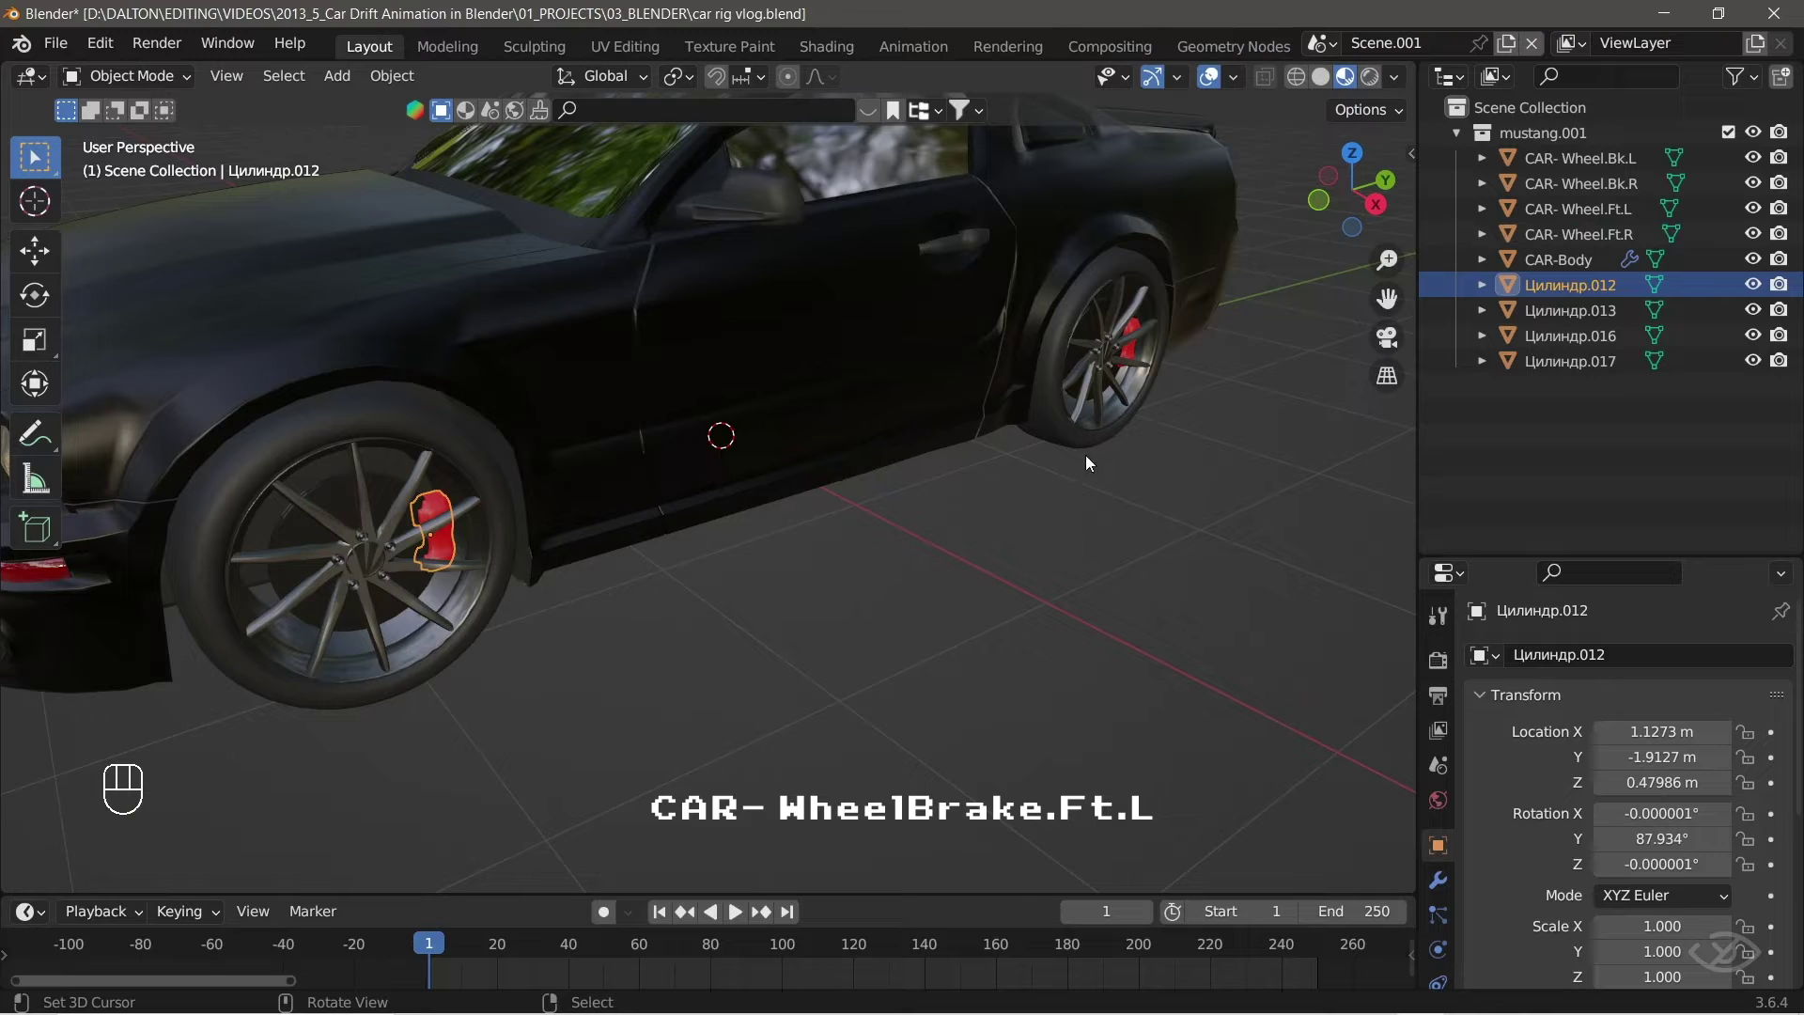
key(F2)
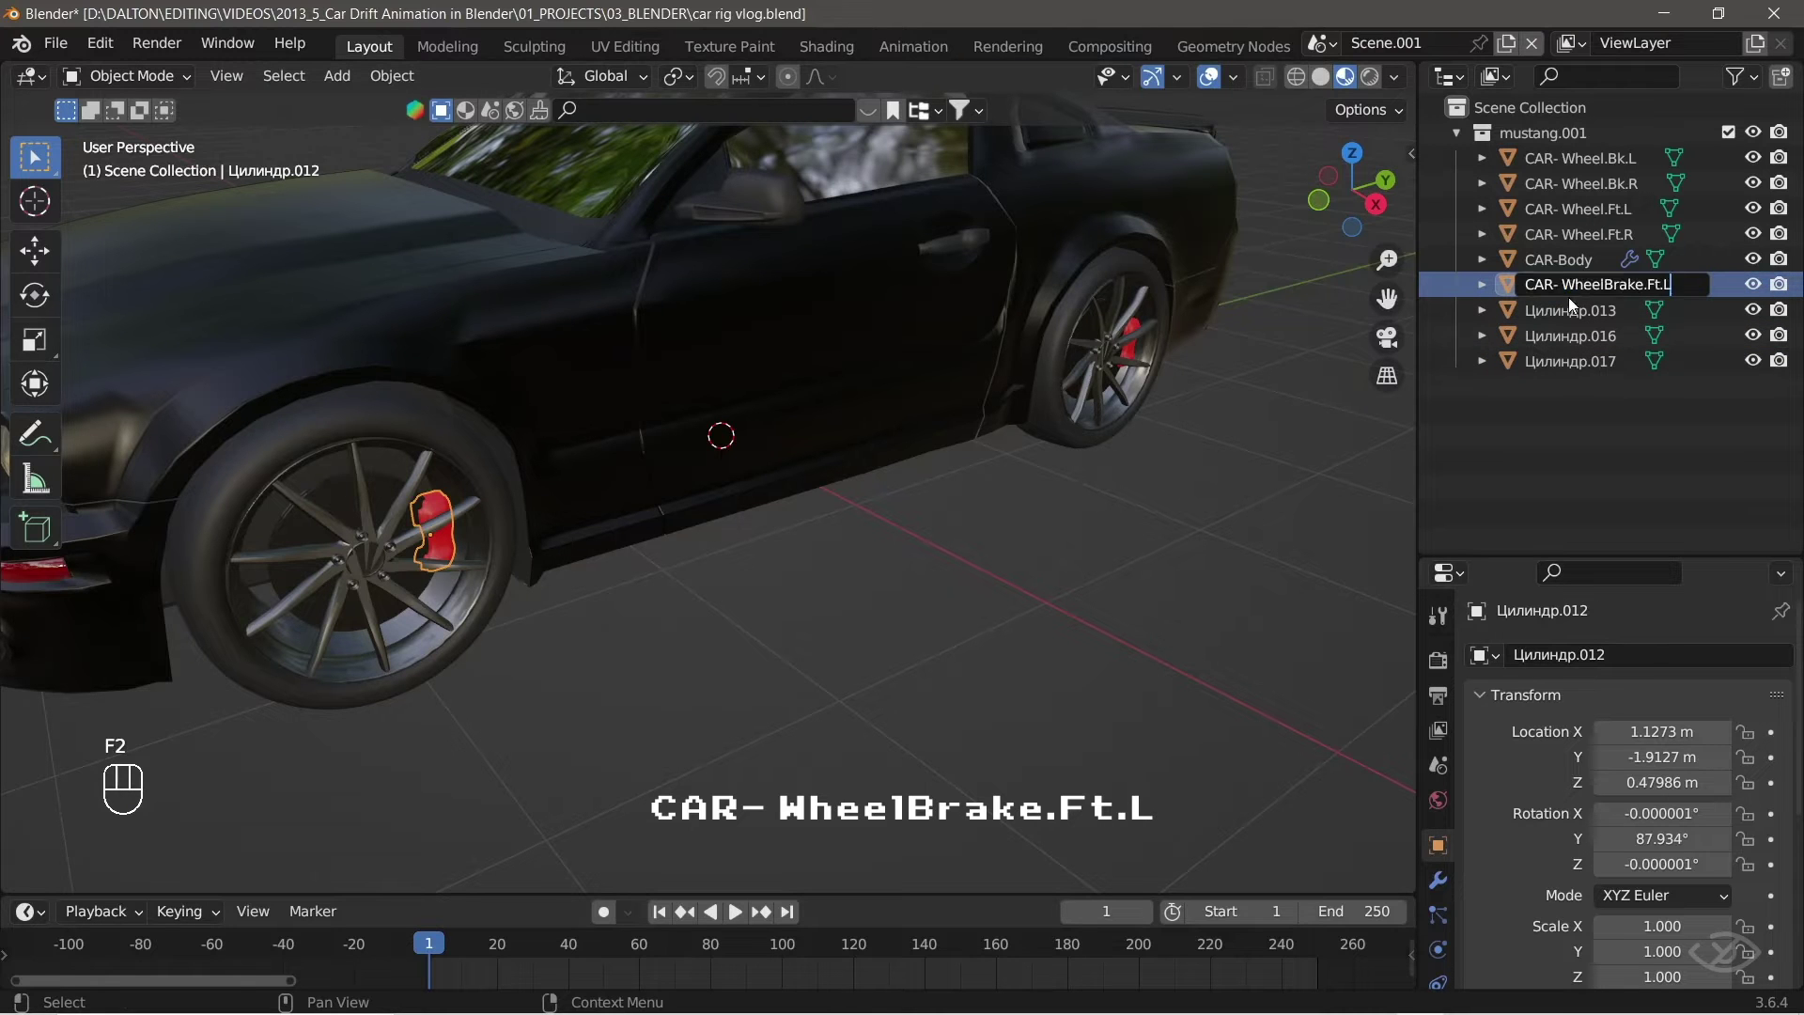
drag(921, 561, 794, 572)
click(687, 546)
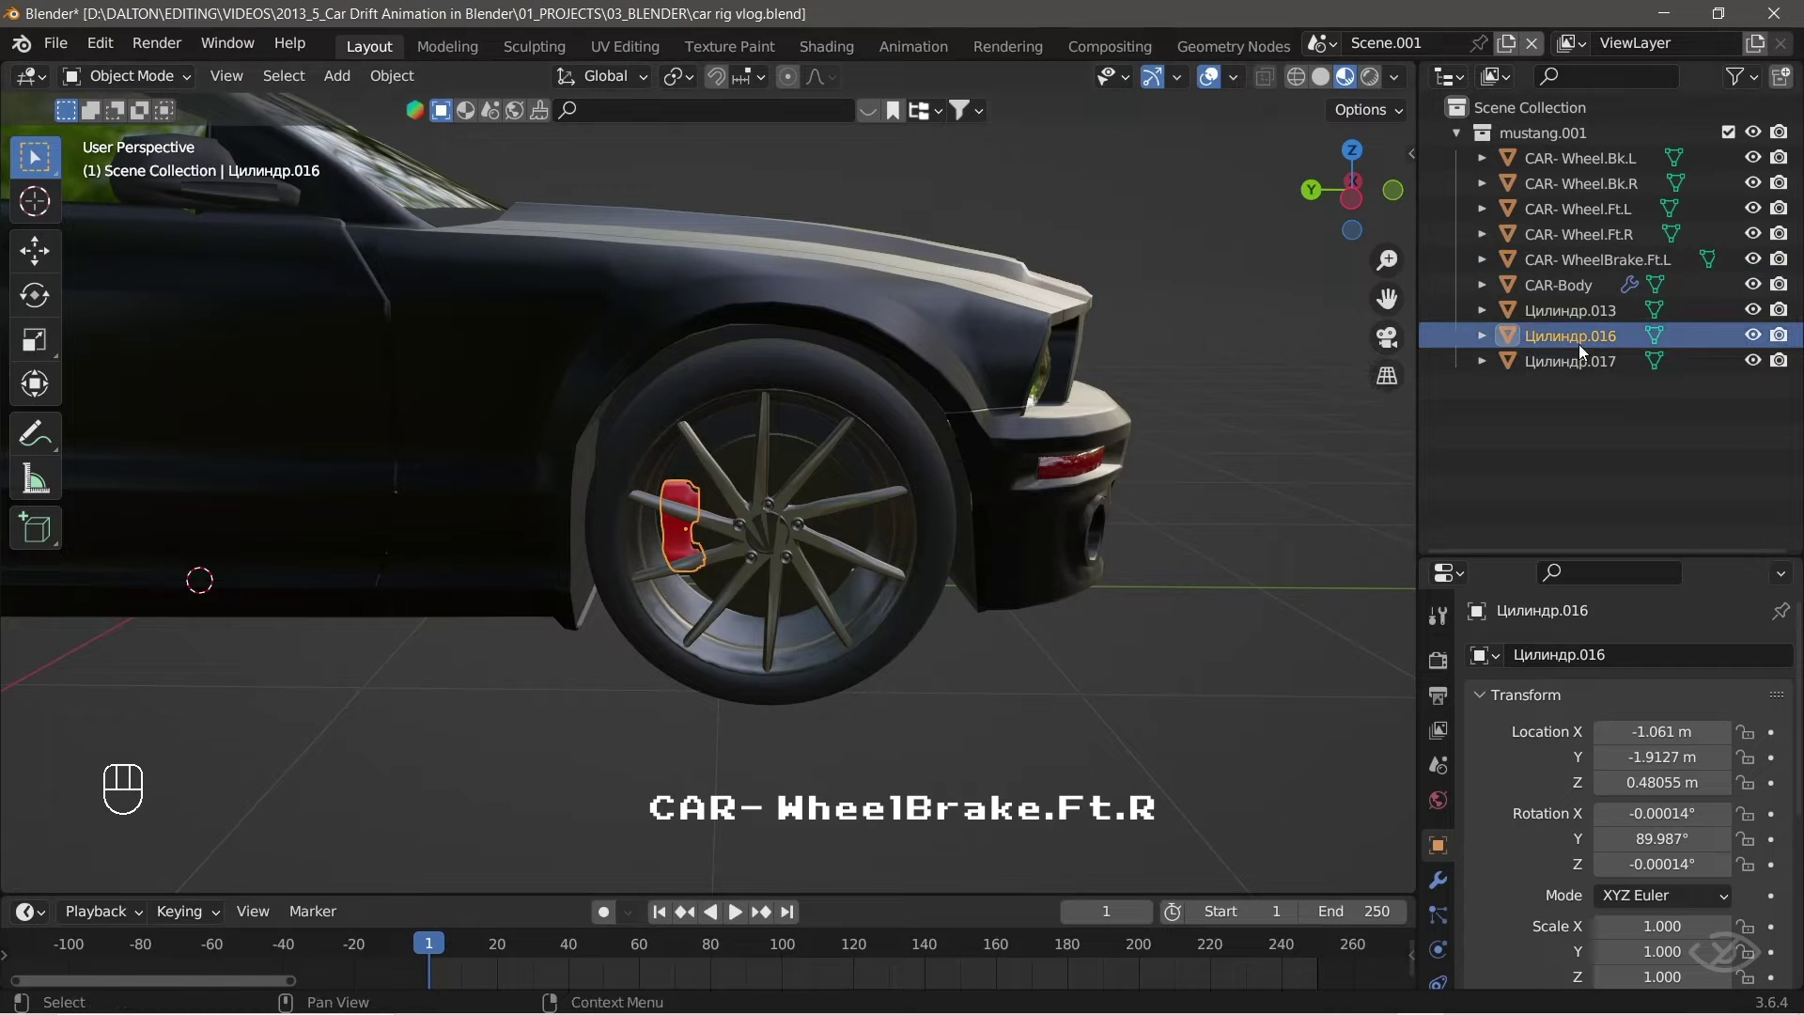
key(F2)
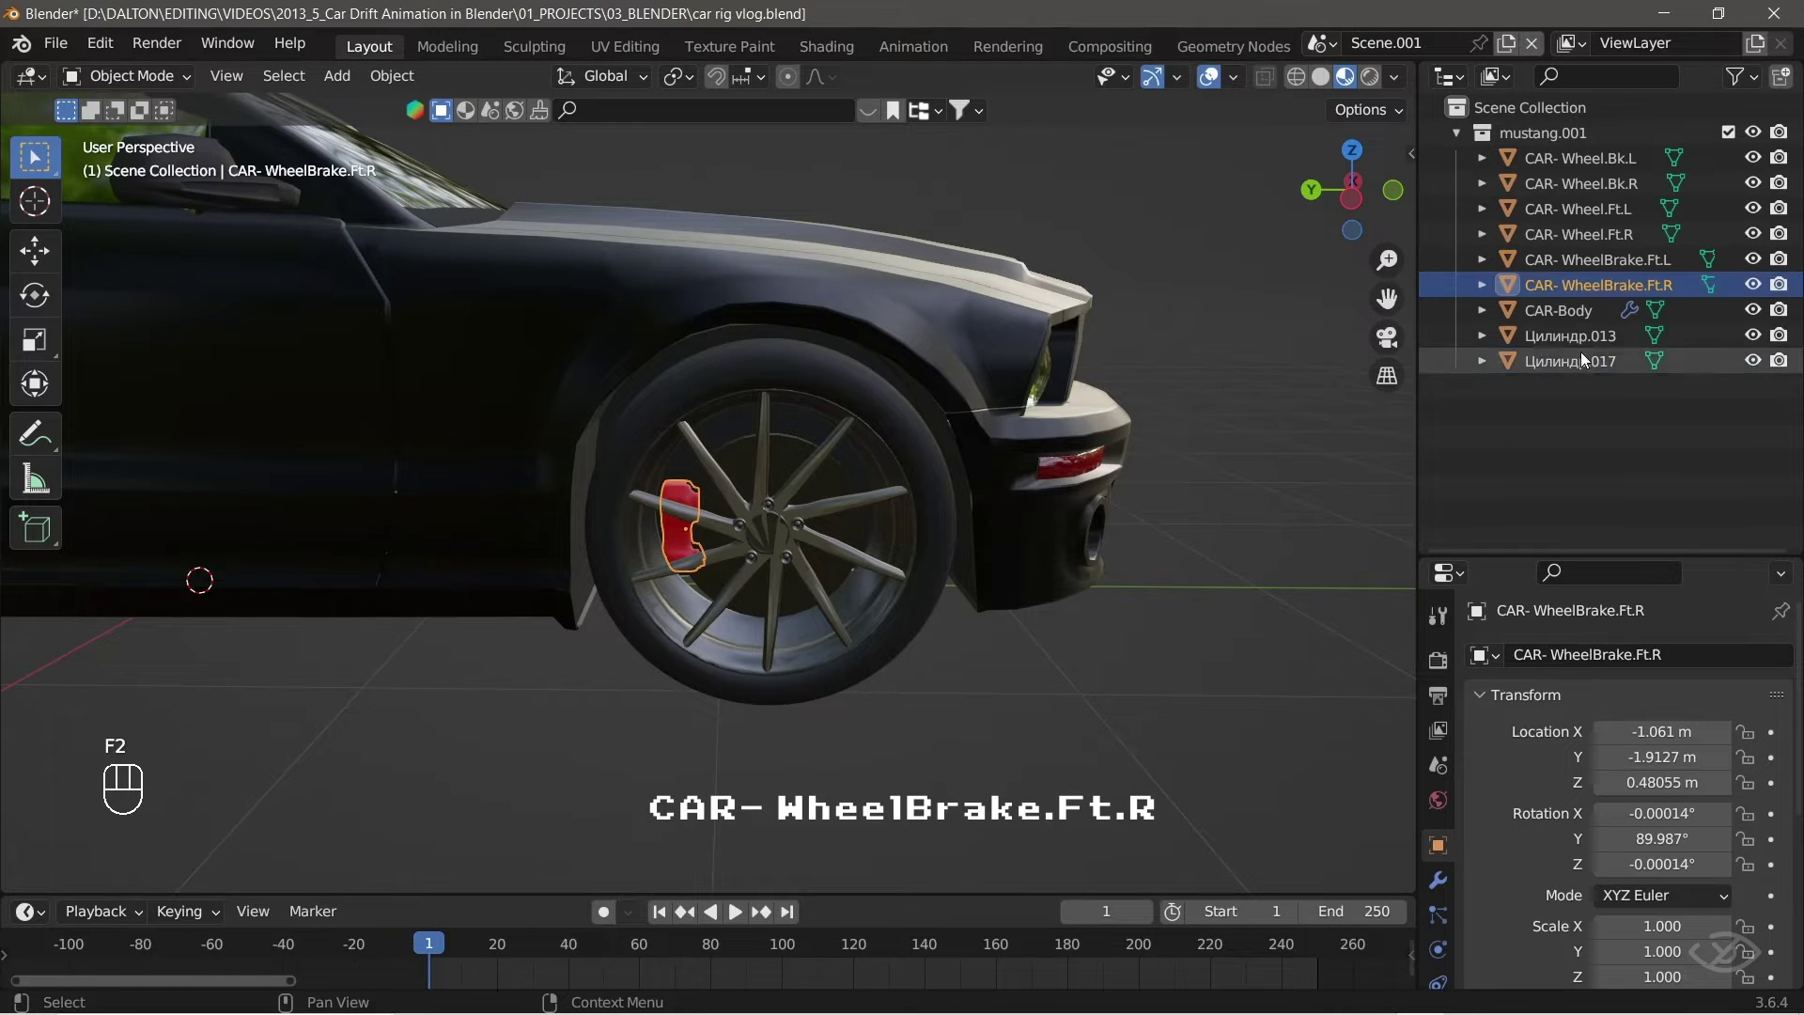
key(F2)
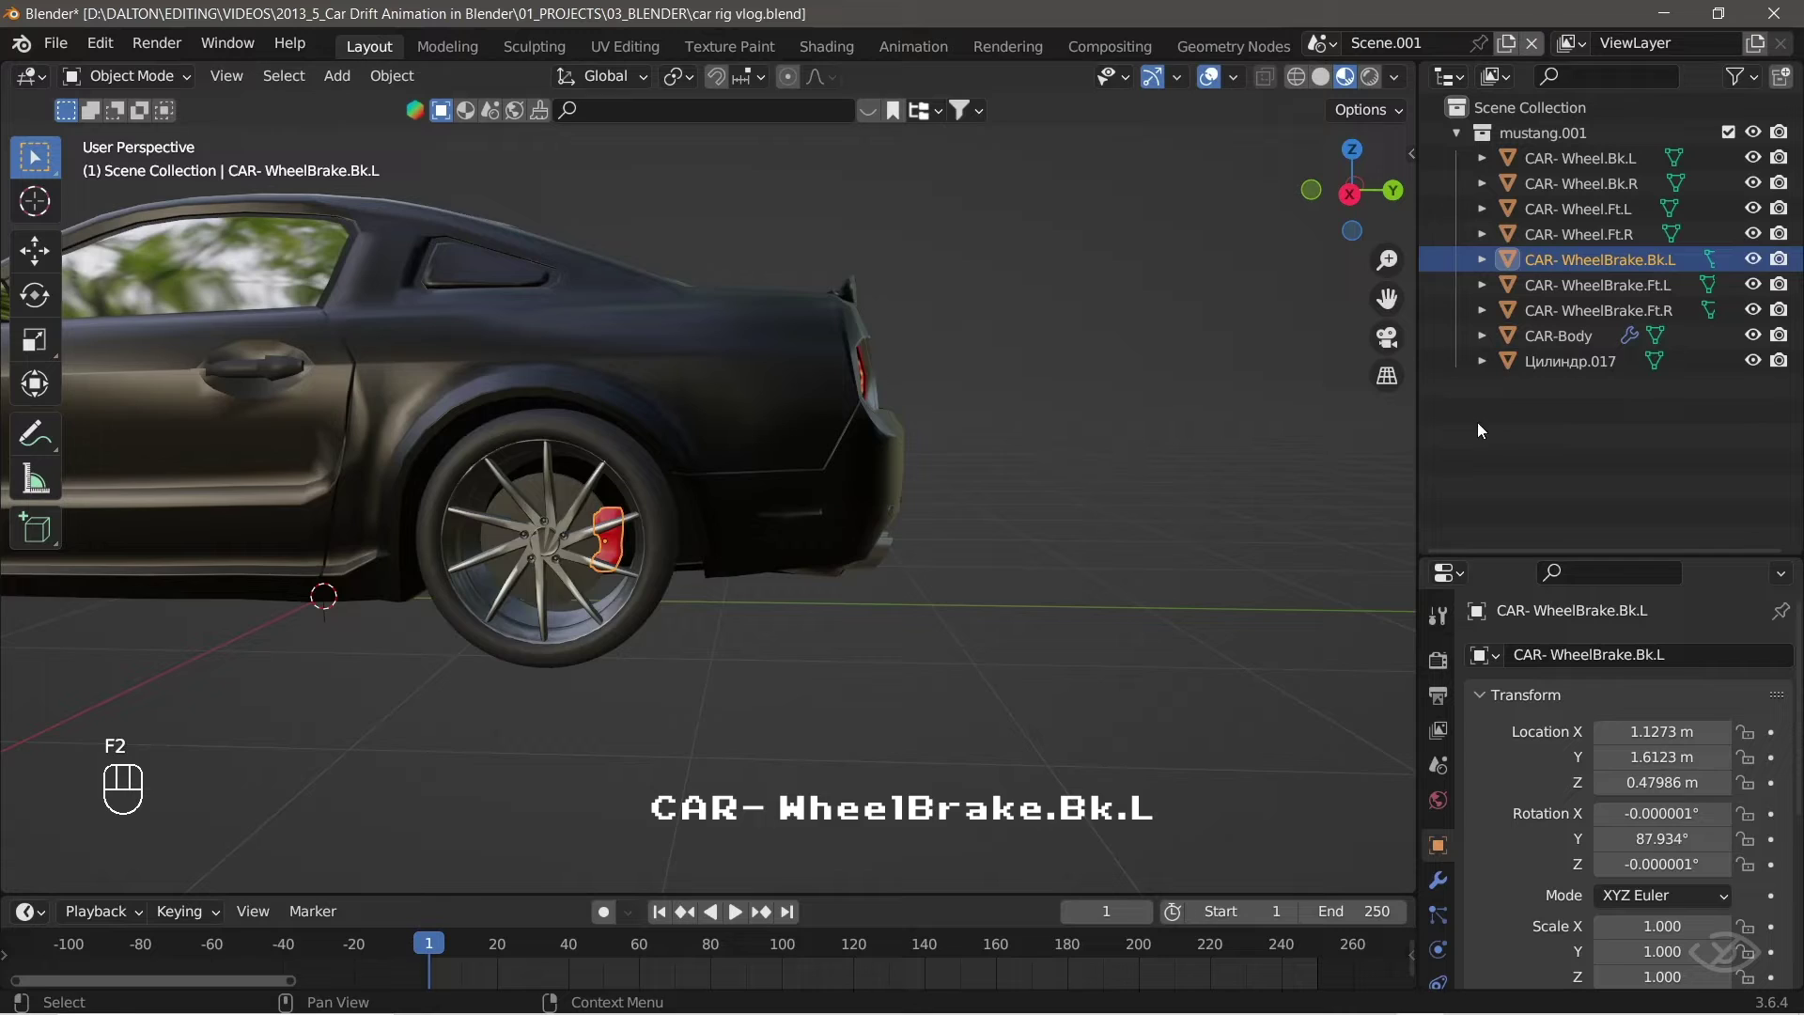
key(F2)
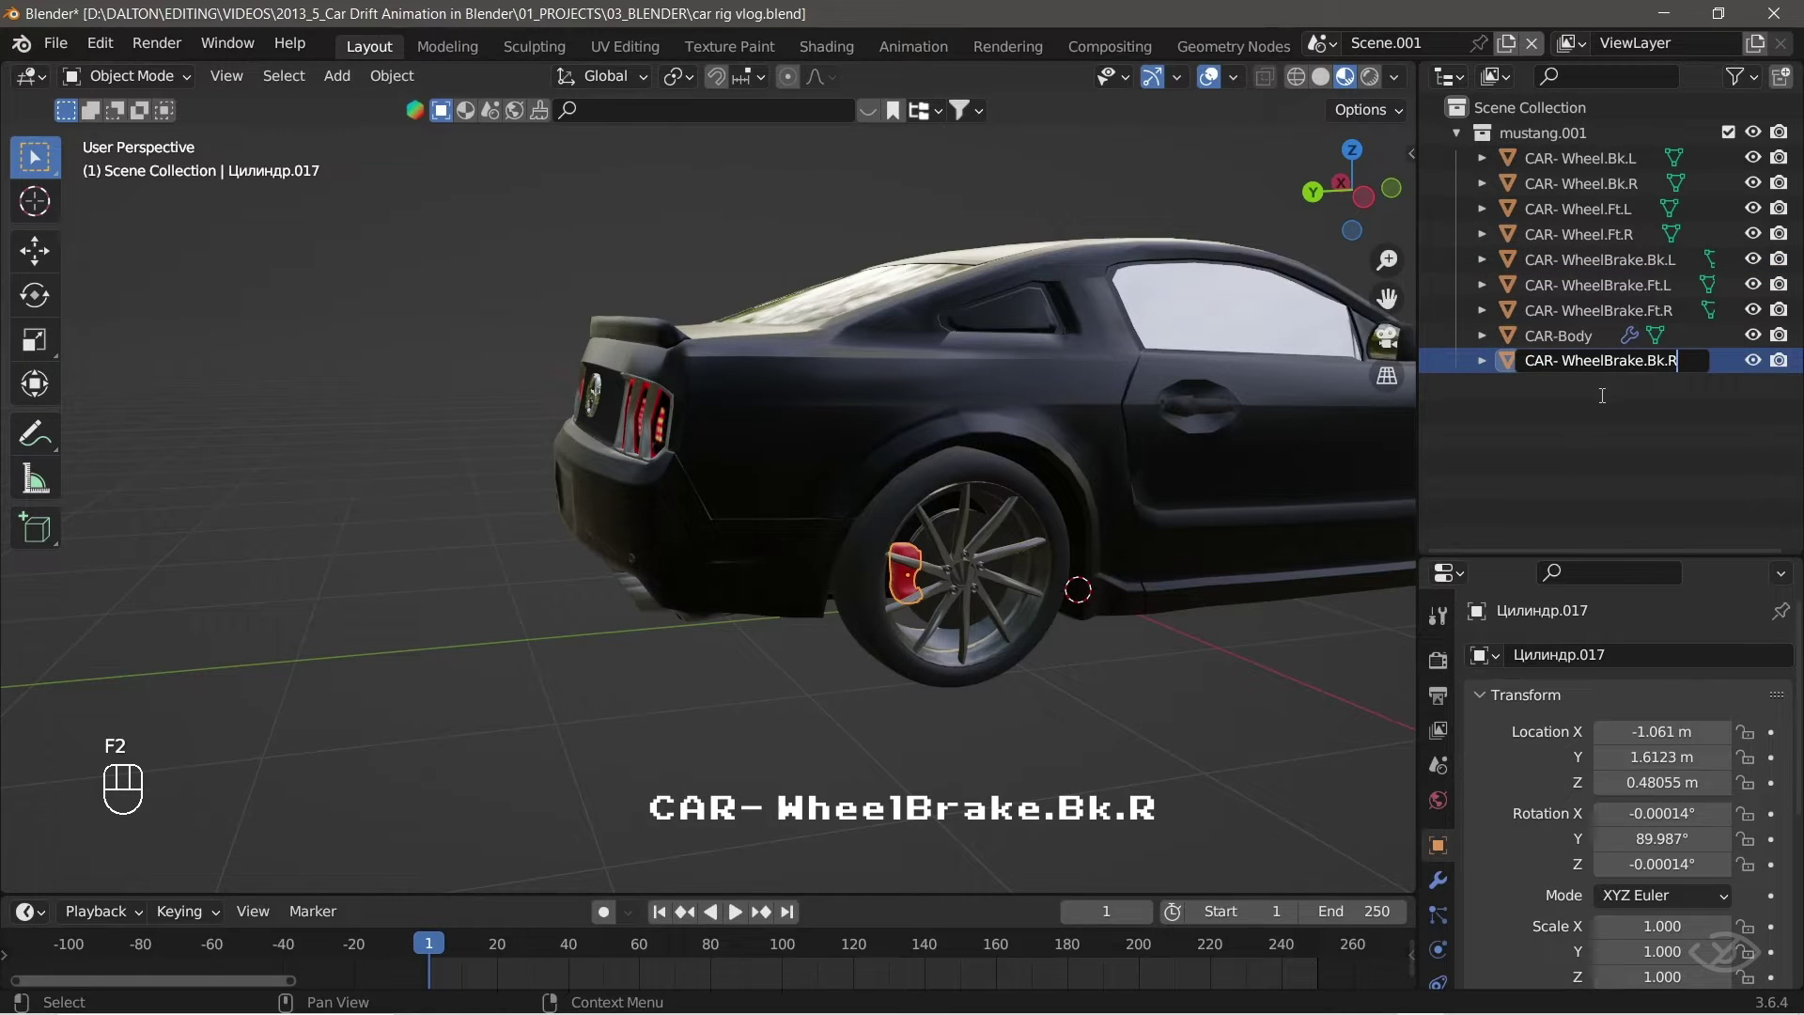
middle_click(1127, 536)
click(1552, 182)
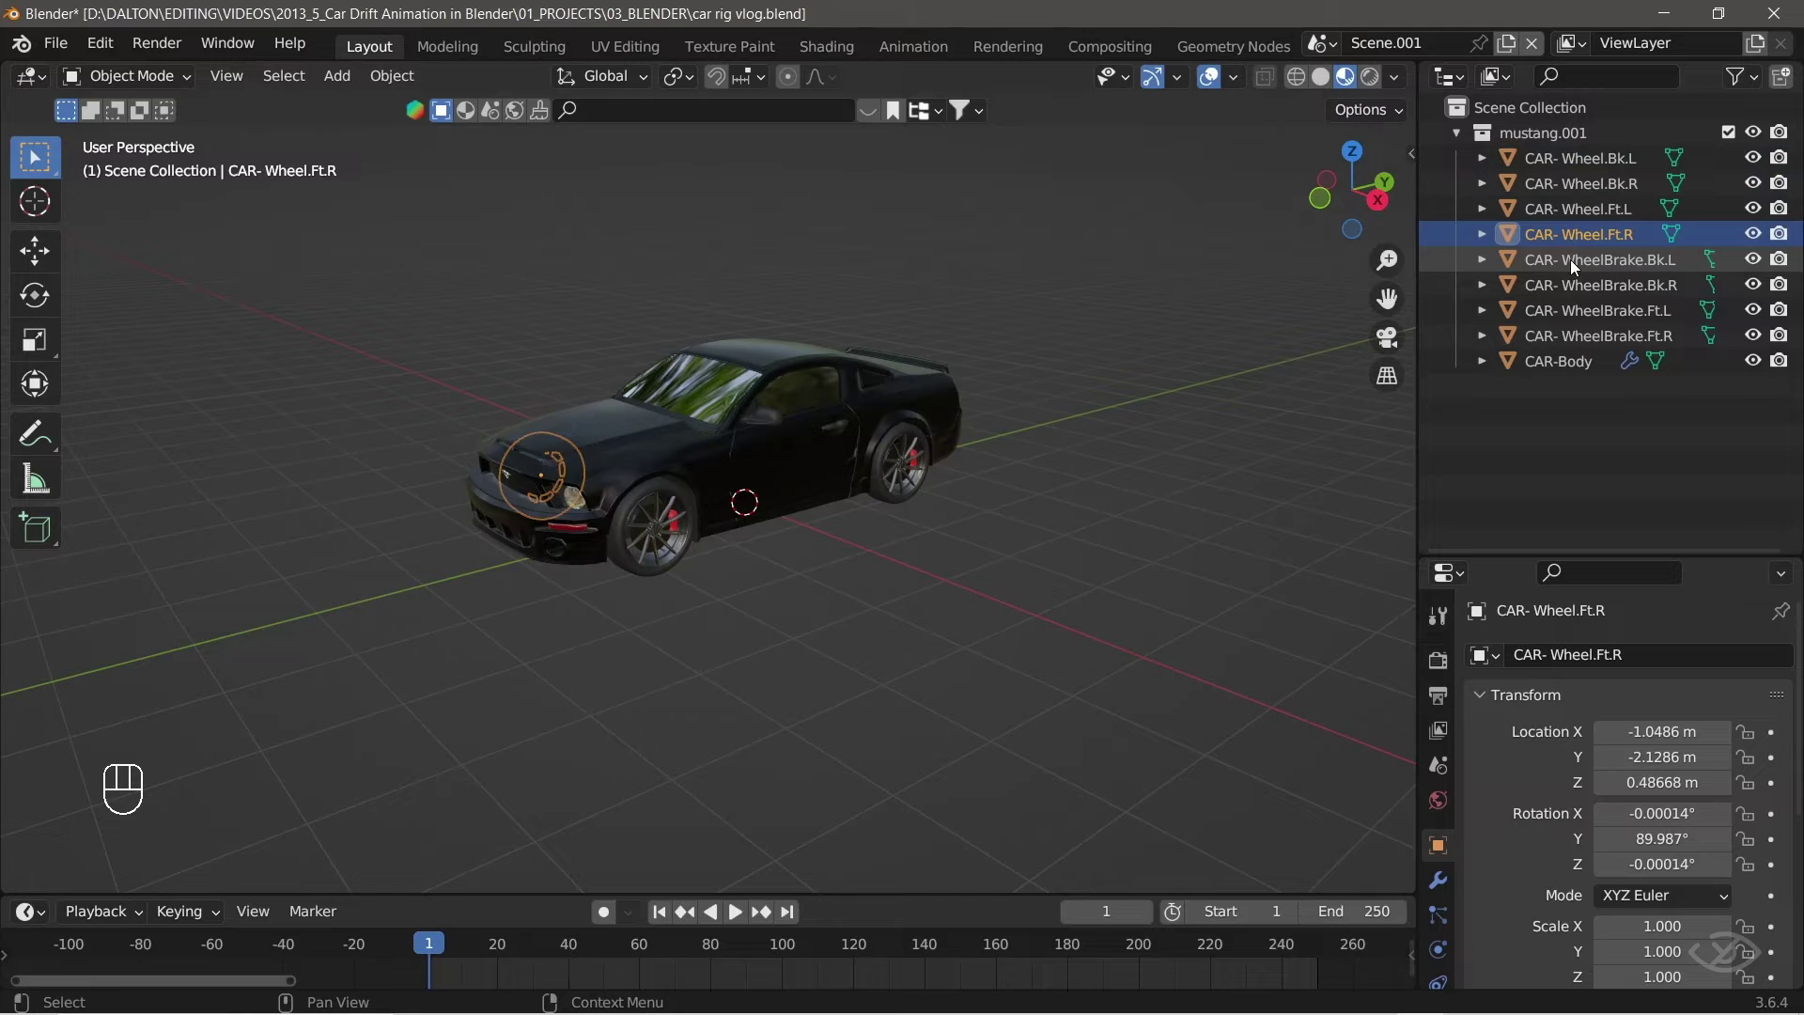
Add a Rigacar Car armature (Shift+A > Armature > Car) fitted to the Mustang.
click(1576, 281)
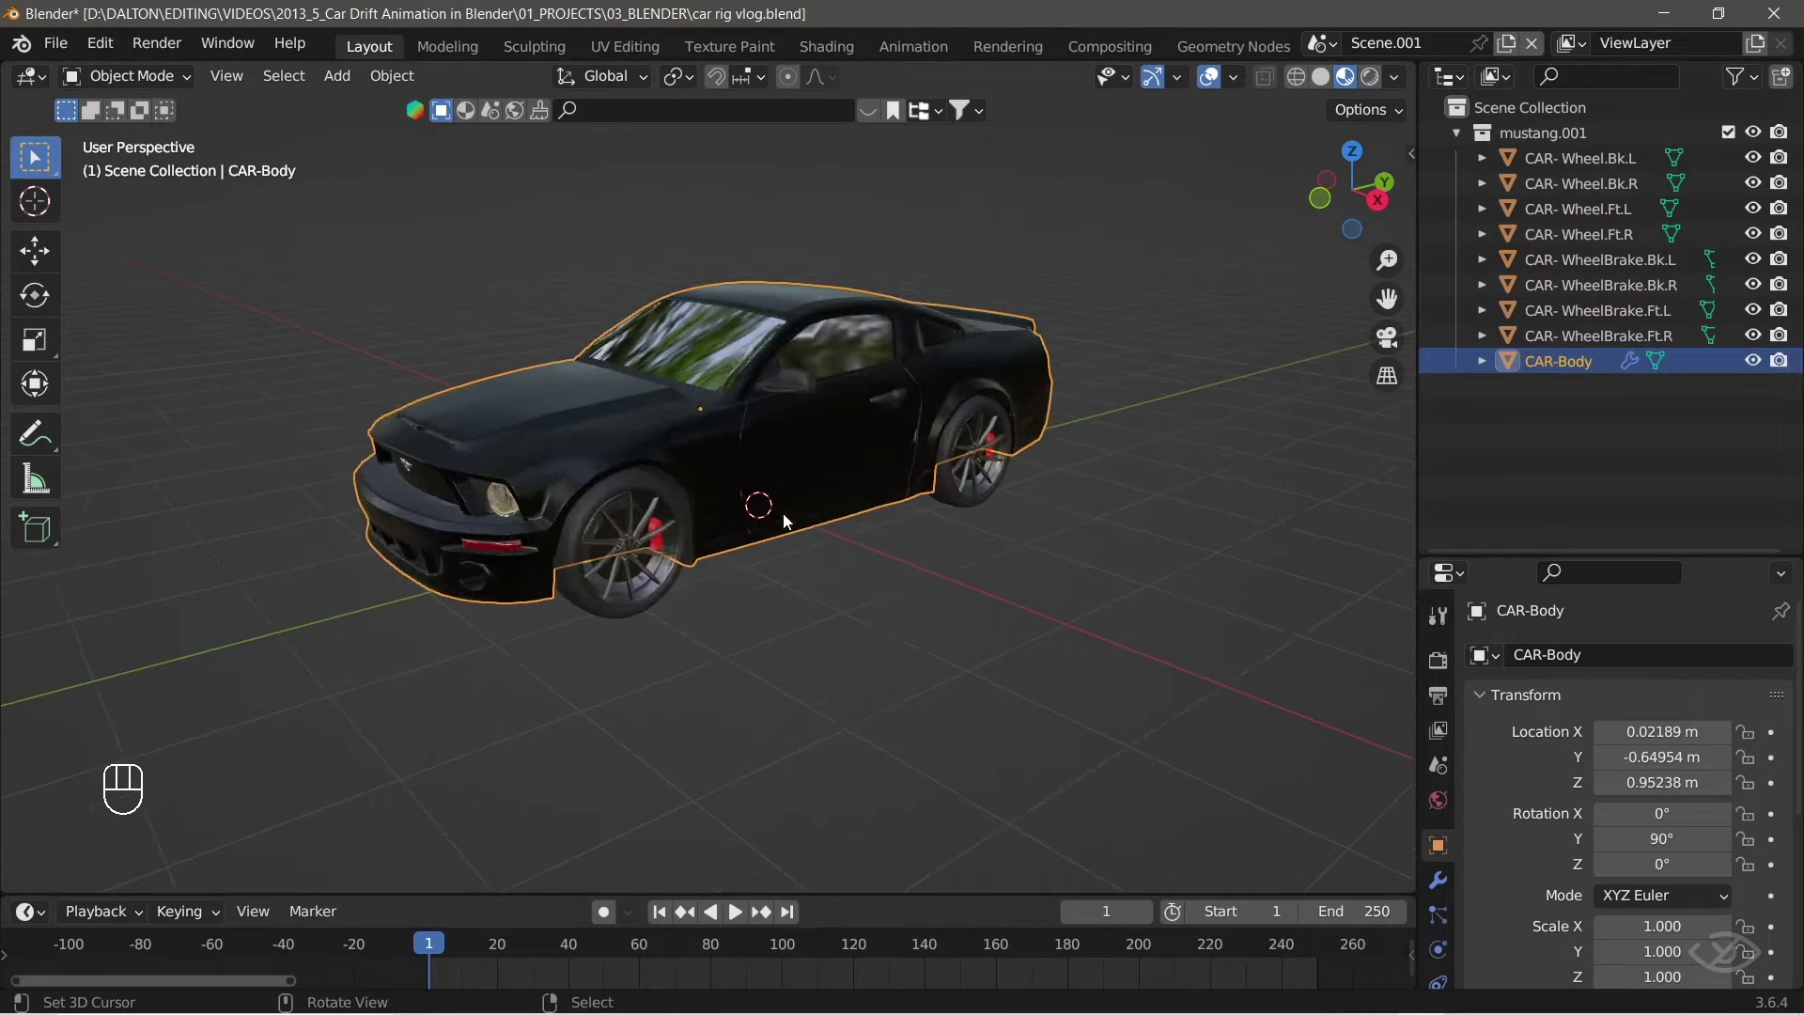
key(a)
middle_click(810, 671)
key(a)
drag(703, 612, 714, 618)
drag(341, 68, 620, 314)
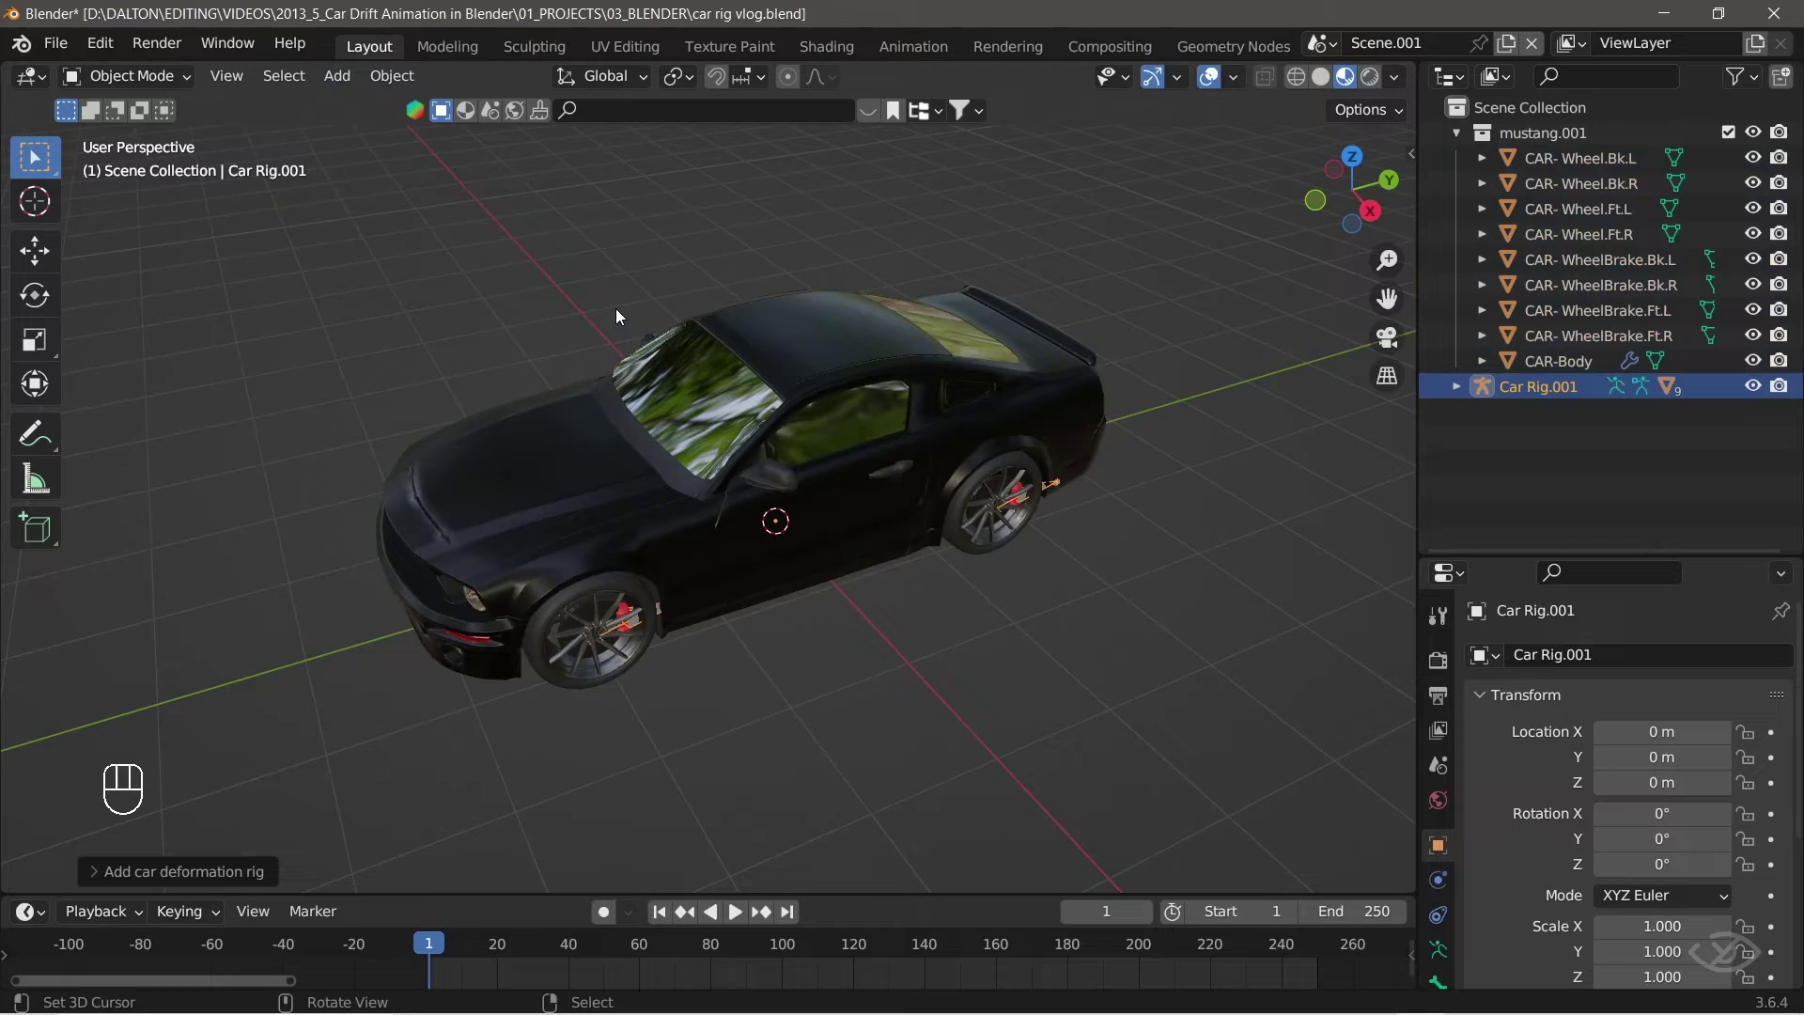
Check Car Rig.001's bones against the wheels and body from several angles.
drag(885, 600, 811, 550)
click(735, 690)
middle_click(919, 565)
middle_click(1174, 614)
click(1235, 635)
middle_click(893, 604)
middle_click(894, 597)
drag(995, 512, 962, 584)
middle_click(995, 586)
middle_click(807, 592)
click(710, 630)
Switch to wireframe/X-ray and side view to see the rig bones through the car.
middle_click(702, 649)
drag(941, 453, 959, 512)
click(1298, 74)
drag(904, 370, 779, 410)
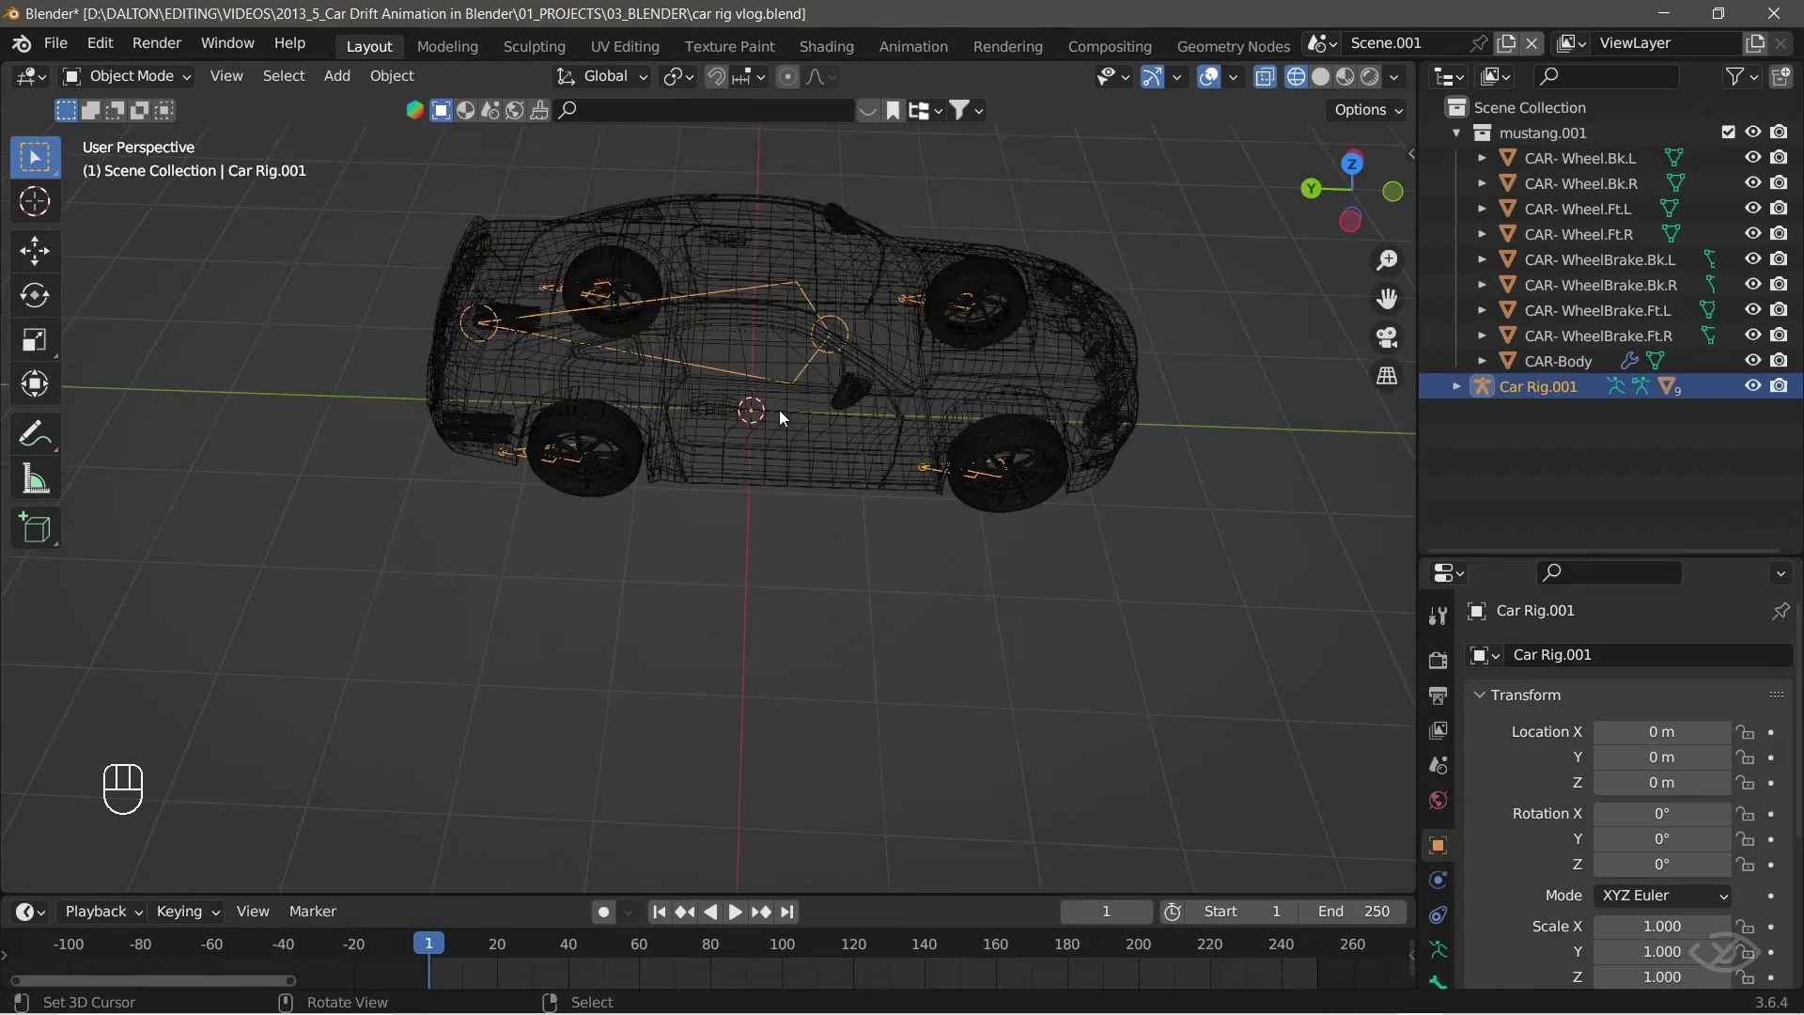
drag(756, 443, 774, 663)
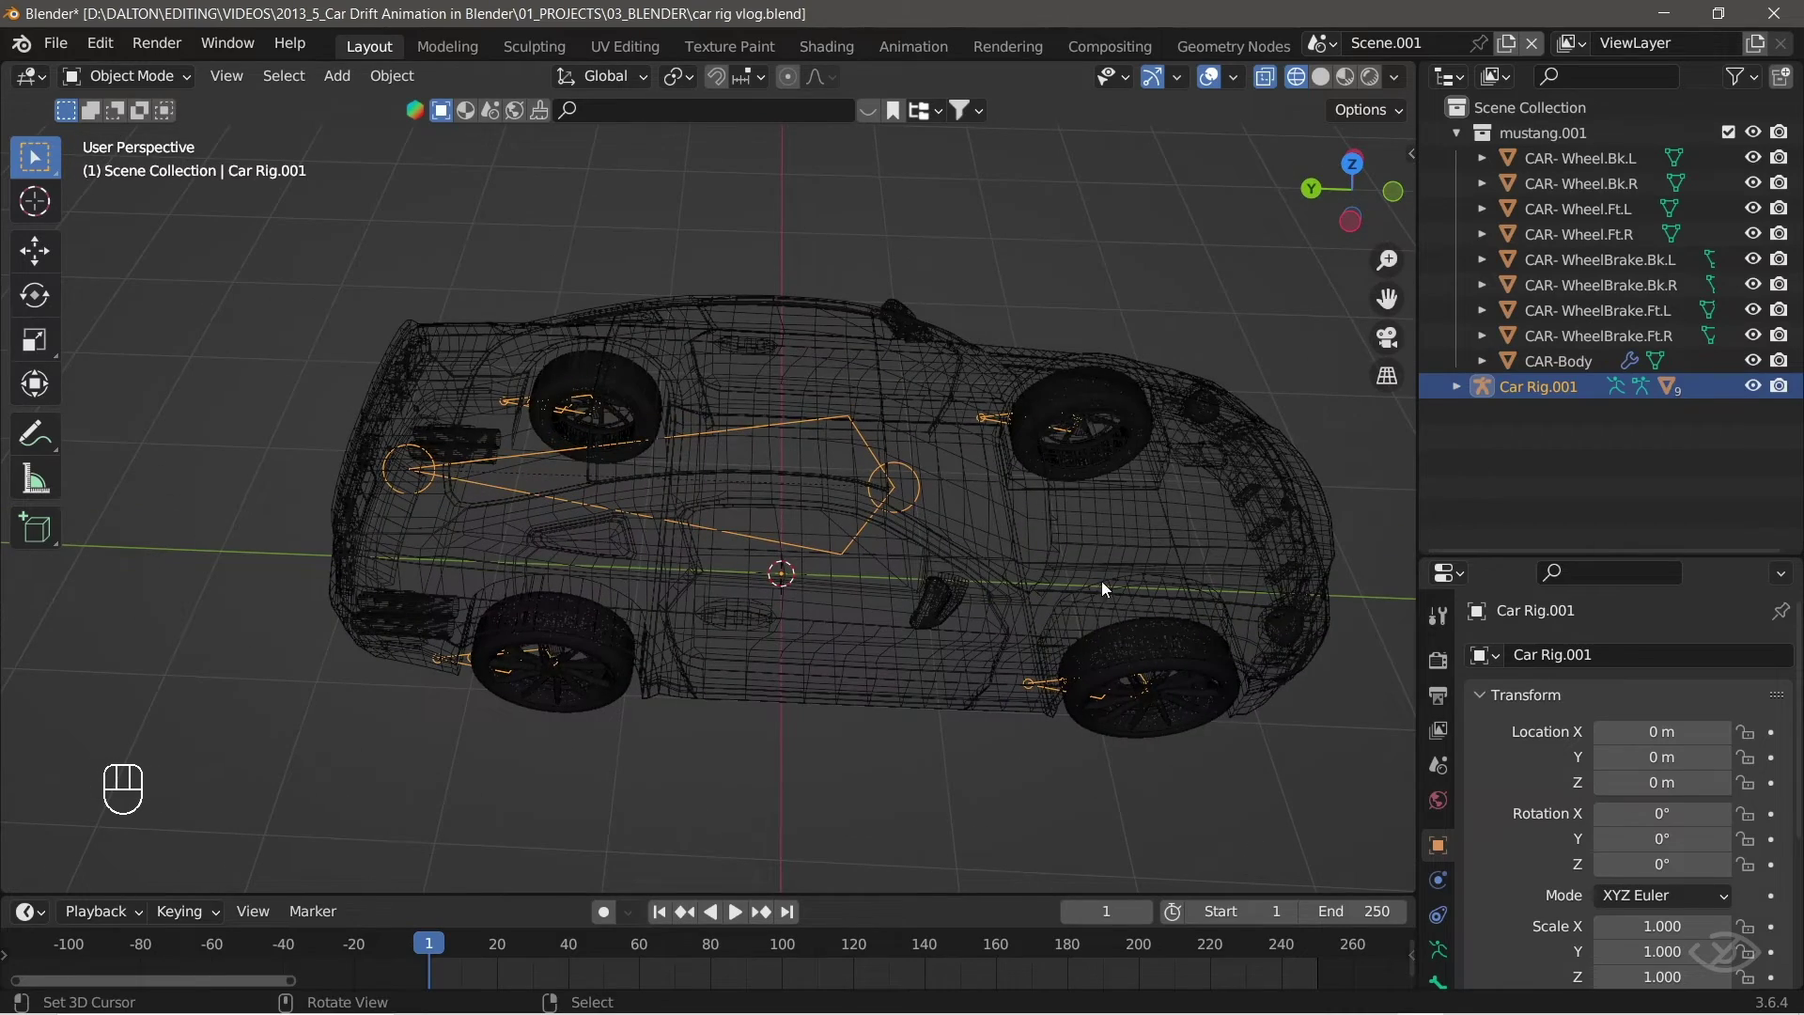
drag(809, 596, 698, 552)
key(KP_3)
drag(738, 628, 886, 677)
drag(656, 654, 905, 640)
drag(966, 805, 898, 778)
middle_click(1351, 76)
drag(982, 591, 984, 653)
middle_click(1017, 663)
Generate the rig's animation controls from the Rigacar N-panel tab and look over the control shapes.
key(n)
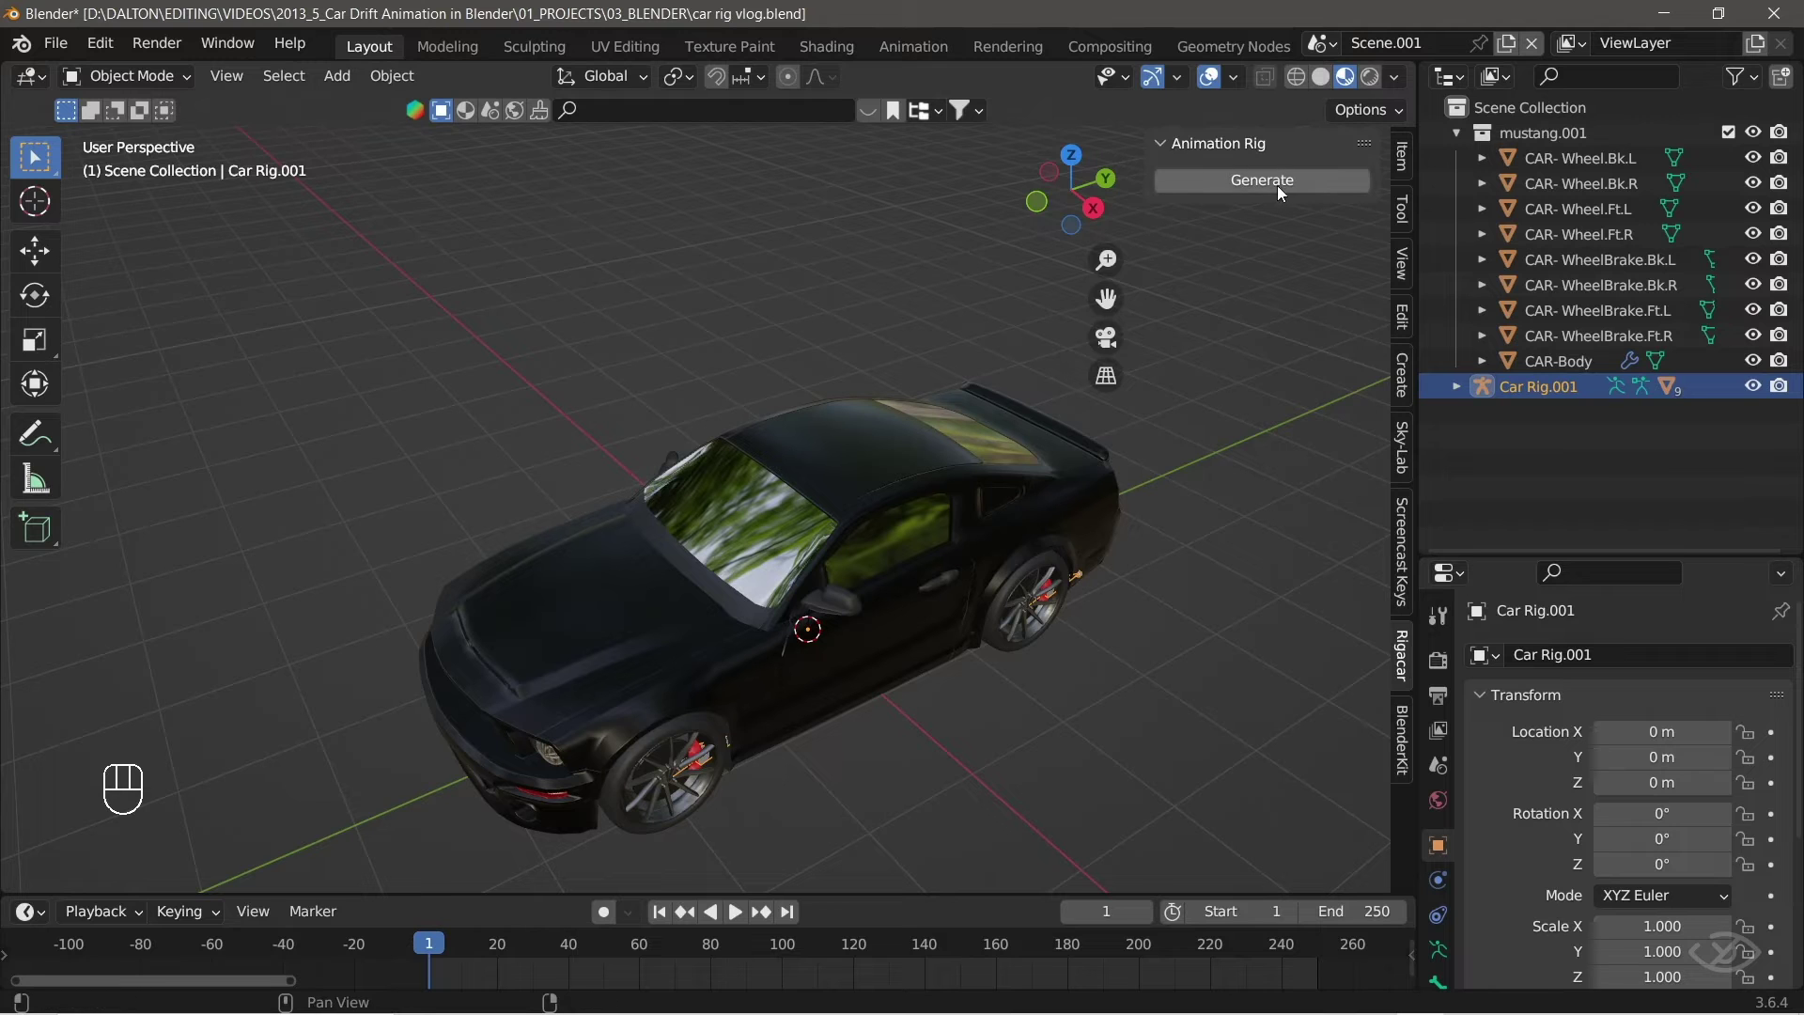
click(1271, 186)
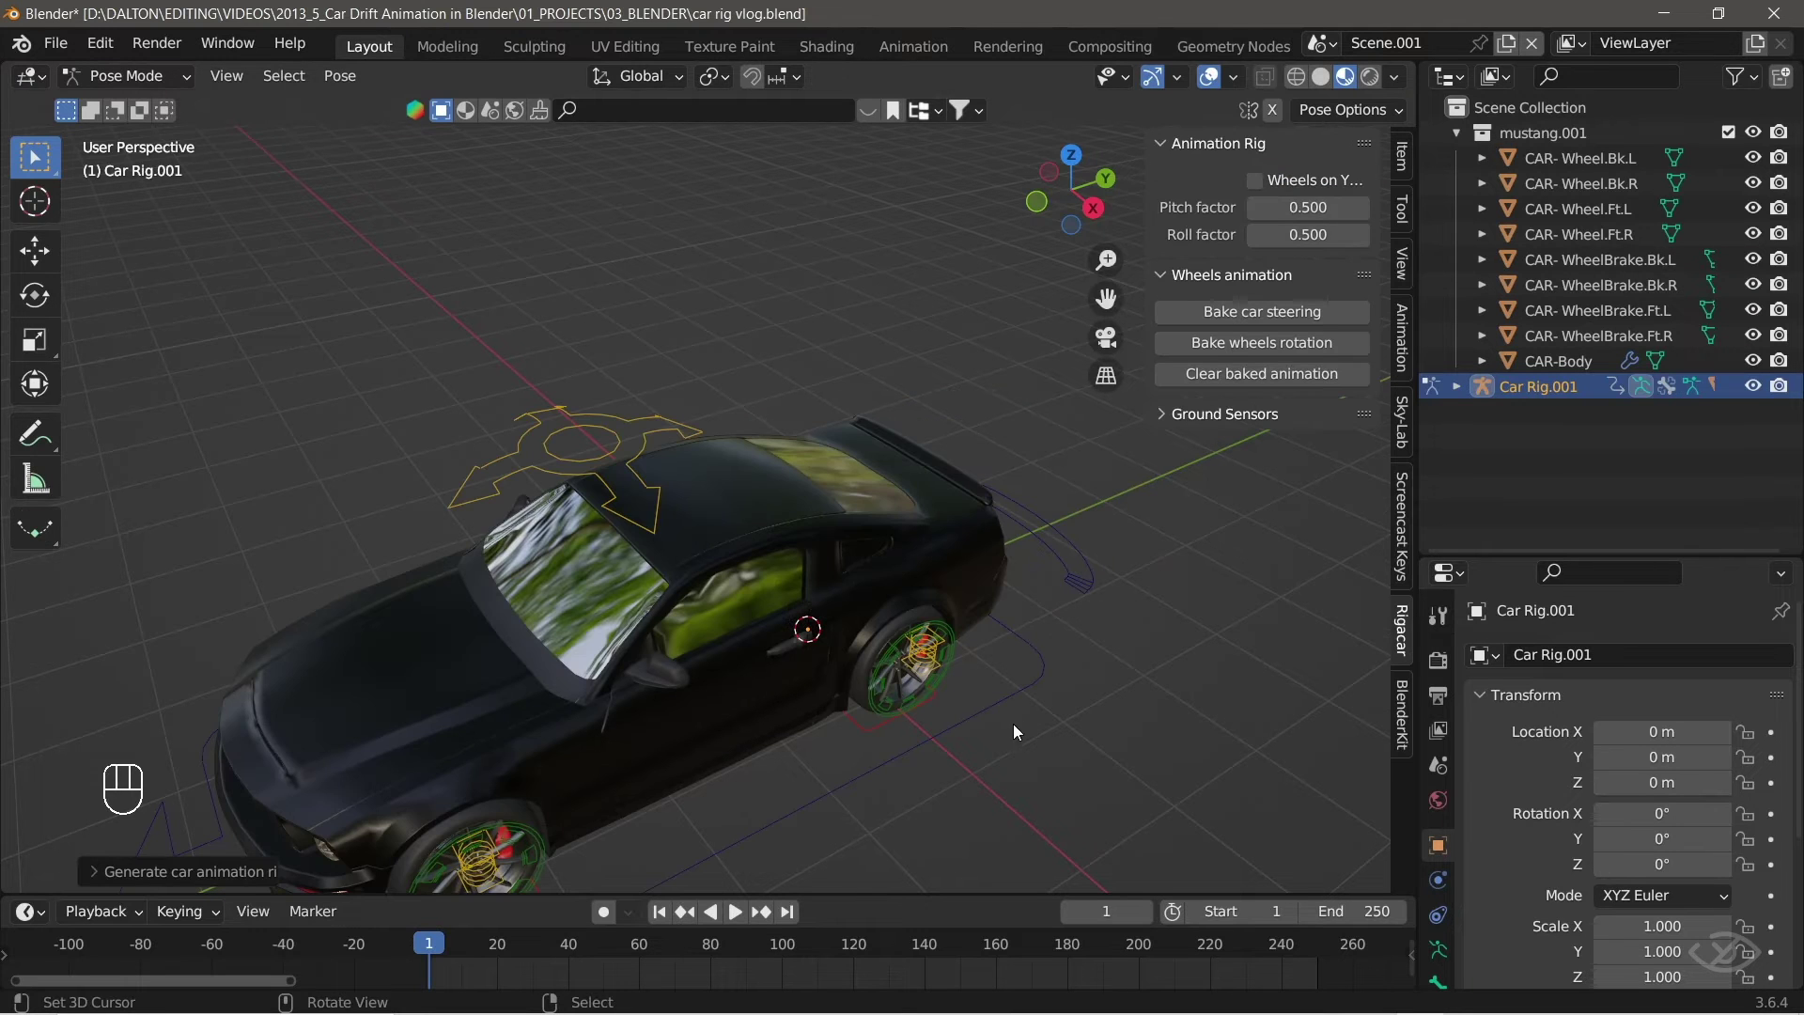
middle_click(919, 680)
drag(773, 665, 844, 662)
drag(719, 722, 891, 693)
drag(795, 691, 878, 329)
drag(879, 329, 967, 494)
drag(967, 494, 920, 499)
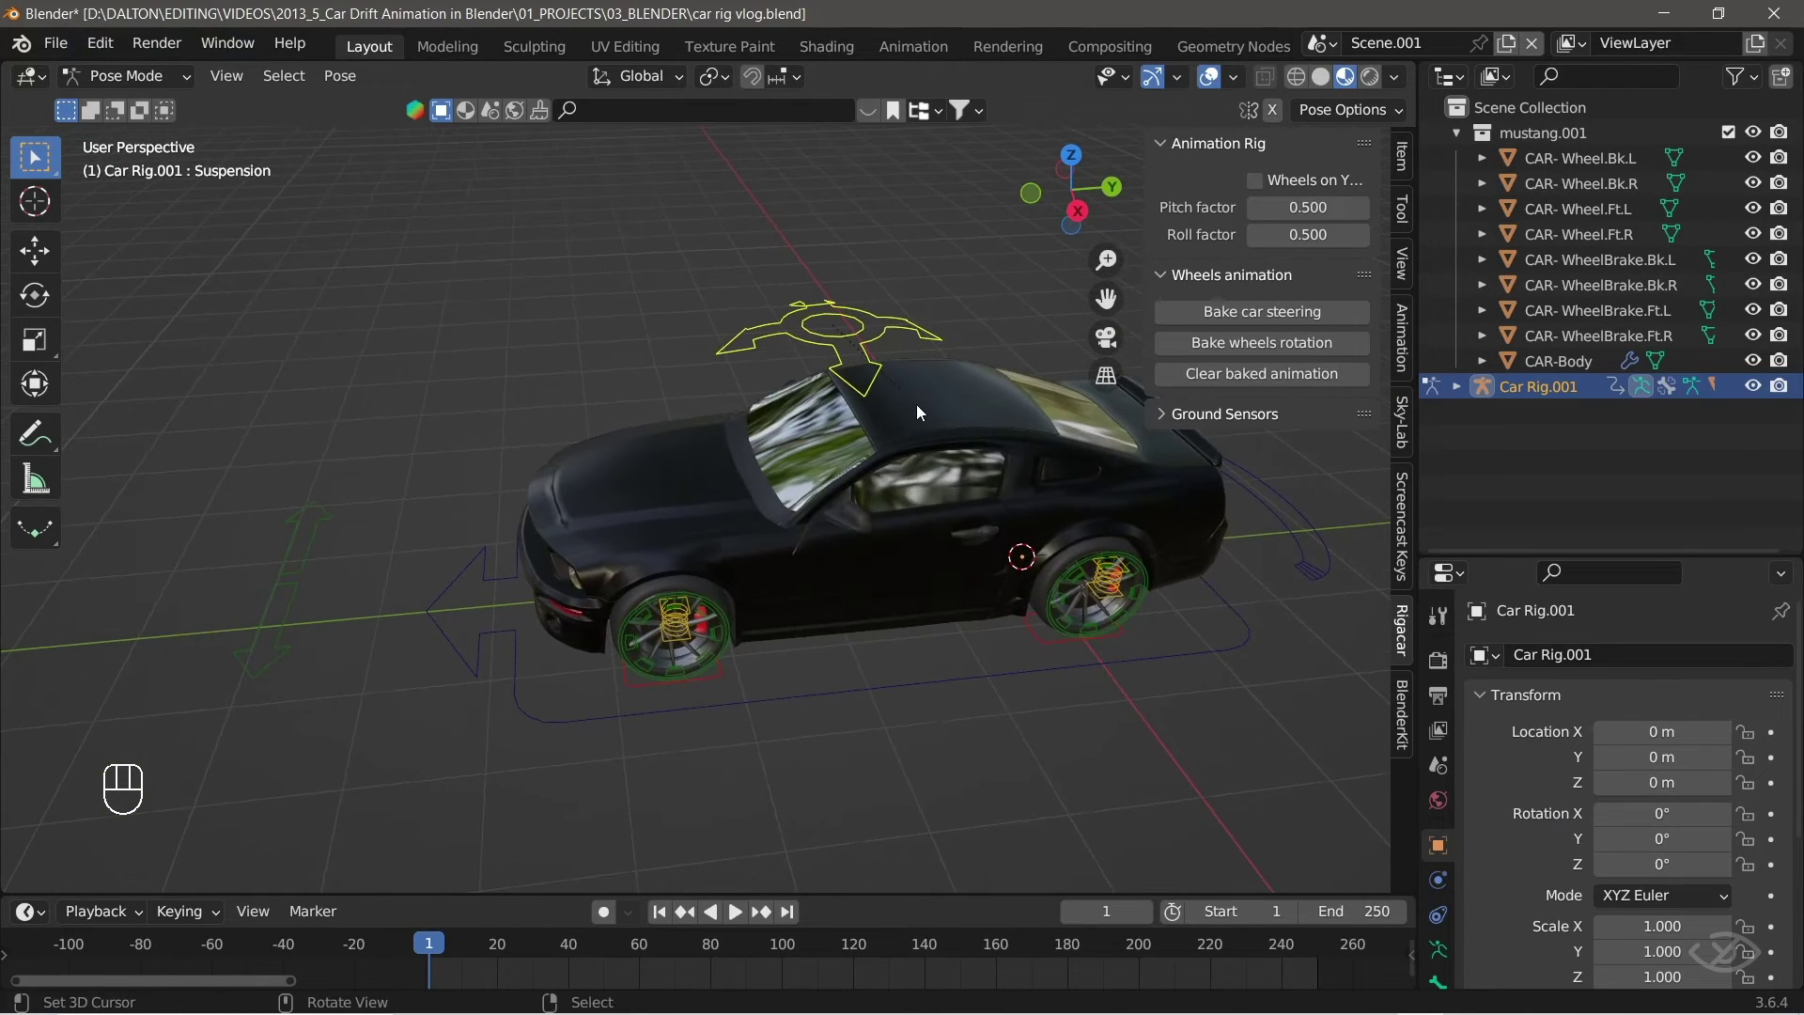
Test the steering and wheel controllers by grabbing and rotating them around the Mustang.
key(g)
middle_click(756, 642)
key(r)
key(g)
middle_click(1056, 628)
key(r)
key(r)
key(g)
click(912, 601)
middle_click(379, 643)
key(g)
click(318, 629)
key(g)
key(r)
click(373, 657)
key(r)
key(g)
key(g)
middle_click(781, 617)
key(r)
drag(961, 651, 929, 585)
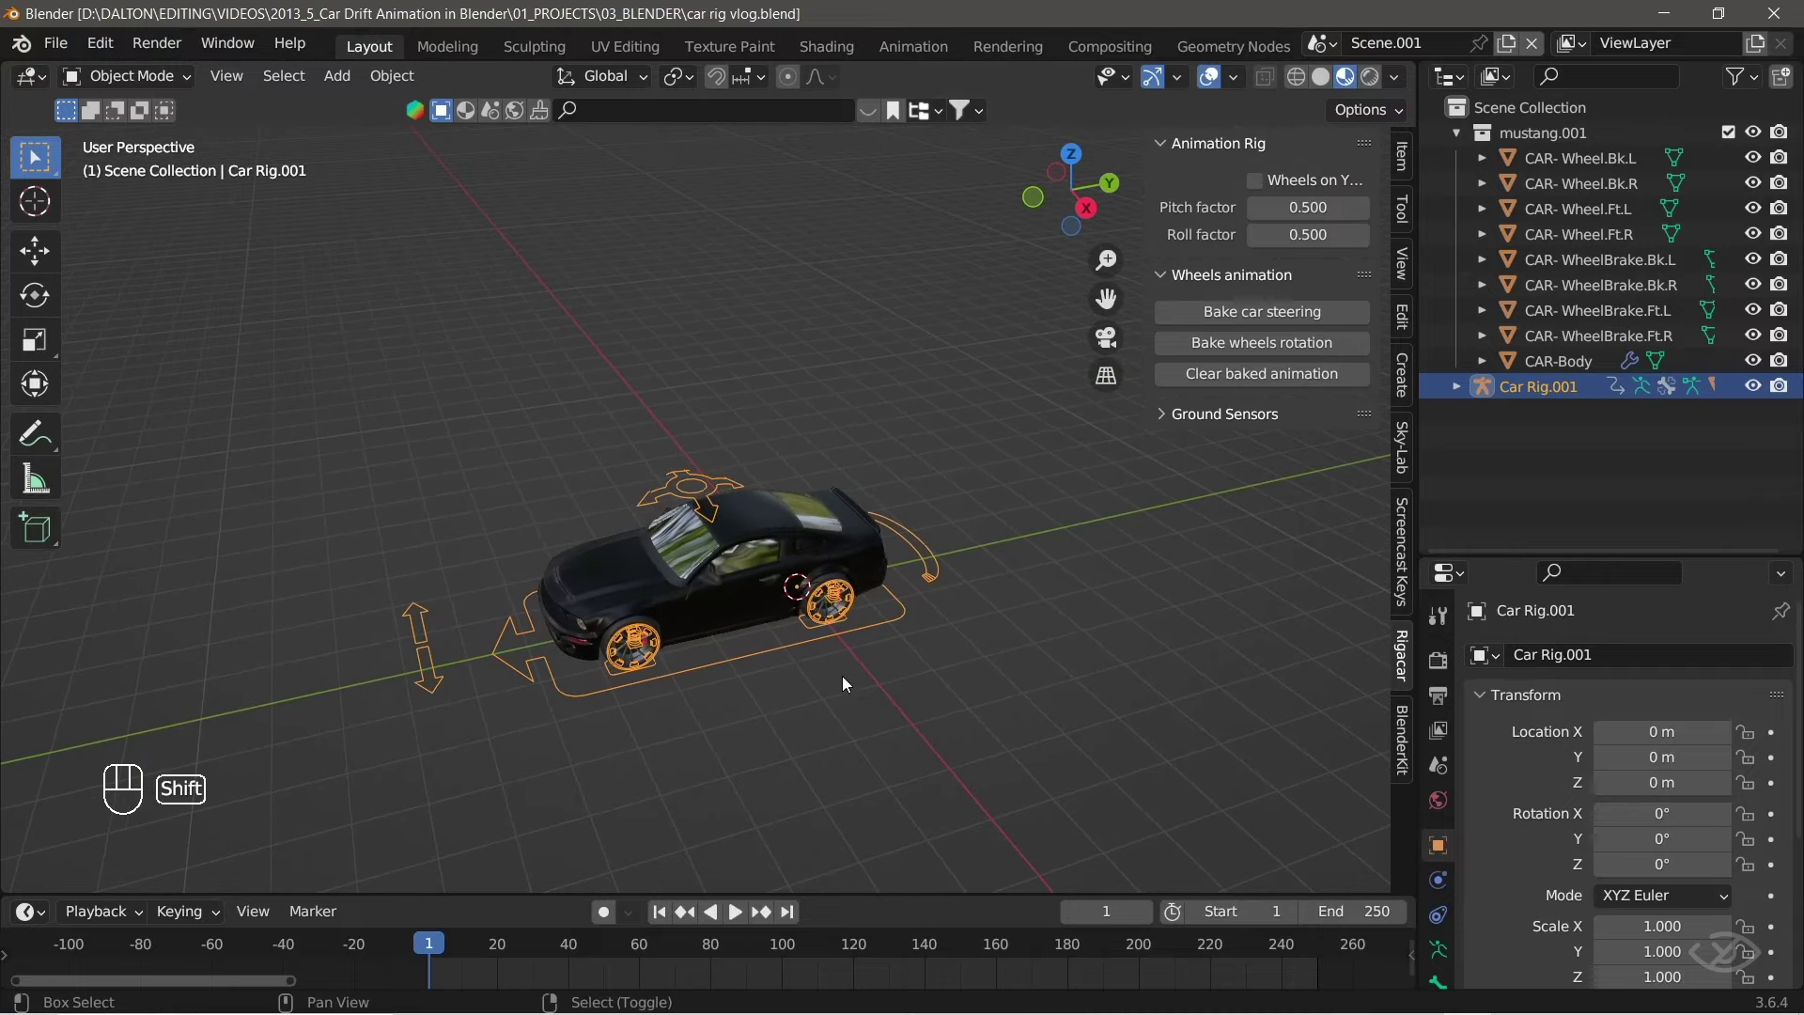
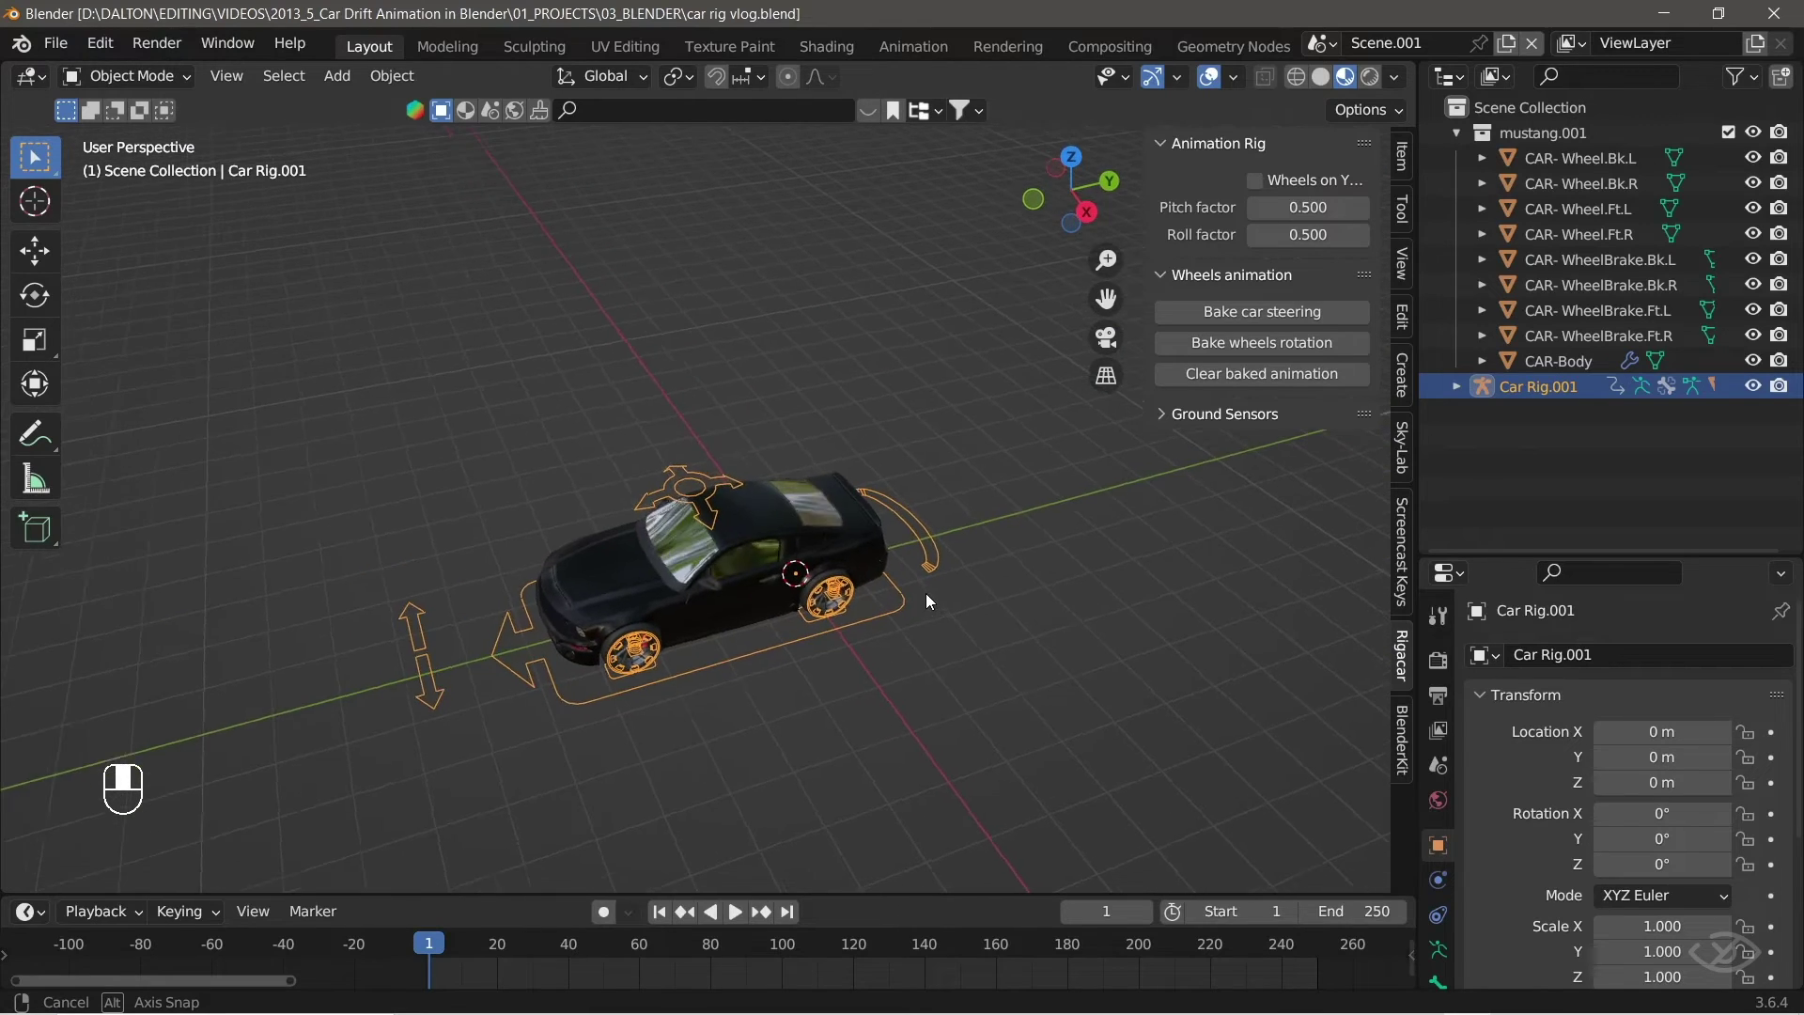
Orbit around the rigged Mustang where the NURBS route will be laid out.
drag(877, 689, 959, 694)
drag(943, 696, 923, 698)
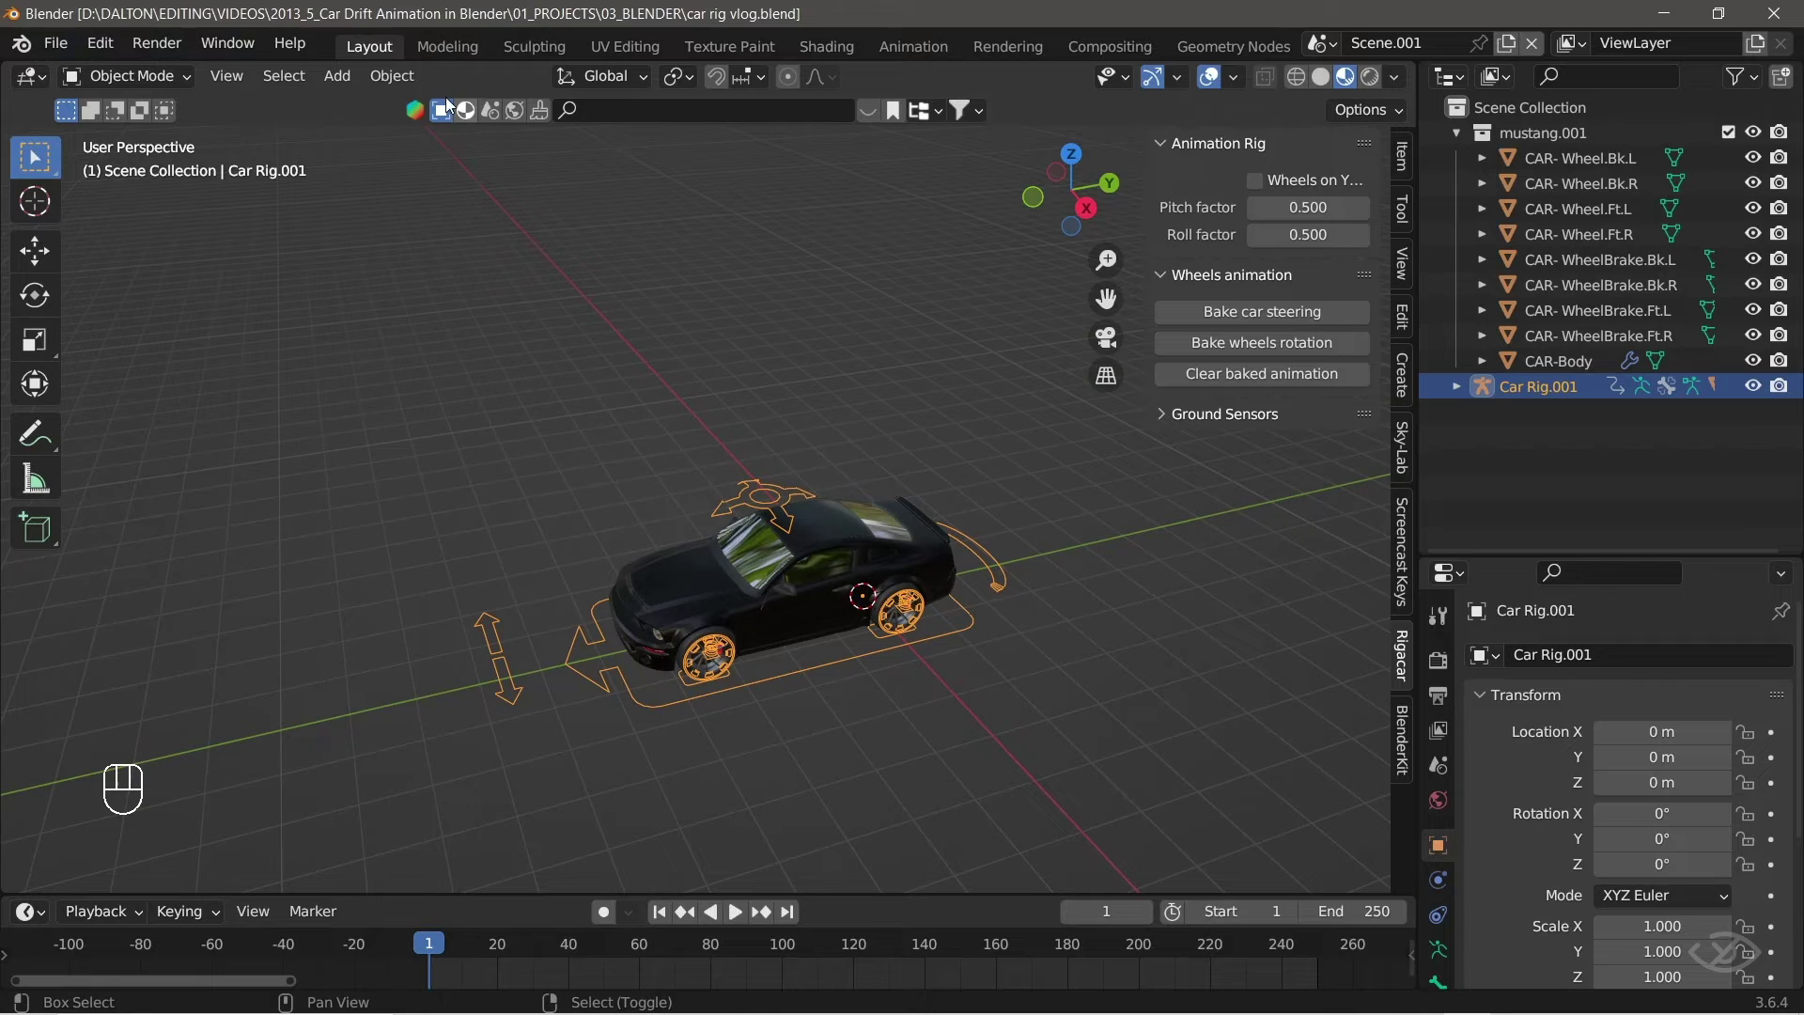
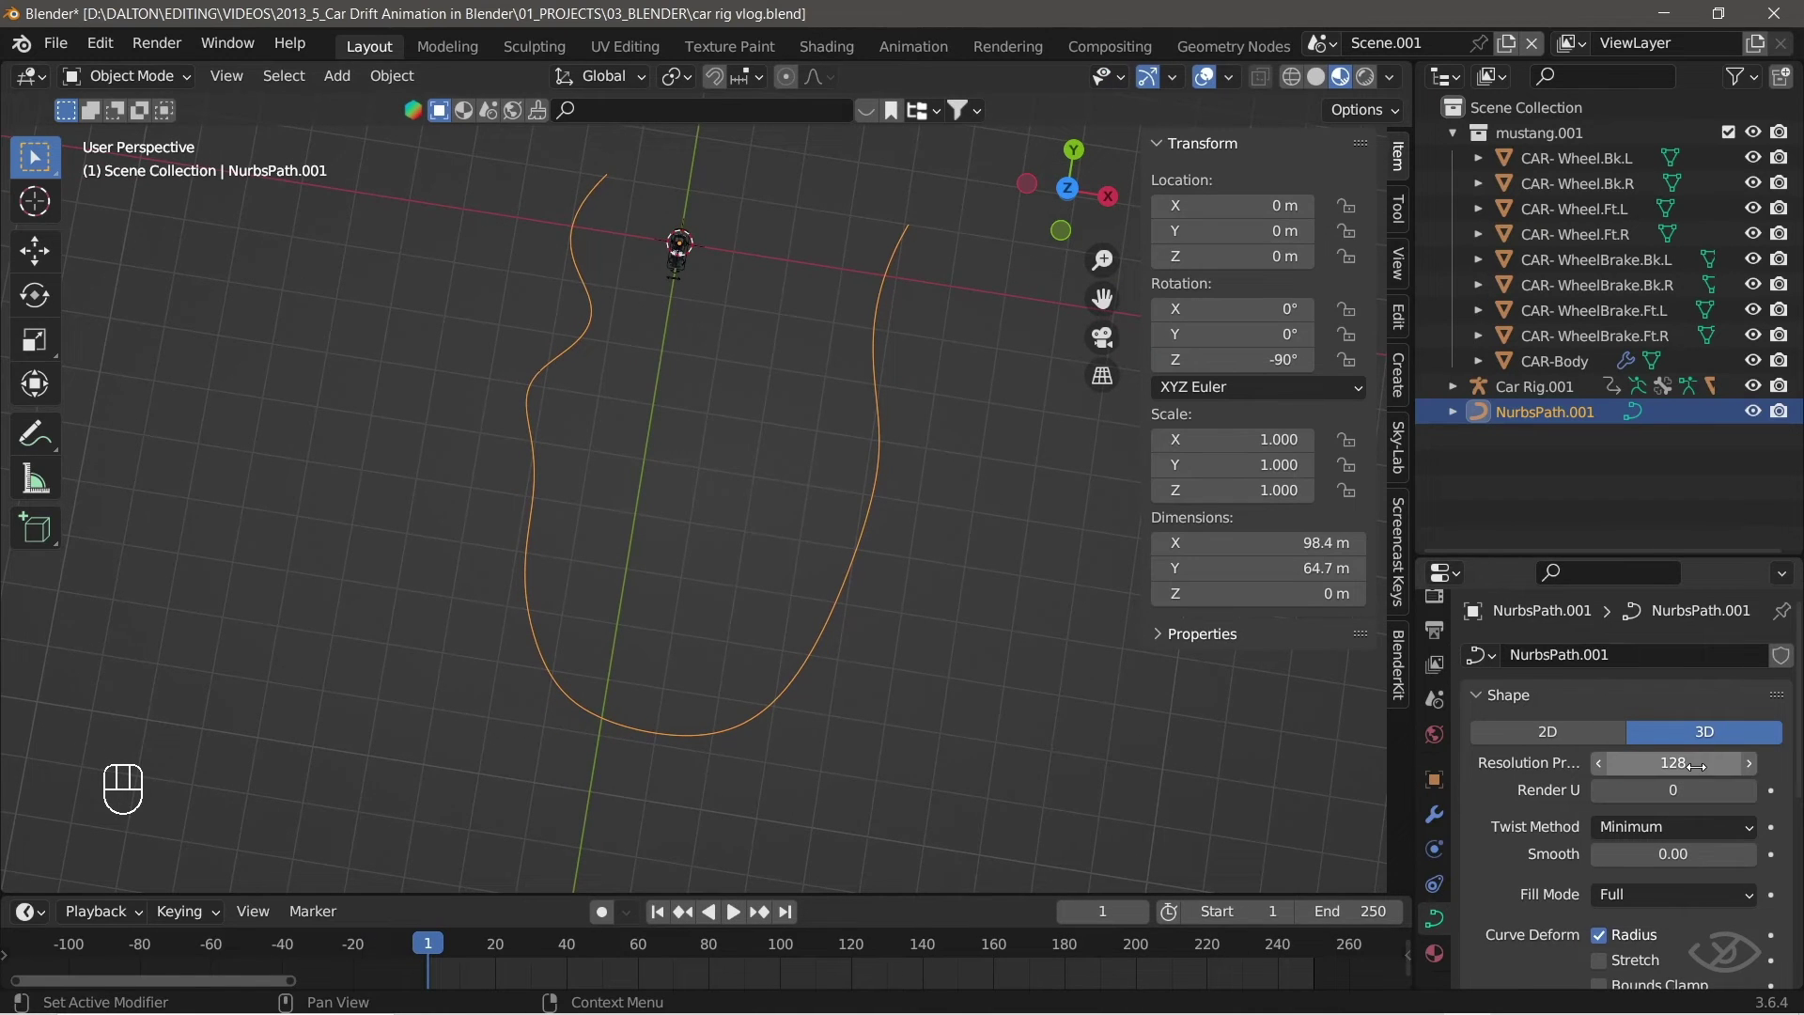
Frame the car and switch Car Rig.001 into Pose Mode to work on the Root bone.
drag(909, 602, 786, 489)
middle_click(965, 437)
middle_click(925, 415)
drag(914, 478, 652, 548)
middle_click(696, 630)
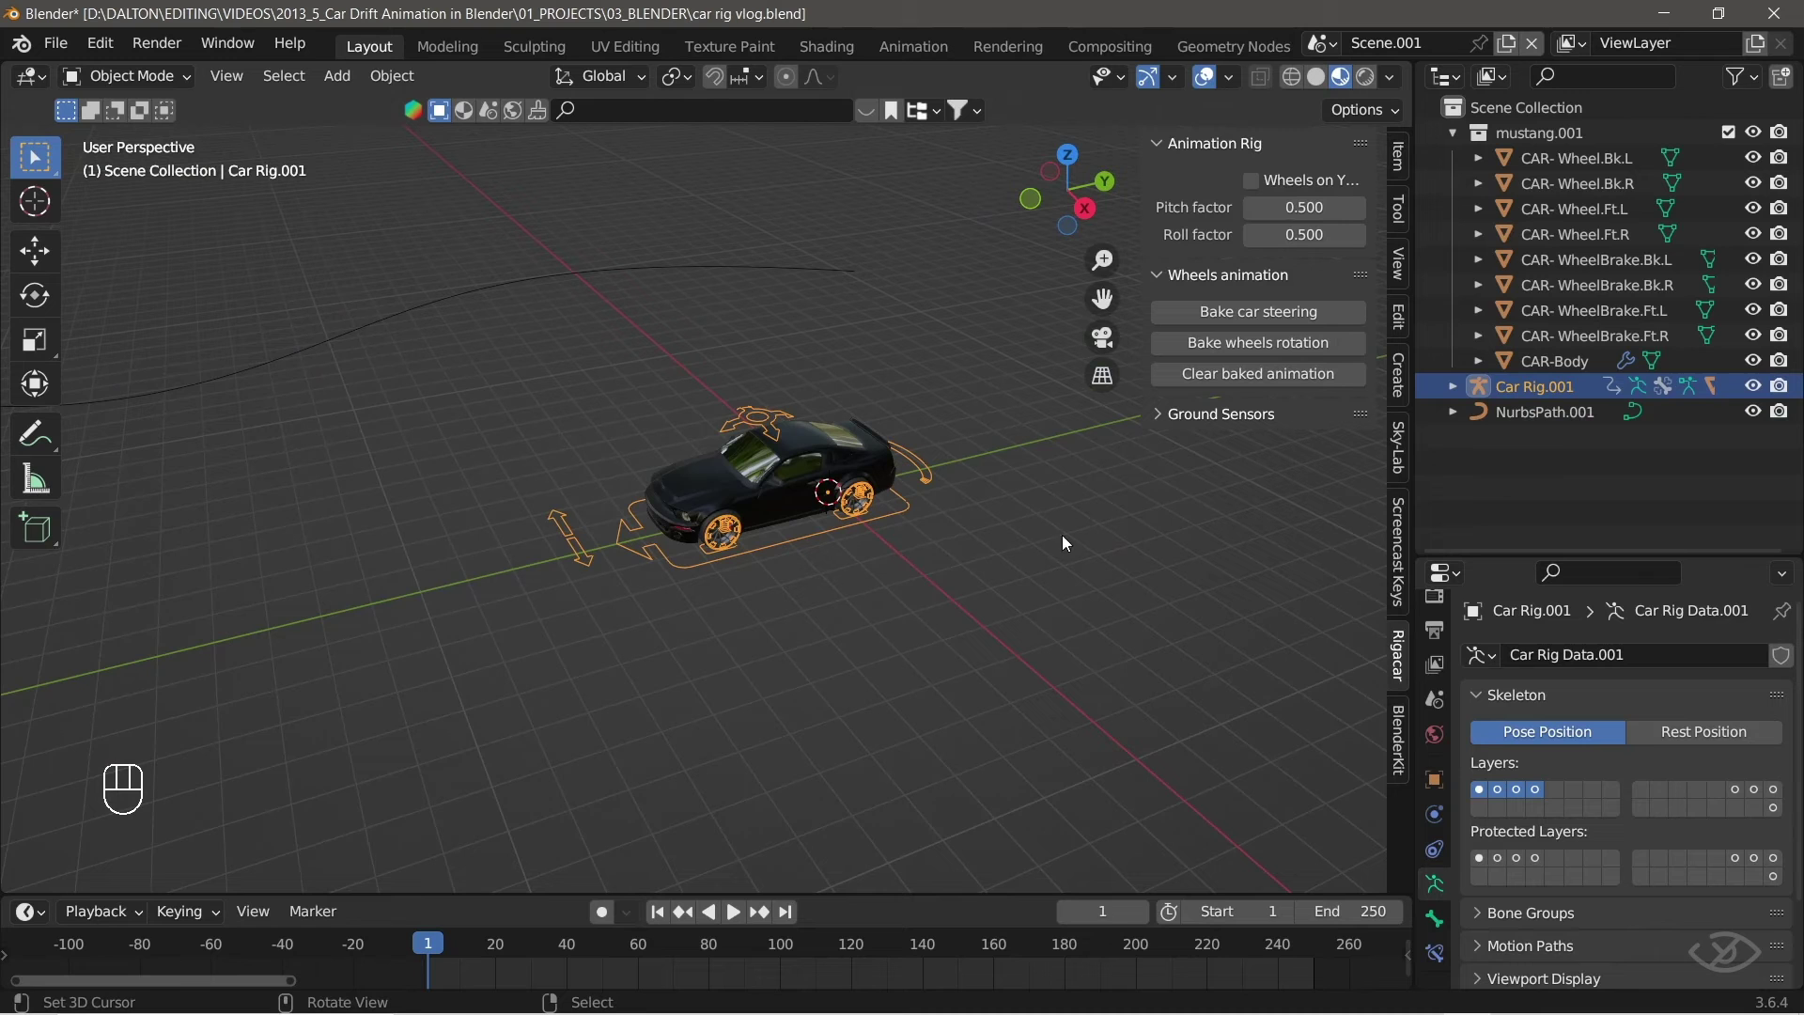
key(ctrl+Tab)
key(ctrl+Tab)
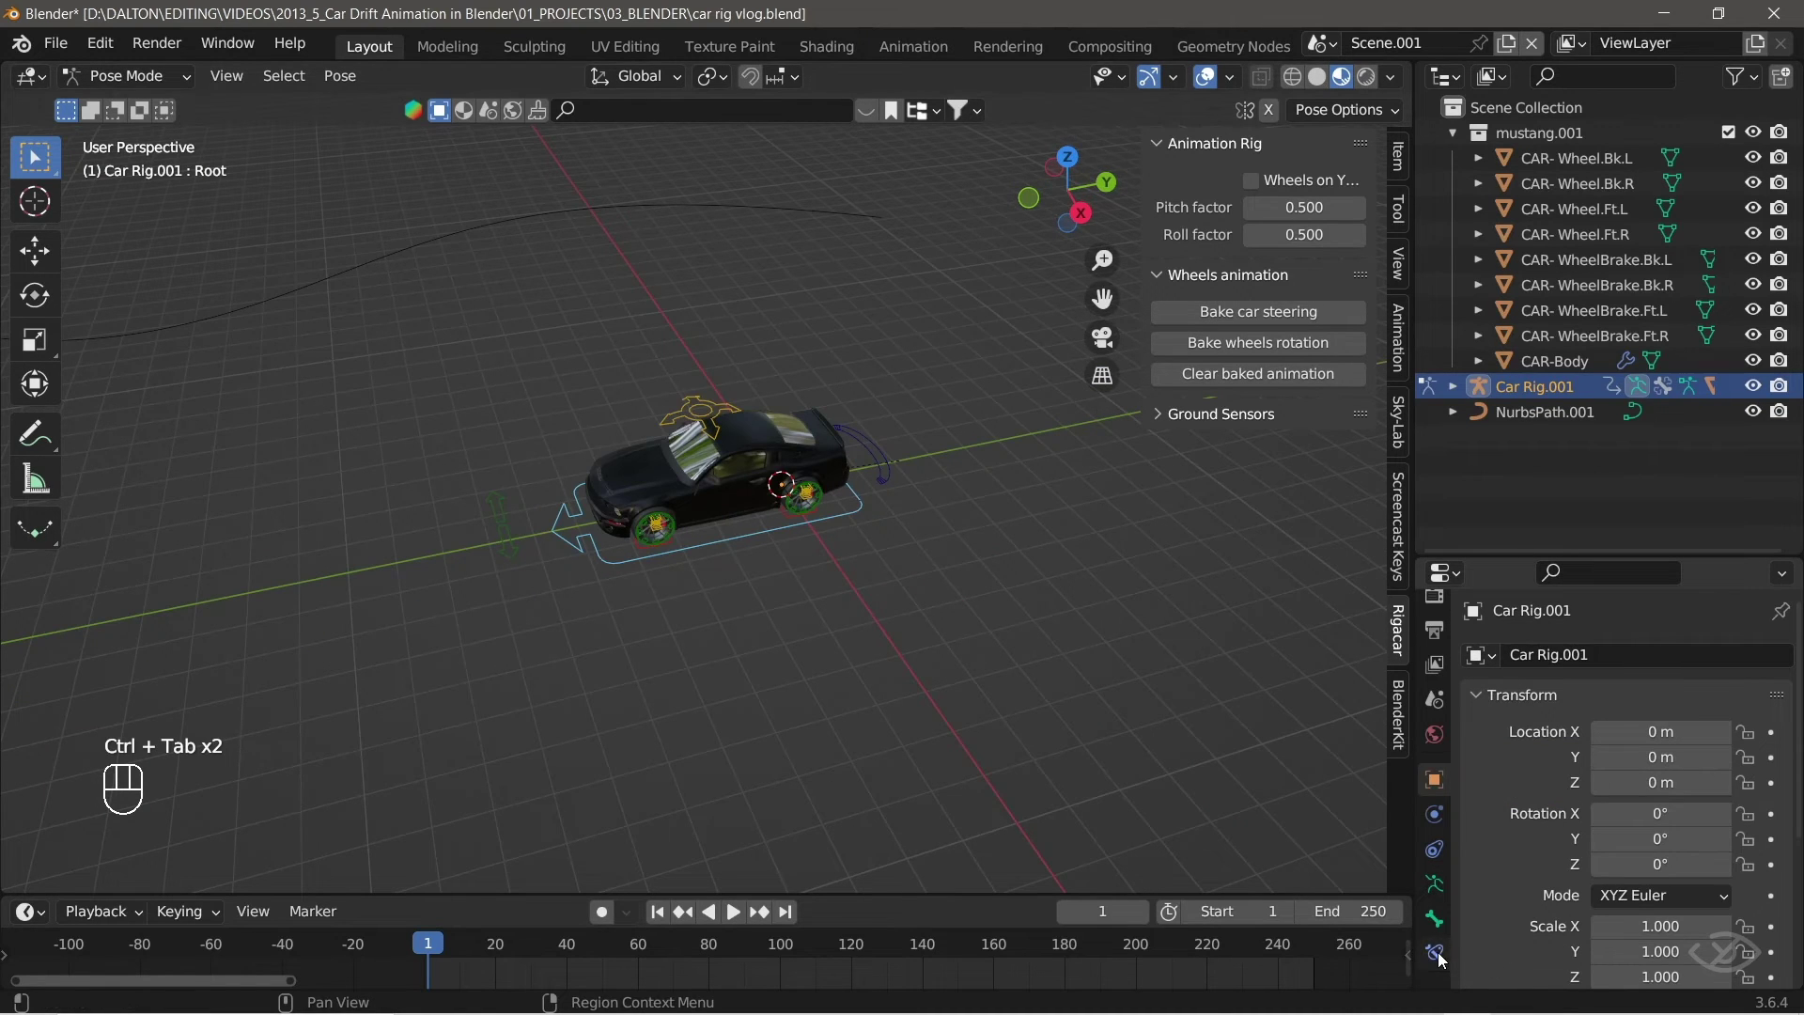
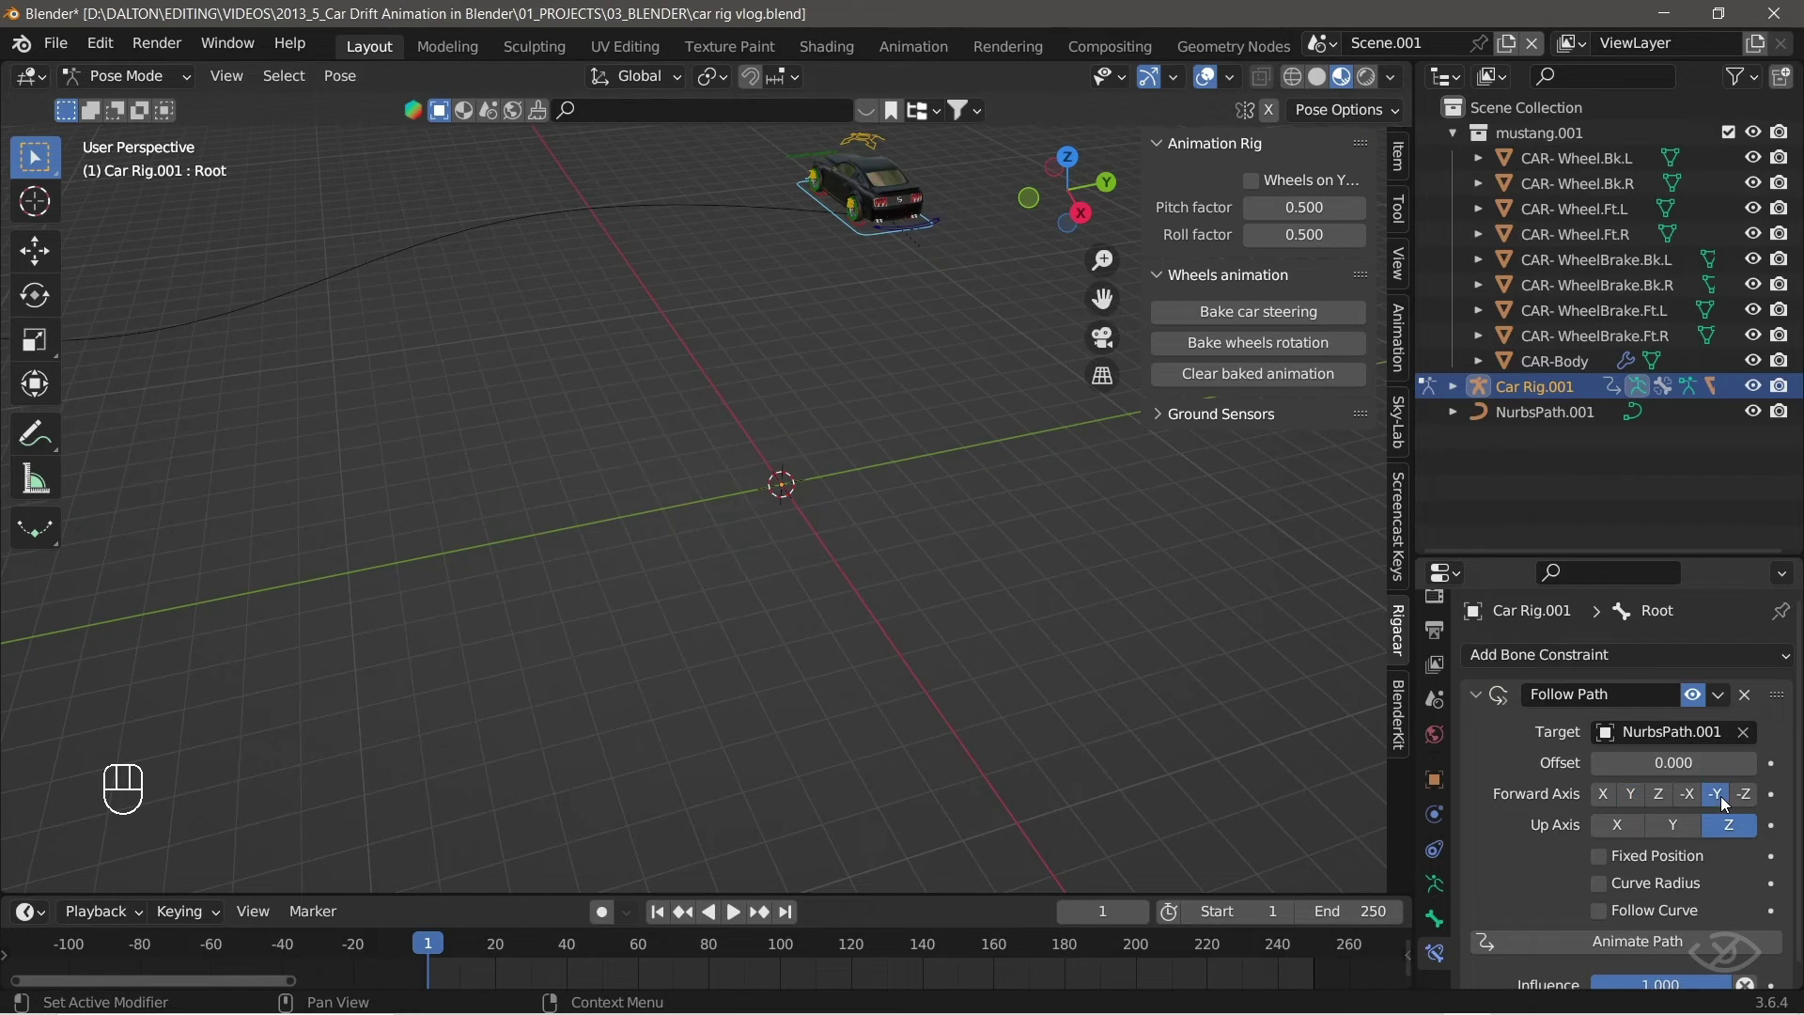
Enable Fixed Position and Follow Curve on Root's Follow Path constraint to NurbsPath.001, sliding the offset to test.
click(1612, 861)
click(1605, 921)
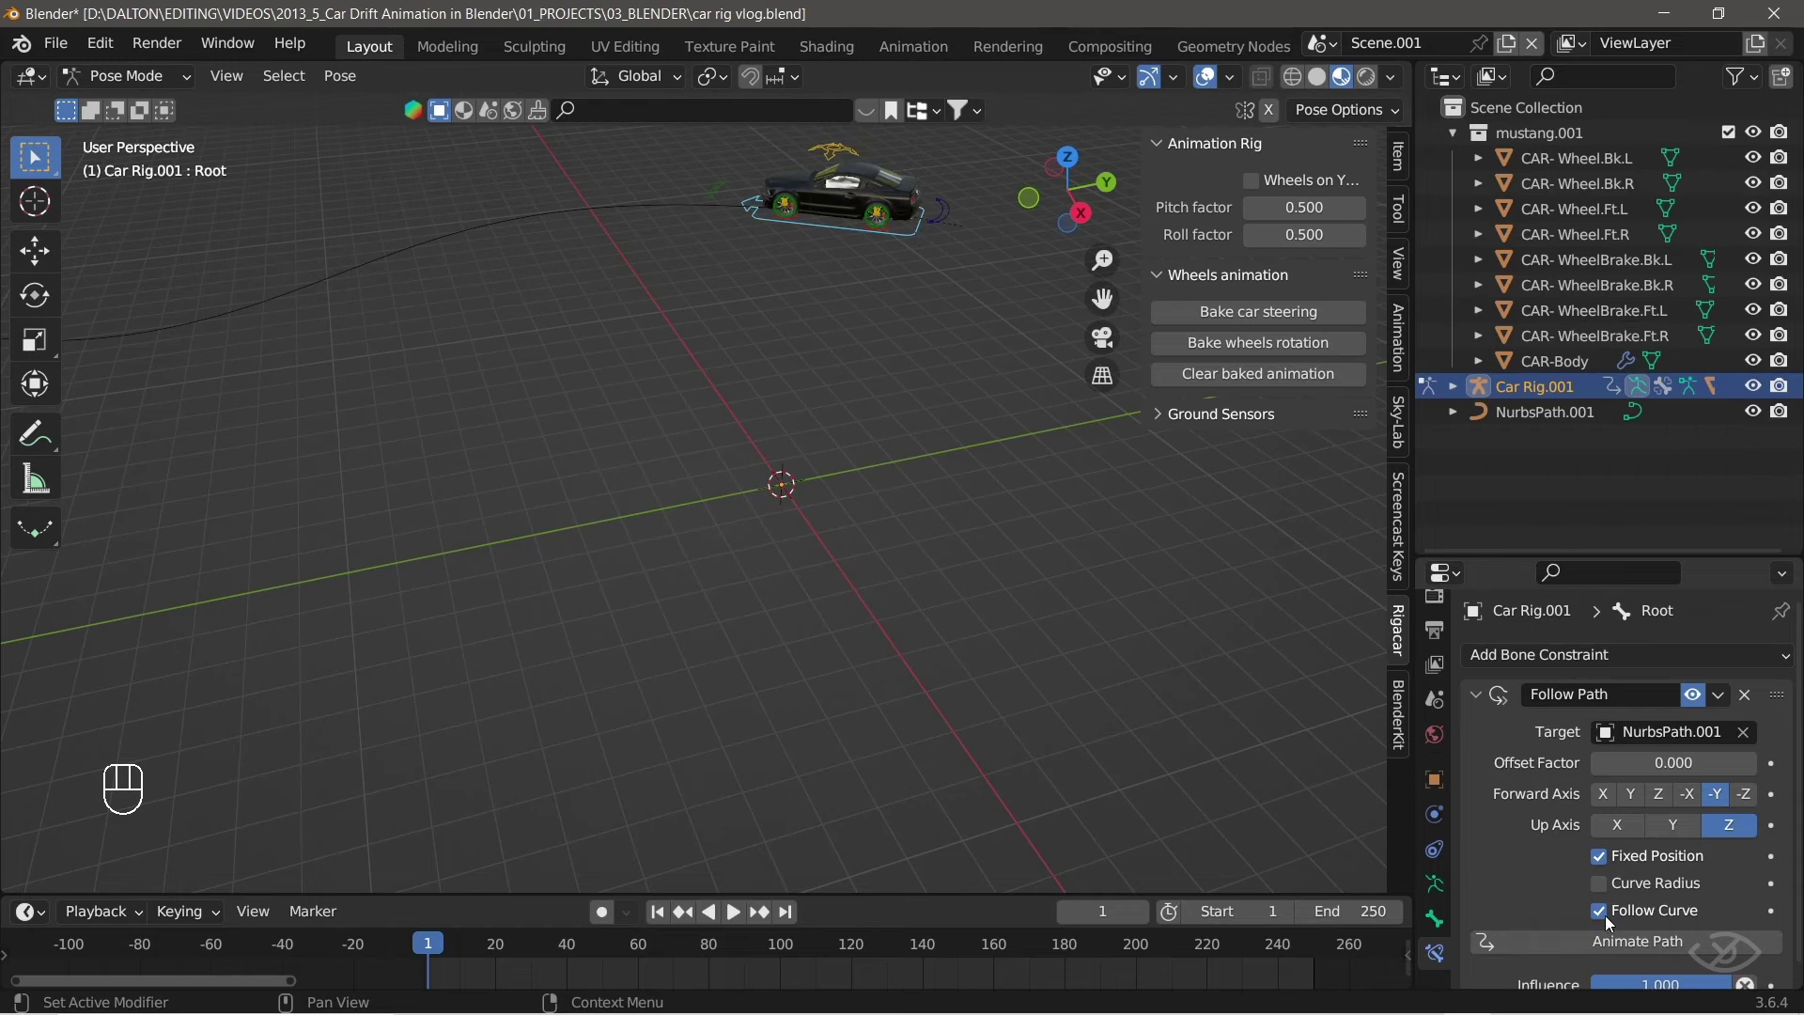
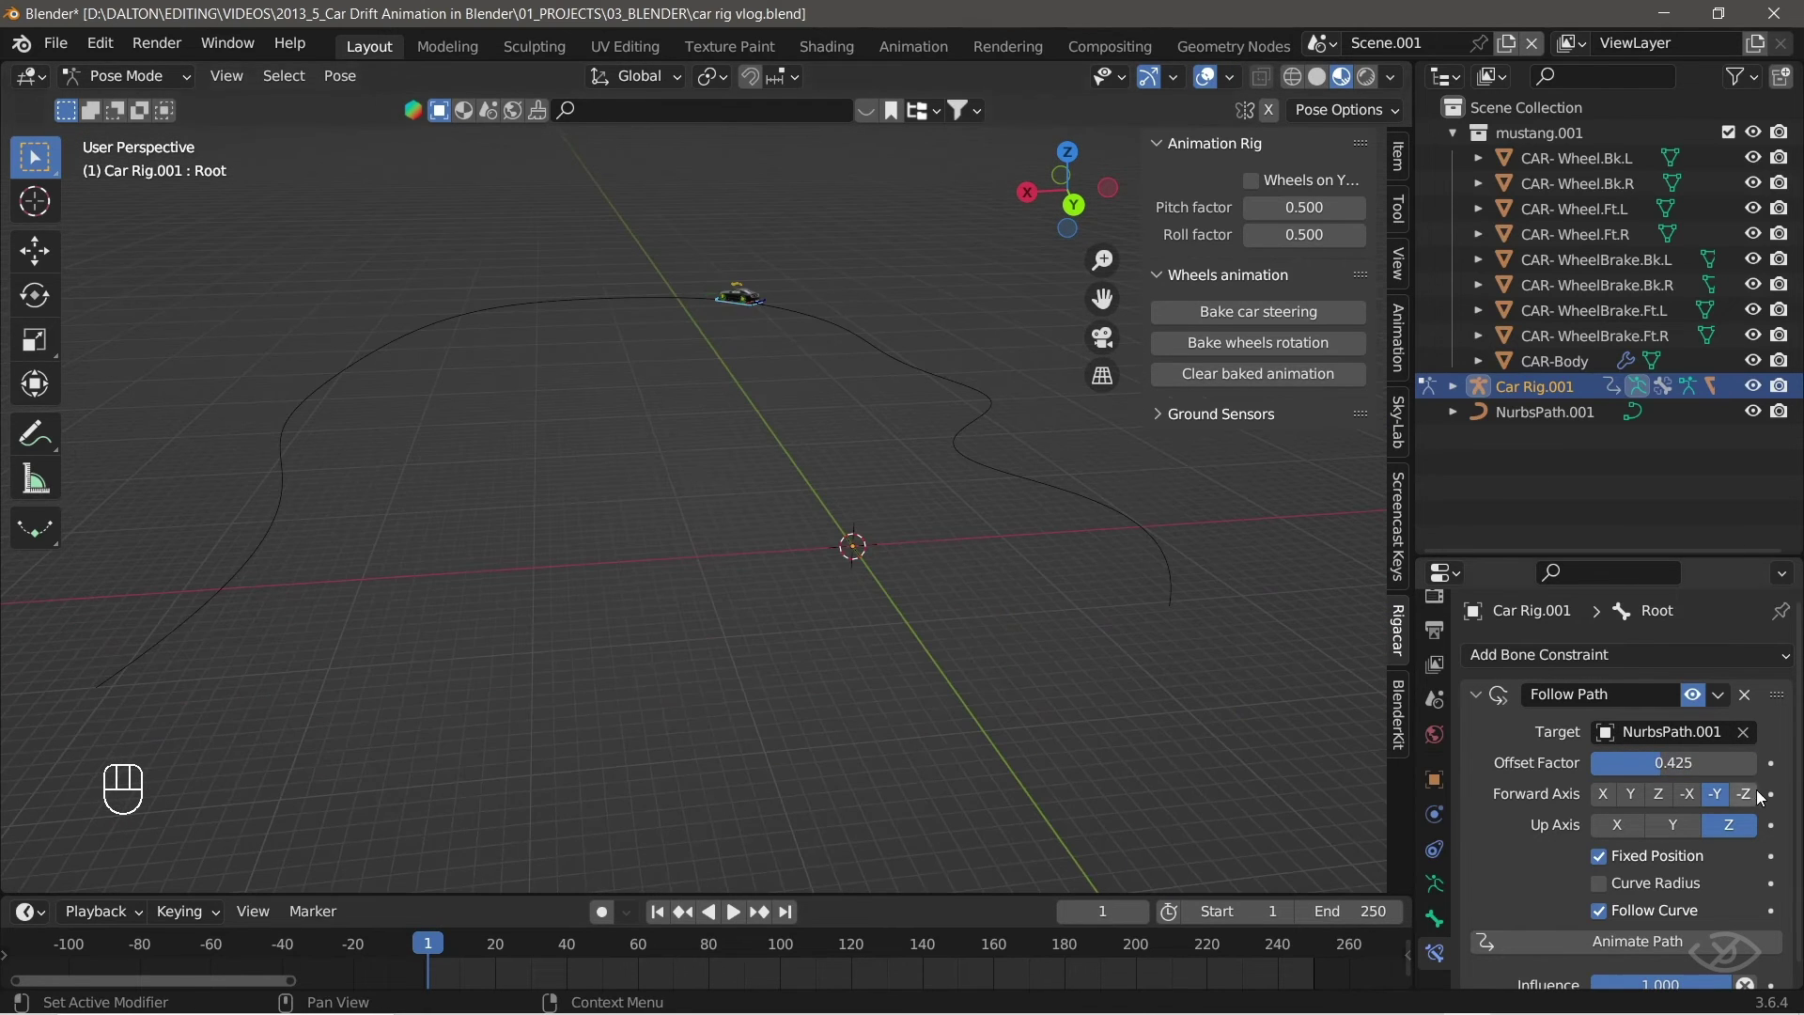
drag(1688, 768, 1311, 702)
Save, enlarge the timeline and key the path Offset Factor at 0 on frame 1.
key(ctrl+s)
drag(1085, 621, 1118, 634)
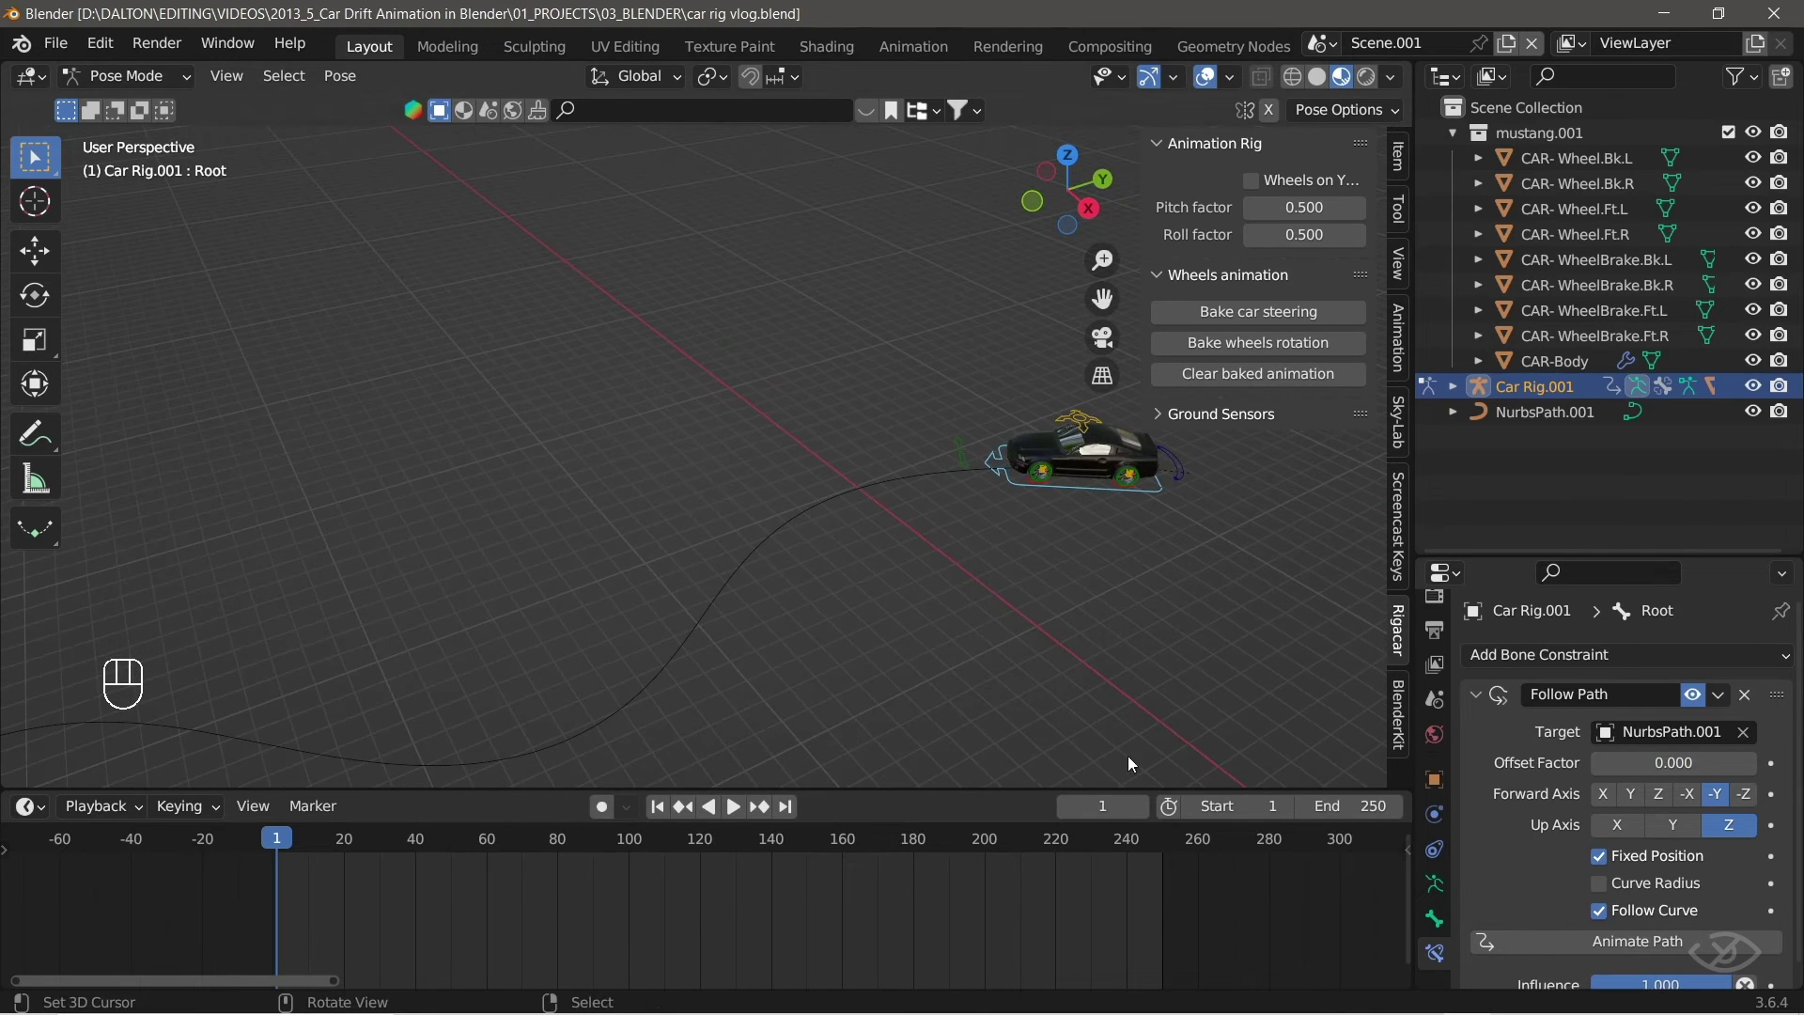
drag(294, 870, 1595, 768)
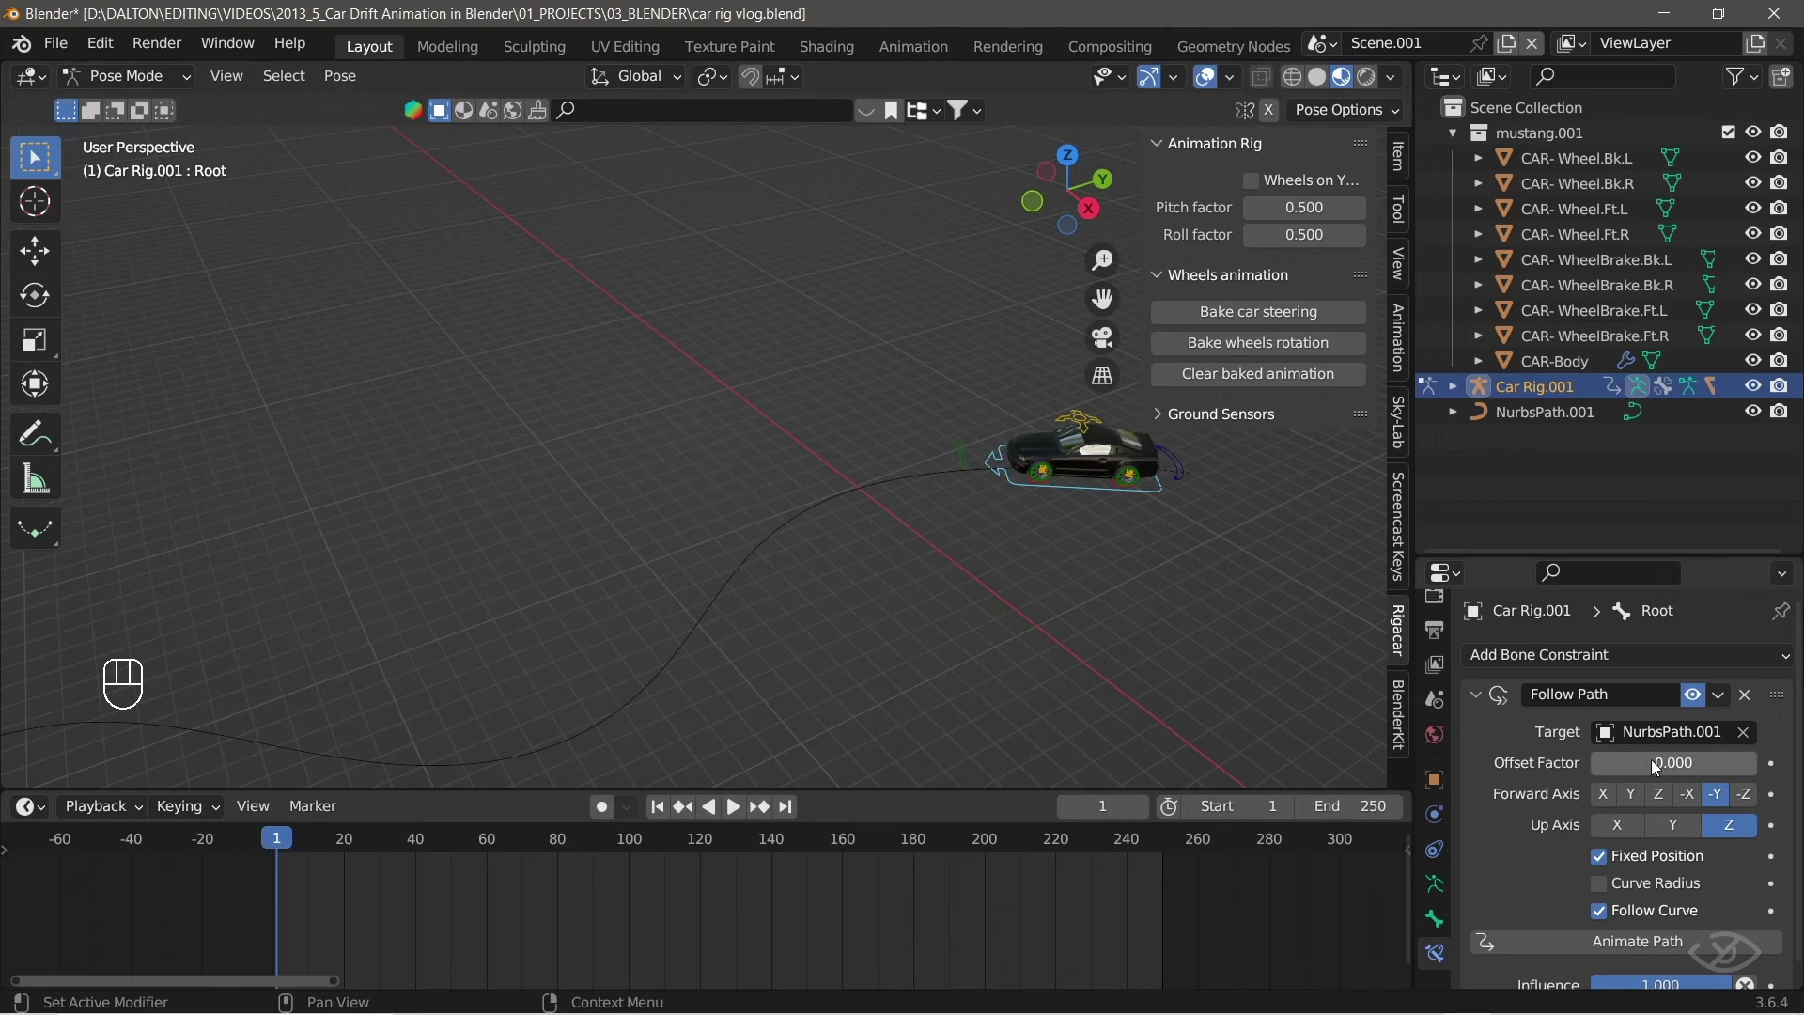
key(i)
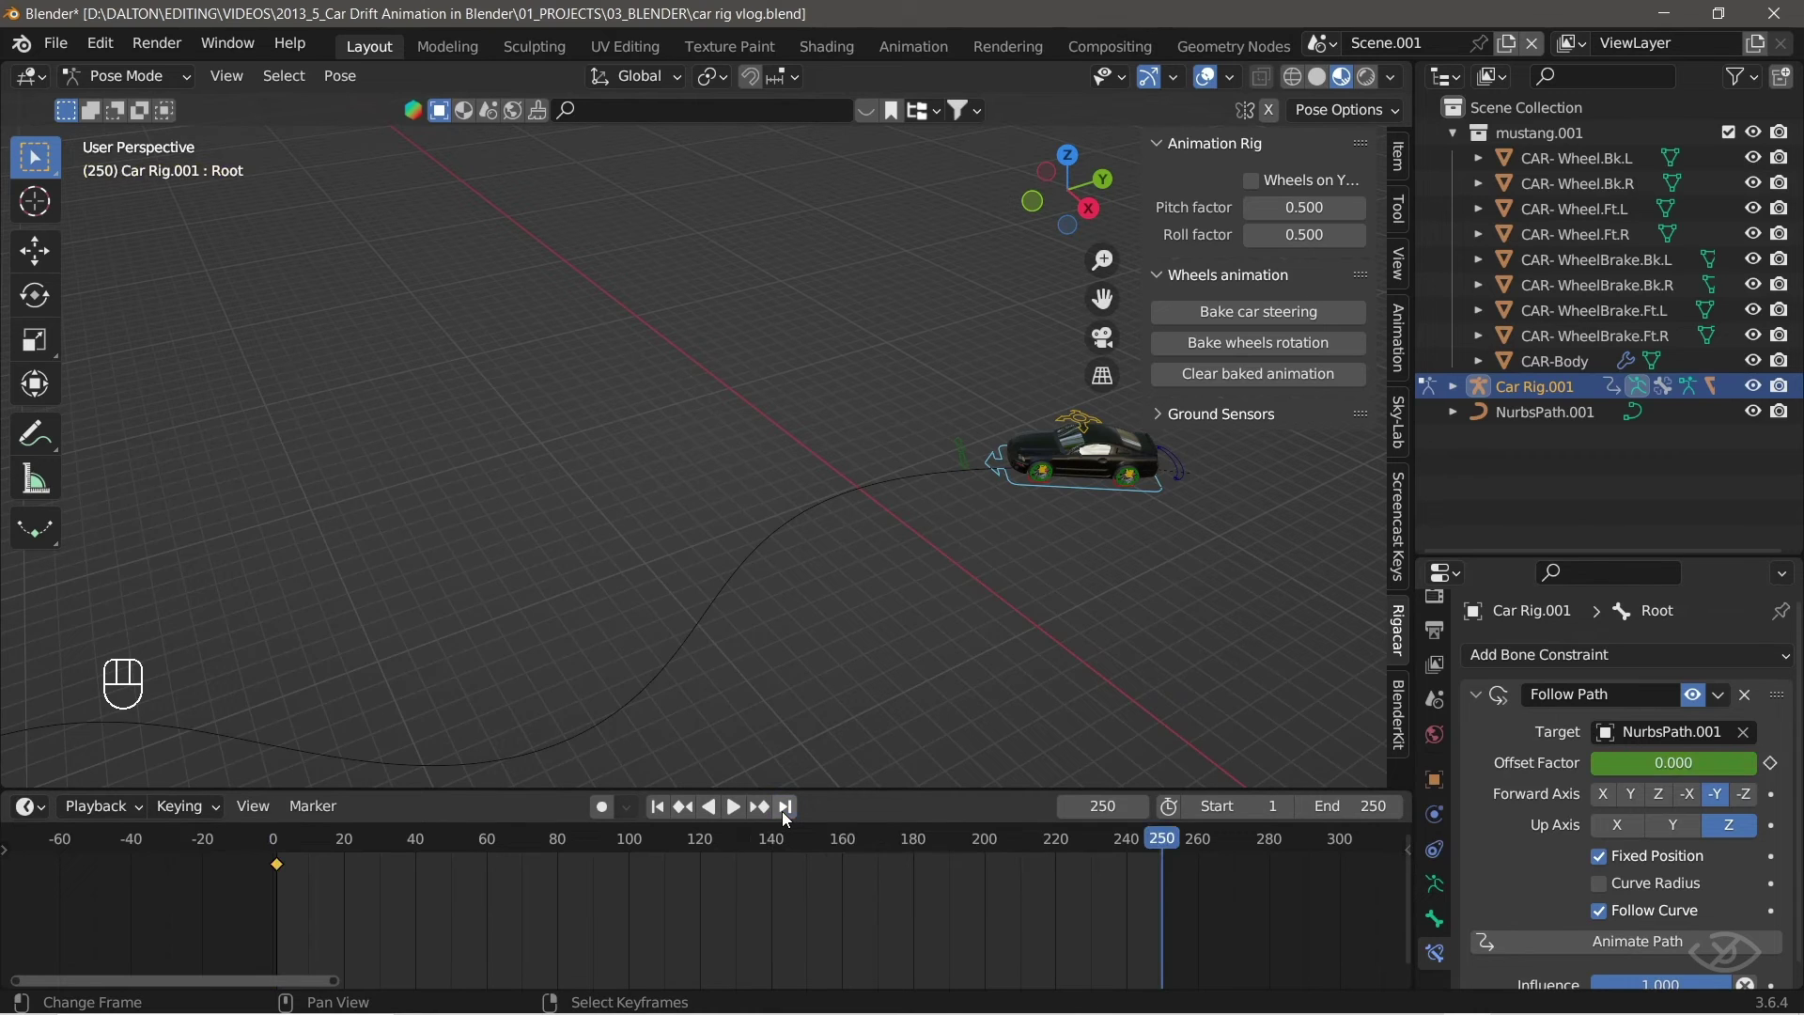
Key the Offset Factor at 1.000 on frame 250 and play back the car driving the path.
click(1637, 770)
key(i)
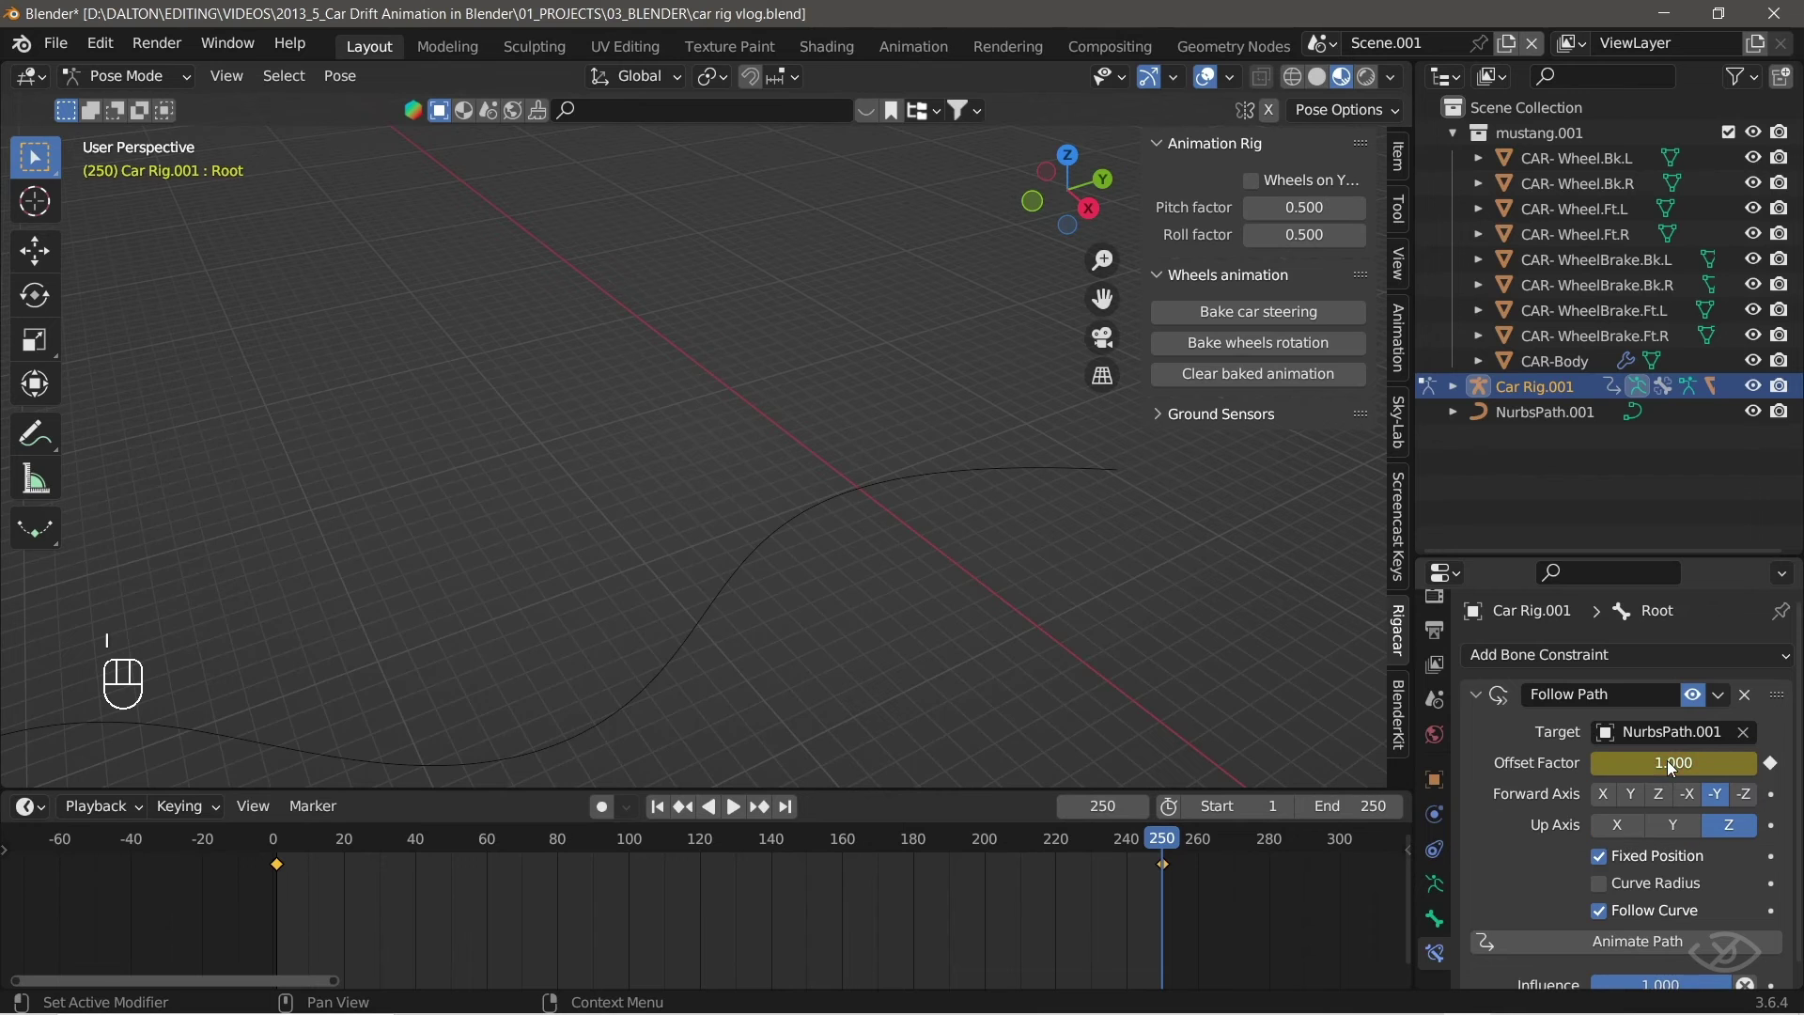
drag(660, 809, 856, 638)
key(space)
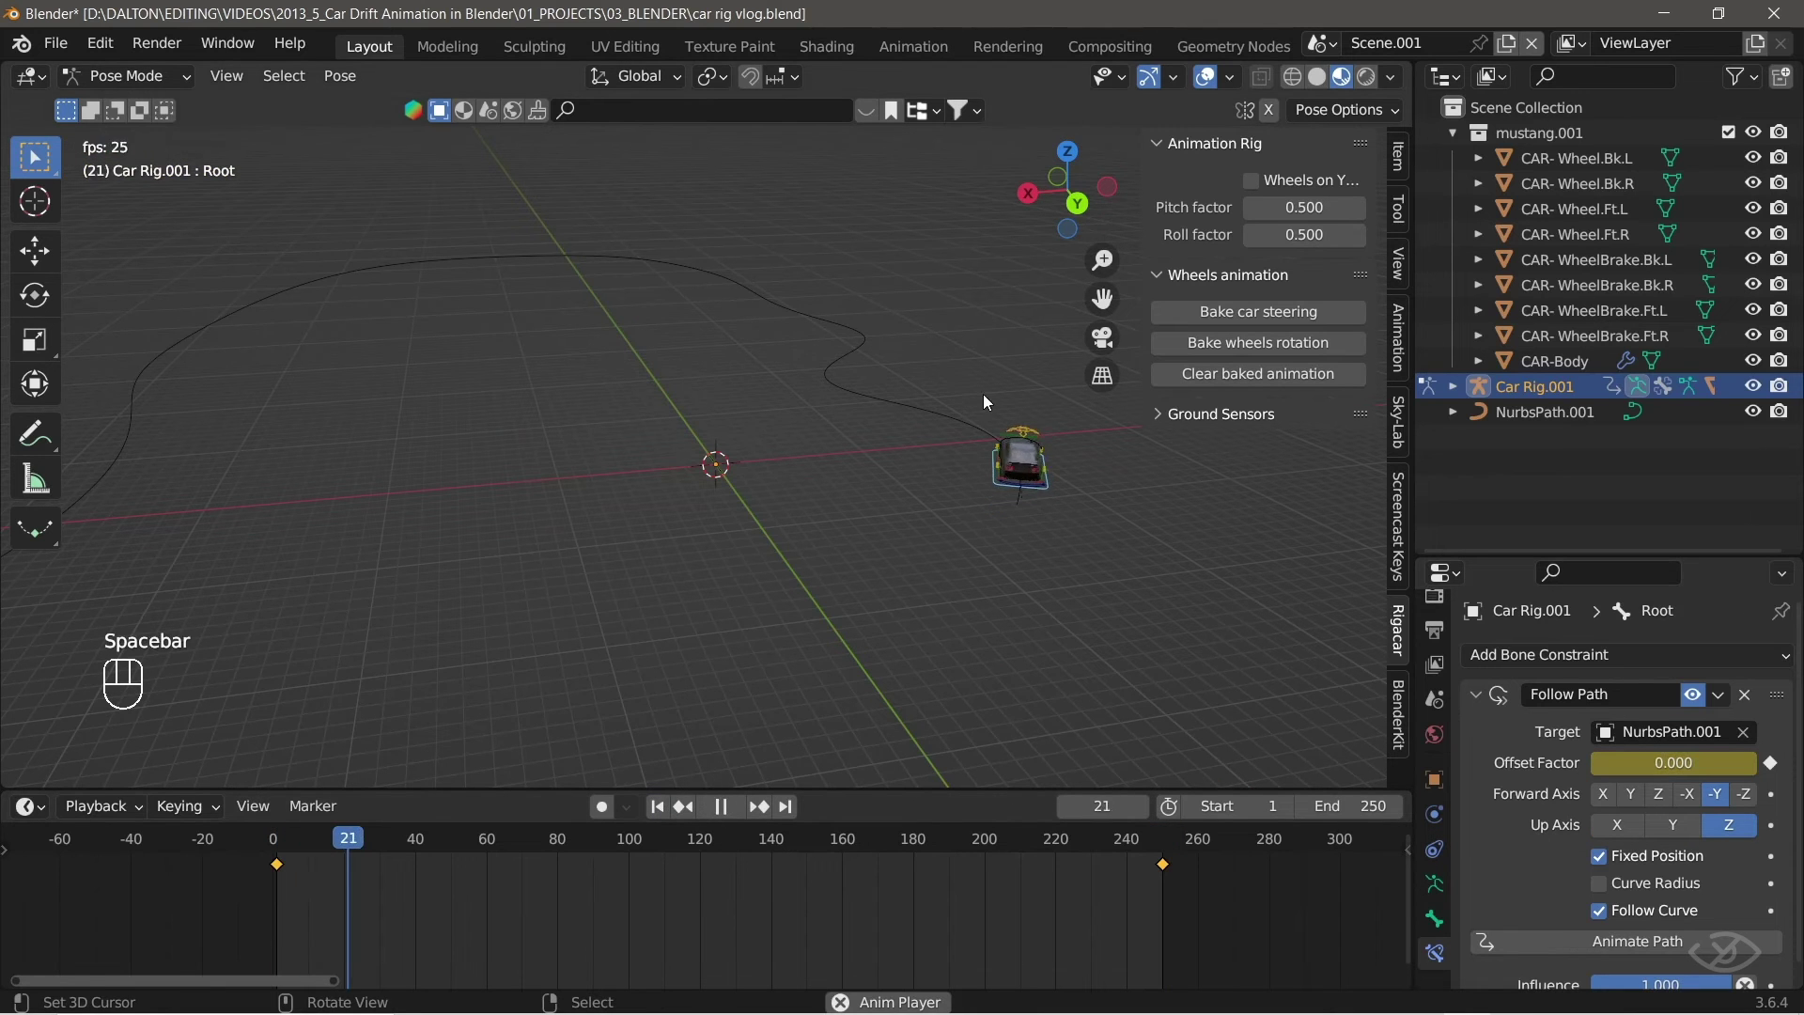
Pause playback and zoom the timeline out to reach the end offset keyframe.
drag(922, 498, 892, 503)
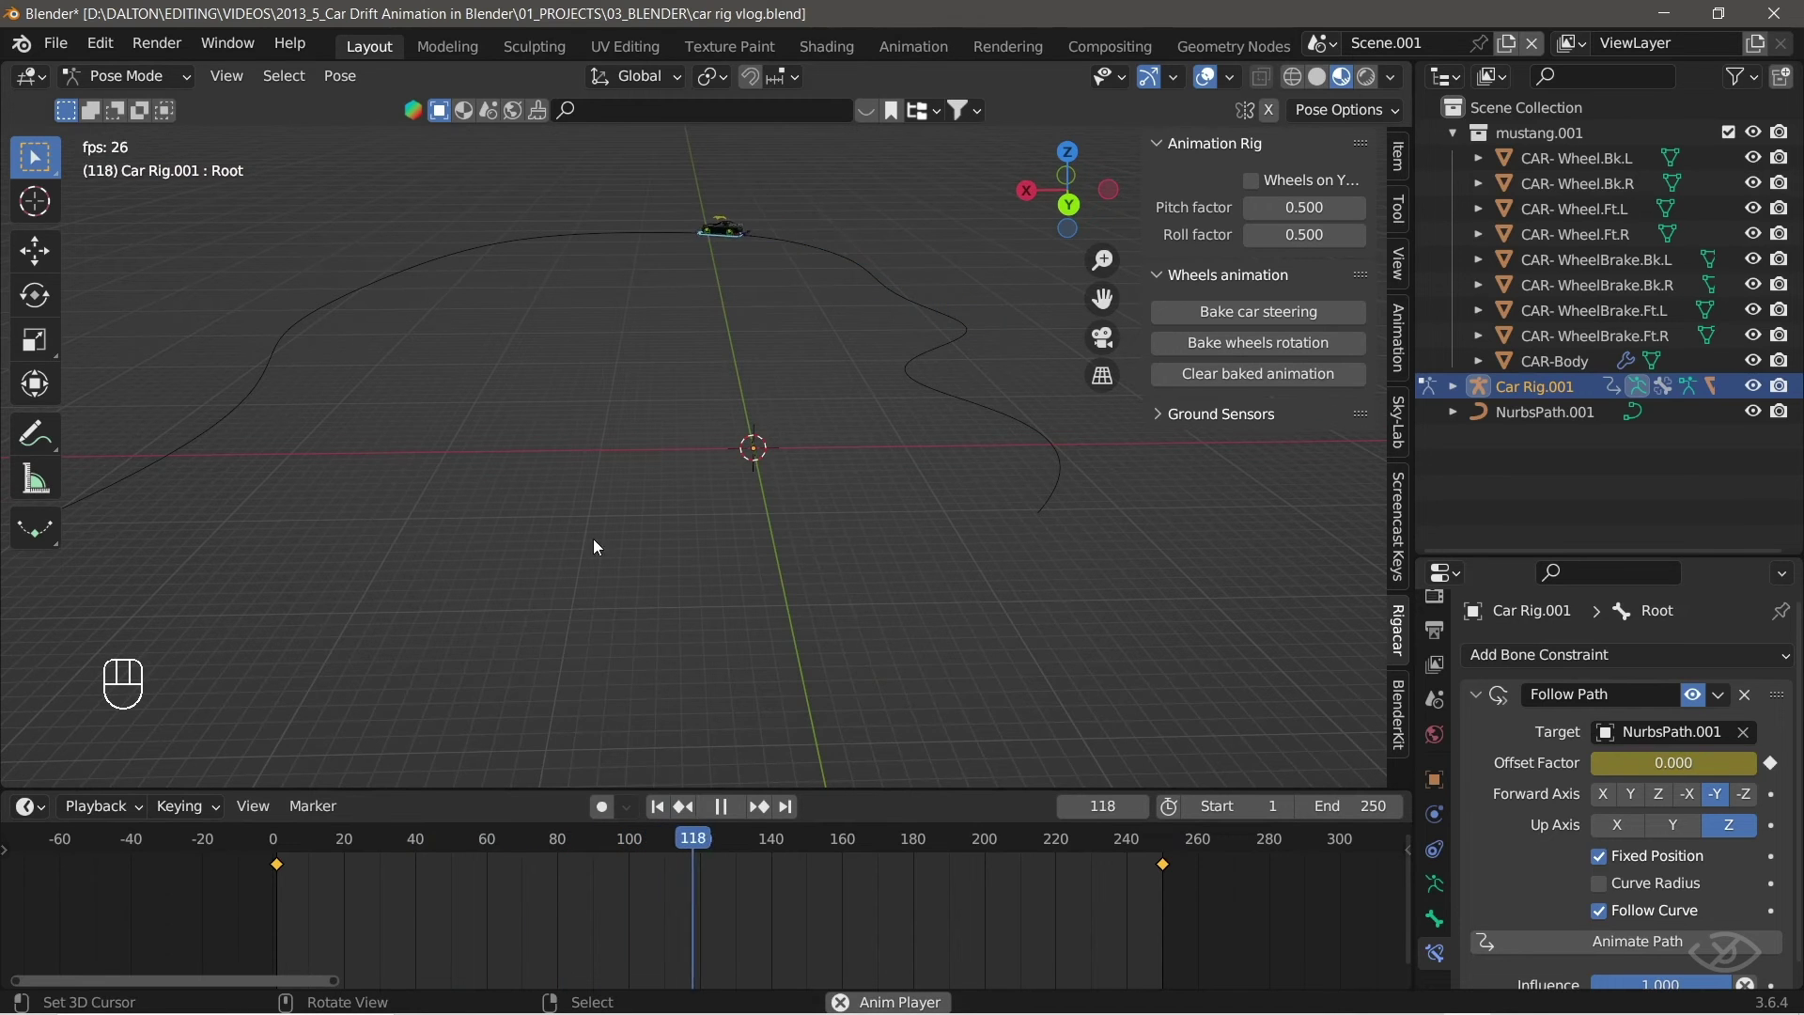
key(space)
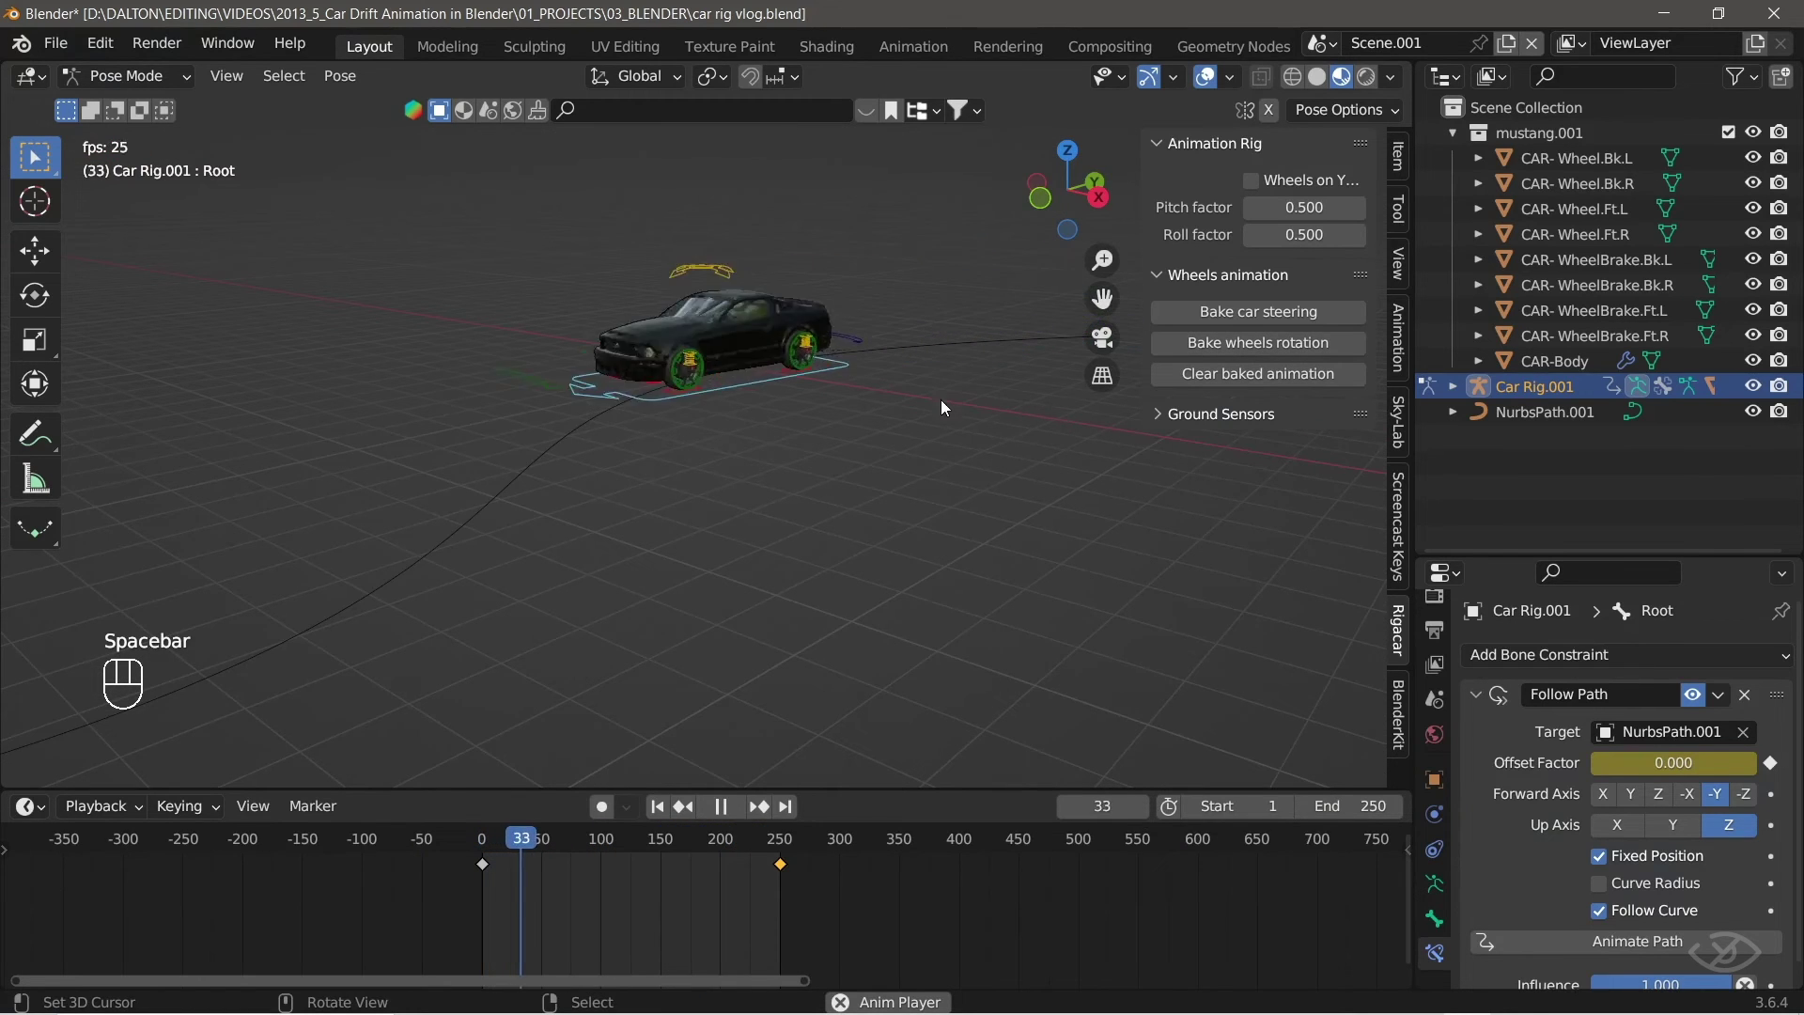
drag(705, 499, 750, 511)
key(a)
drag(750, 510, 765, 523)
key(space)
key(space)
Move the end path-offset keyframe out to around frame 1000.
drag(679, 919, 782, 867)
key(g)
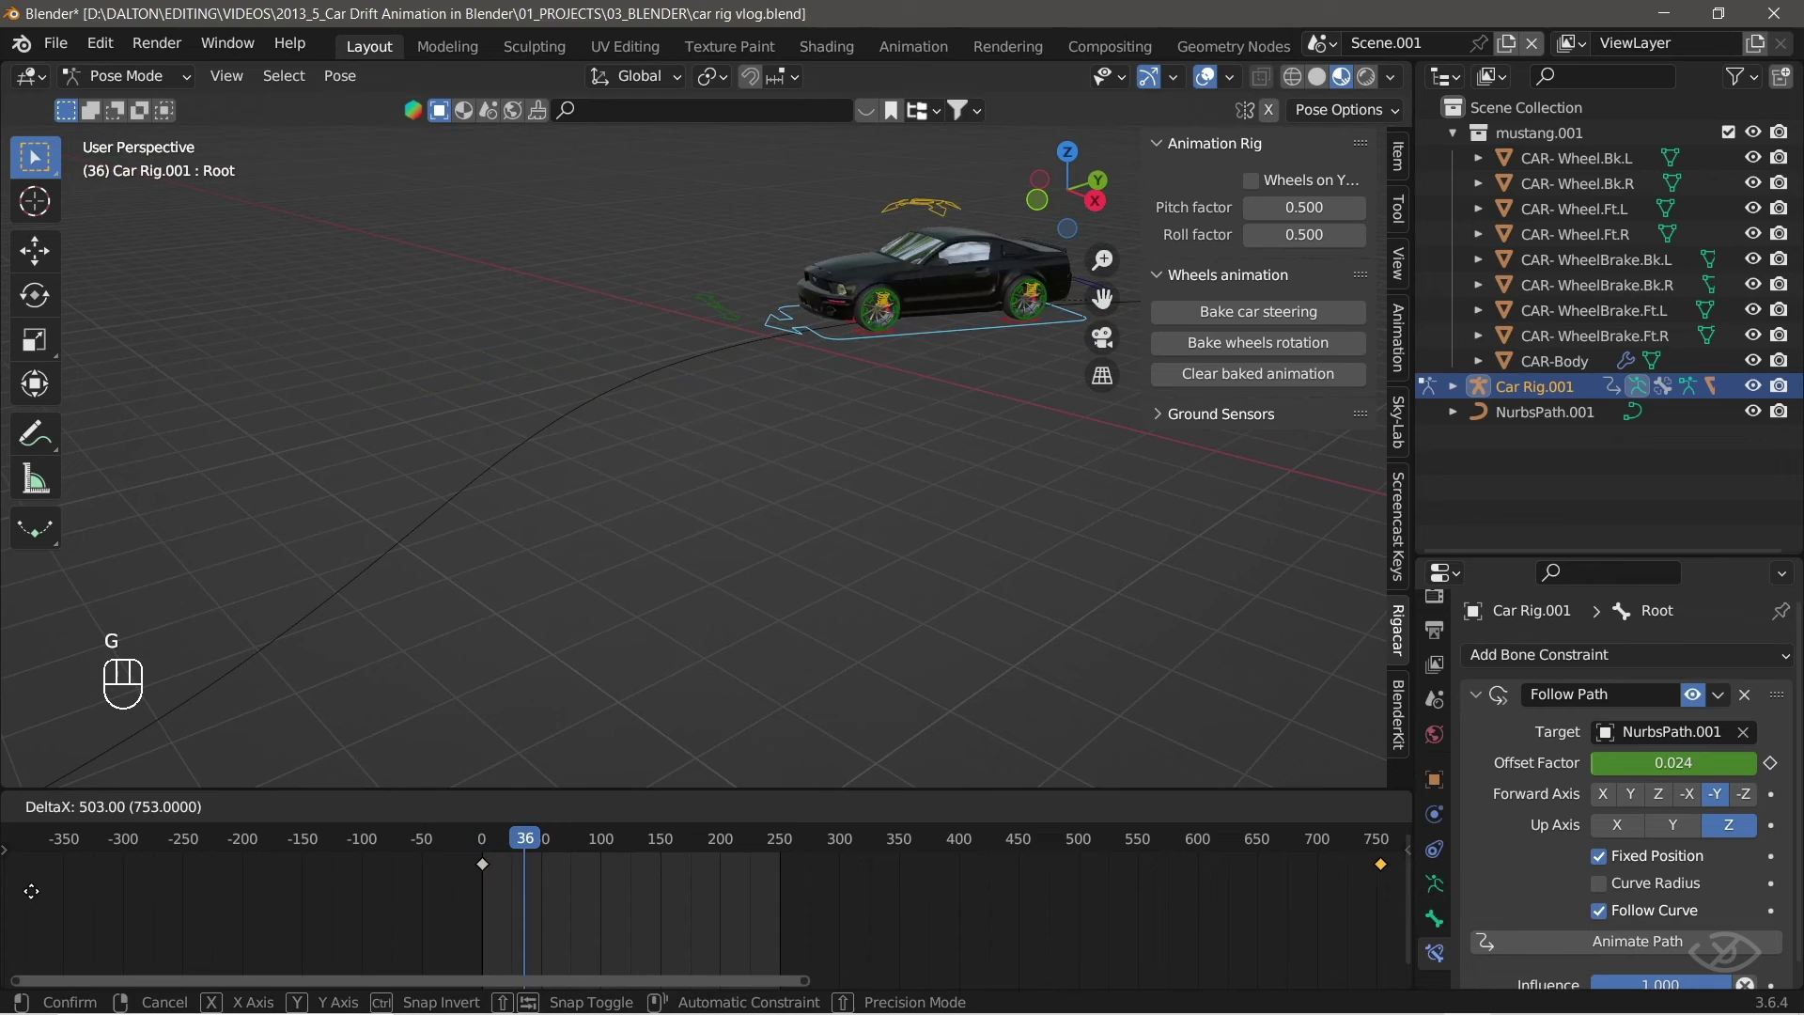
key(space)
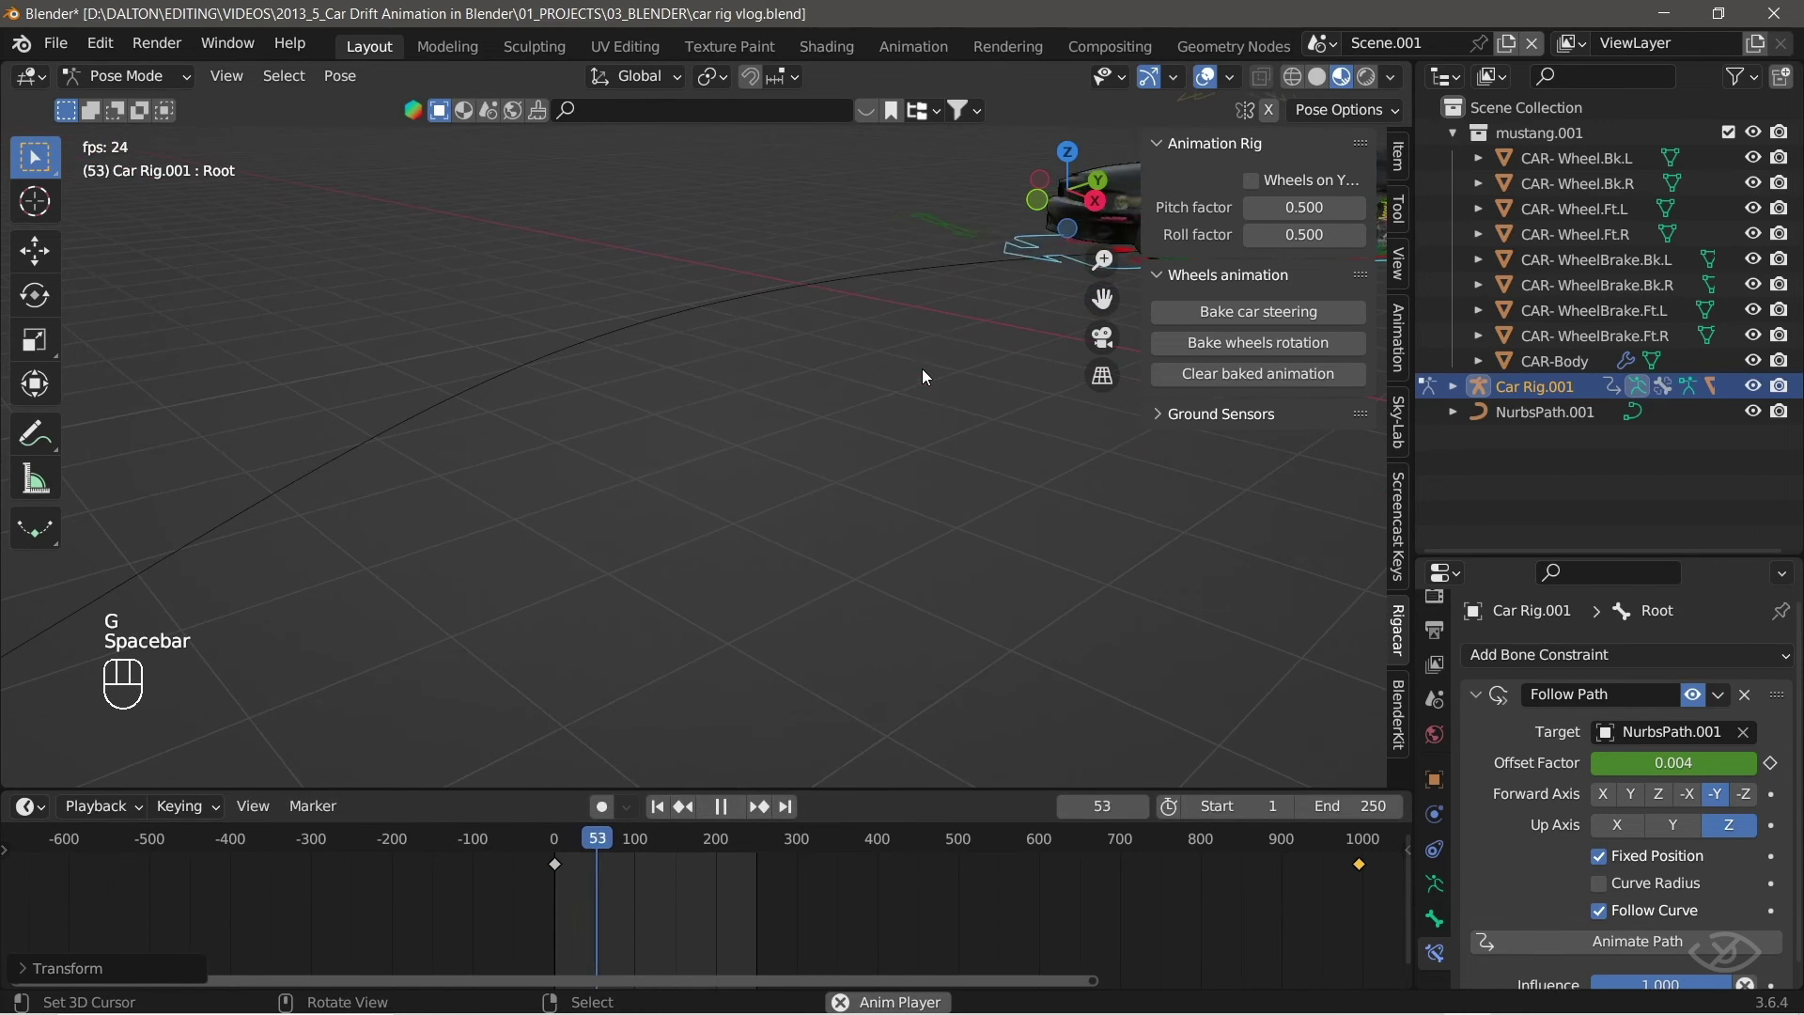
Play back and orbit around the car now driving the path more slowly.
drag(943, 340, 892, 326)
drag(917, 359, 1001, 347)
middle_click(673, 497)
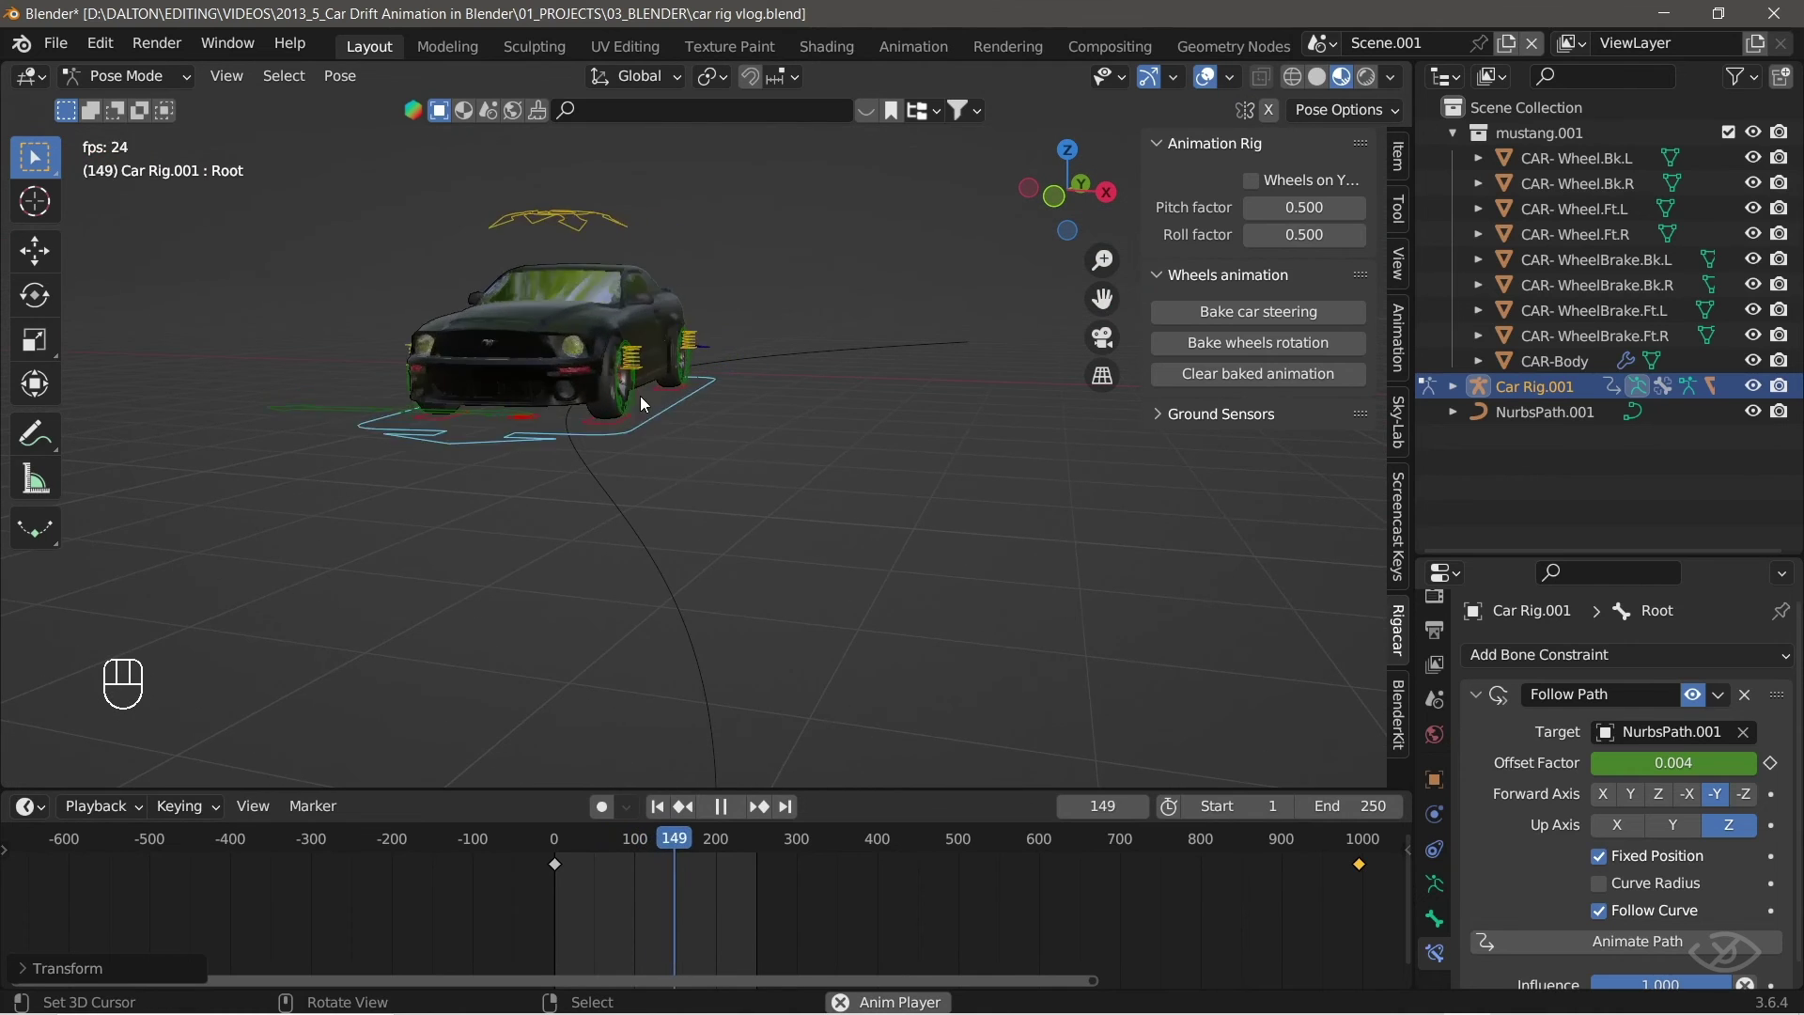
key(space)
drag(661, 813, 781, 388)
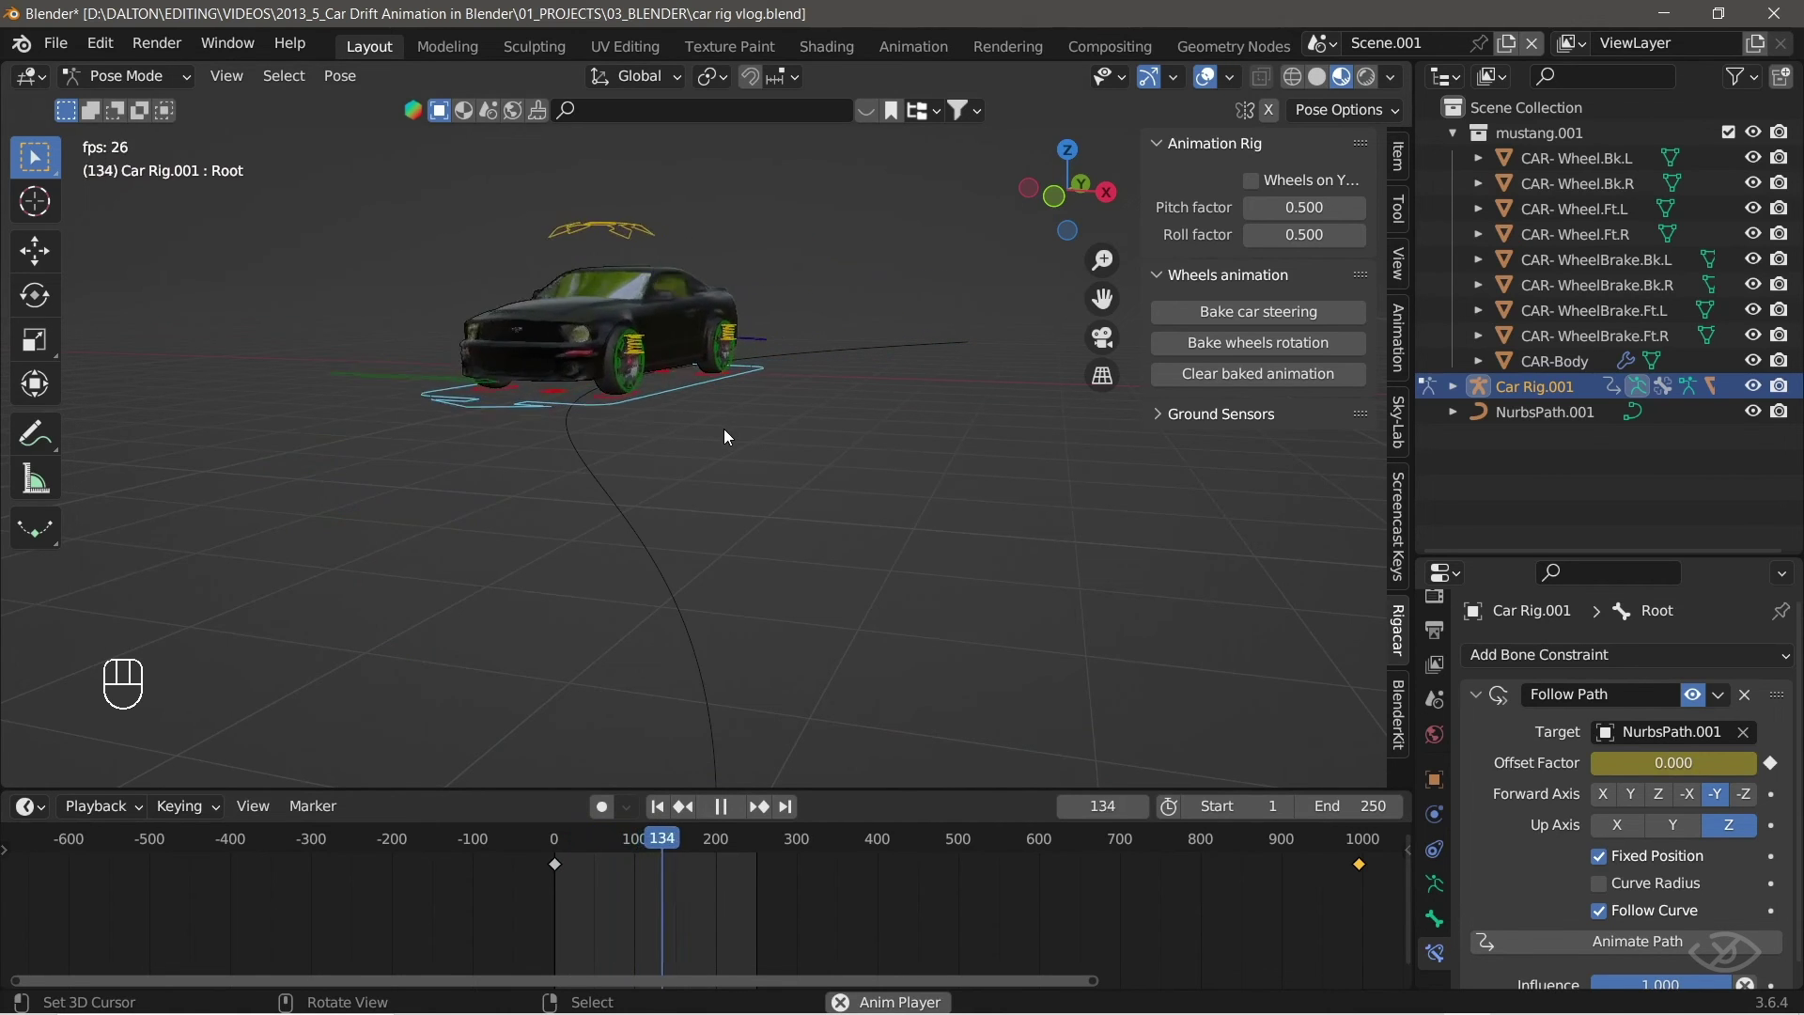
Bake the car steering from the Rigacar sidebar and start playback.
key(ctrl+Tab)
key(a)
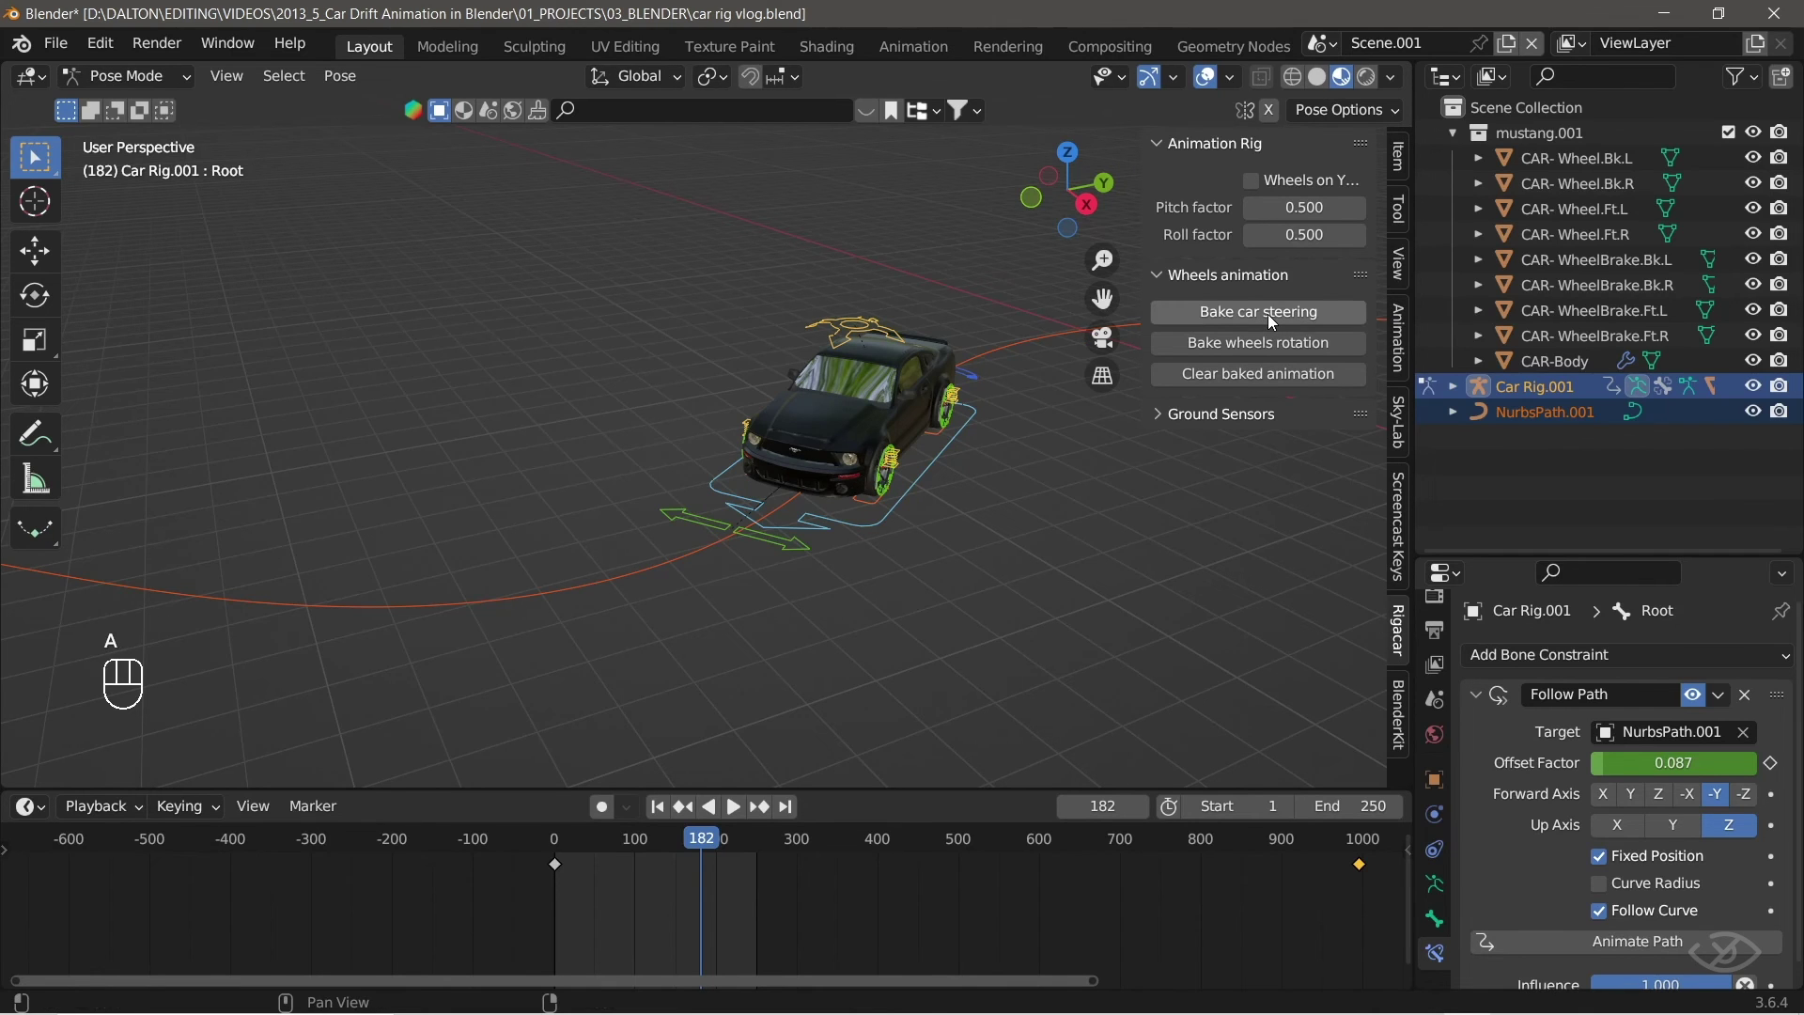
drag(1272, 319, 1280, 488)
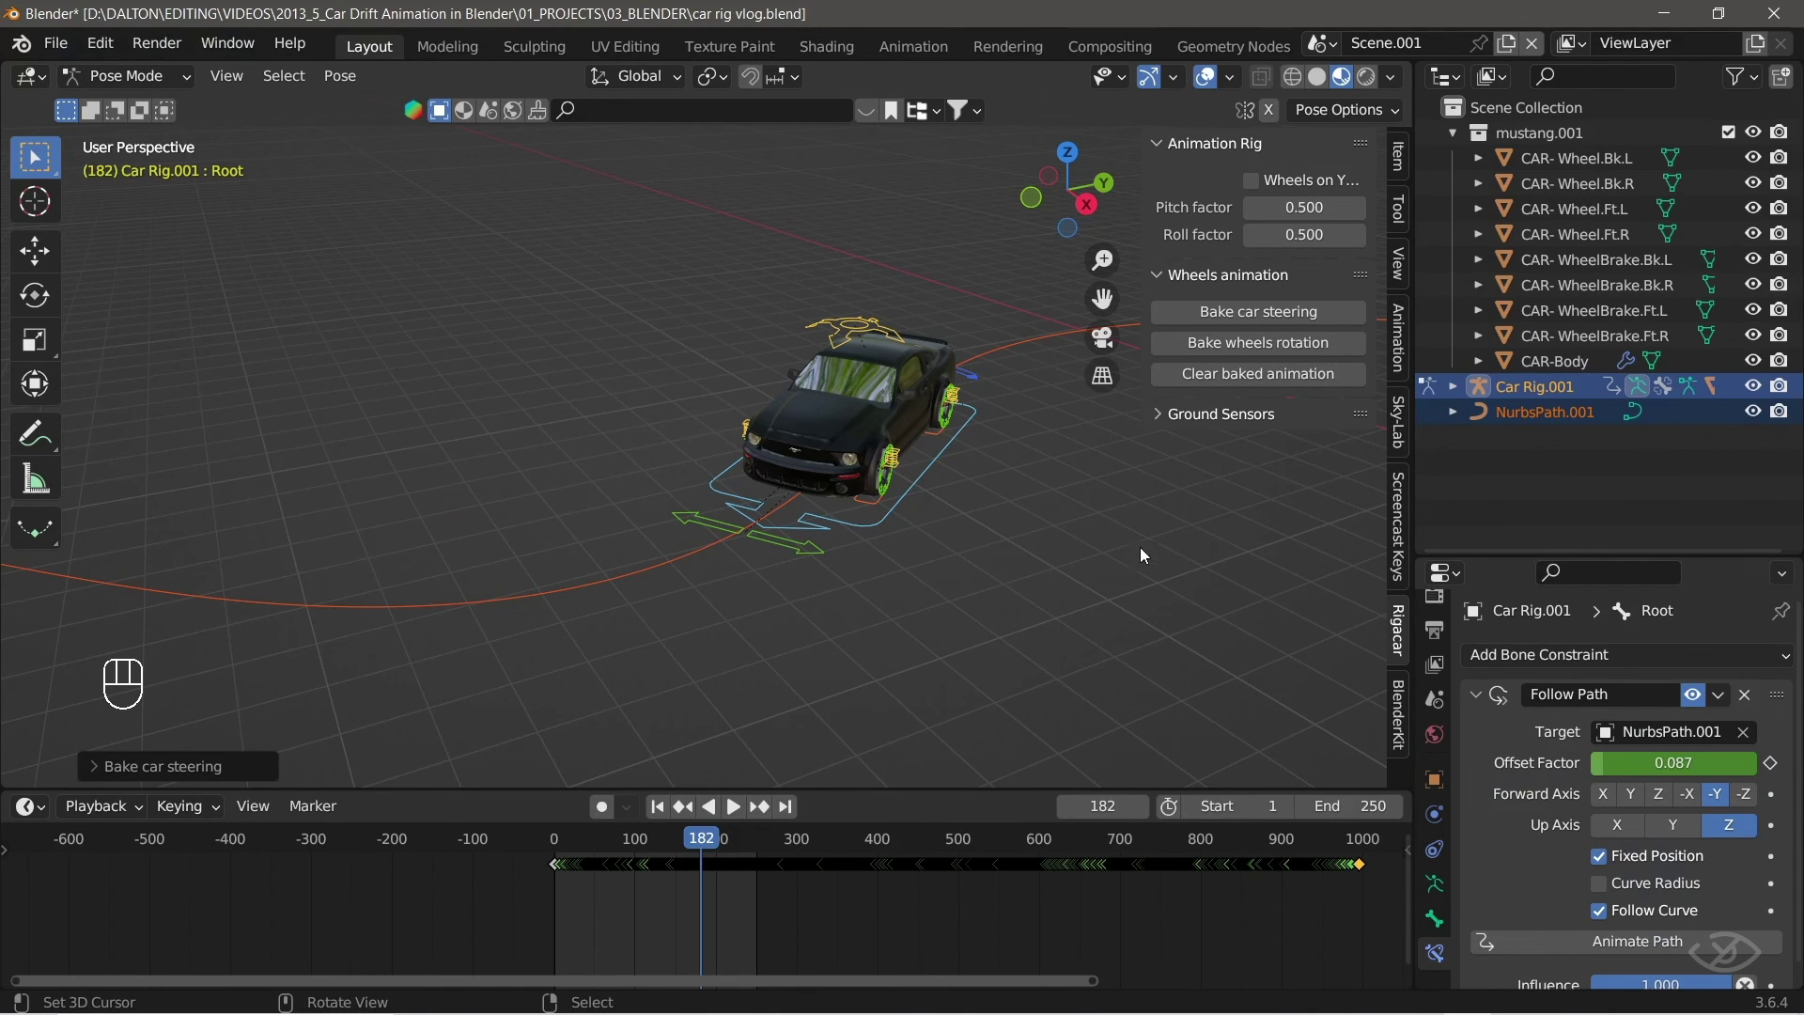
key(space)
Orbit around the car, pausing and resuming, to check the wheels steering into the turns.
drag(971, 585, 983, 554)
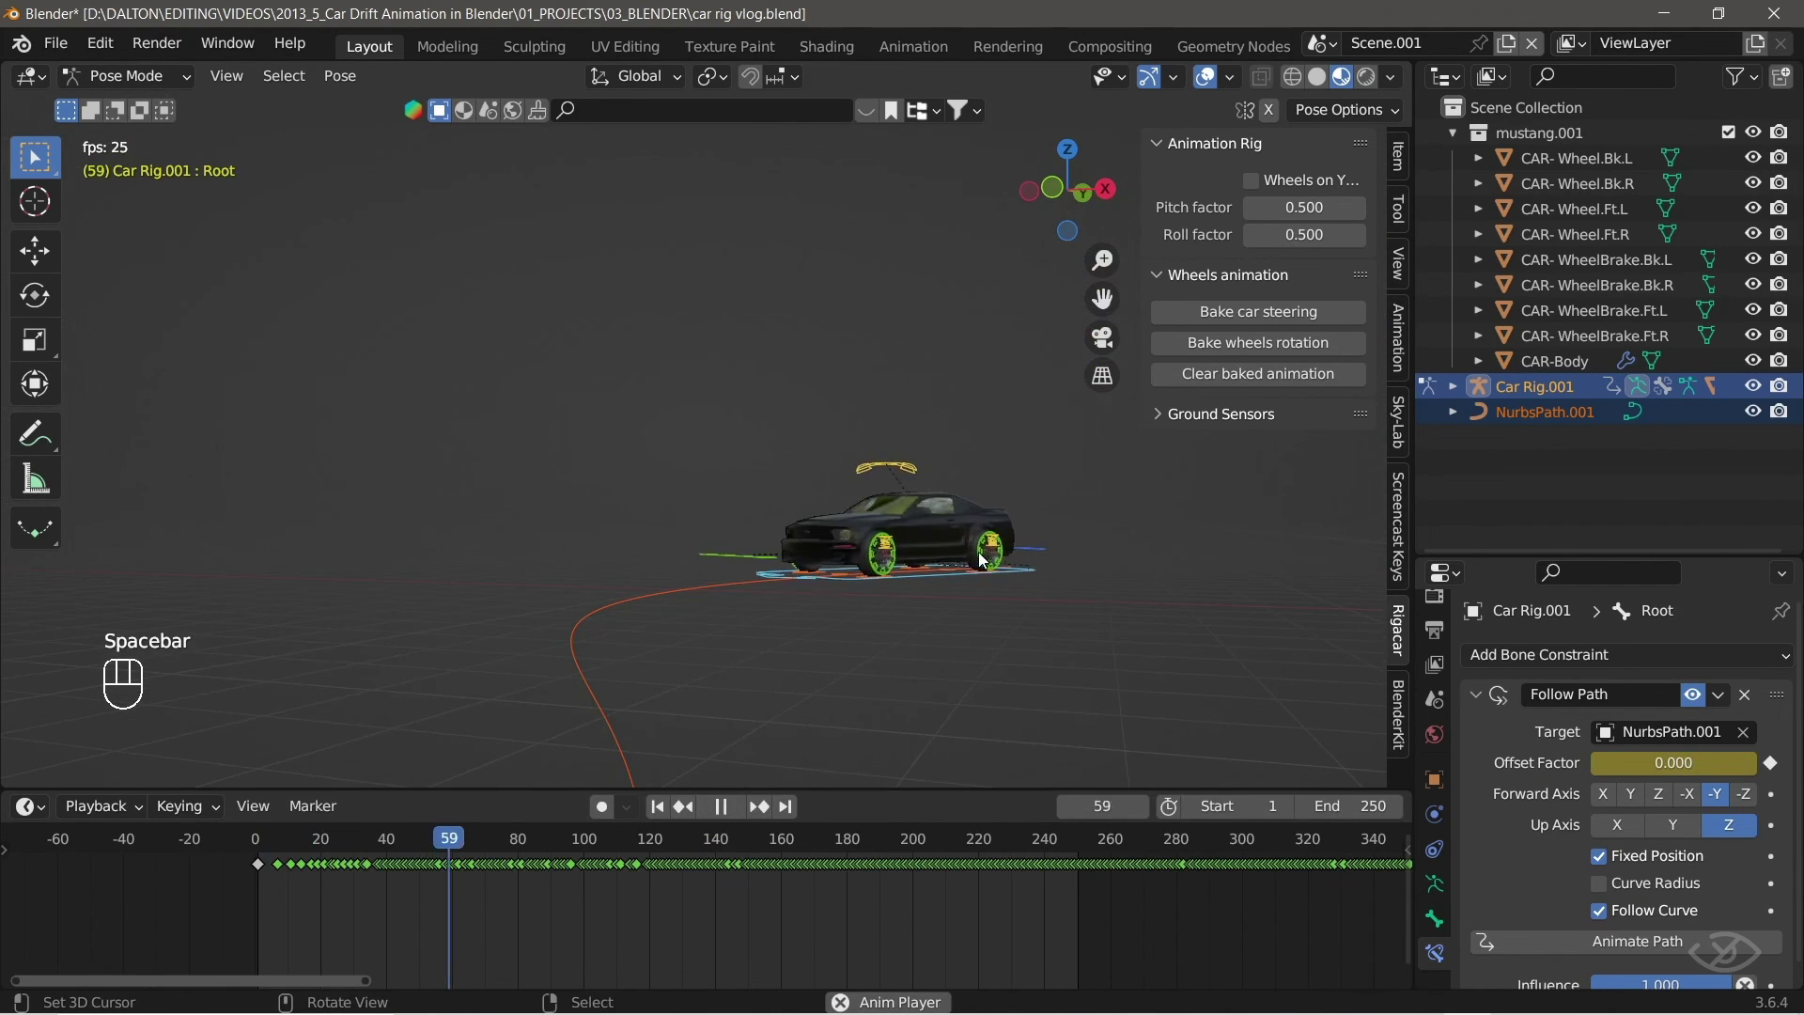
click(906, 637)
middle_click(921, 621)
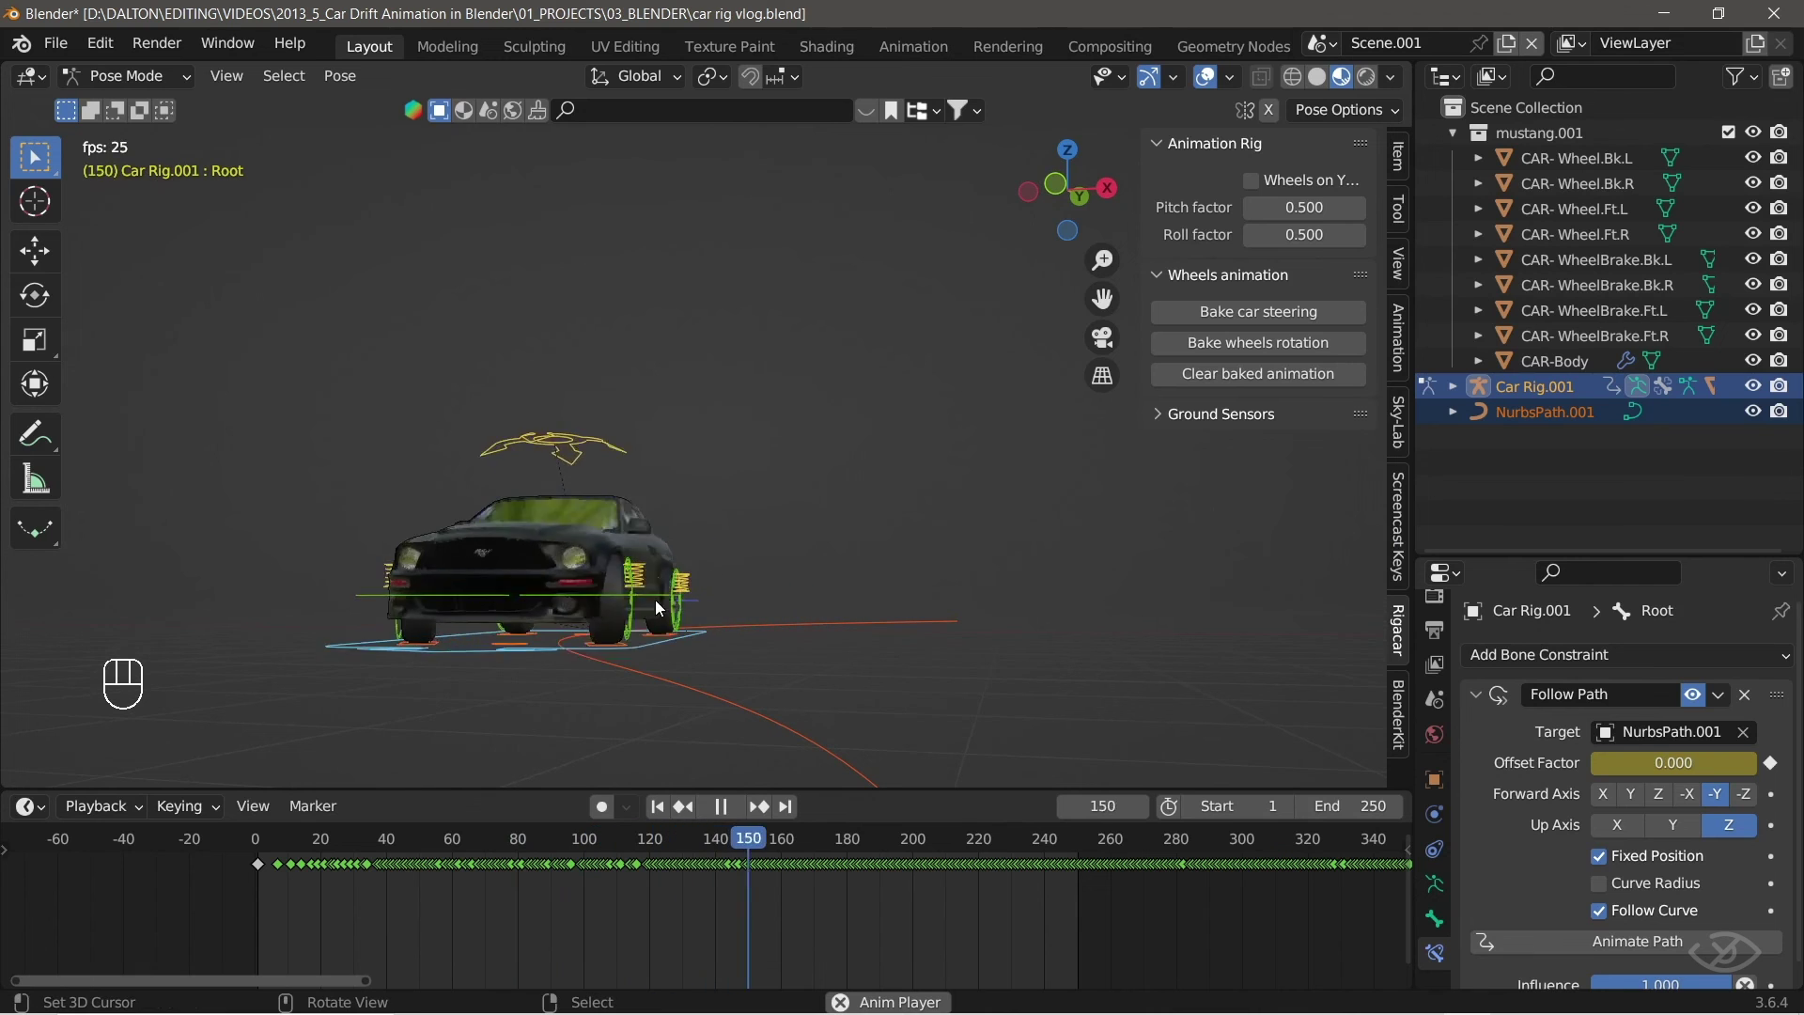
key(space)
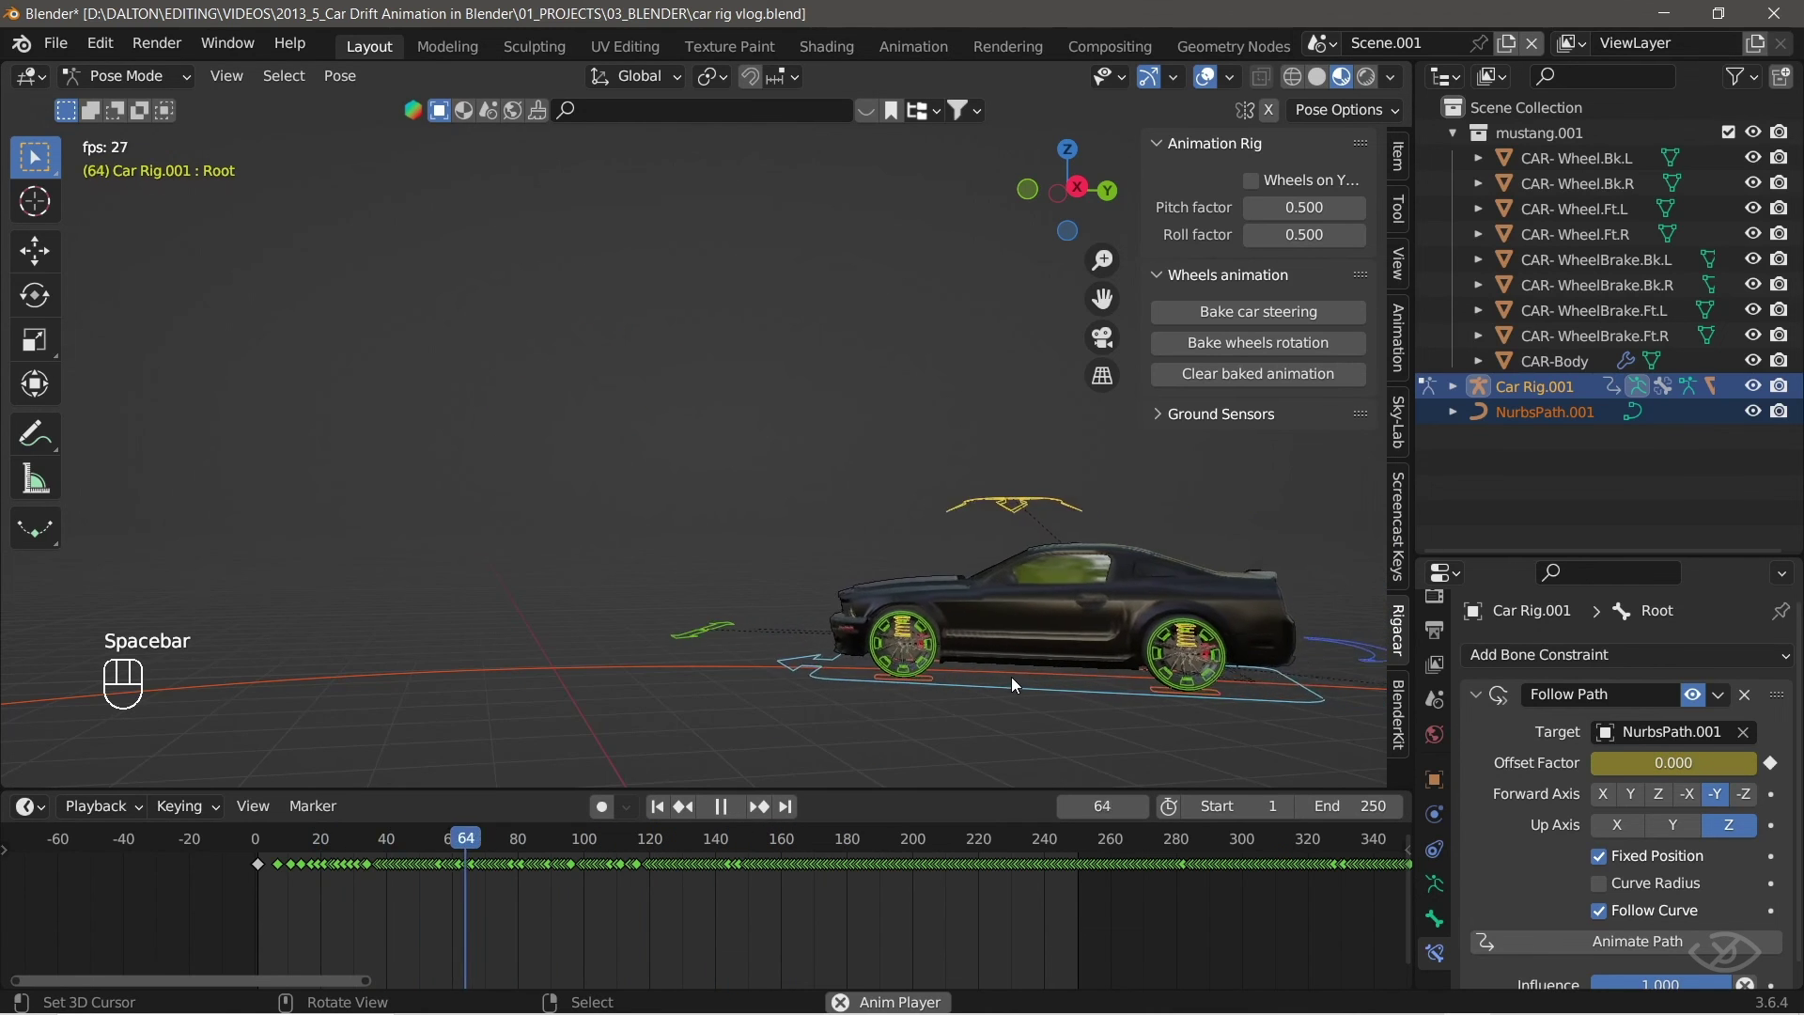
key(space)
drag(1253, 346, 1280, 485)
click(661, 810)
Keep playing and orbiting to inspect the baked steering and wheel rotation from the side.
key(space)
drag(1003, 623, 995, 542)
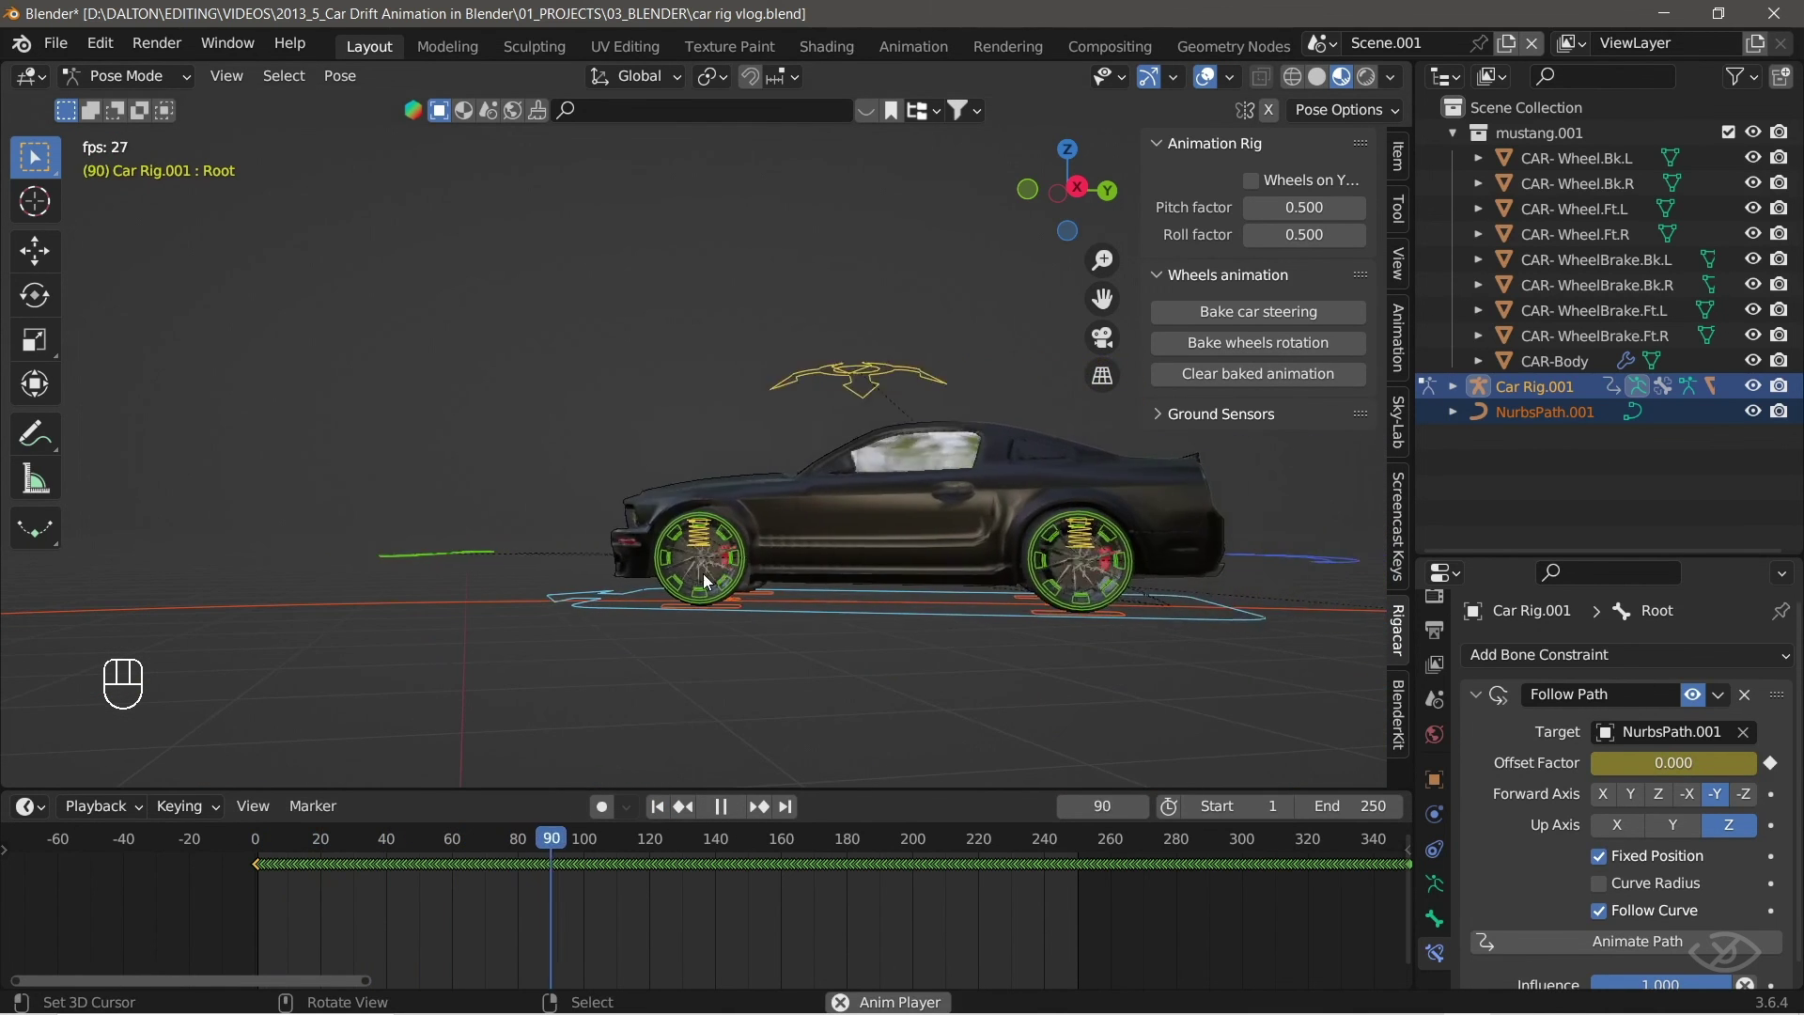
key(space)
drag(436, 617, 667, 609)
drag(666, 625, 577, 675)
click(577, 675)
middle_click(567, 661)
key(space)
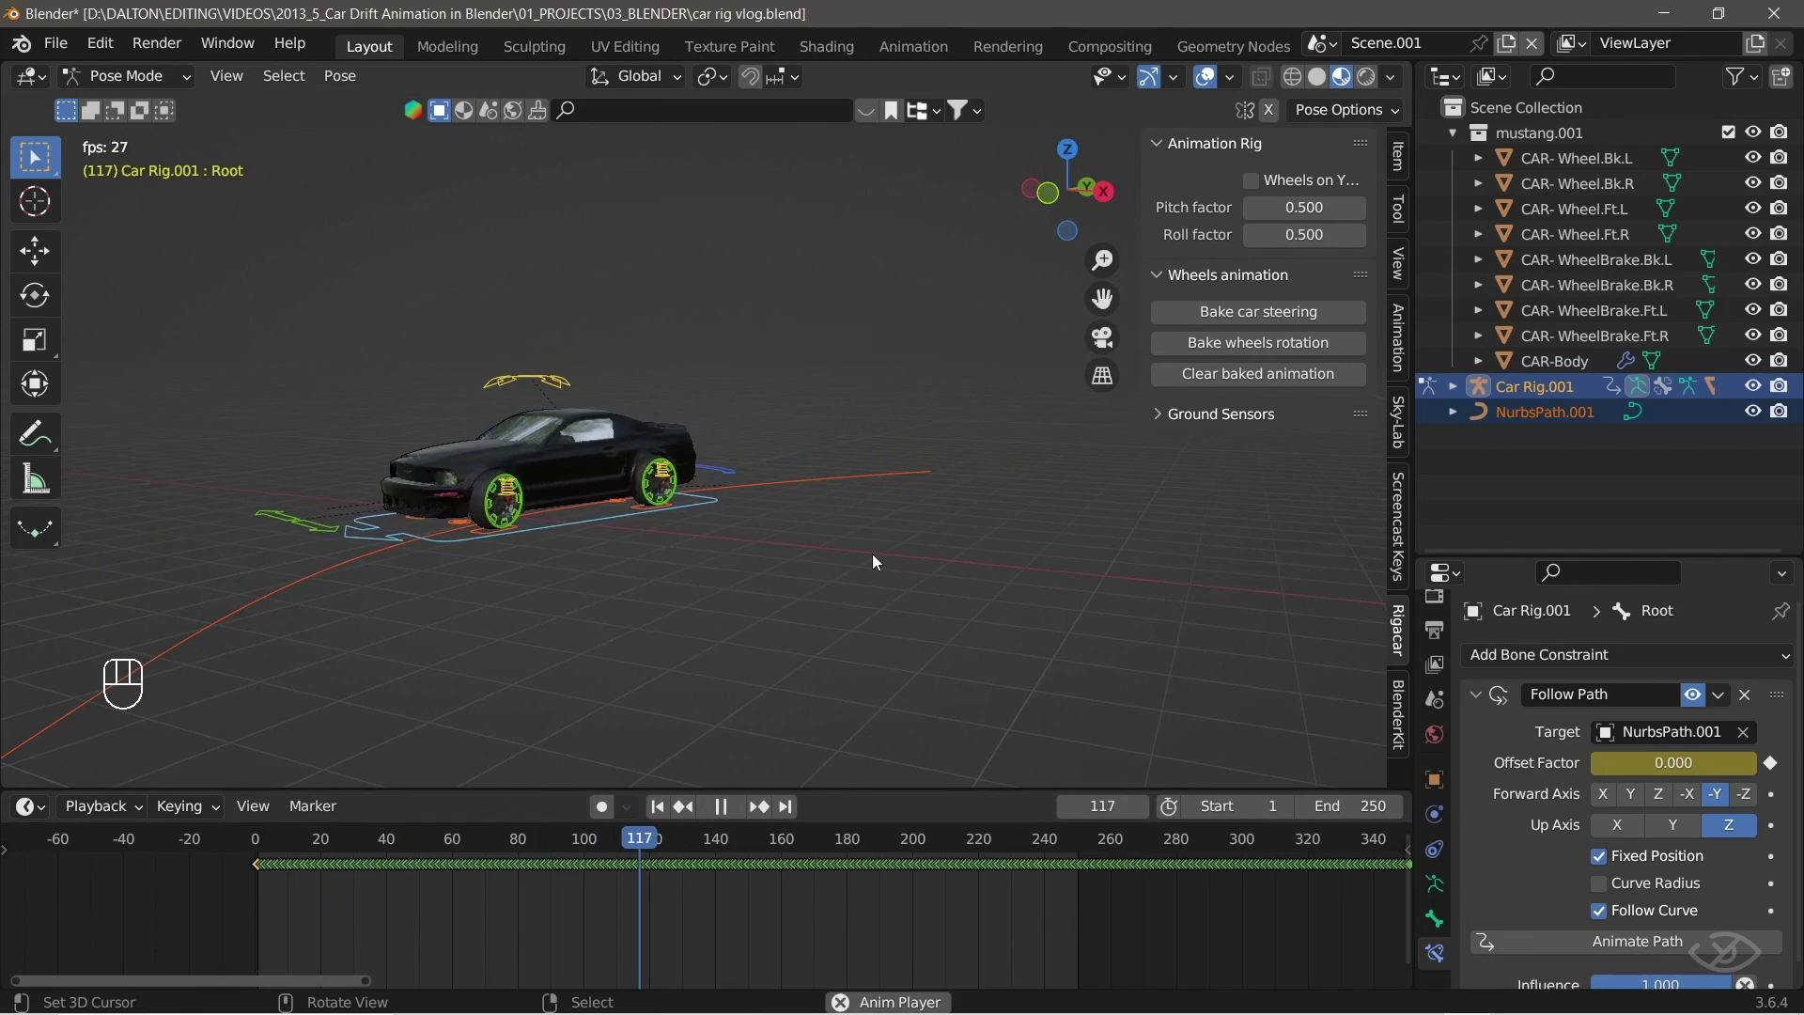
key(space)
middle_click(852, 542)
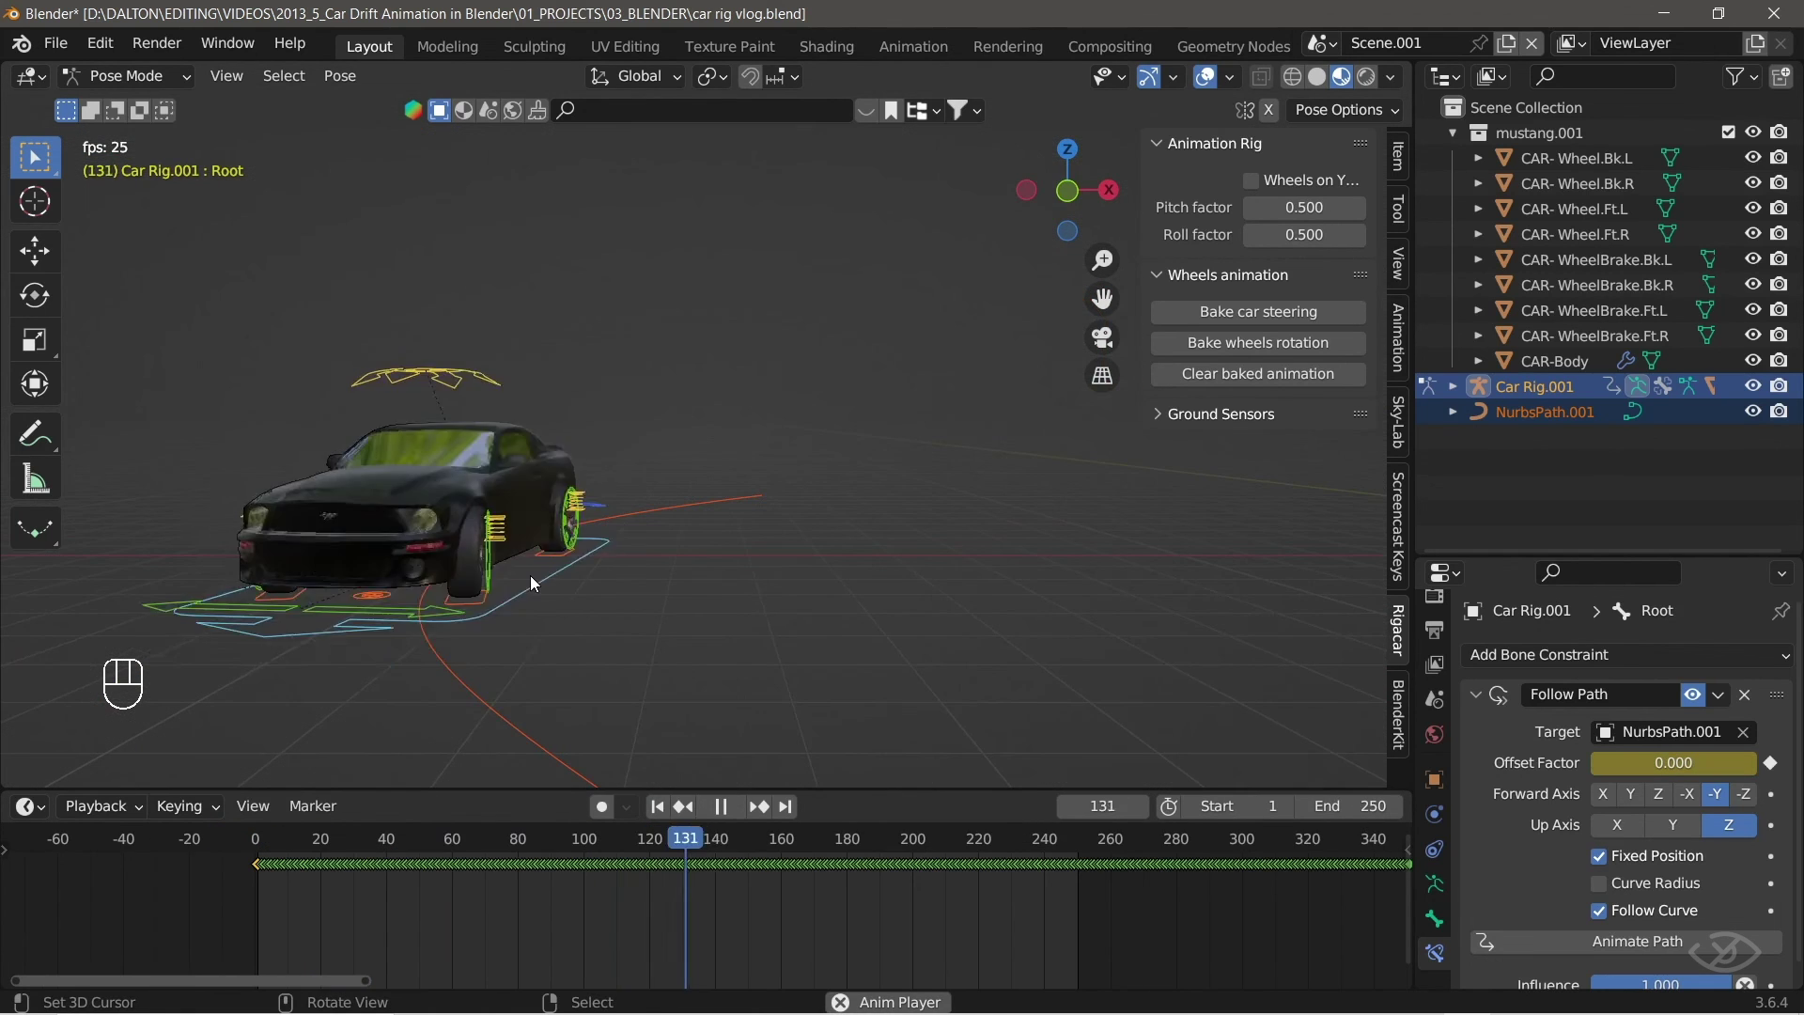
drag(675, 618, 886, 475)
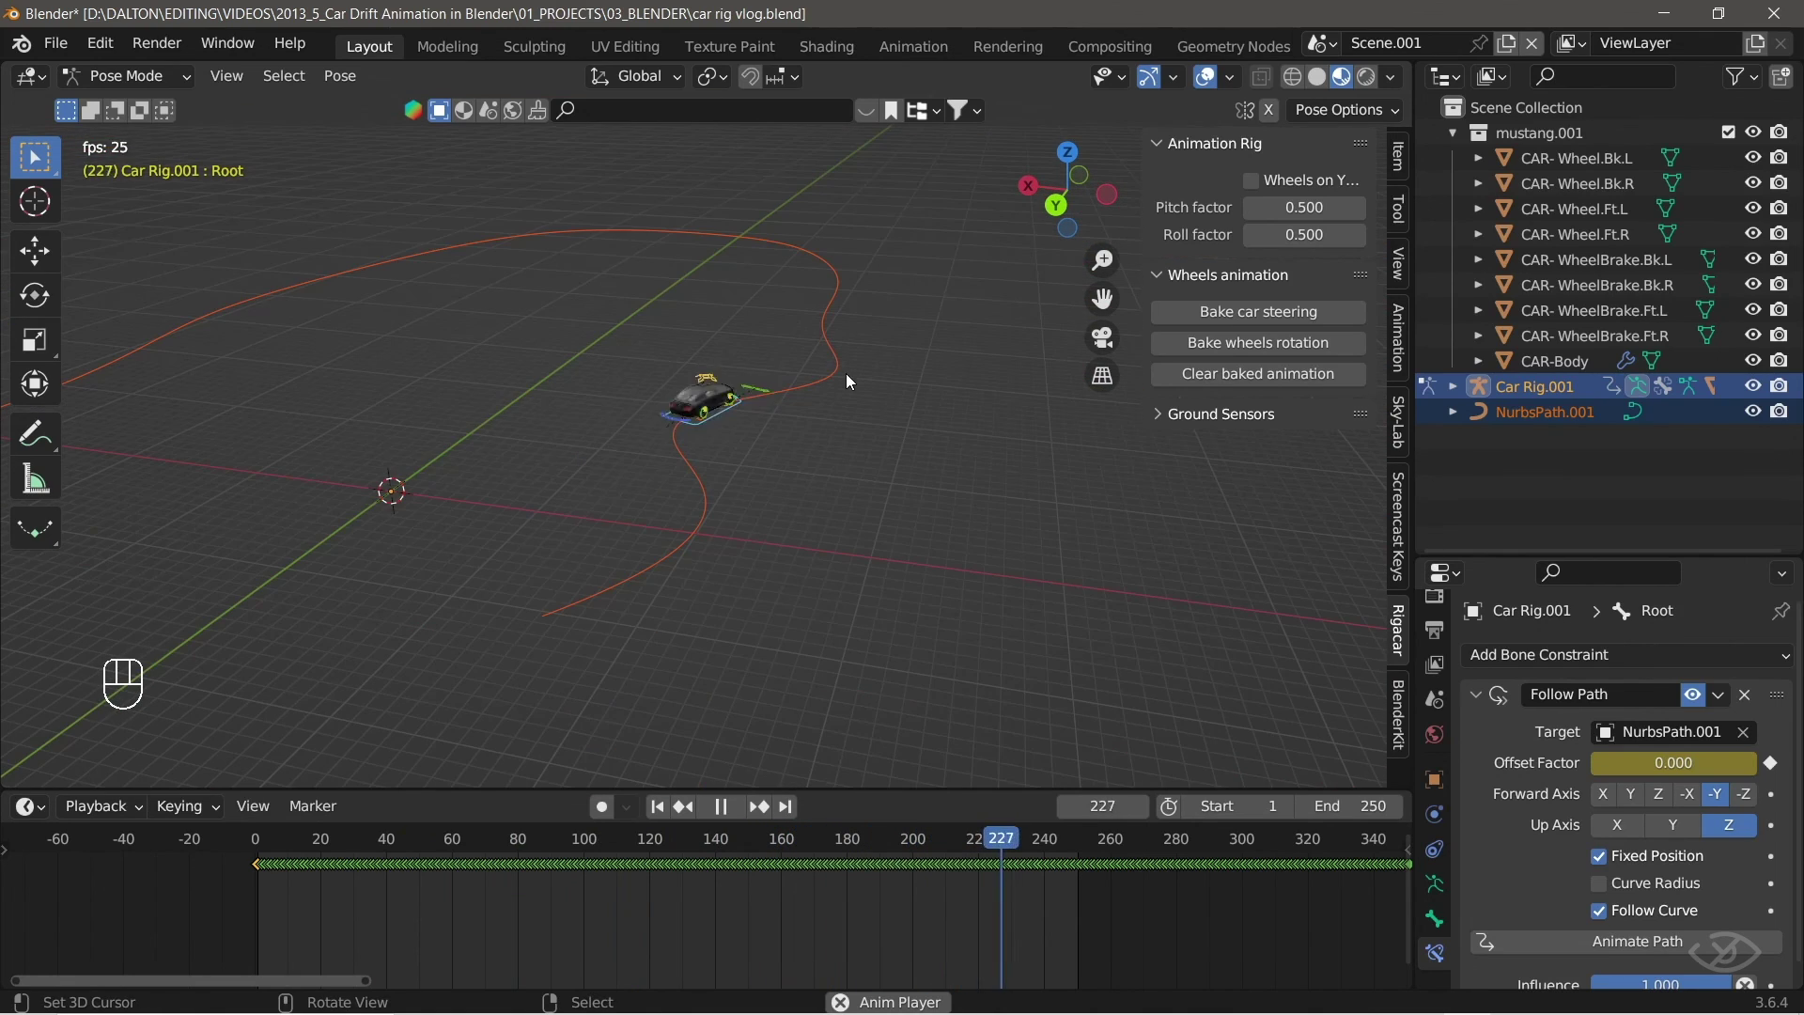
drag(727, 462, 912, 560)
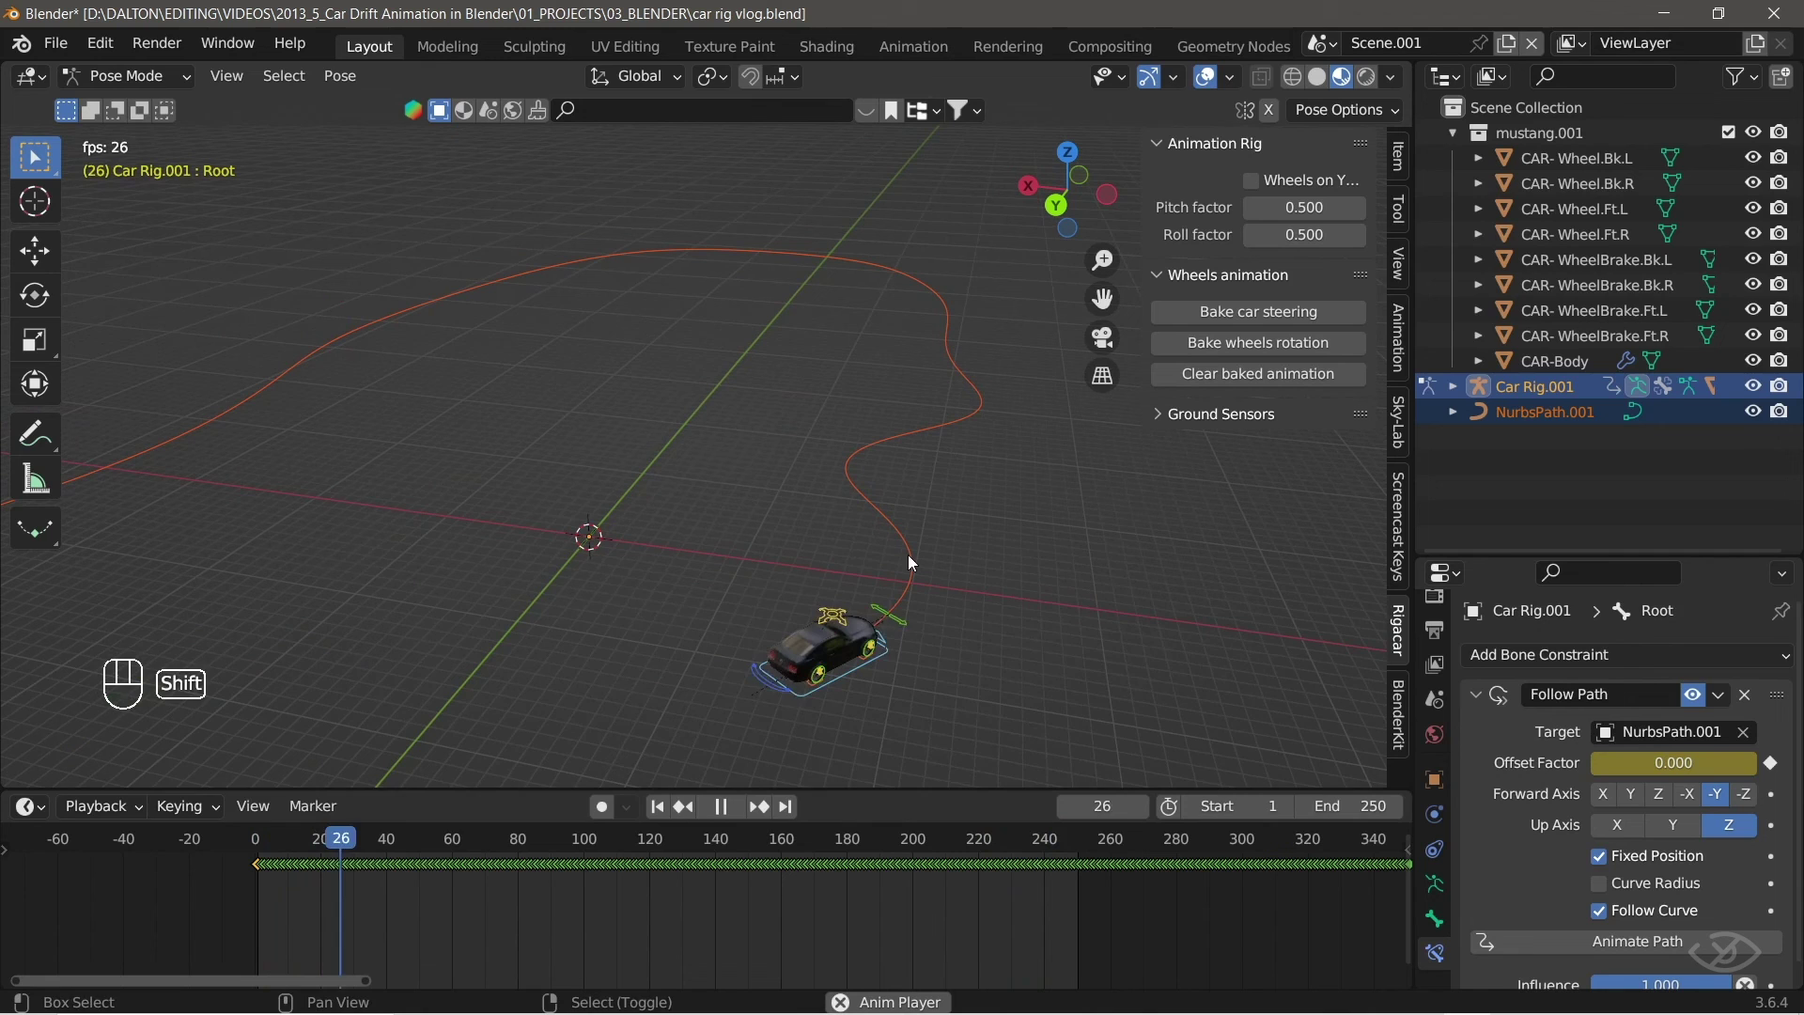
drag(655, 578, 817, 632)
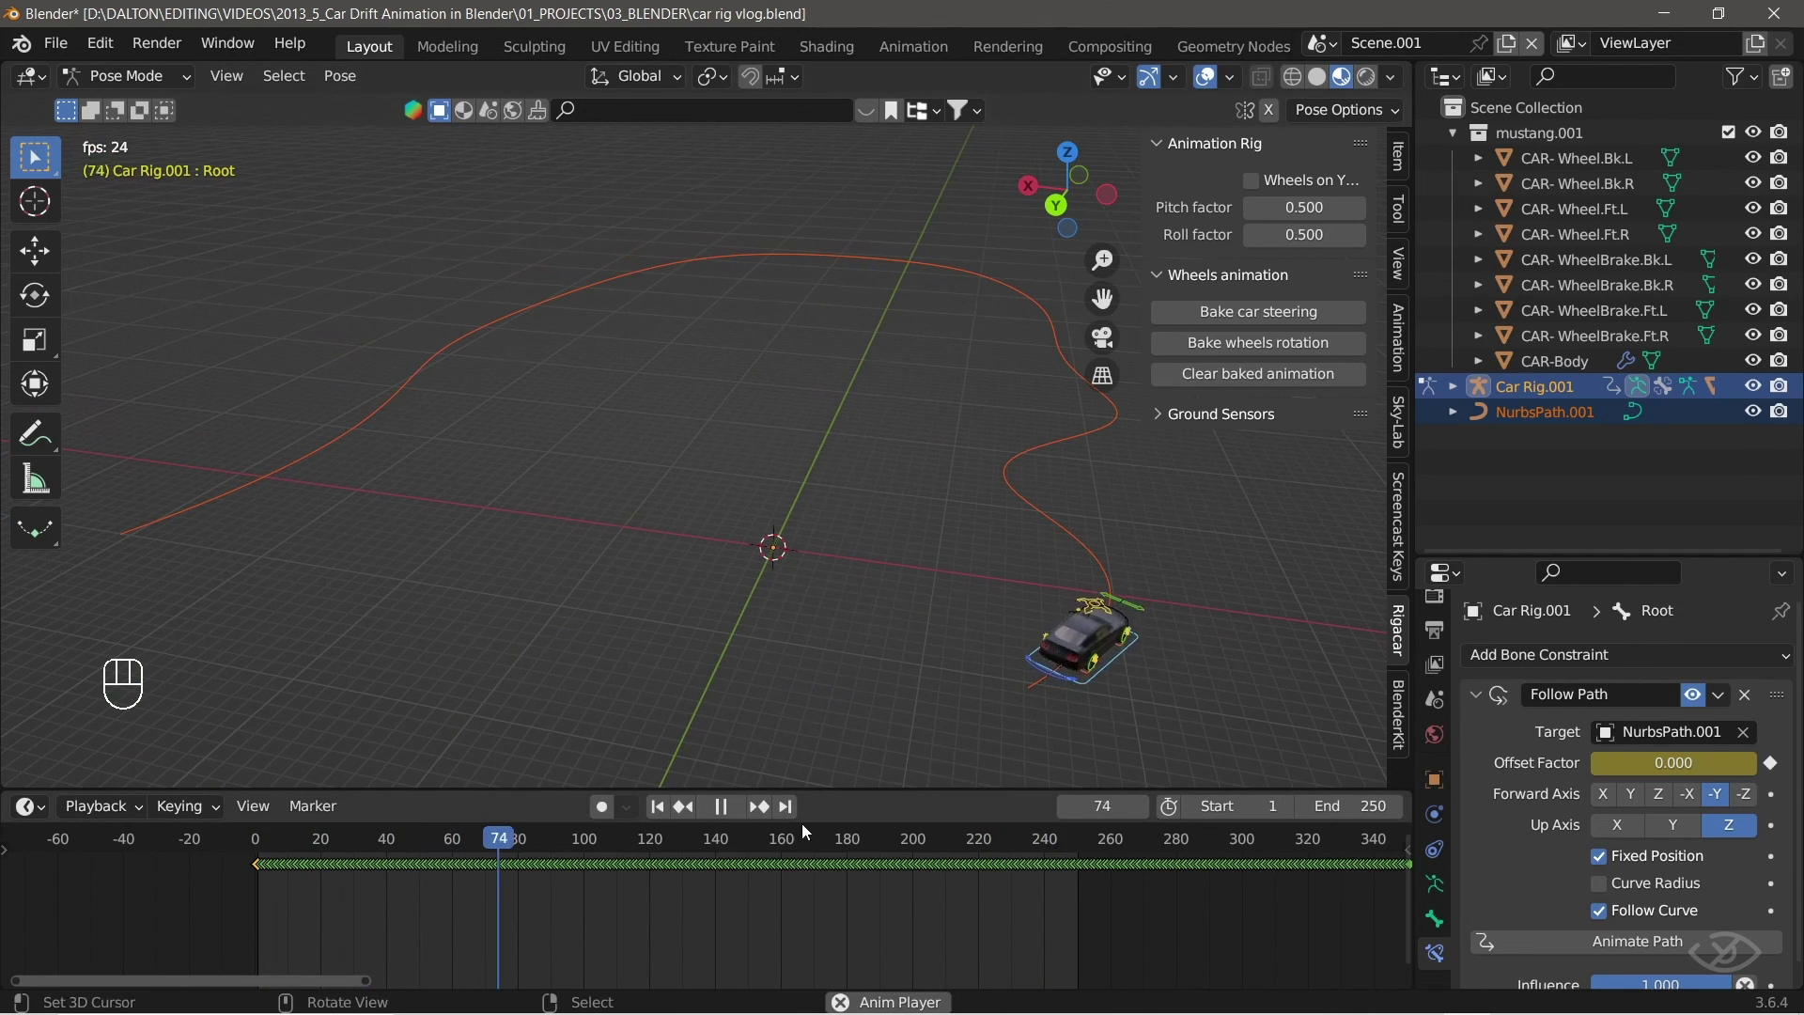